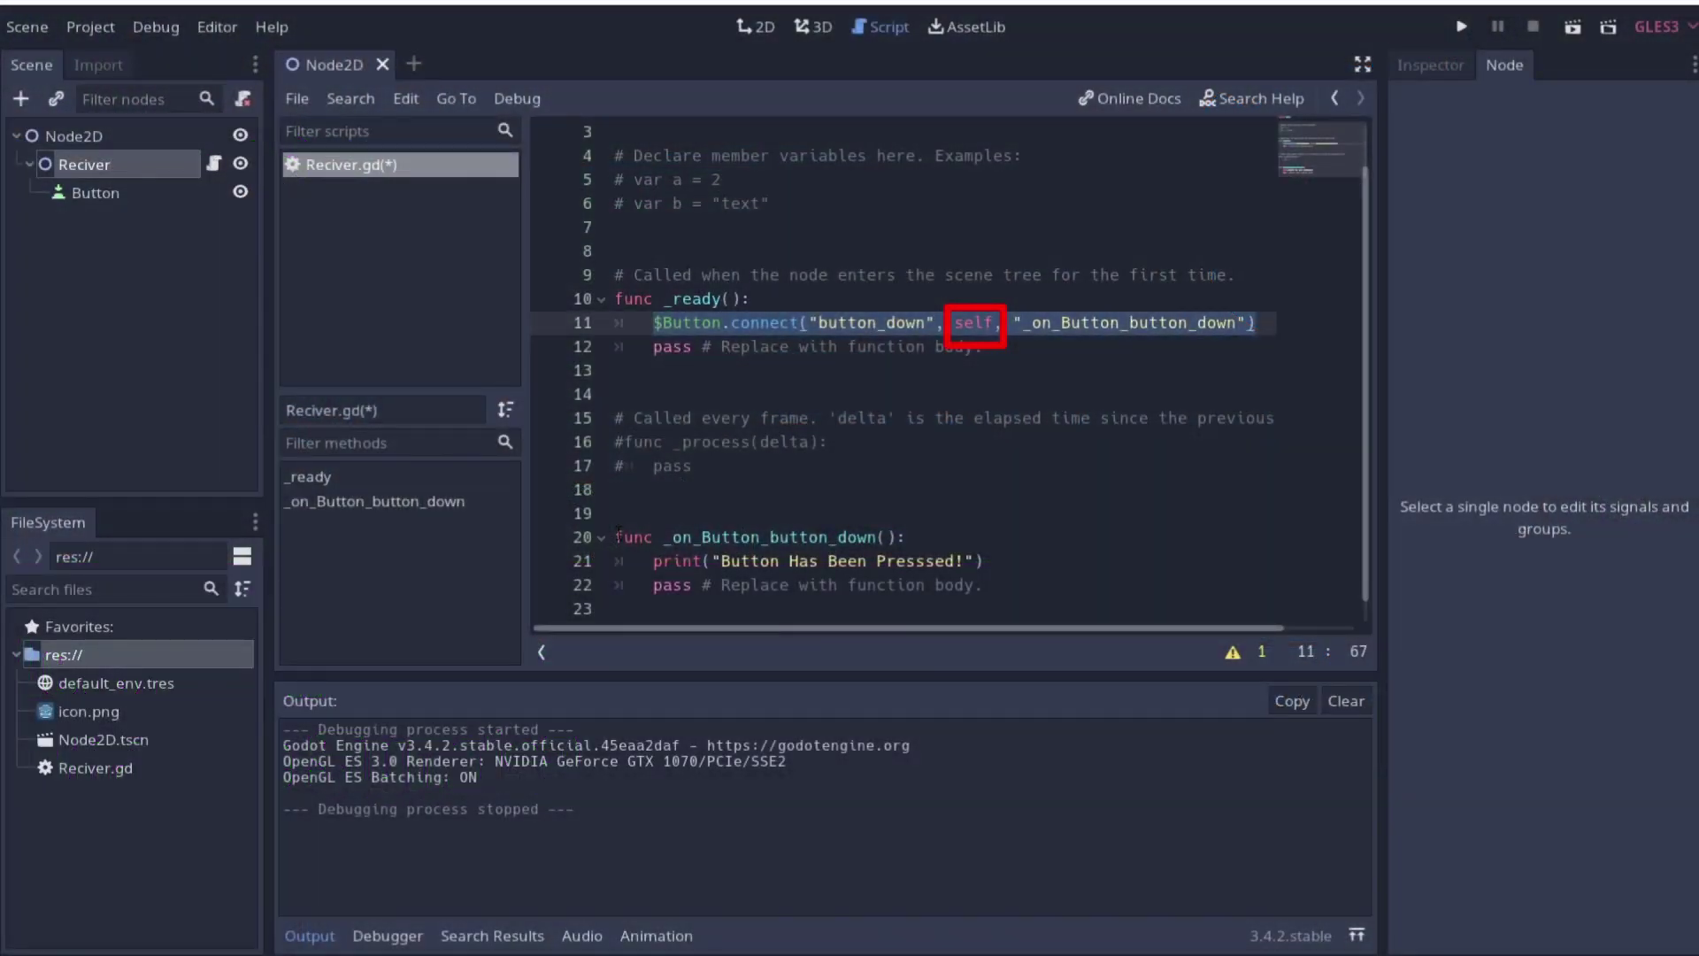
# Name the project 'sender', create it, and land in the empty 3D viewport with Create Root Node options
pyautogui.click(842, 311)
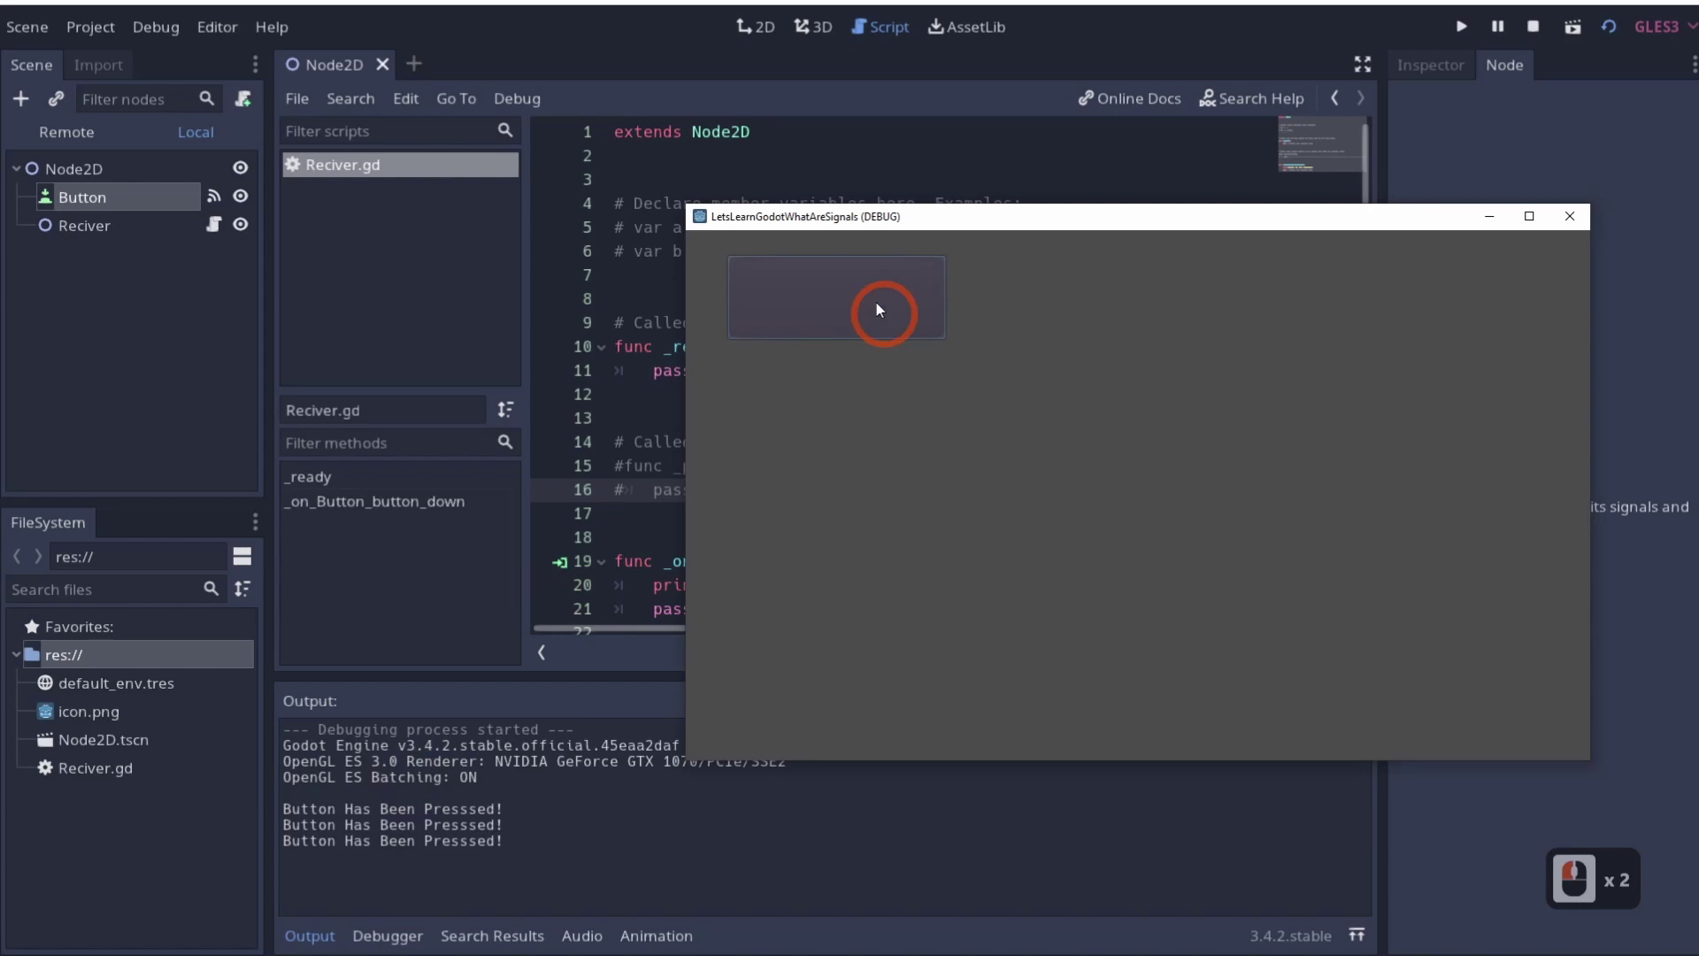
pyautogui.press('BackSpace')
pyautogui.write('sender')
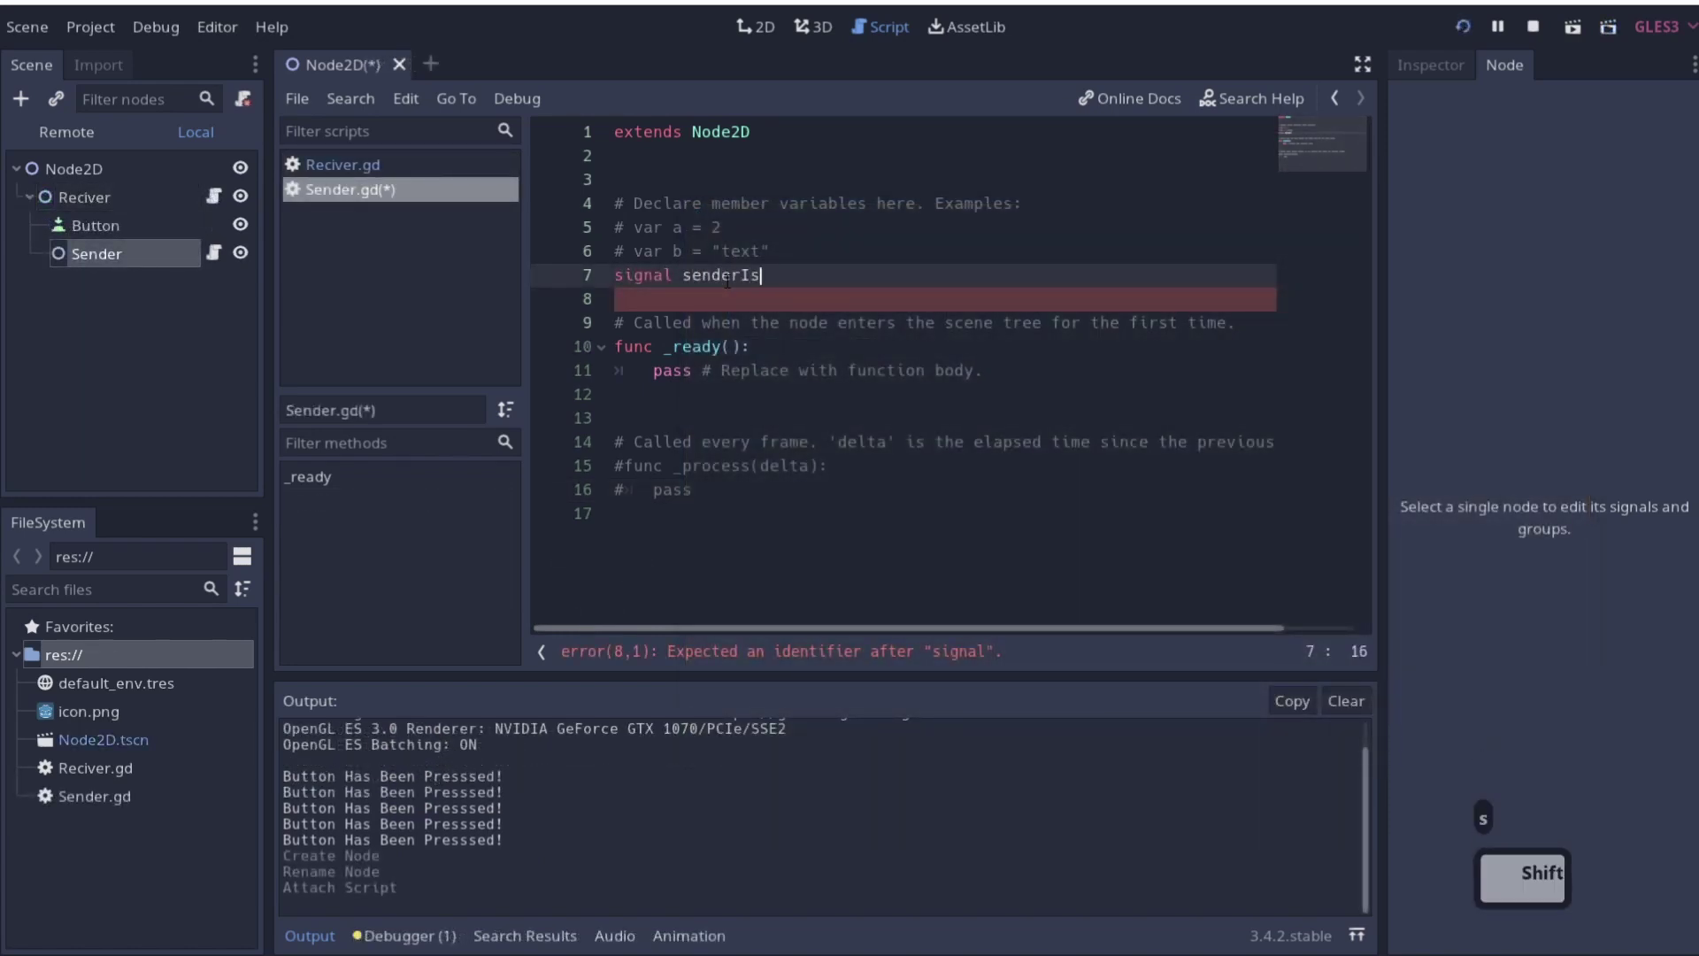
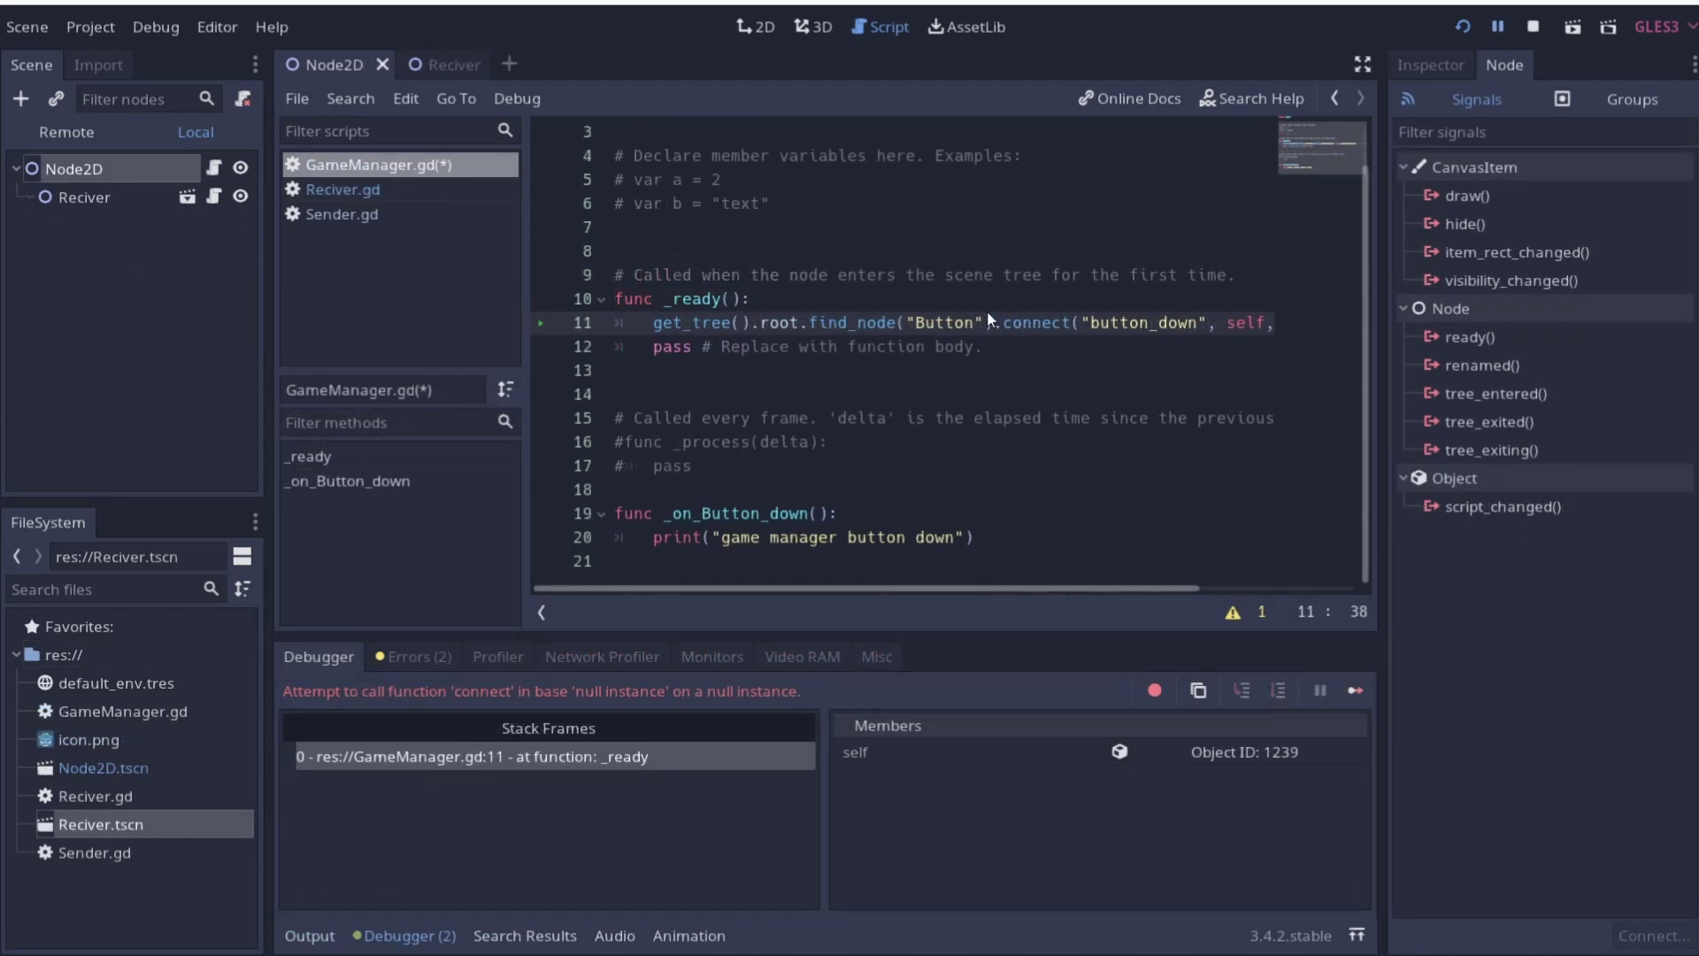
pyautogui.press('BackSpace')
pyautogui.press('ctrl+s')
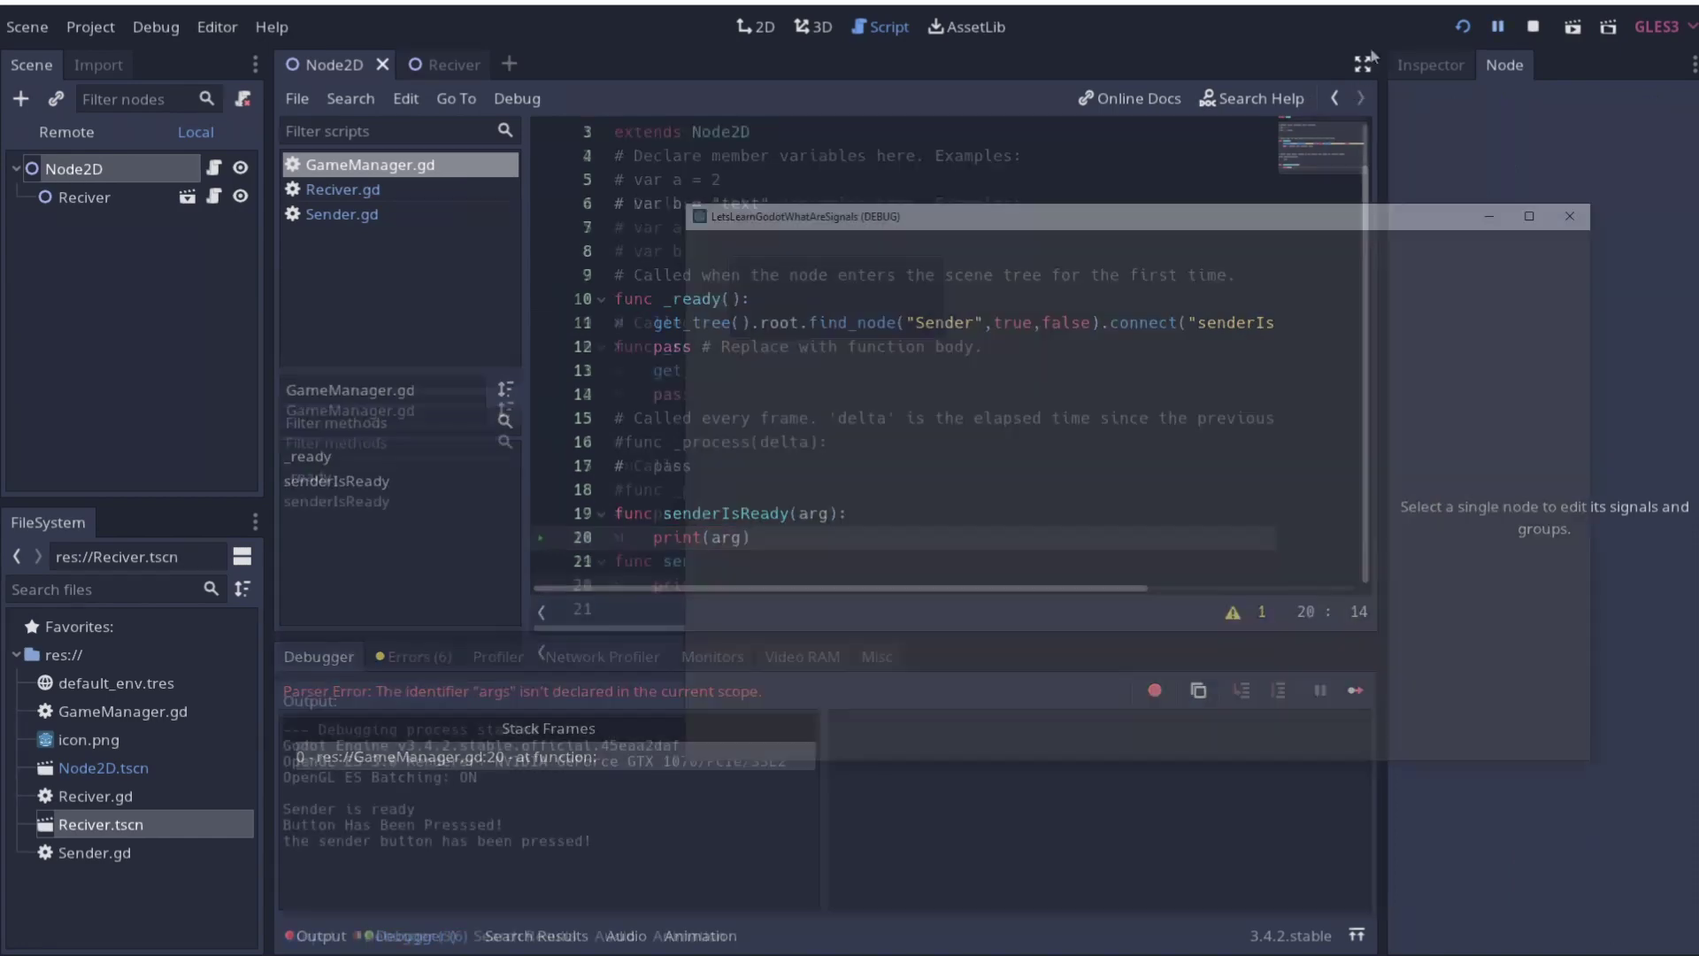
pyautogui.moveTo(617, 845); pyautogui.dragTo(354, 215)
pyautogui.click(353, 214)
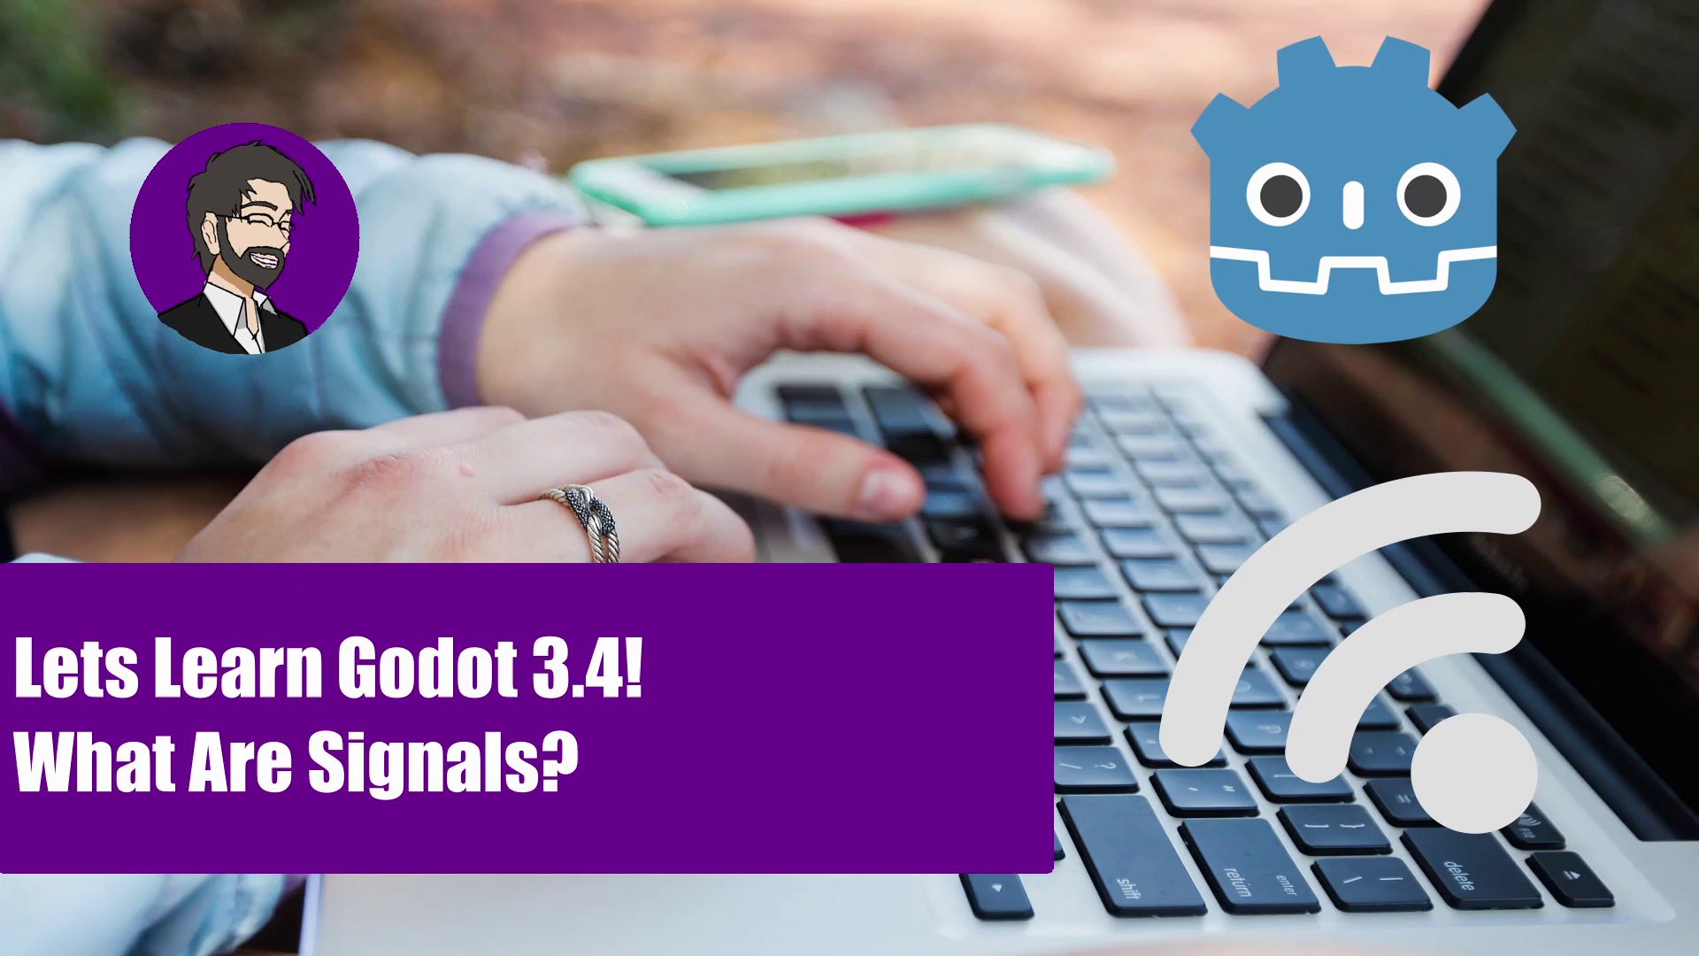
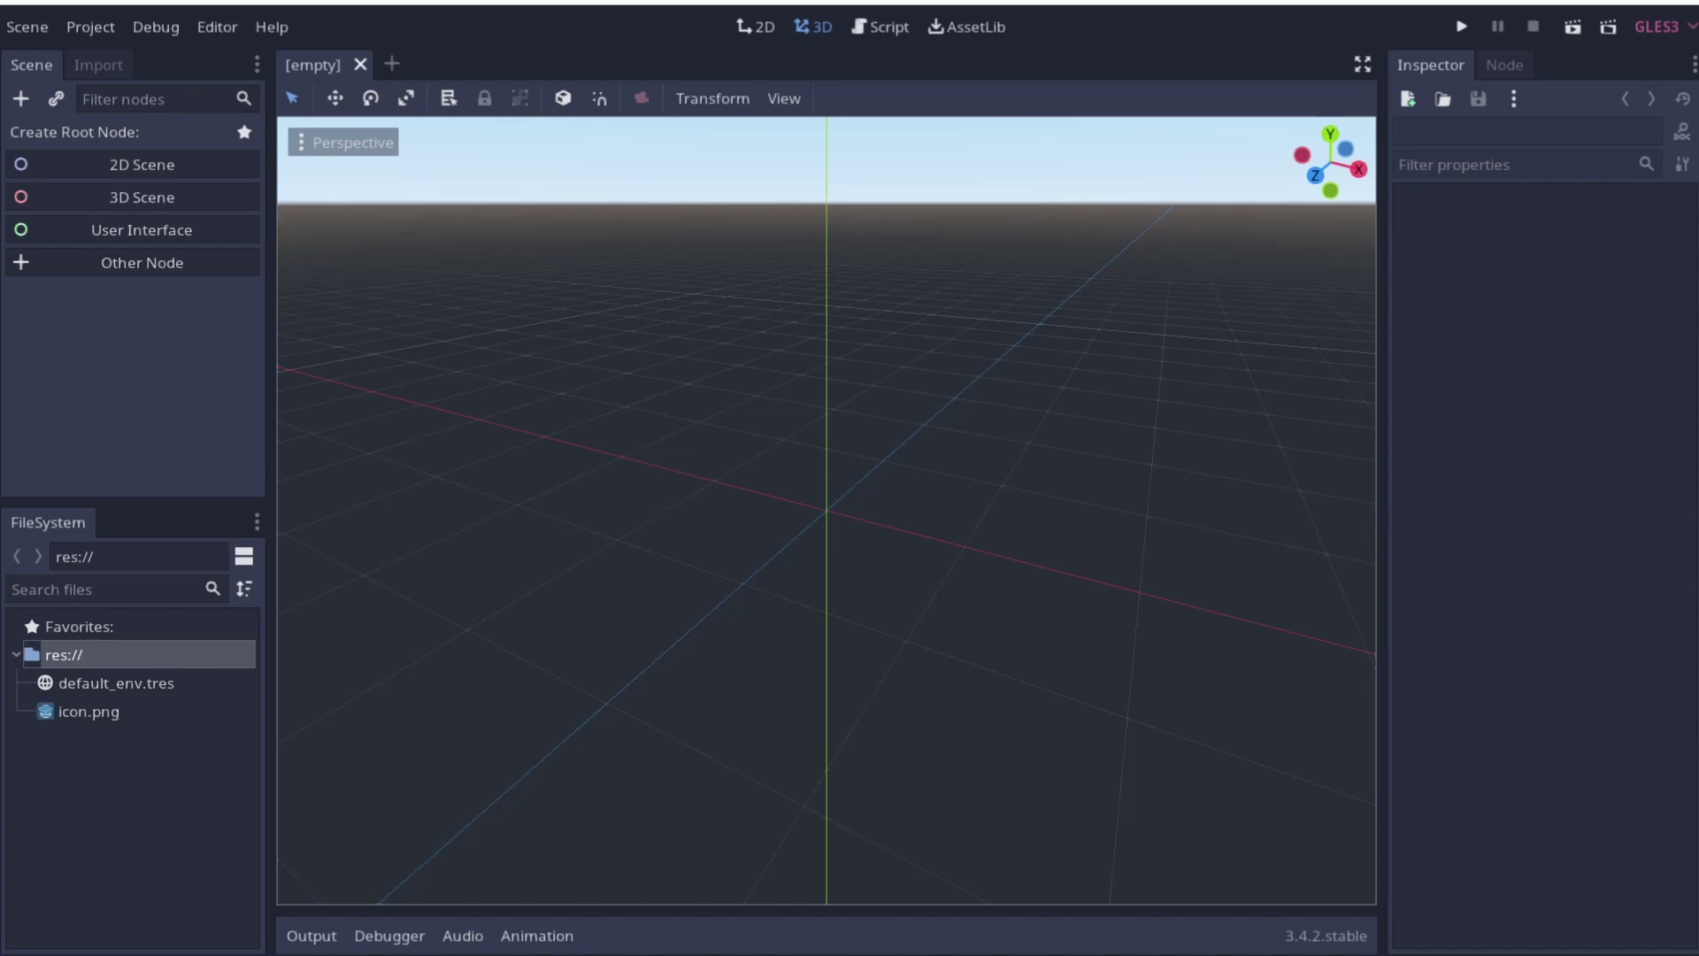
# Create a 2D Scene root Node2D and add a Button child found by searching 'button'
pyautogui.click(183, 170)
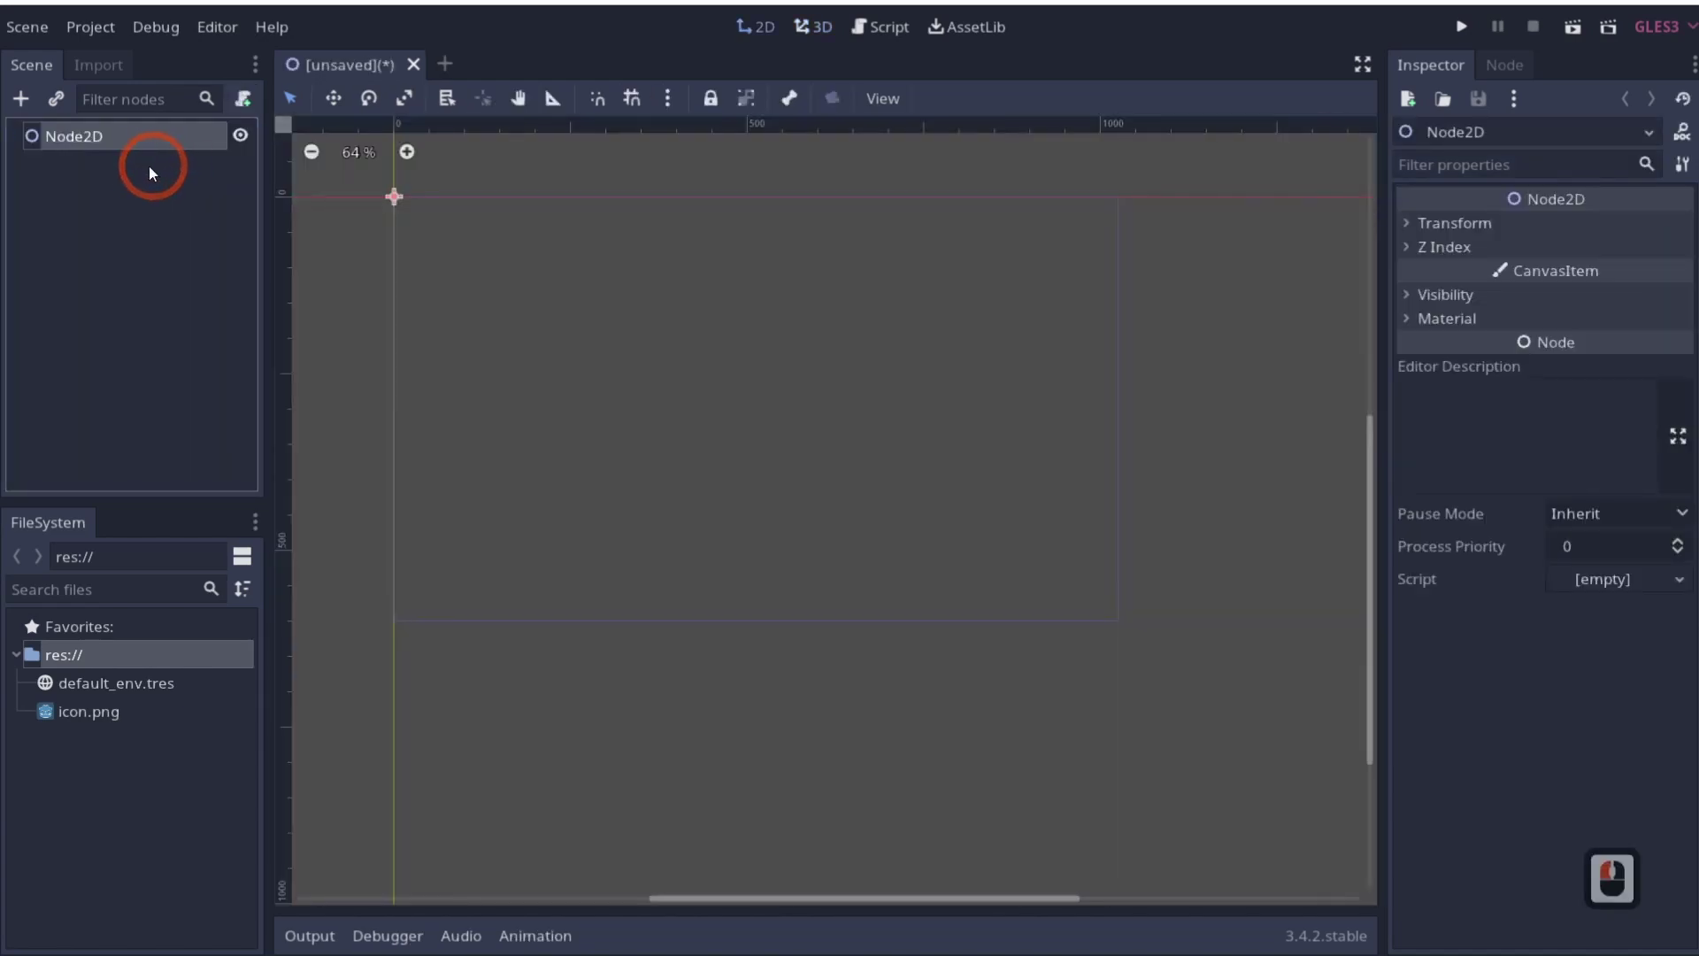
pyautogui.rightClick(98, 146)
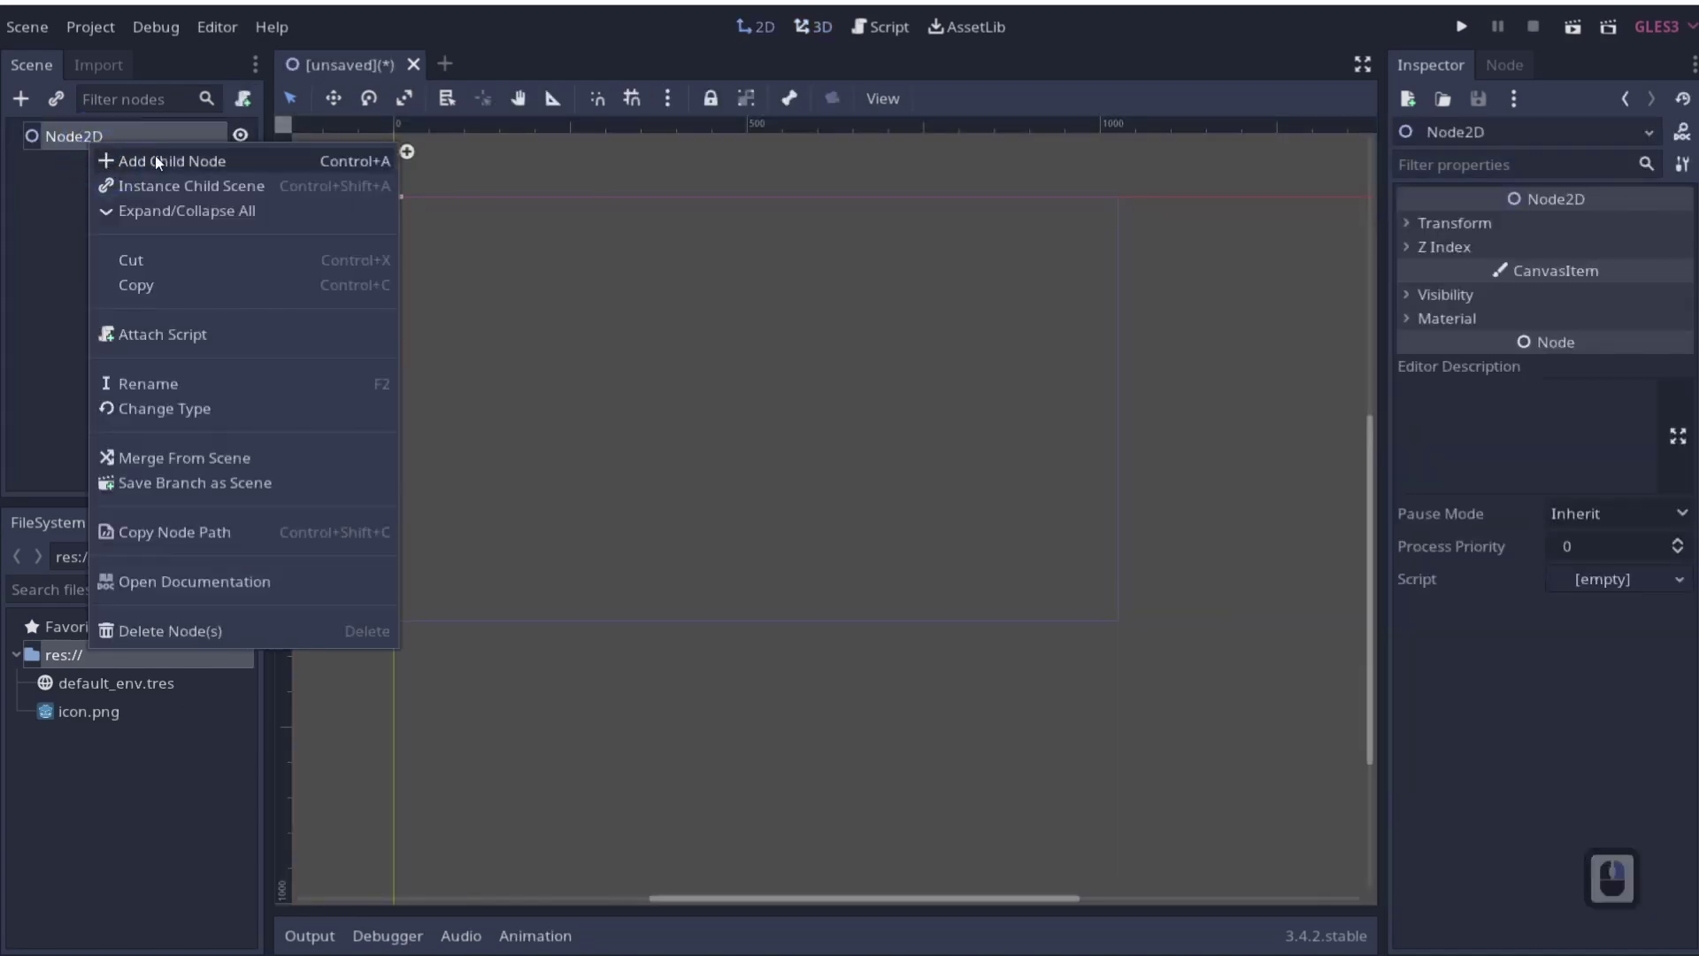
pyautogui.click(164, 160)
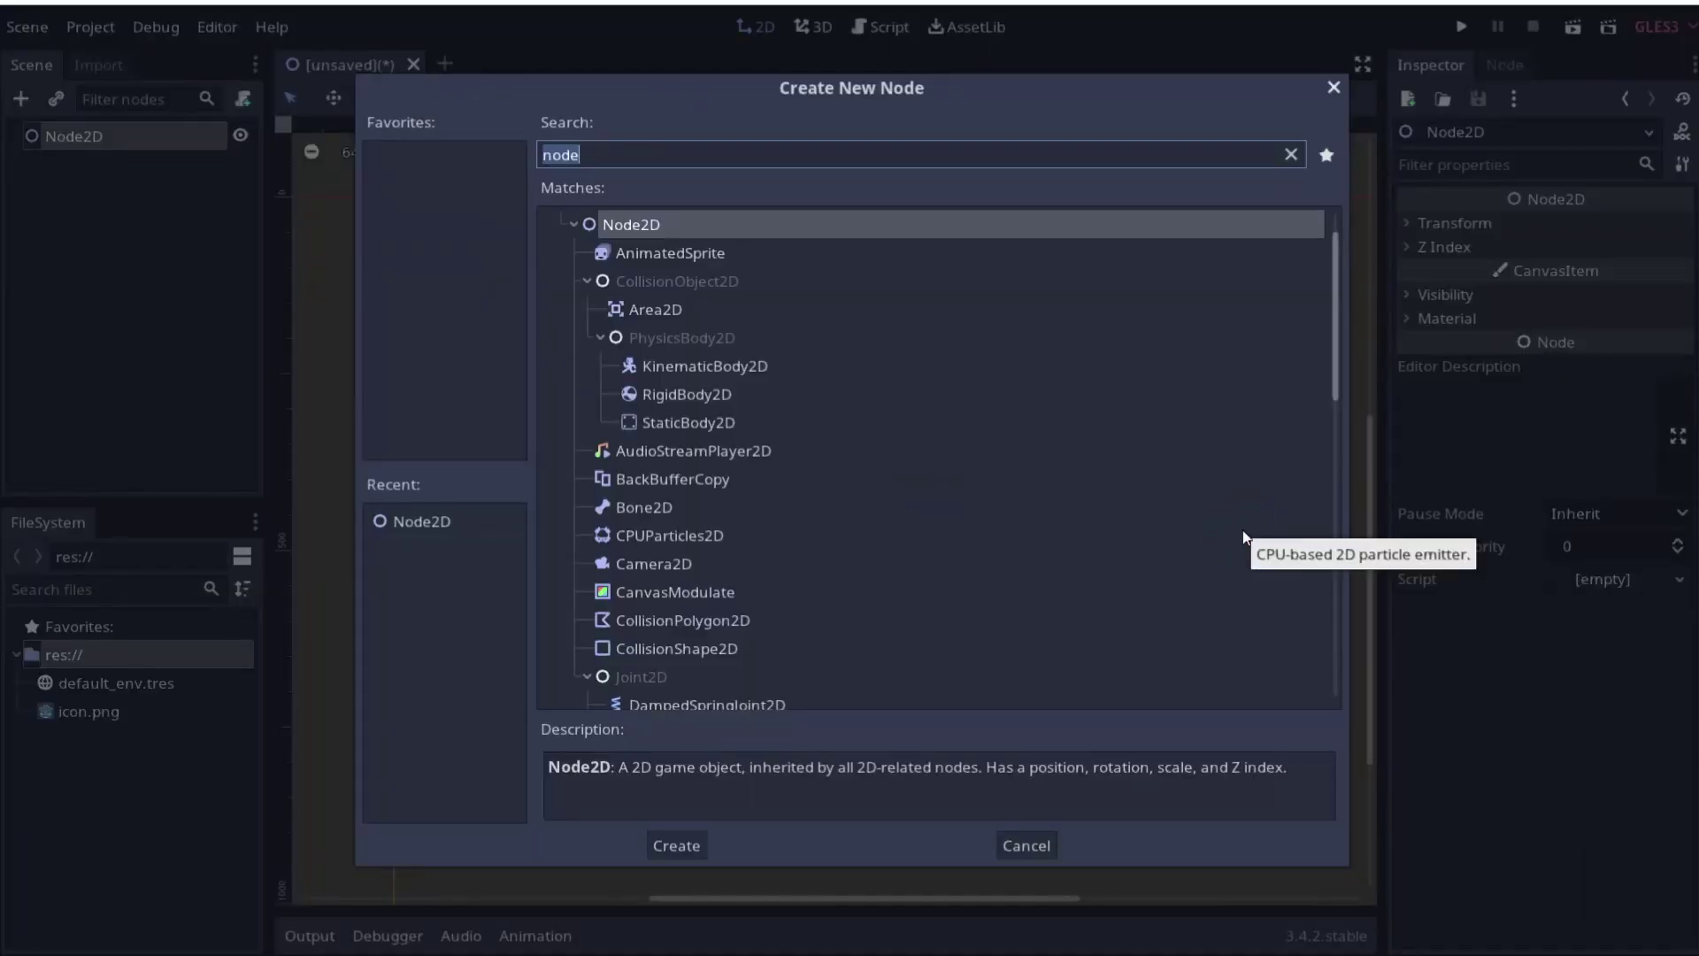
pyautogui.write('bi')
pyautogui.press('BackSpace')
pyautogui.write('tton')
pyautogui.press('Return')
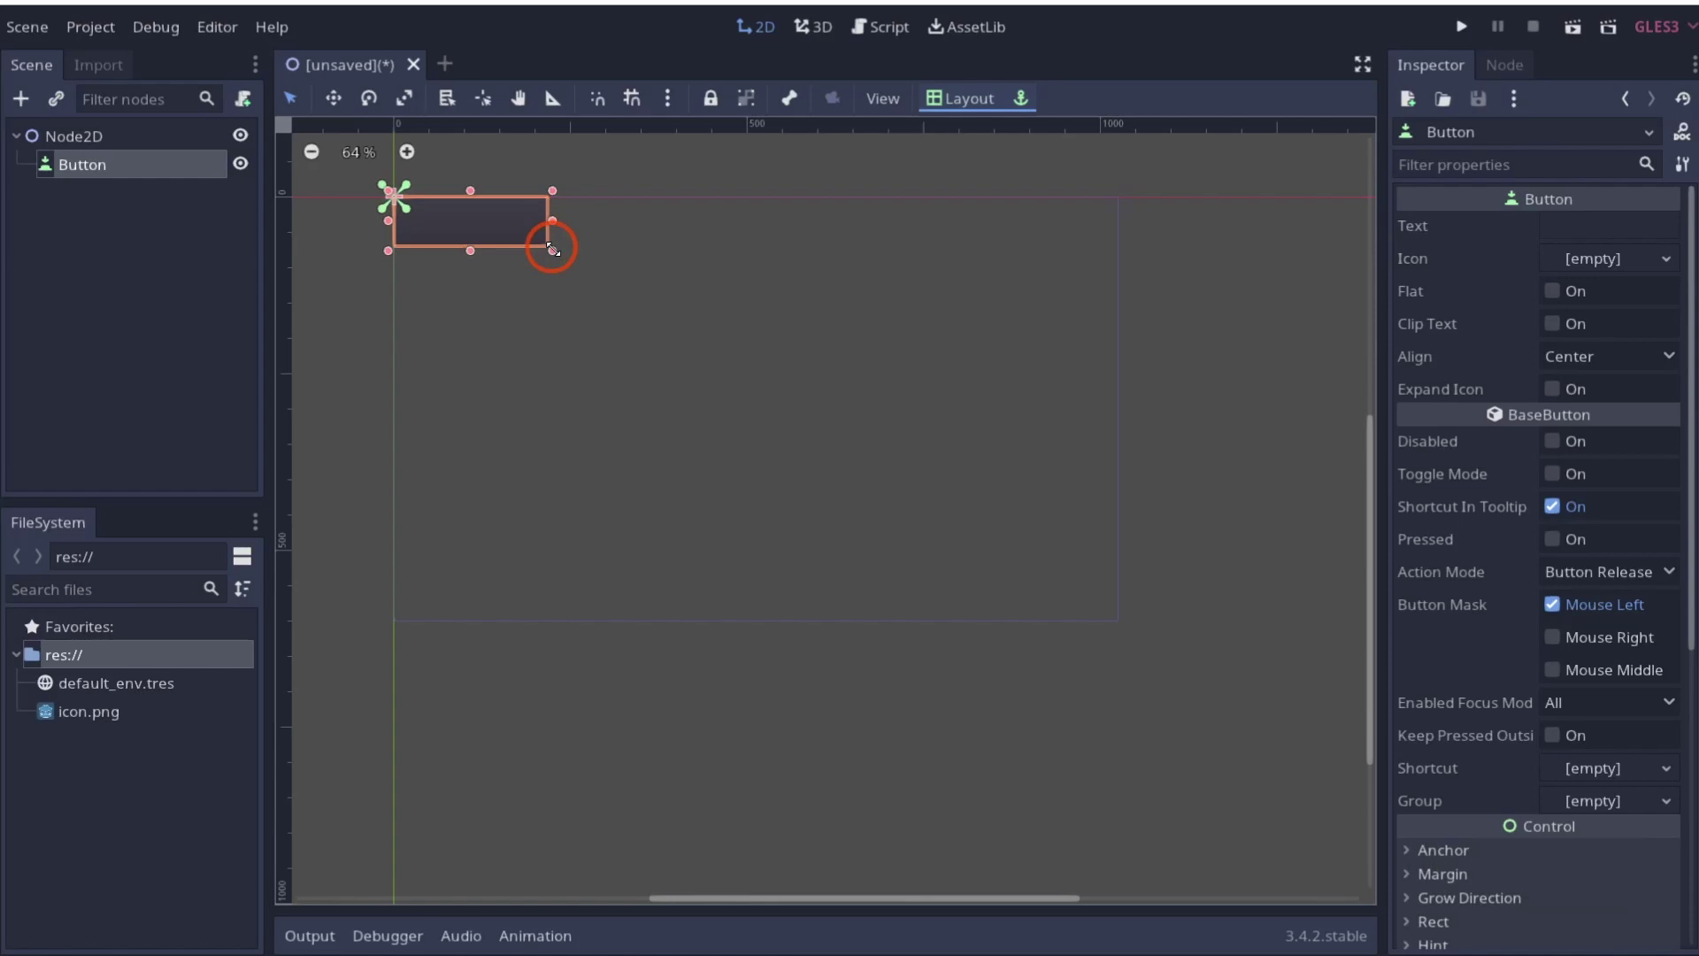
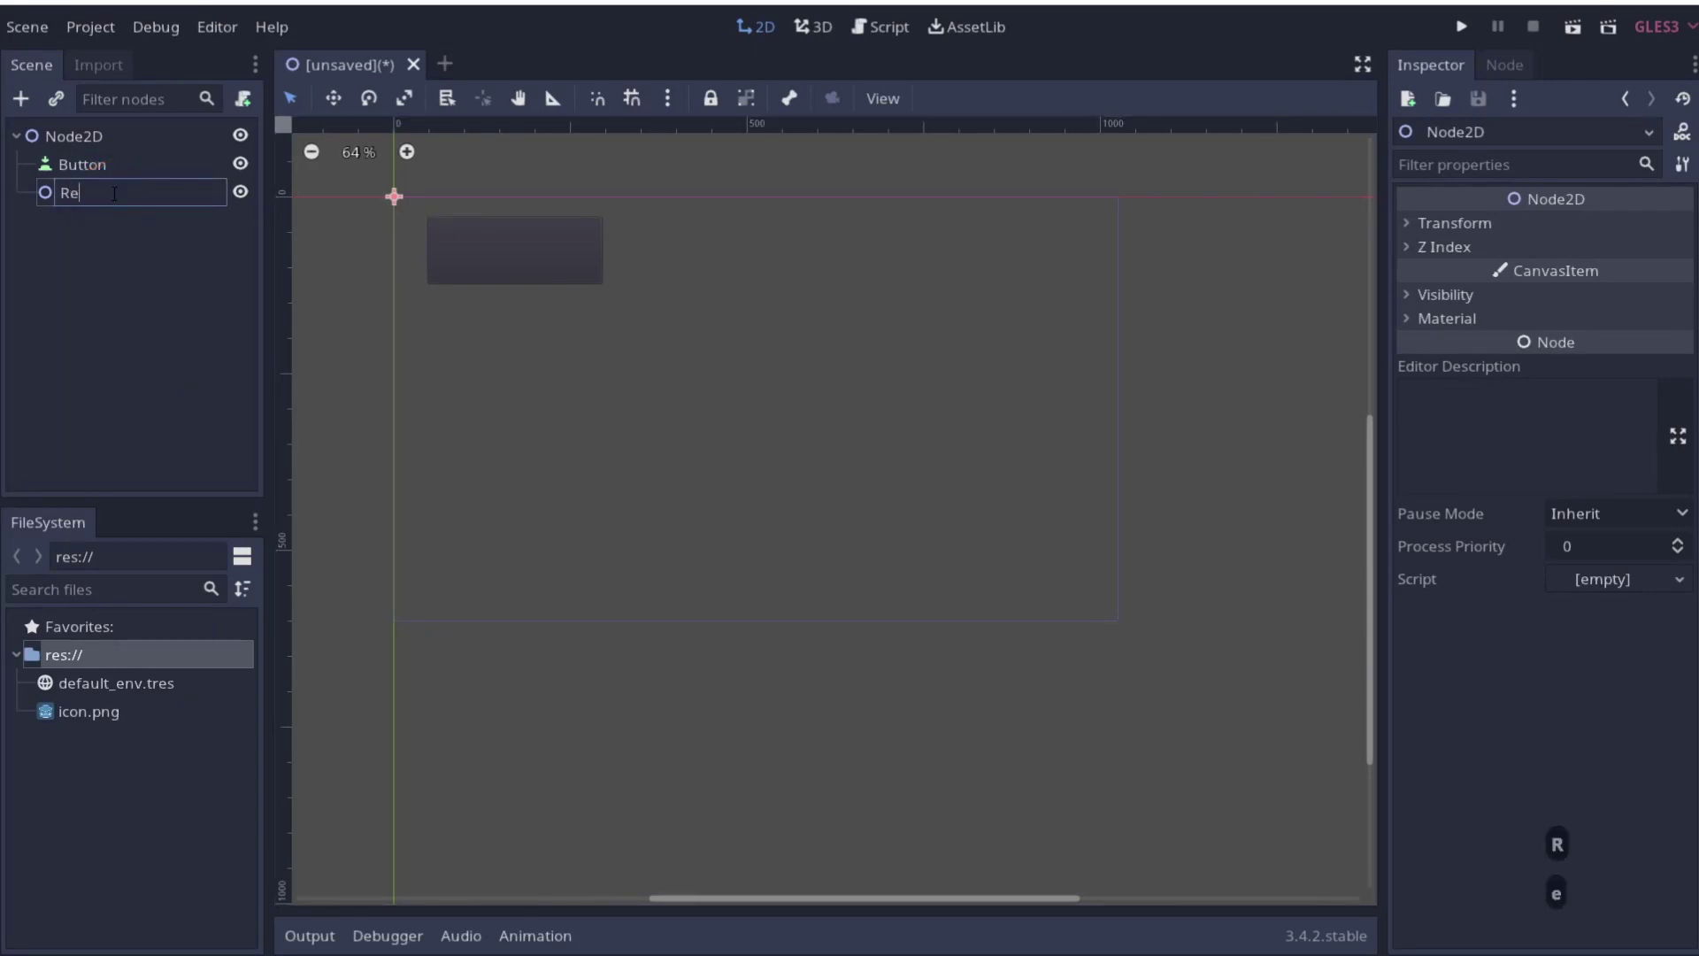
# Rename the second Node2D child to Reciver and reorder it in the Scene dock
pyautogui.write('civer')
pyautogui.moveTo(125, 258); pyautogui.dragTo(95, 185)
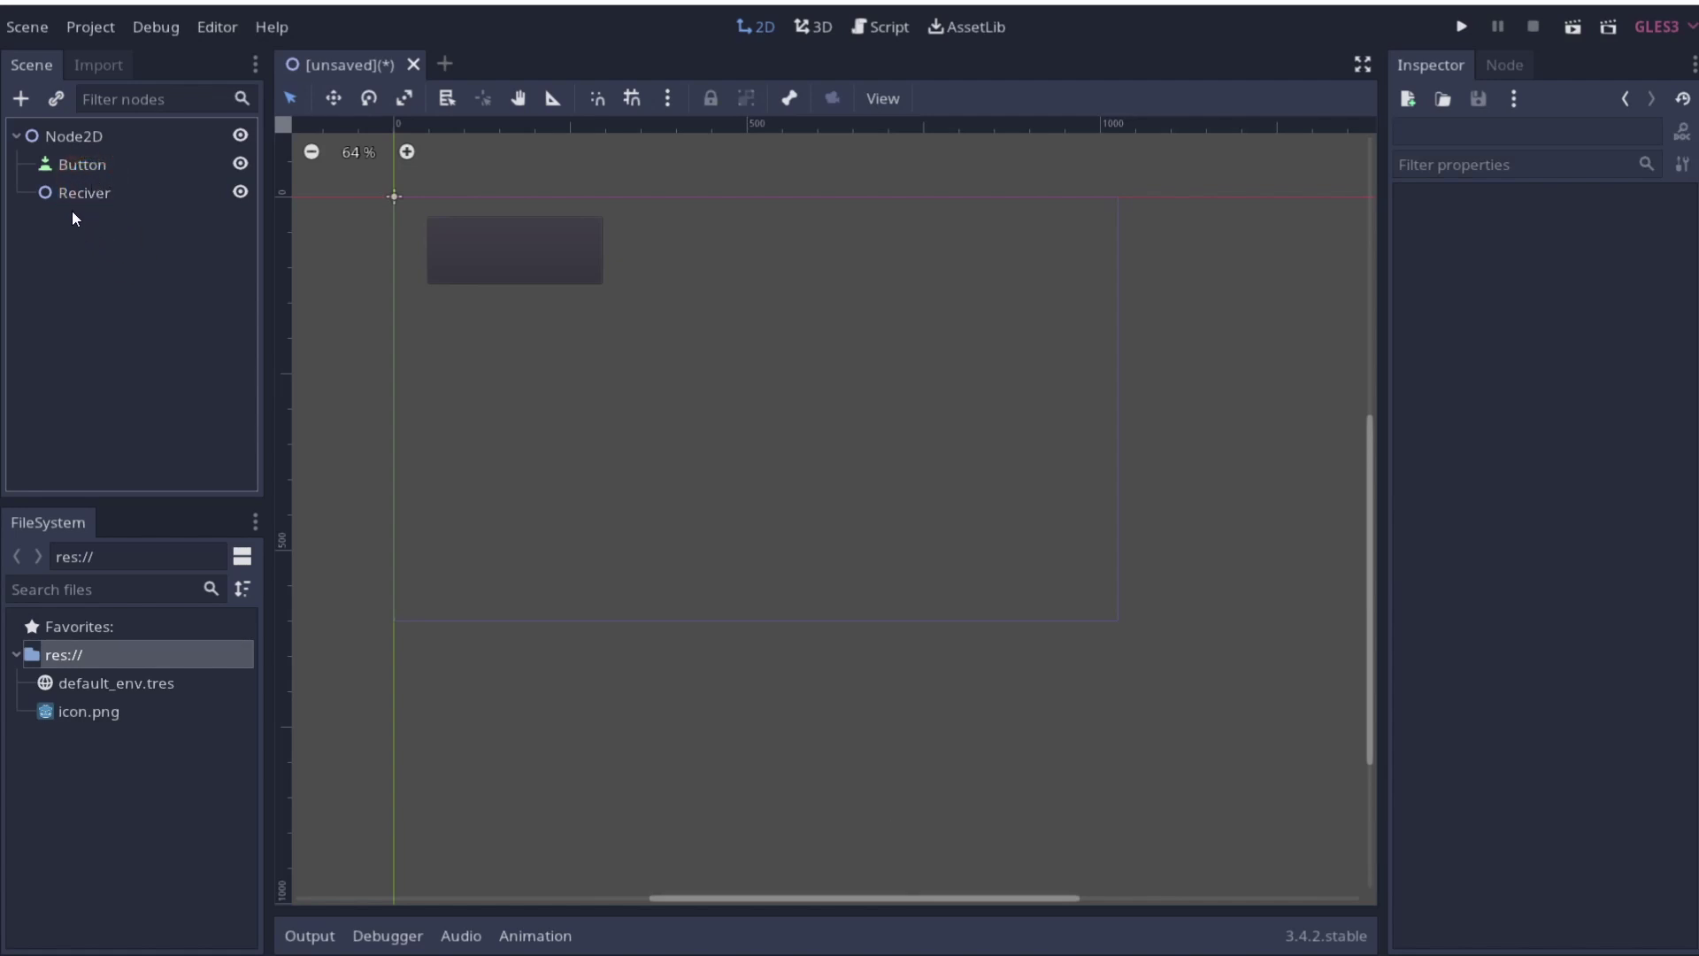
pyautogui.moveTo(65, 200); pyautogui.dragTo(96, 209)
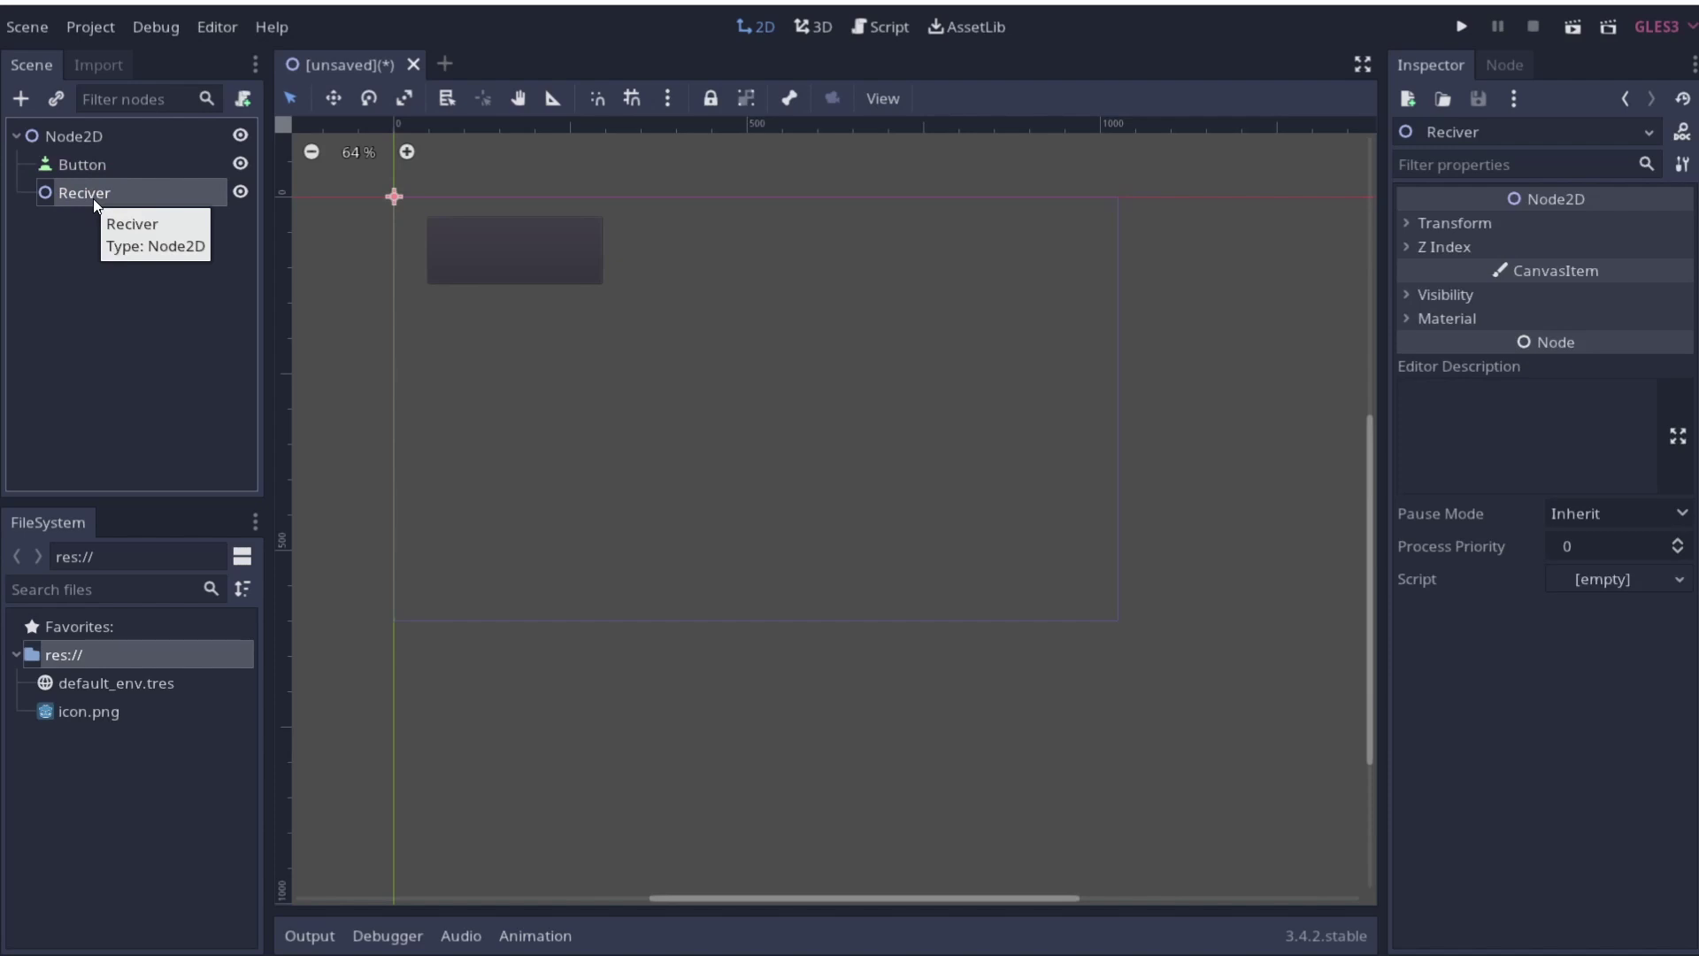
# Attach a new default-template script Reciver.gd to the Reciver node
pyautogui.rightClick(97, 208)
pyautogui.click(188, 396)
pyautogui.press('Return')
# Select the Button node to show its available signals in the Node dock
pyautogui.moveTo(81, 171); pyautogui.dragTo(1457, 90)
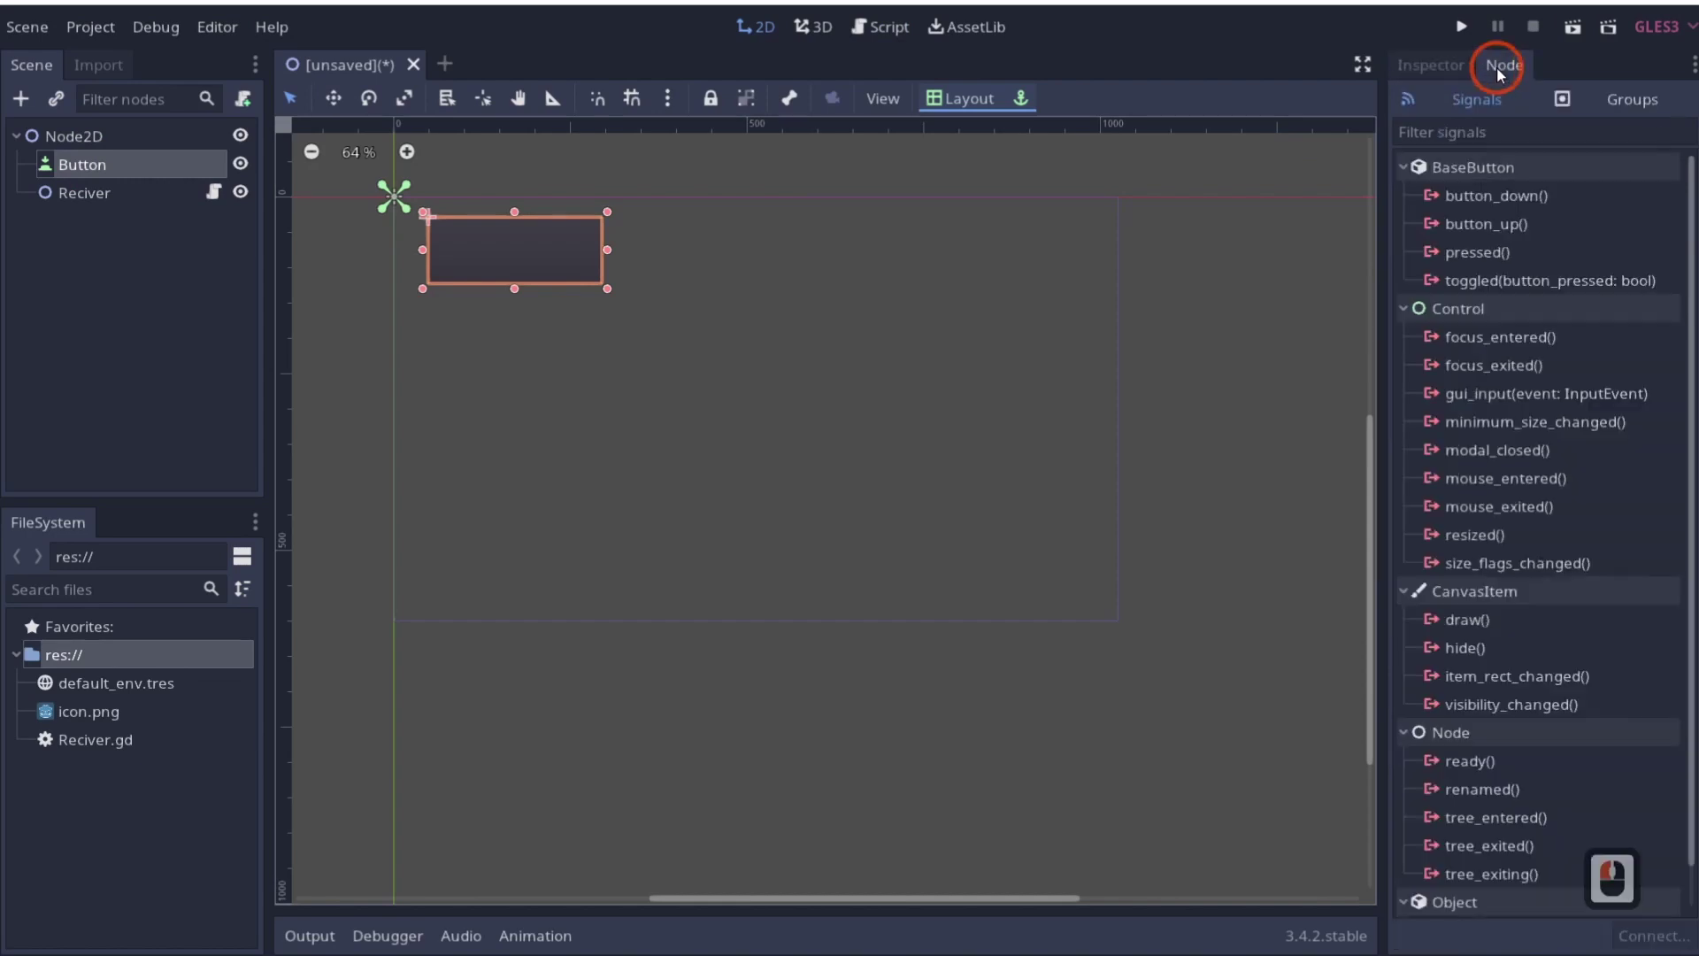
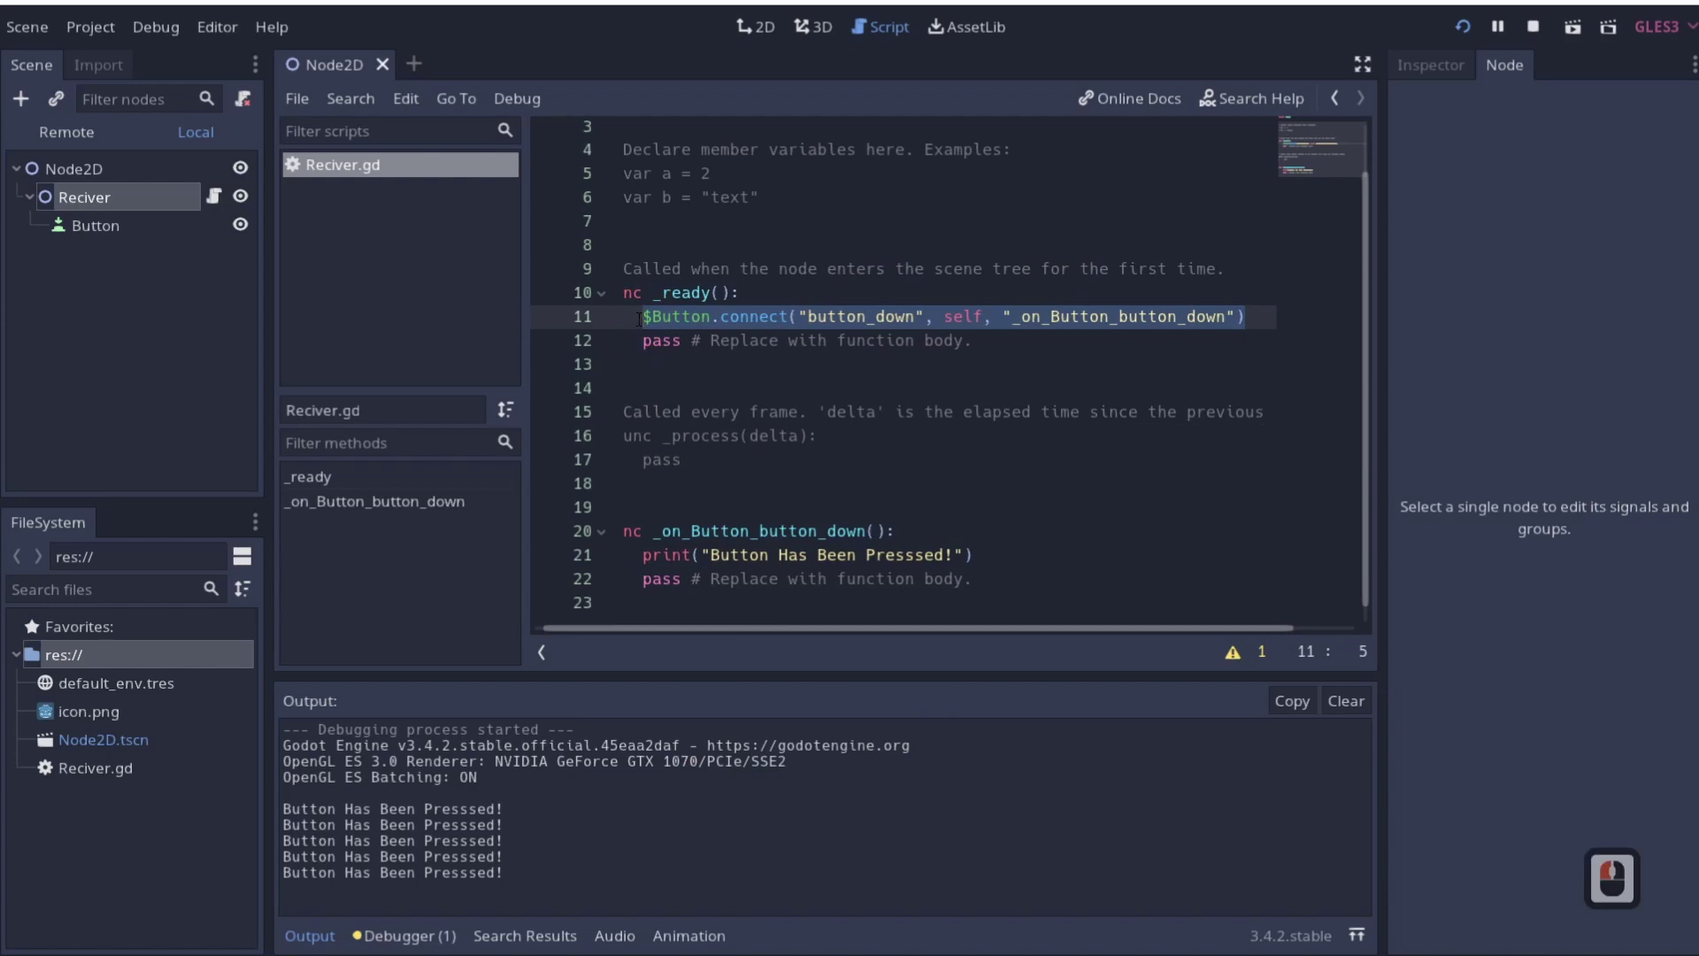
# Add a new Node2D child under Reciver and name it Sender
pyautogui.click(703, 635)
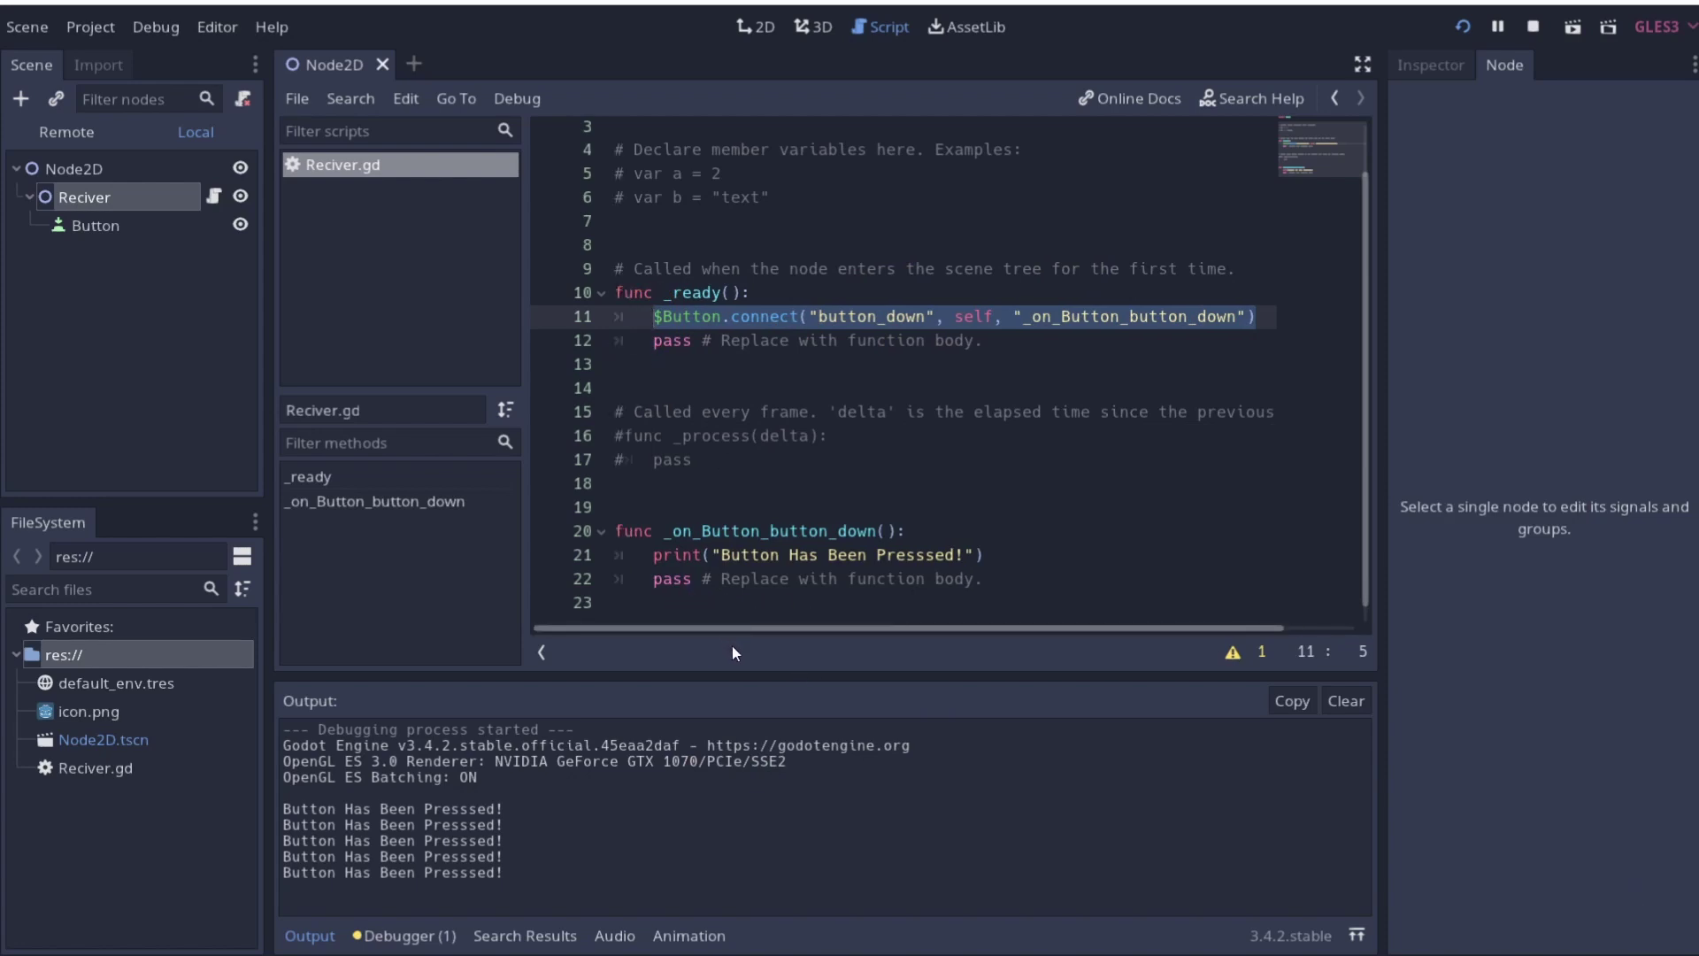
pyautogui.rightClick(83, 213)
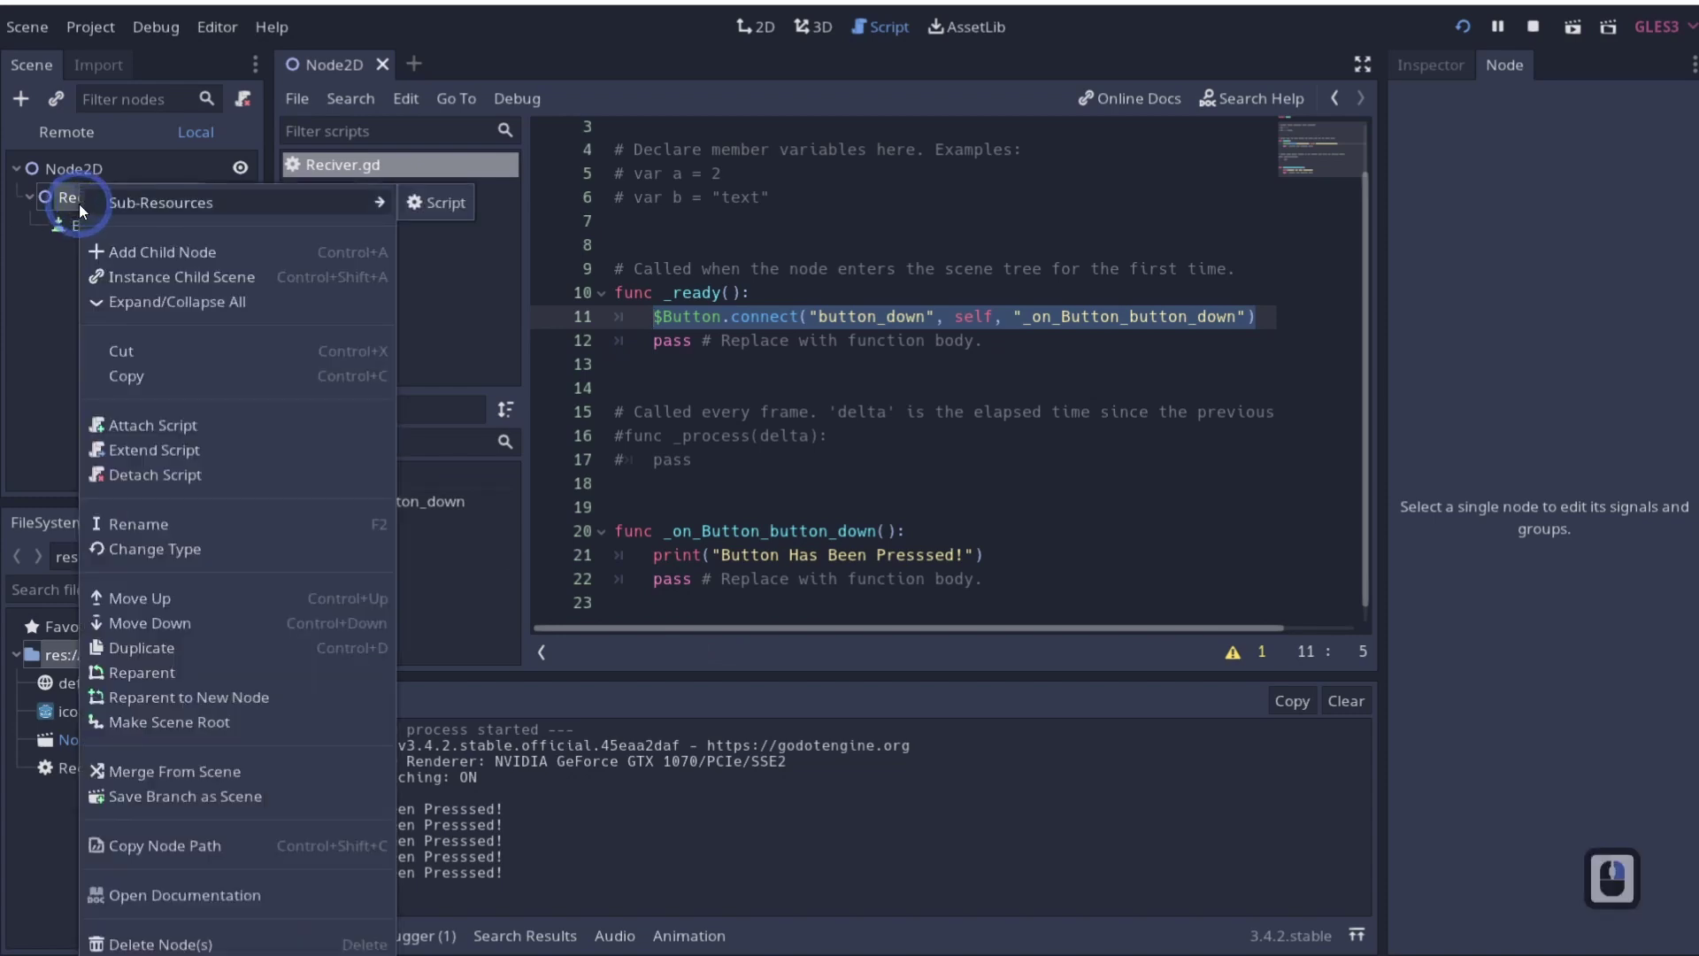
pyautogui.click(72, 208)
pyautogui.rightClick(79, 208)
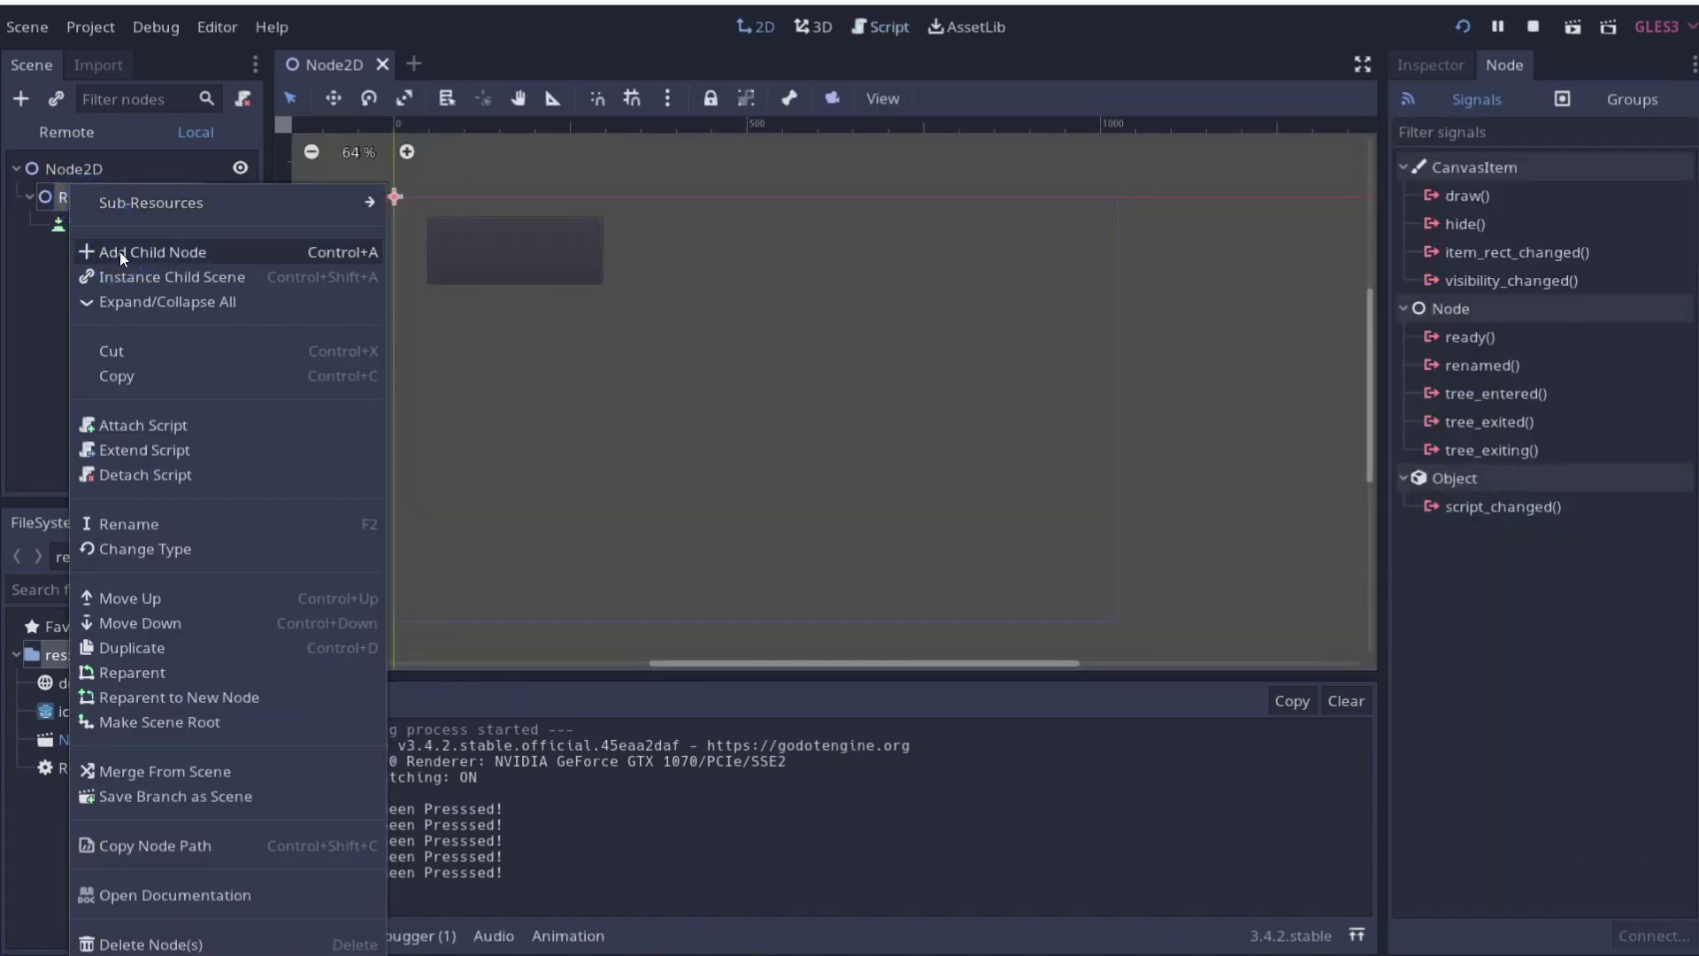
pyautogui.click(123, 261)
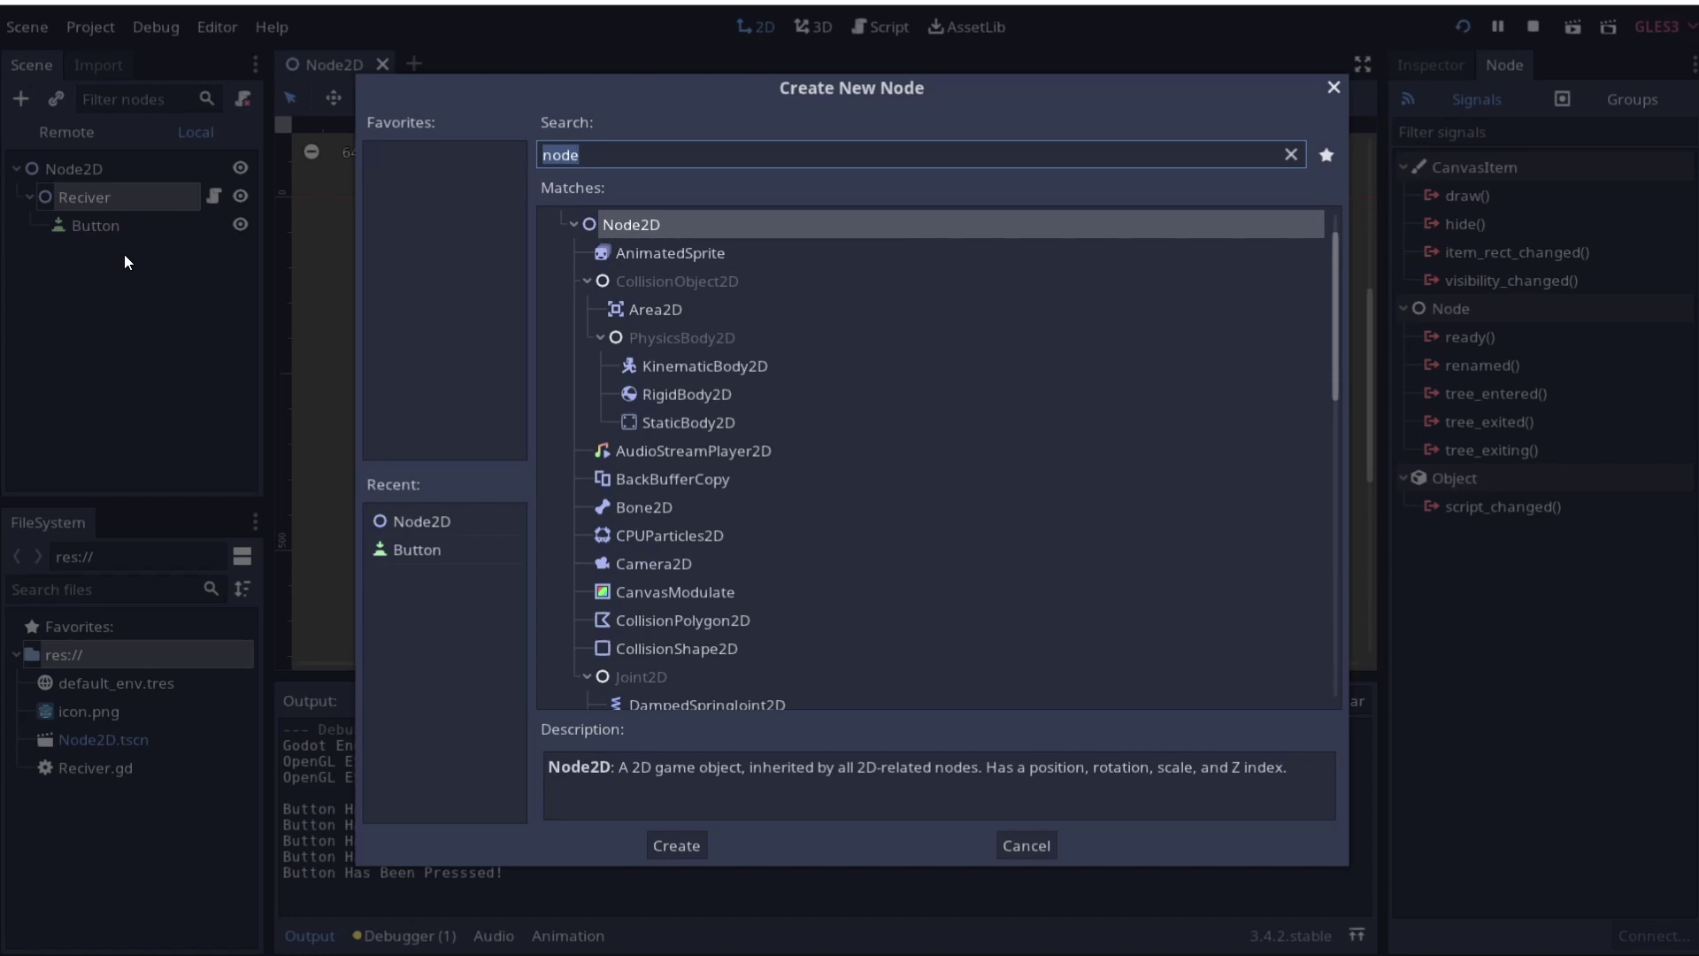
pyautogui.press('Return')
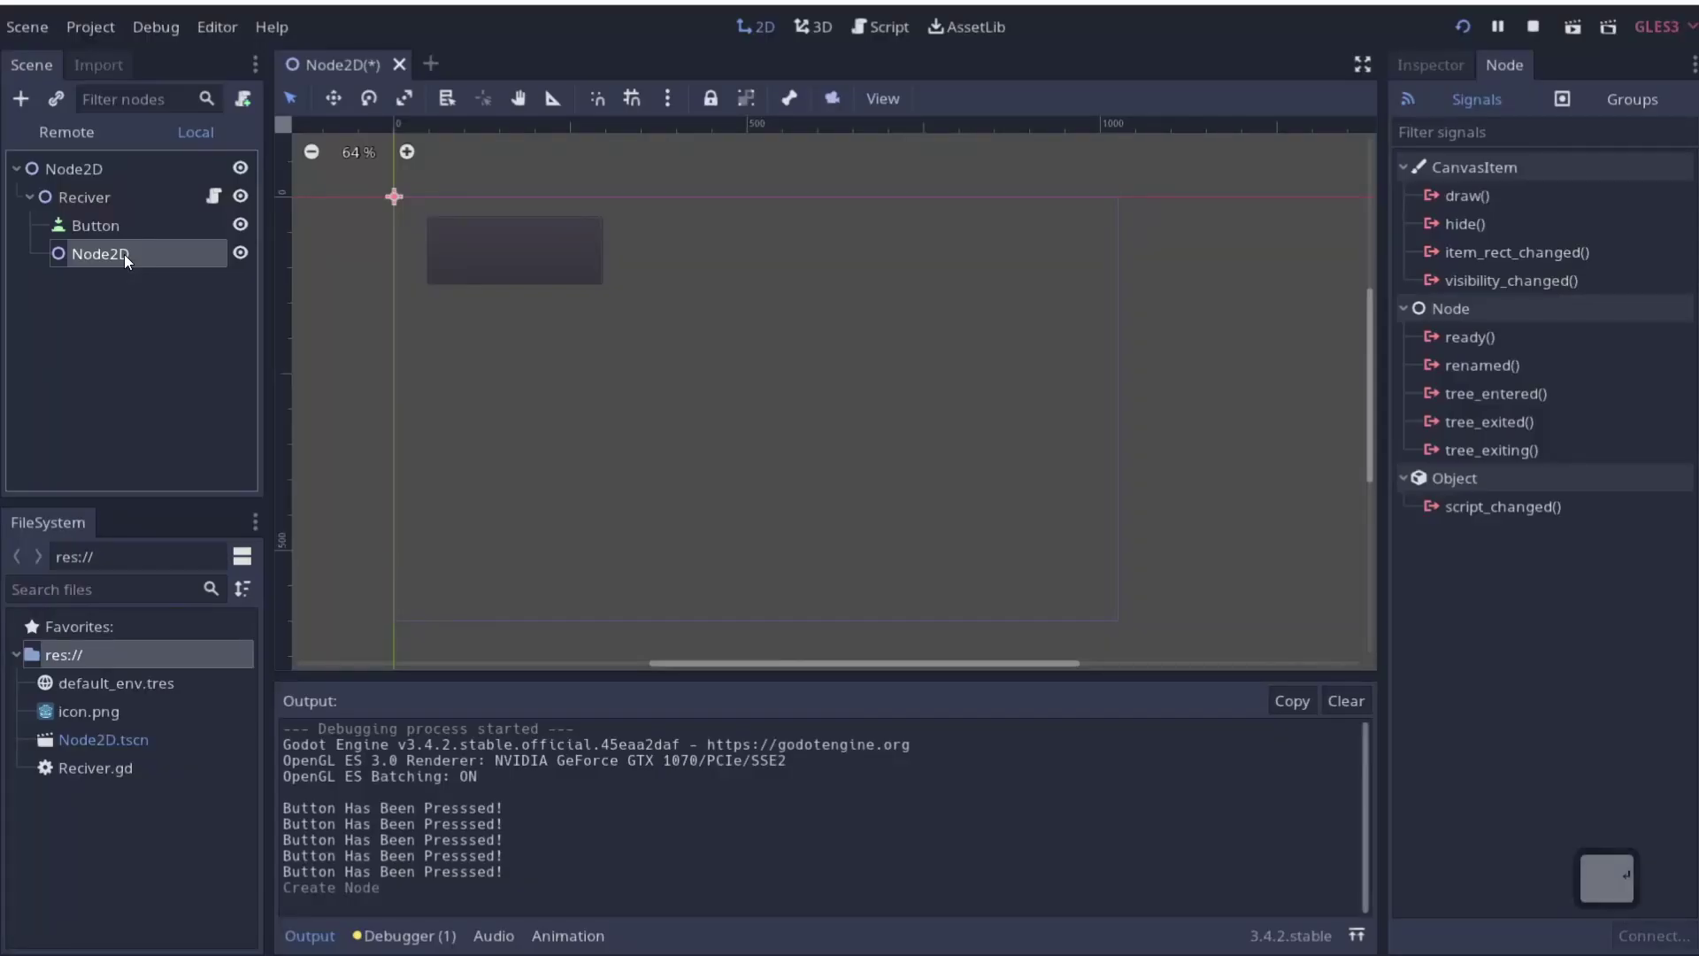
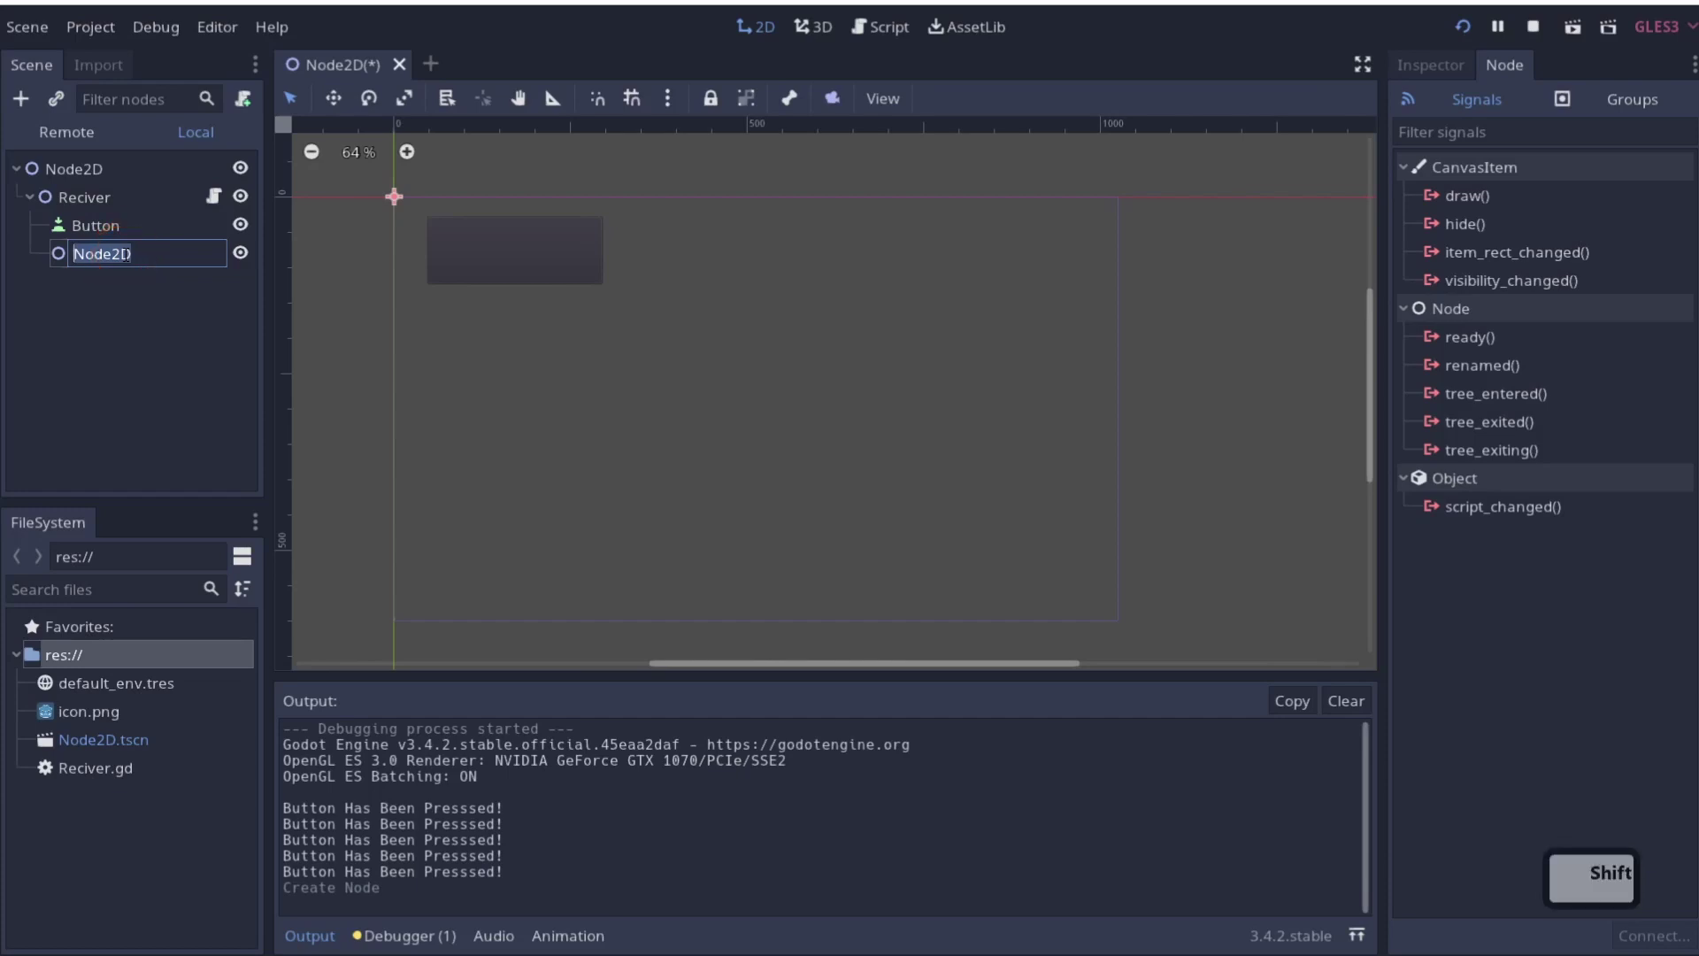
pyautogui.write('snder')
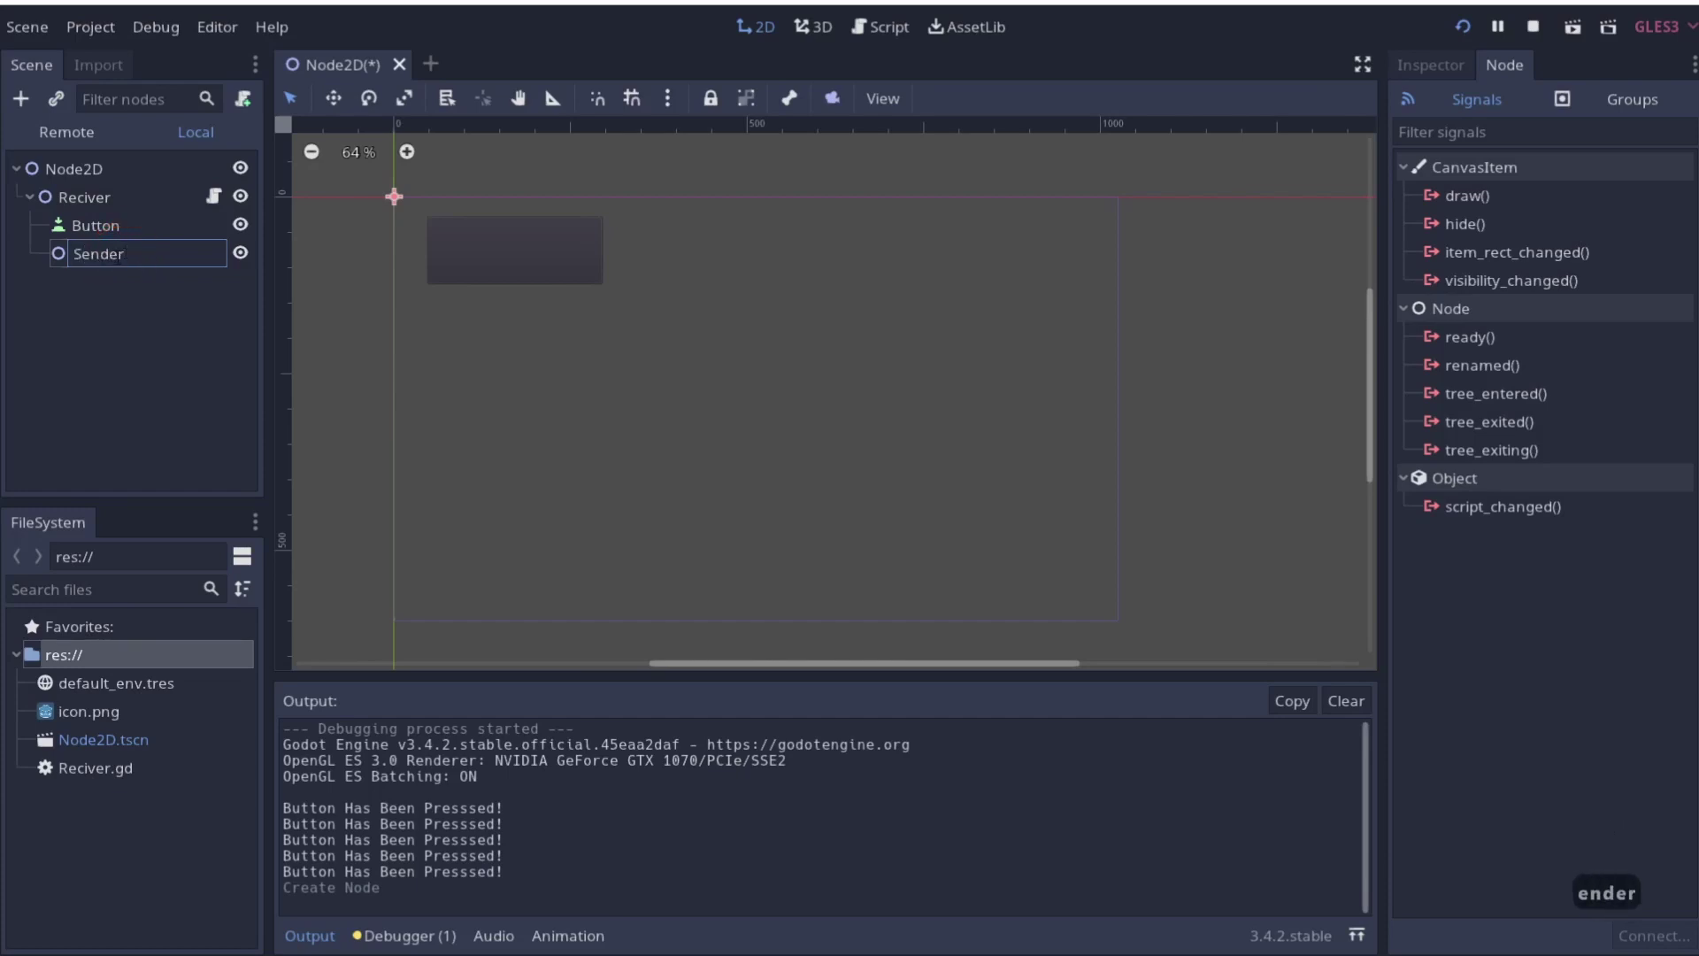
# Attach a new Sender.gd script to the Sender node and open it in the Script editor
pyautogui.click(118, 303)
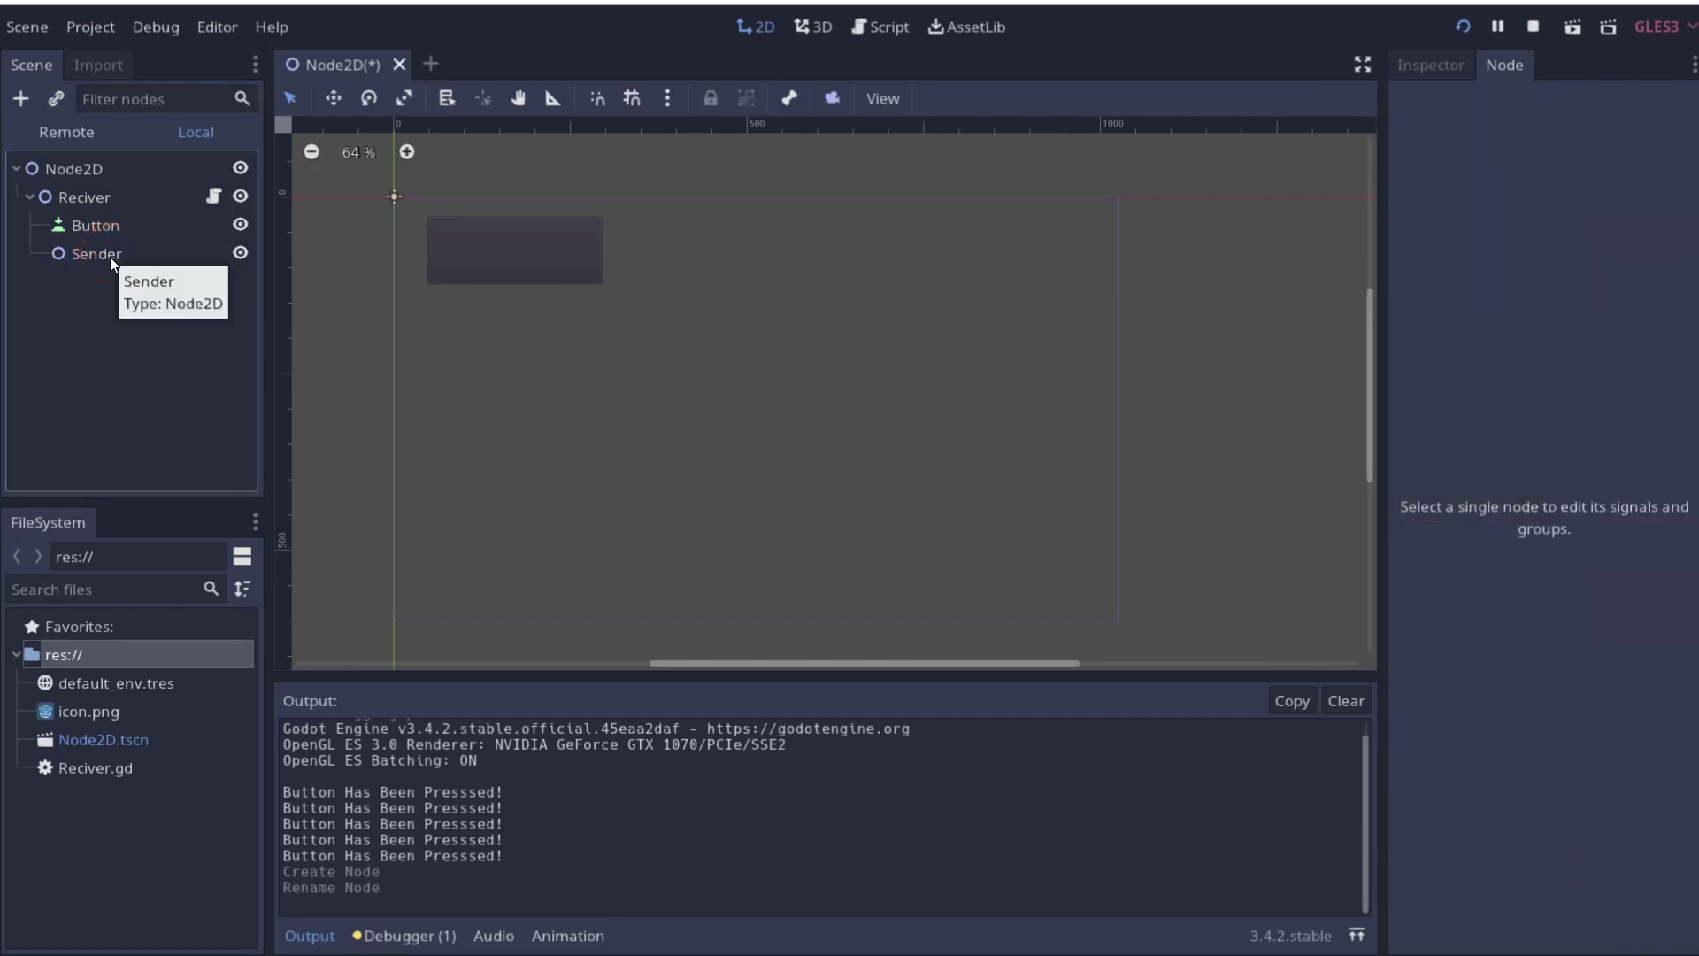
pyautogui.moveTo(113, 266); pyautogui.dragTo(204, 465)
pyautogui.moveTo(204, 464); pyautogui.dragTo(1036, 545)
# Declare 'signal senderIsReady' near the top of Sender.gd using the signal keyword suggestion
pyautogui.press('Return')
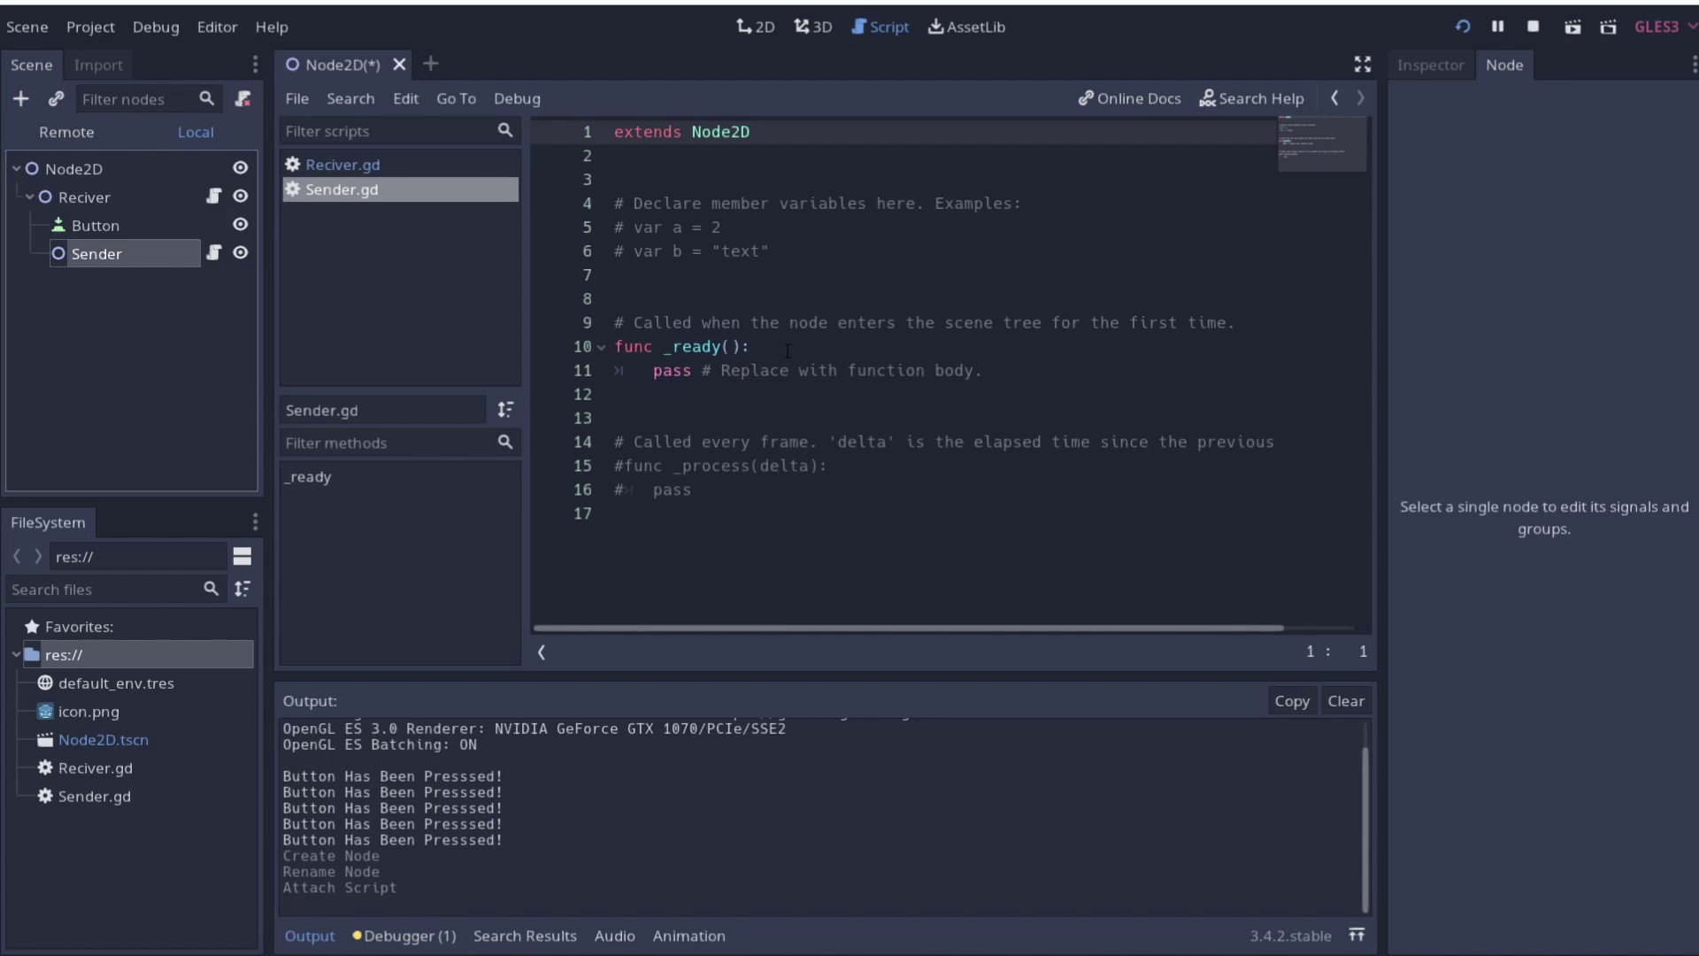
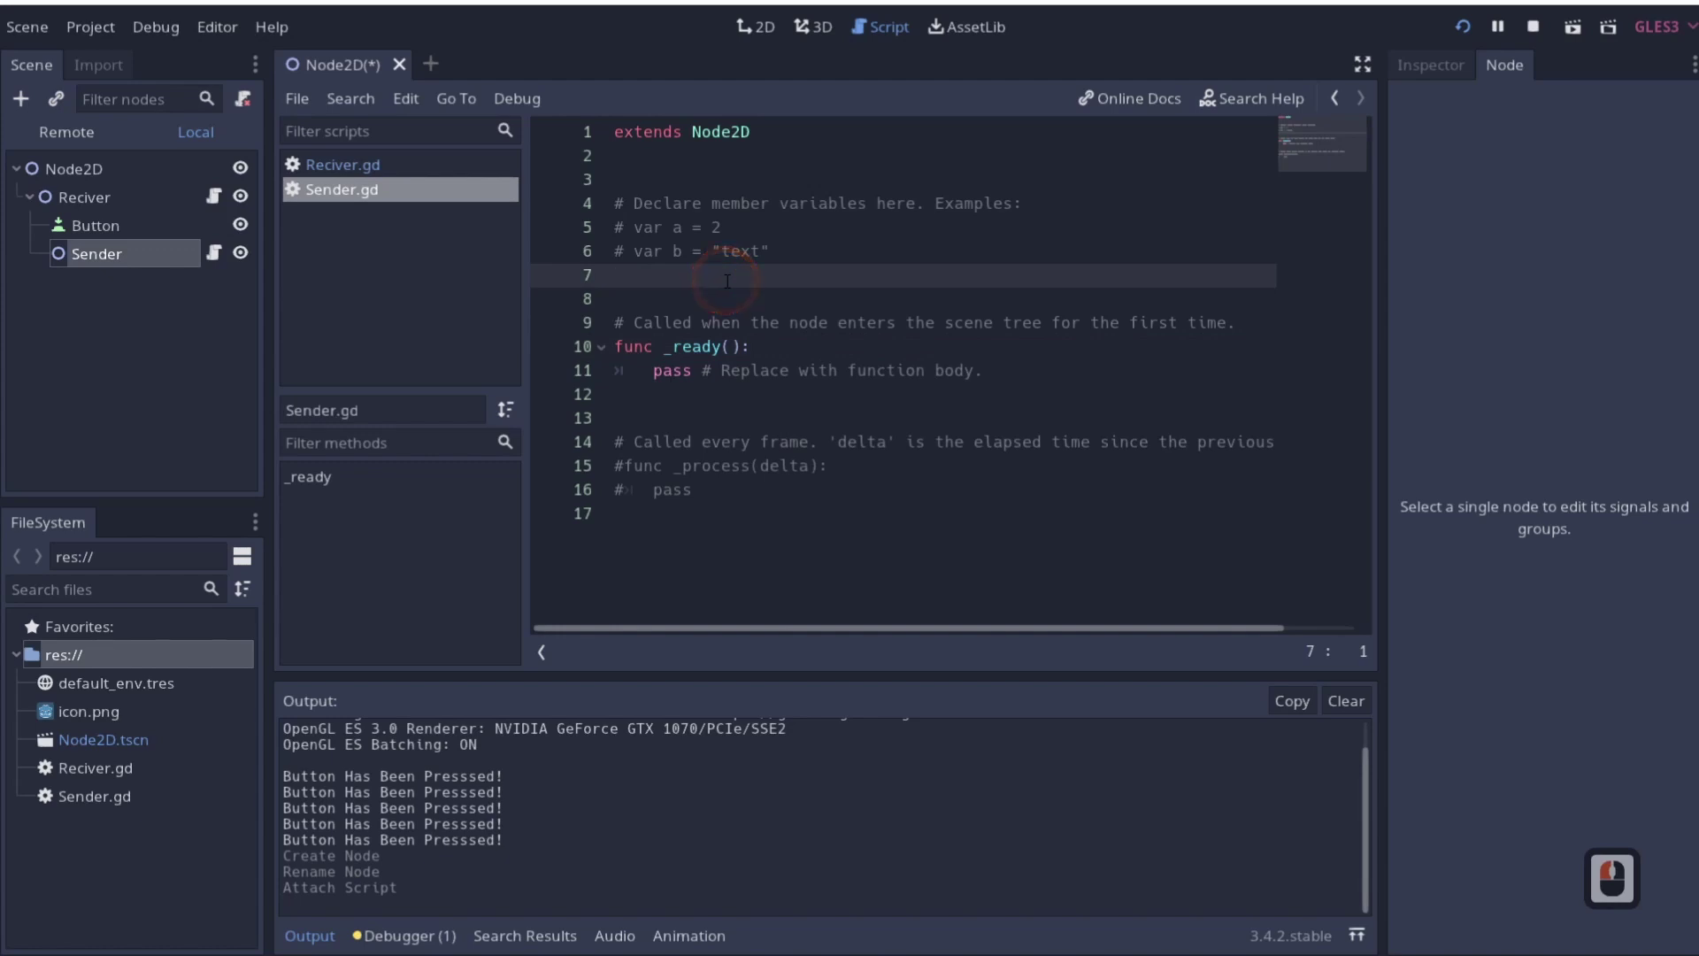
pyautogui.write('si')
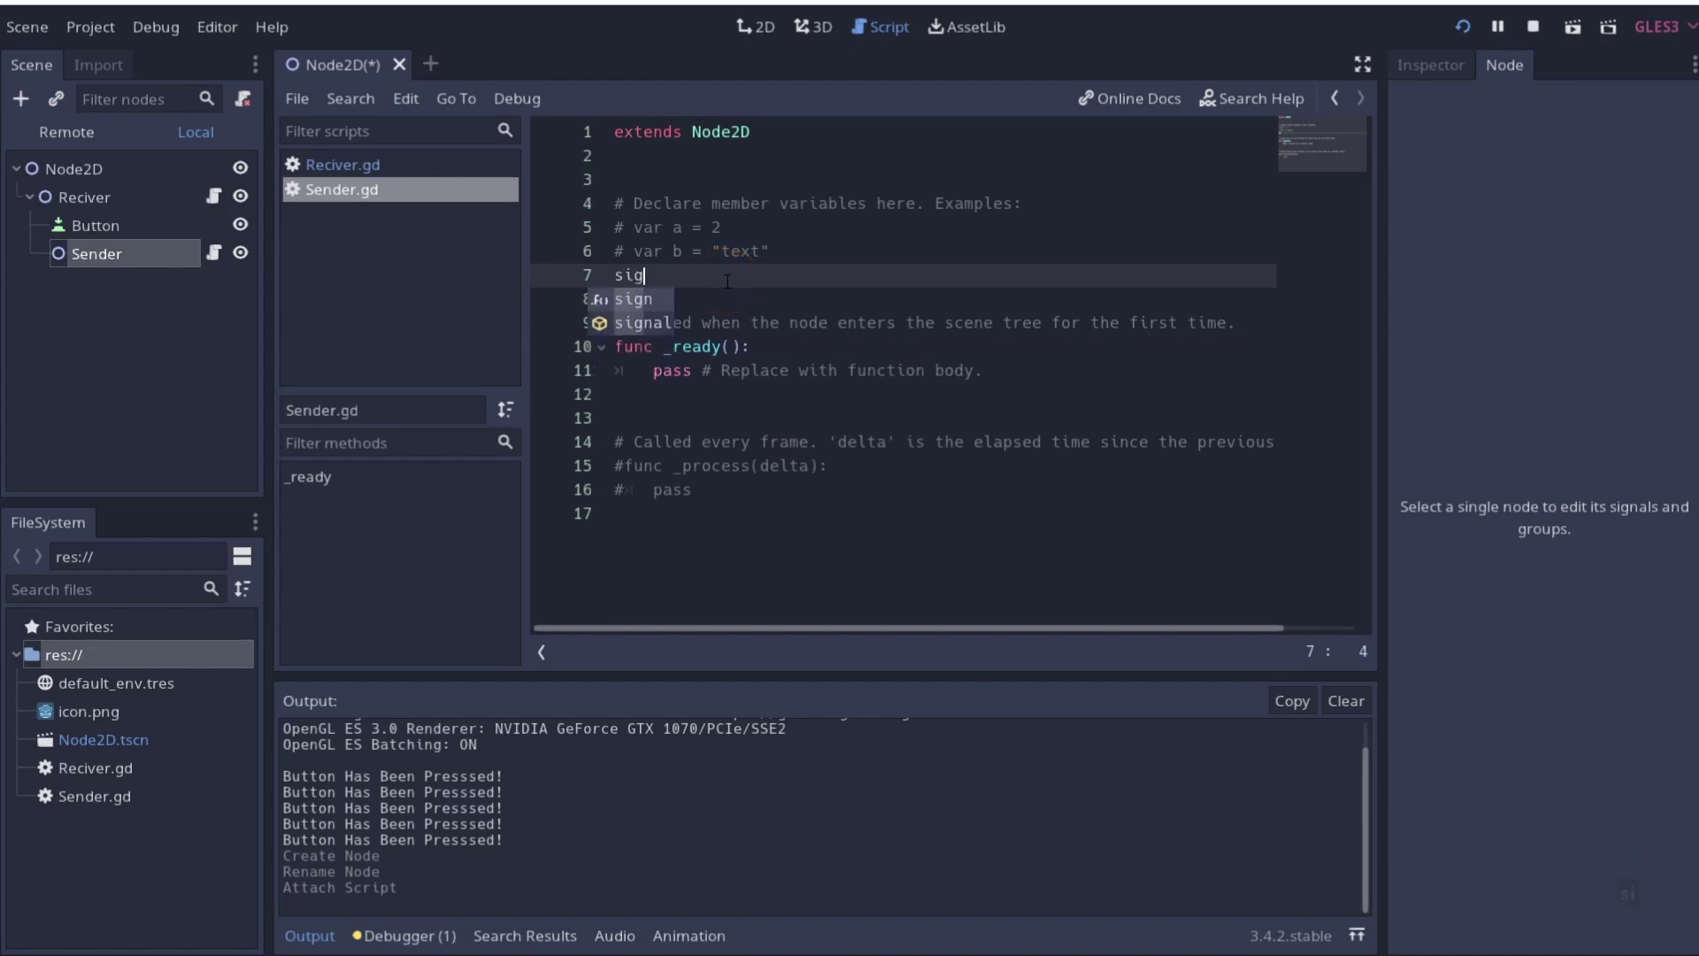
pyautogui.press('Down')
pyautogui.press('Return')
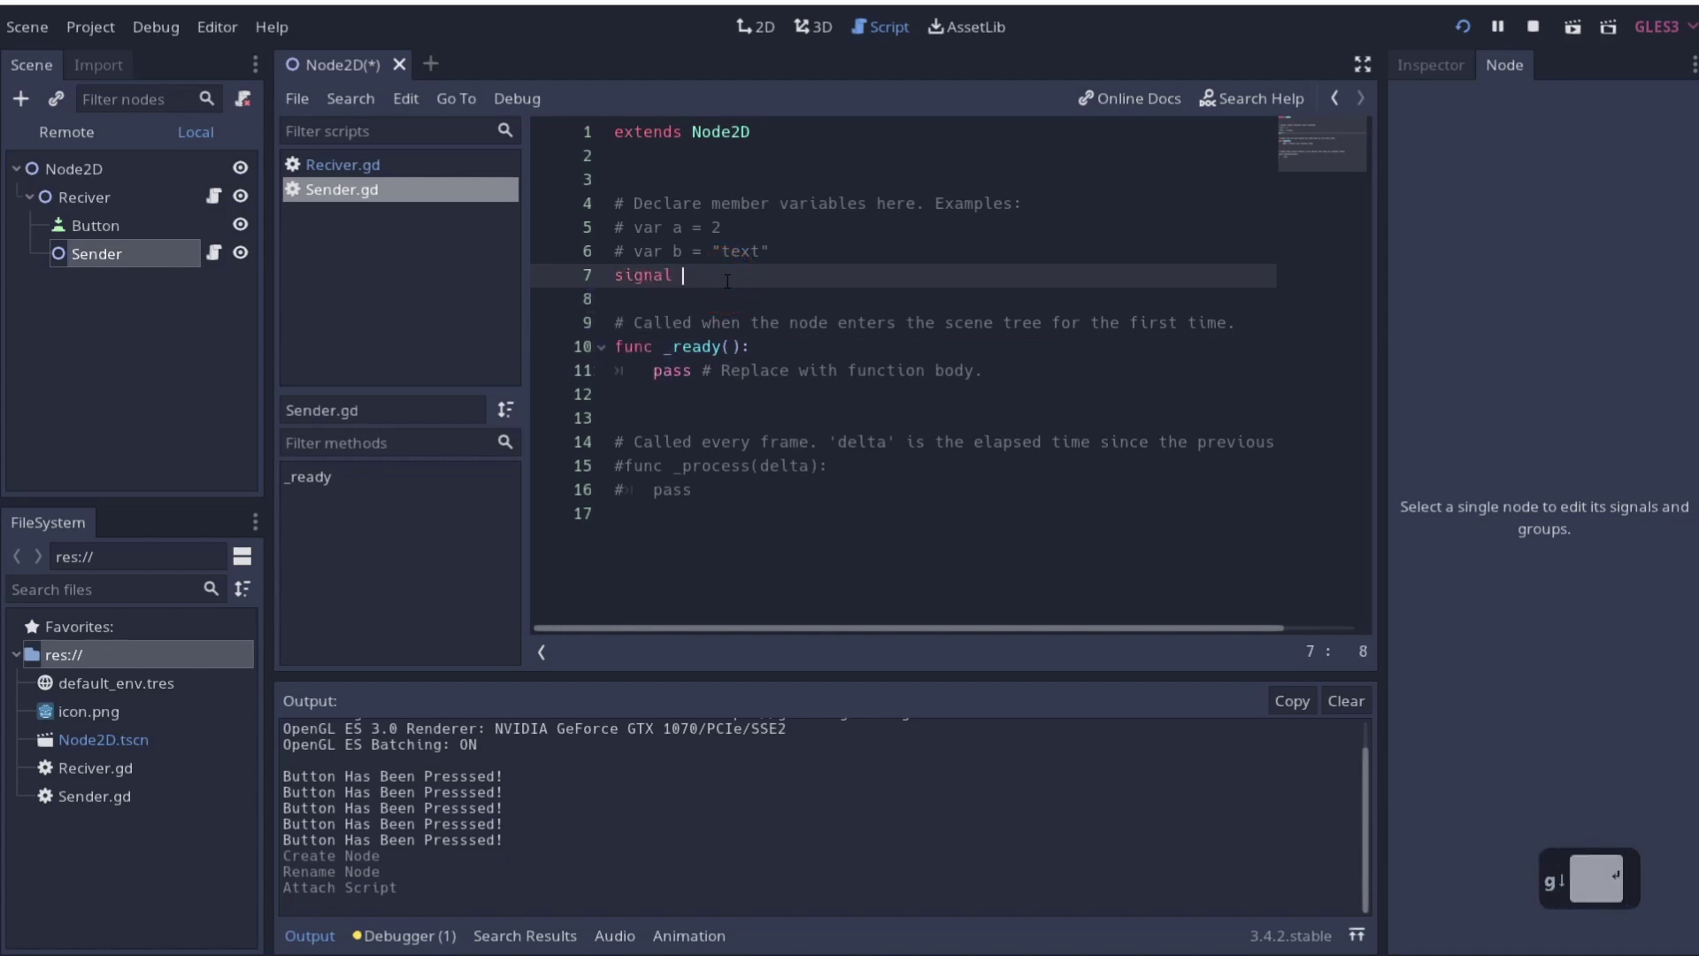
pyautogui.press('BackSpace')
pyautogui.write('sender')
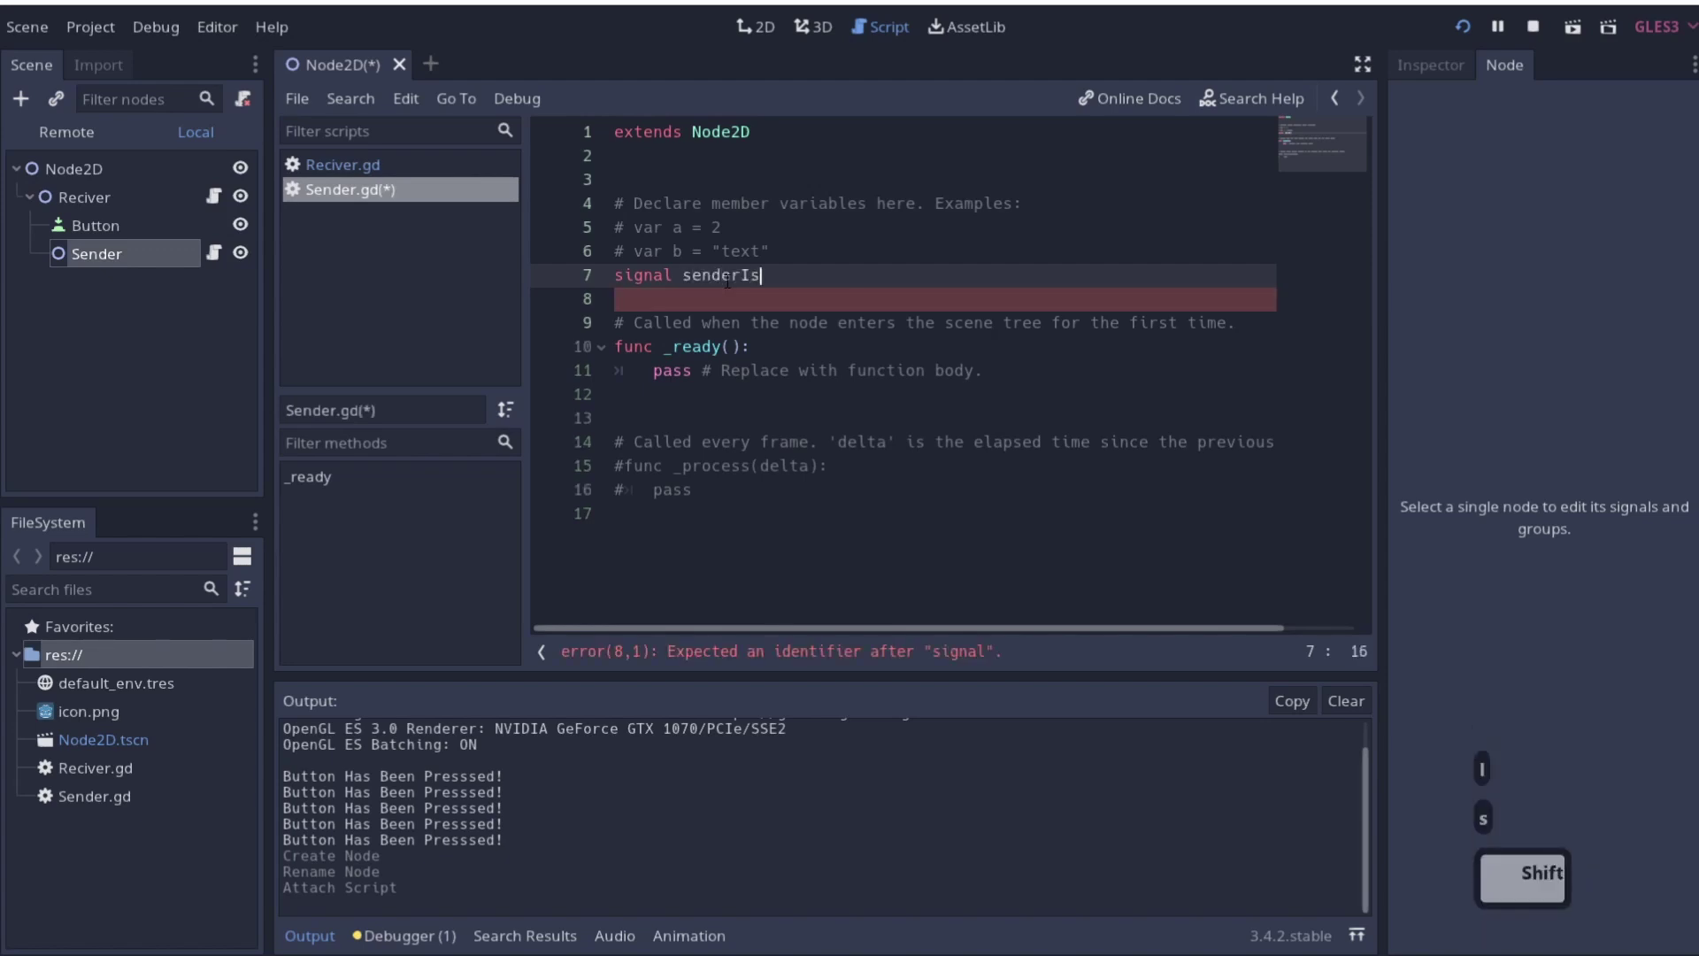
pyautogui.write('eady')
pyautogui.scroll(-3)
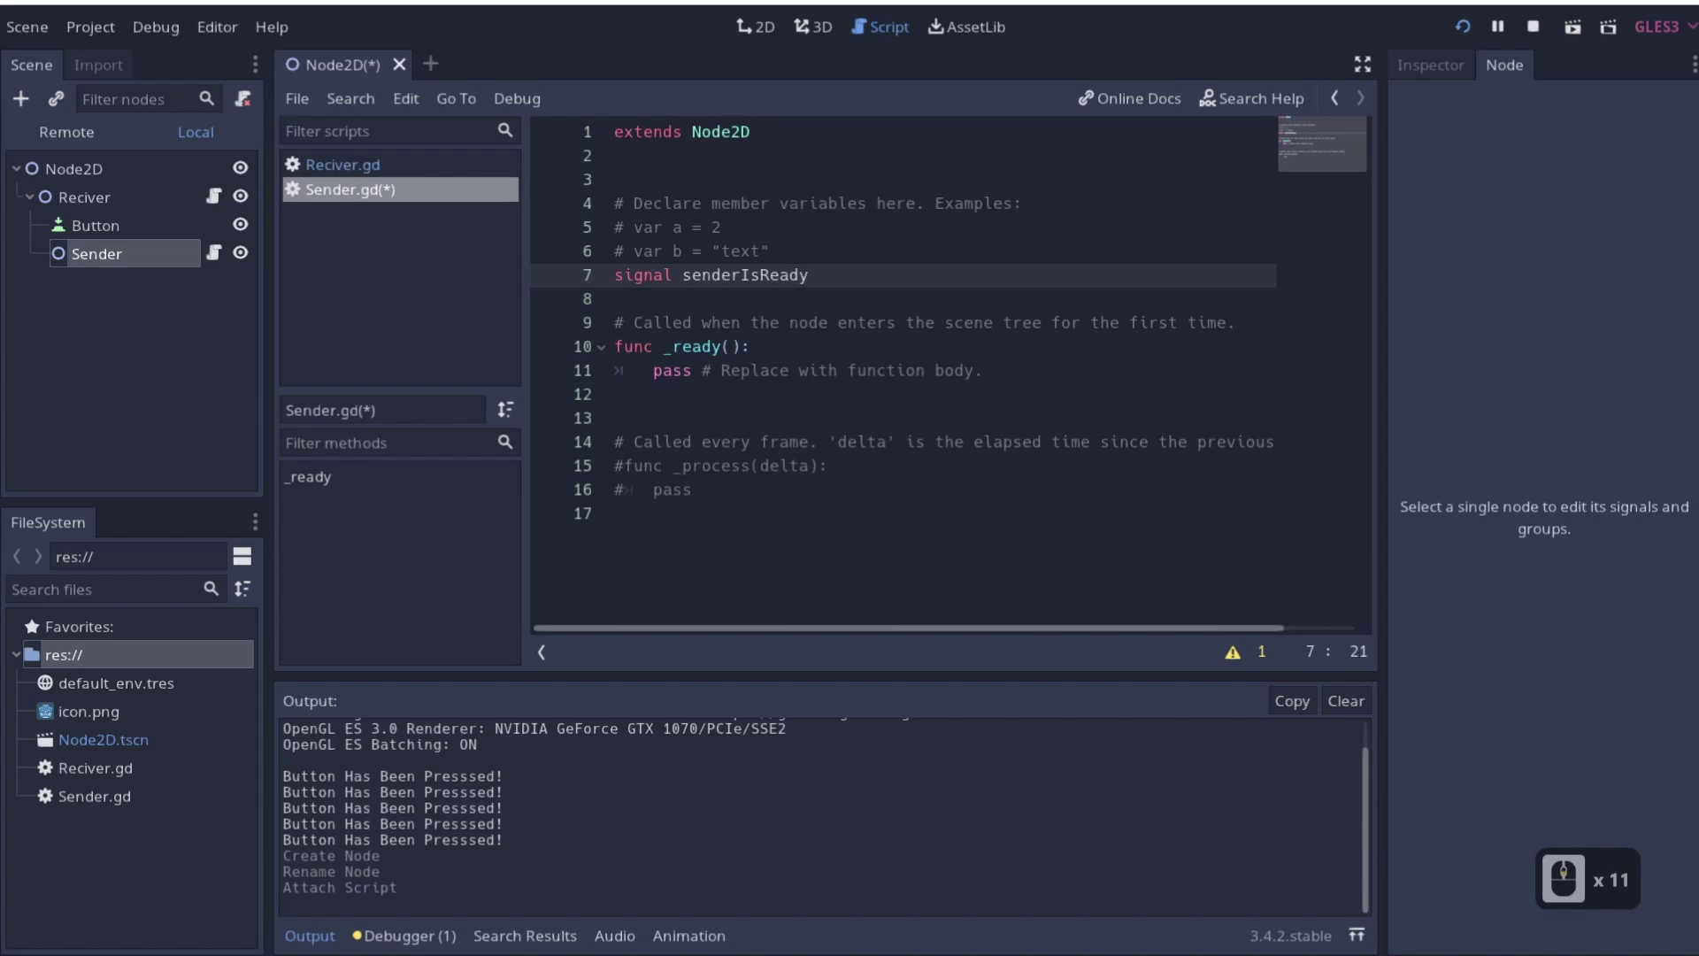
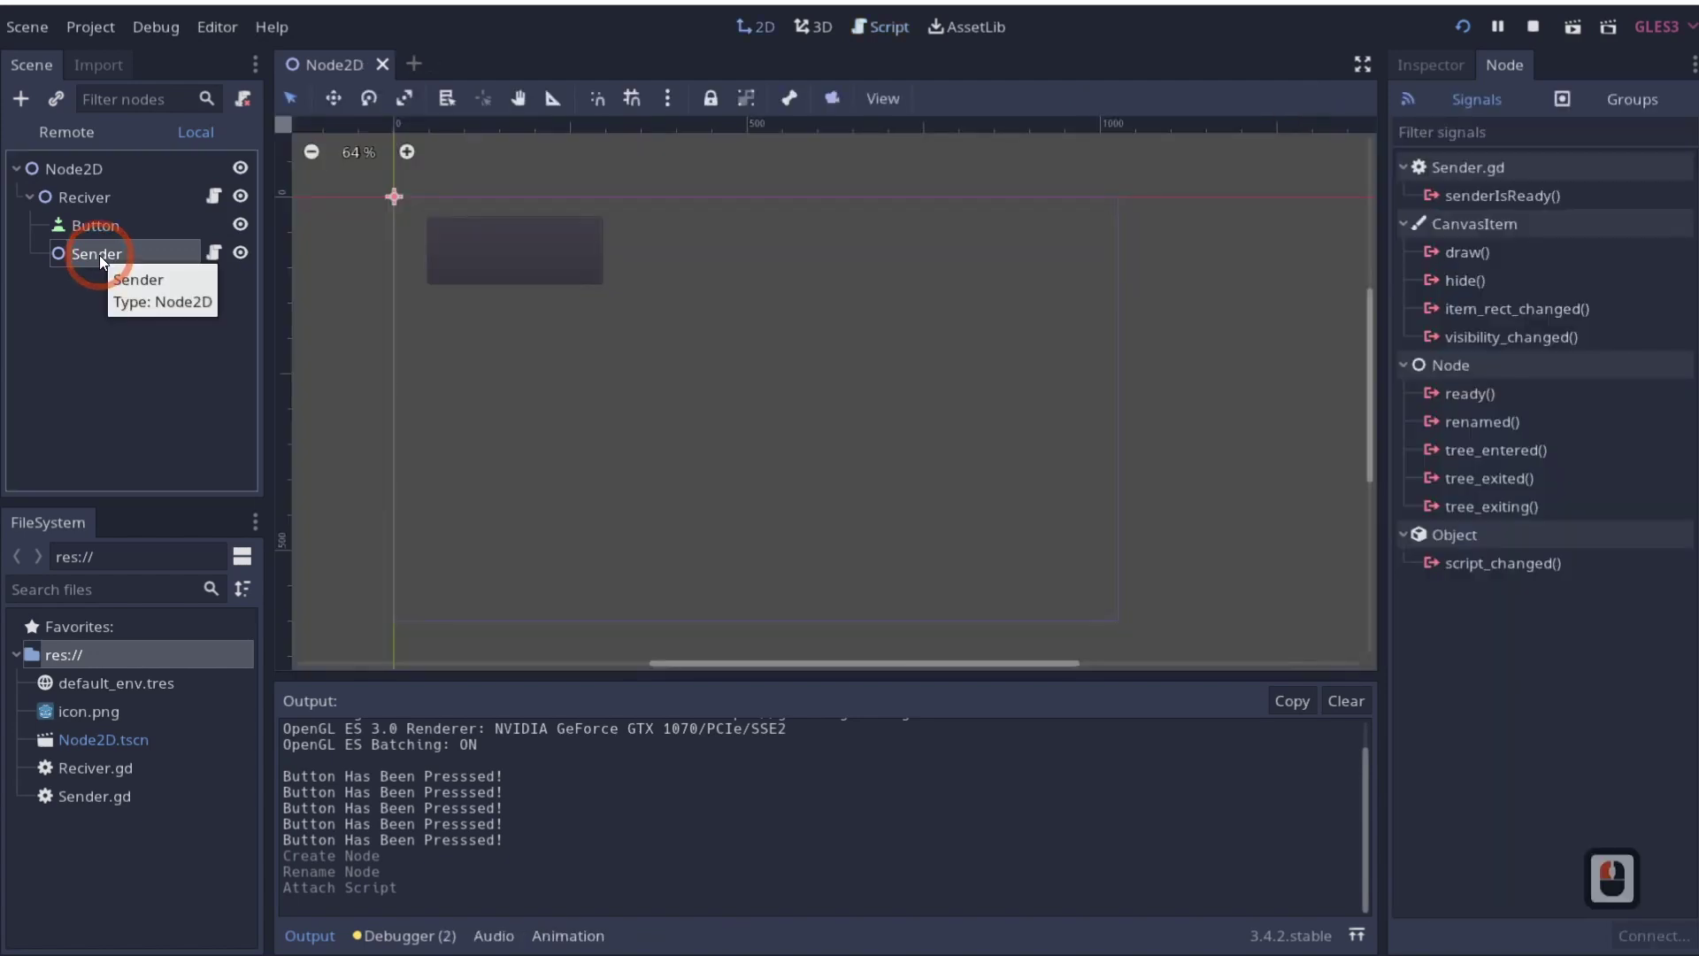
# Show Sender's Signals tab and start connecting senderIsReady() via the Connect dialog
pyautogui.click(1508, 205)
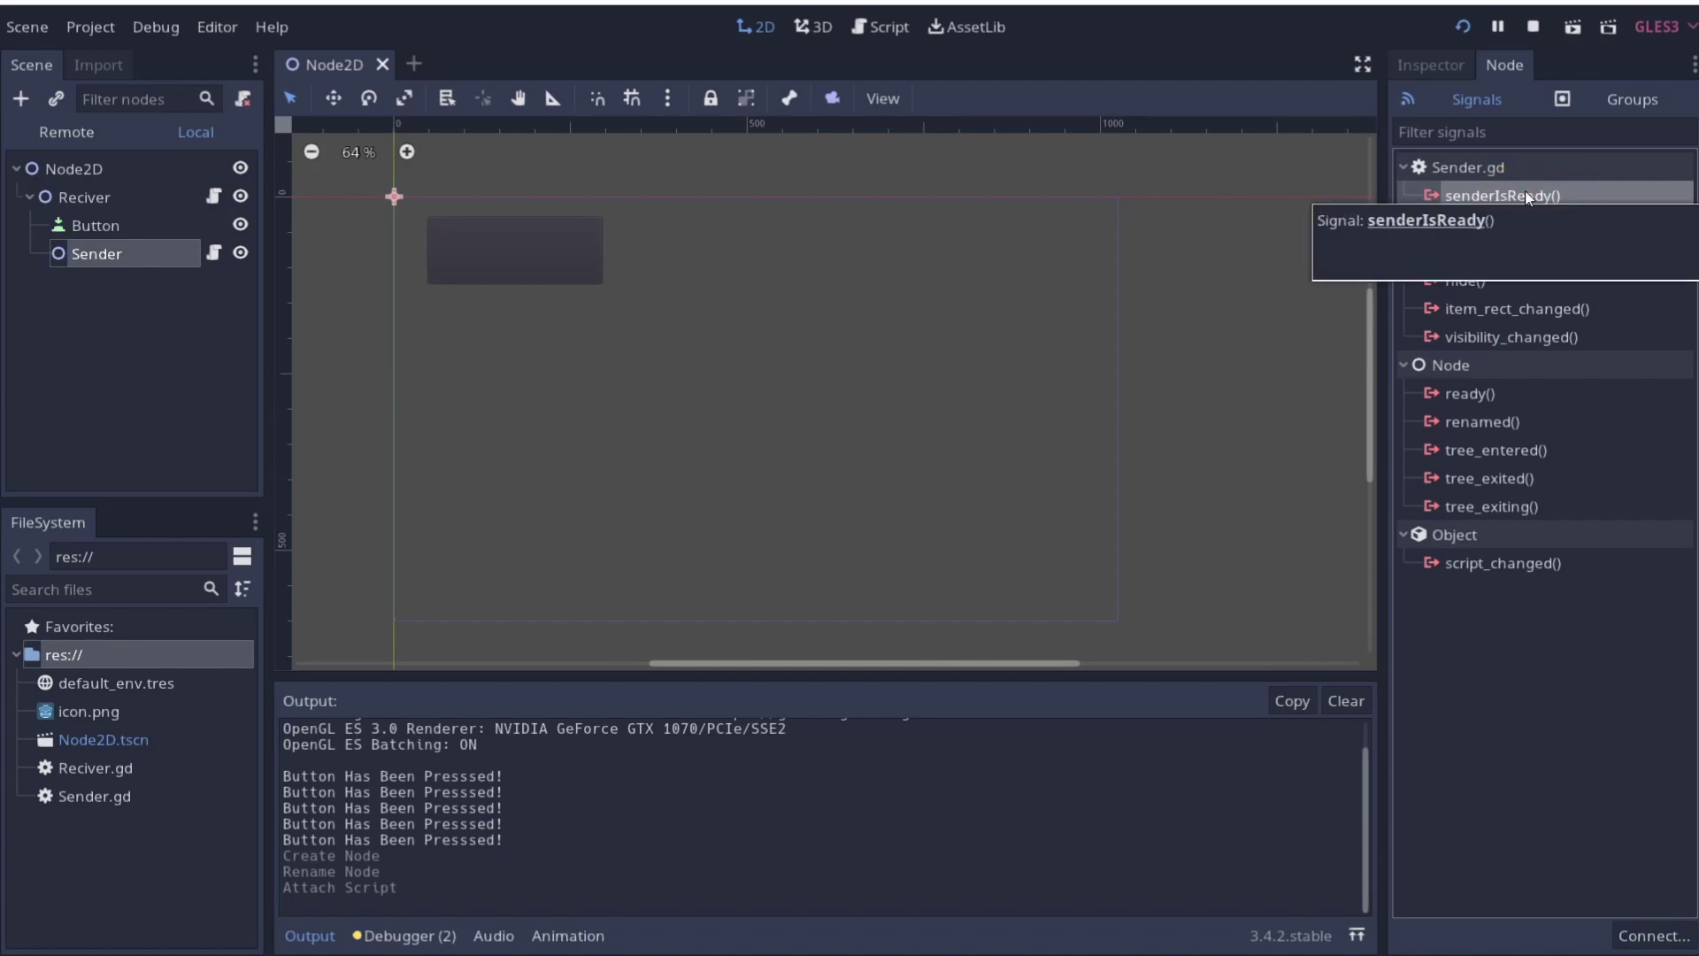
pyautogui.doubleClick(1532, 196)
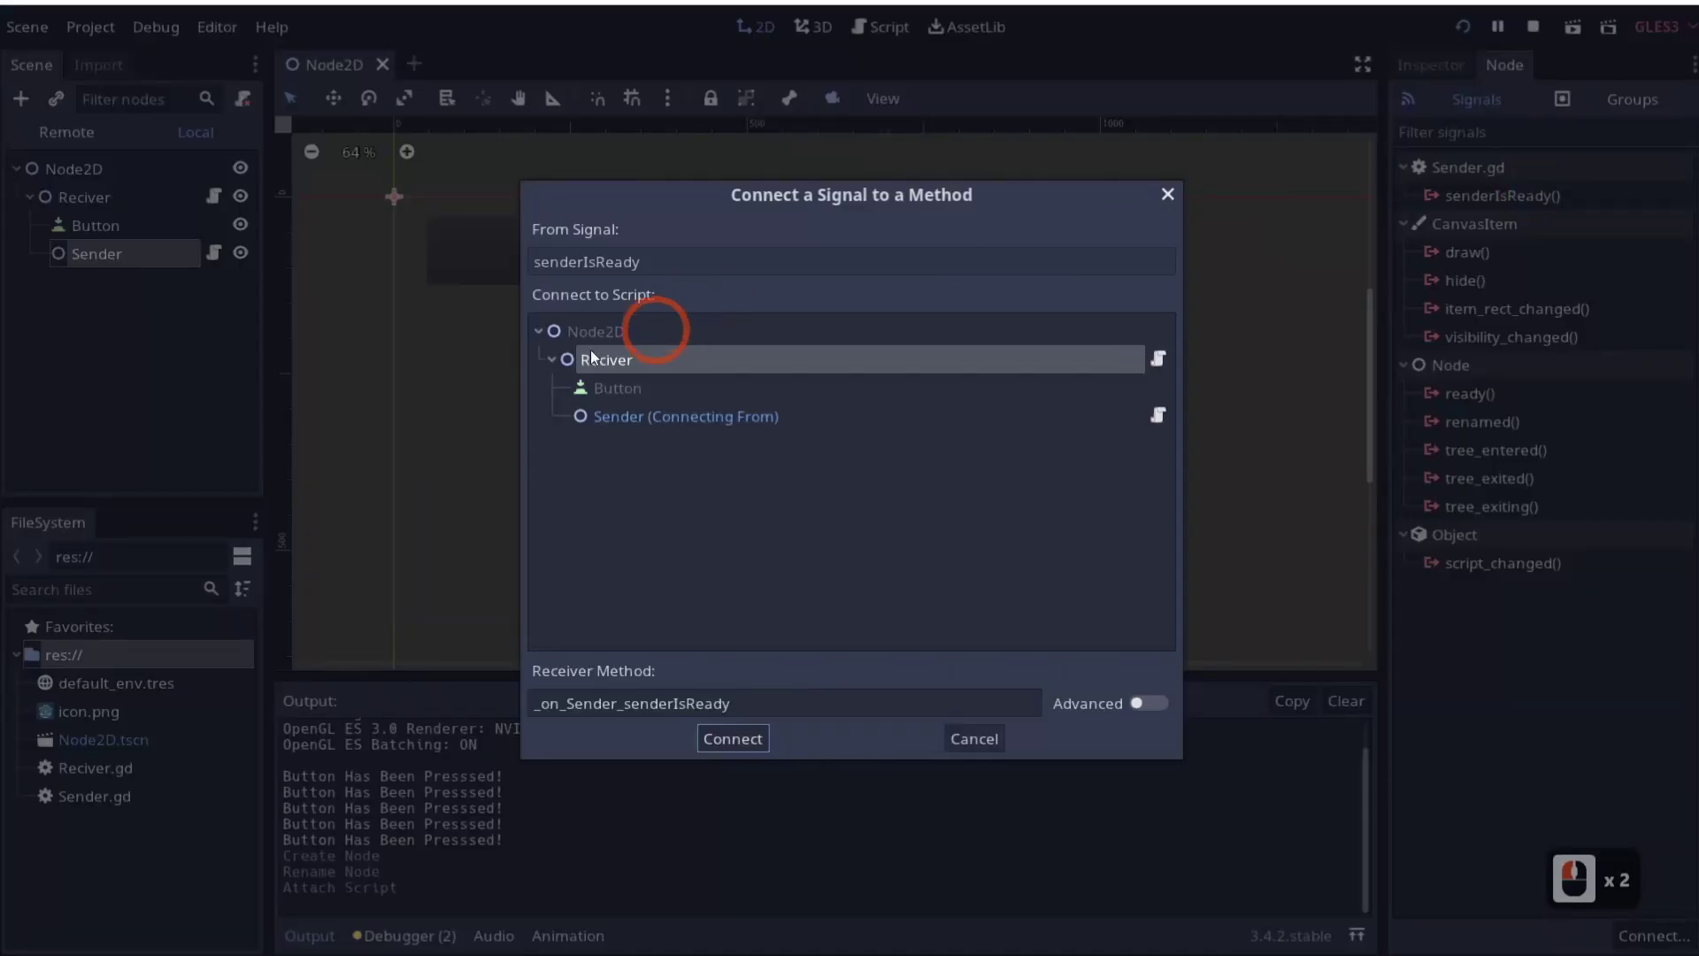
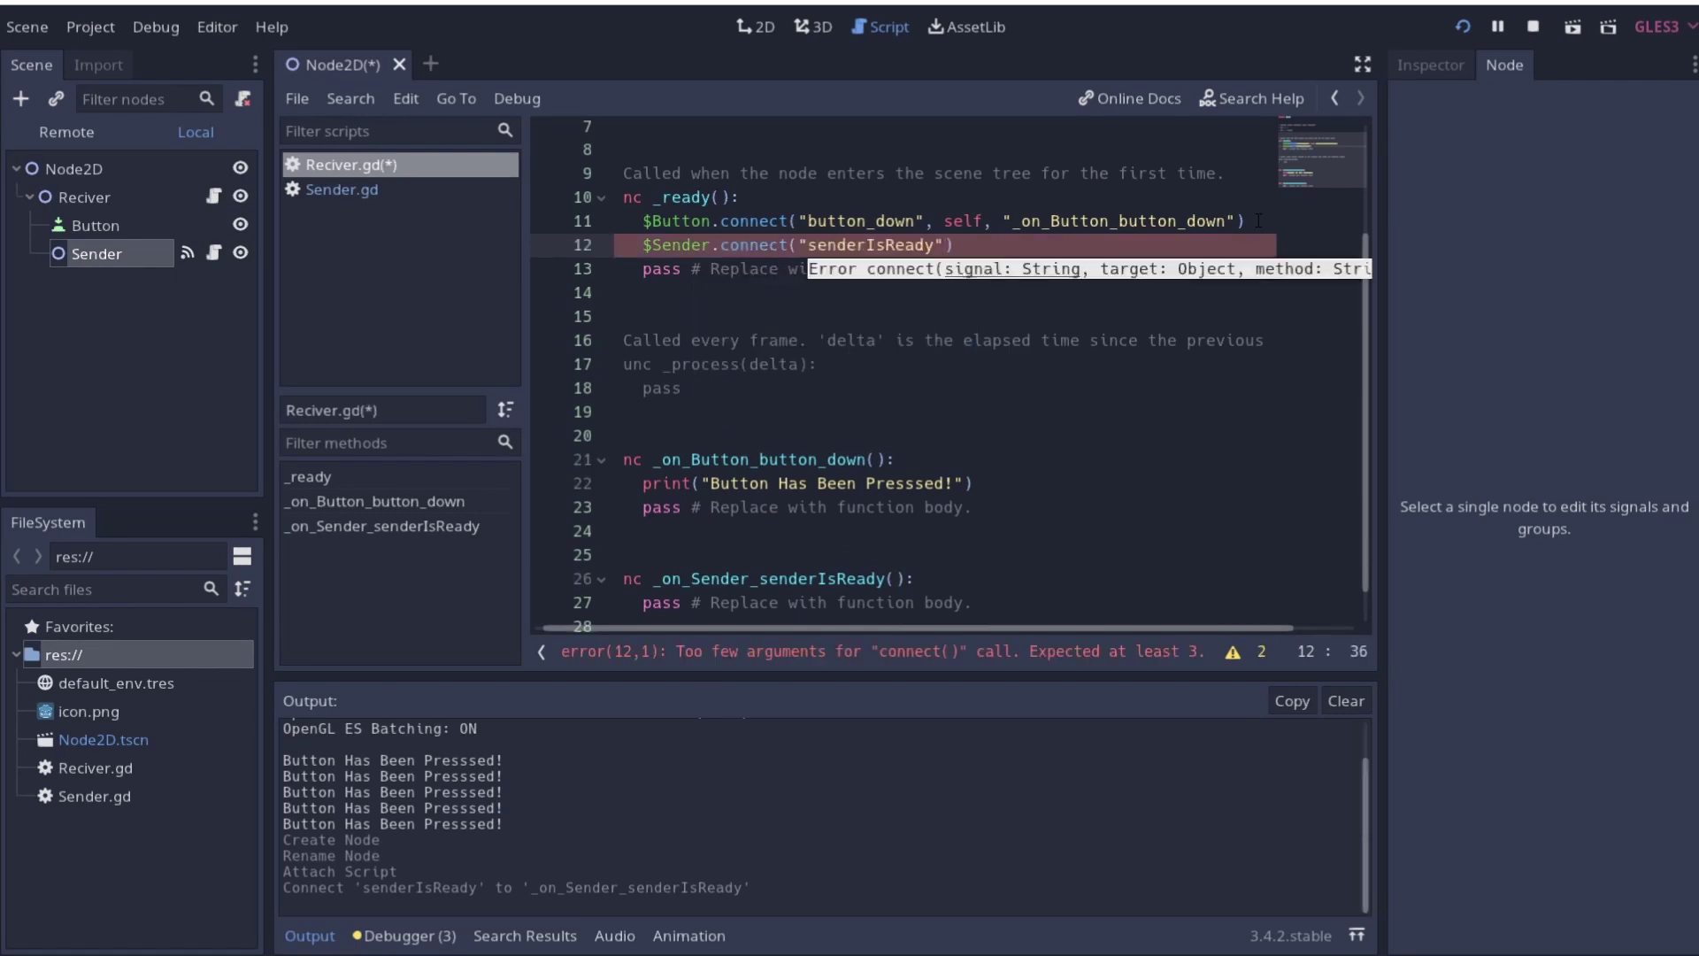
# Try a manual $Sender.connect line with self and handler name _on_Sender_senderisready in Reciver.gd
pyautogui.write(',self,')
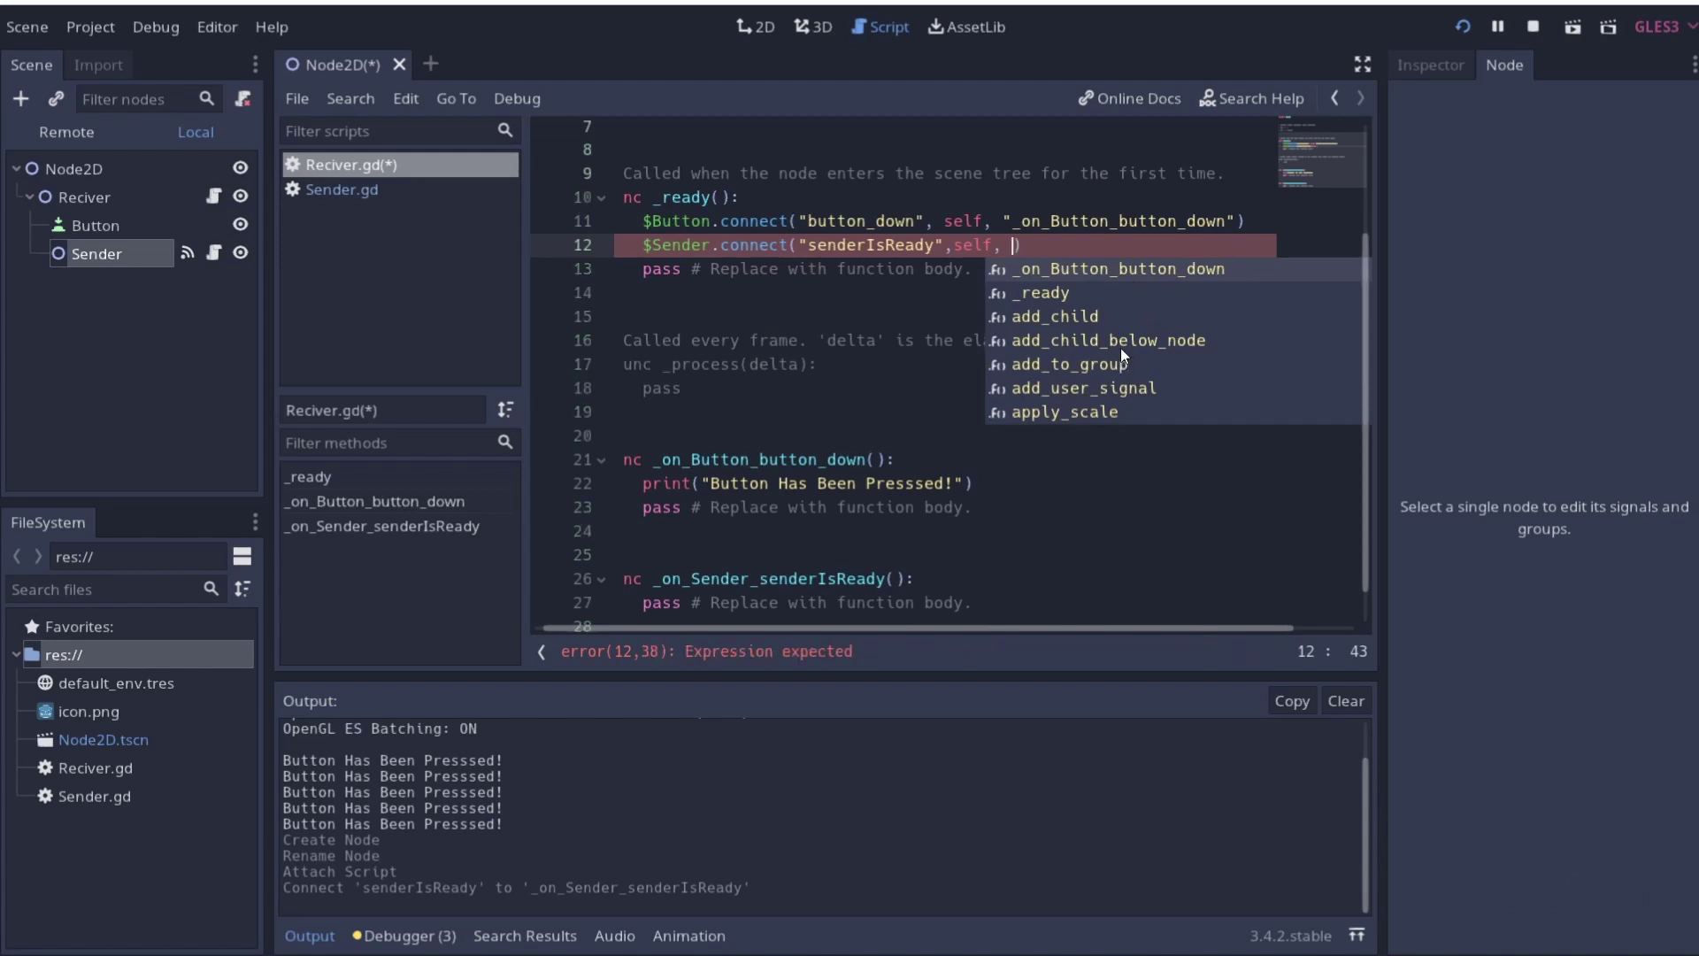
pyautogui.write('sender')
pyautogui.press('BackSpace')
pyautogui.press('BackSpace')
pyautogui.press('BackSpace')
pyautogui.press('BackSpace')
pyautogui.press('BackSpace')
pyautogui.press('BackSpace')
pyautogui.press('BackSpace')
pyautogui.write('t')
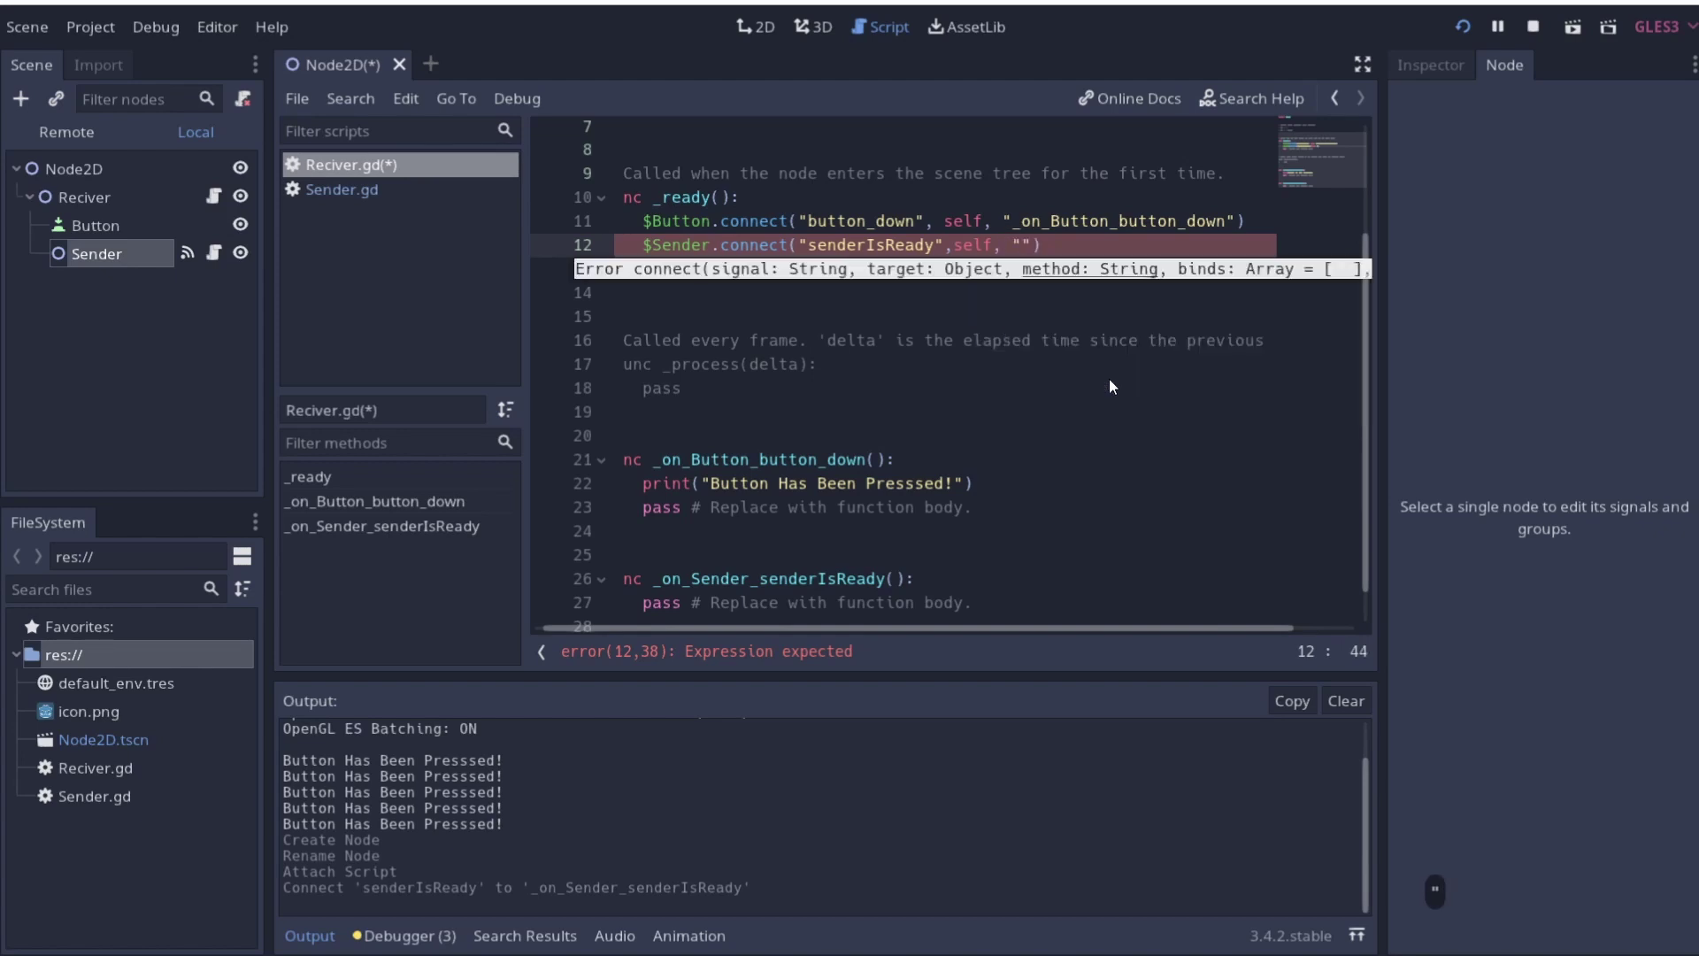
pyautogui.write('_o')
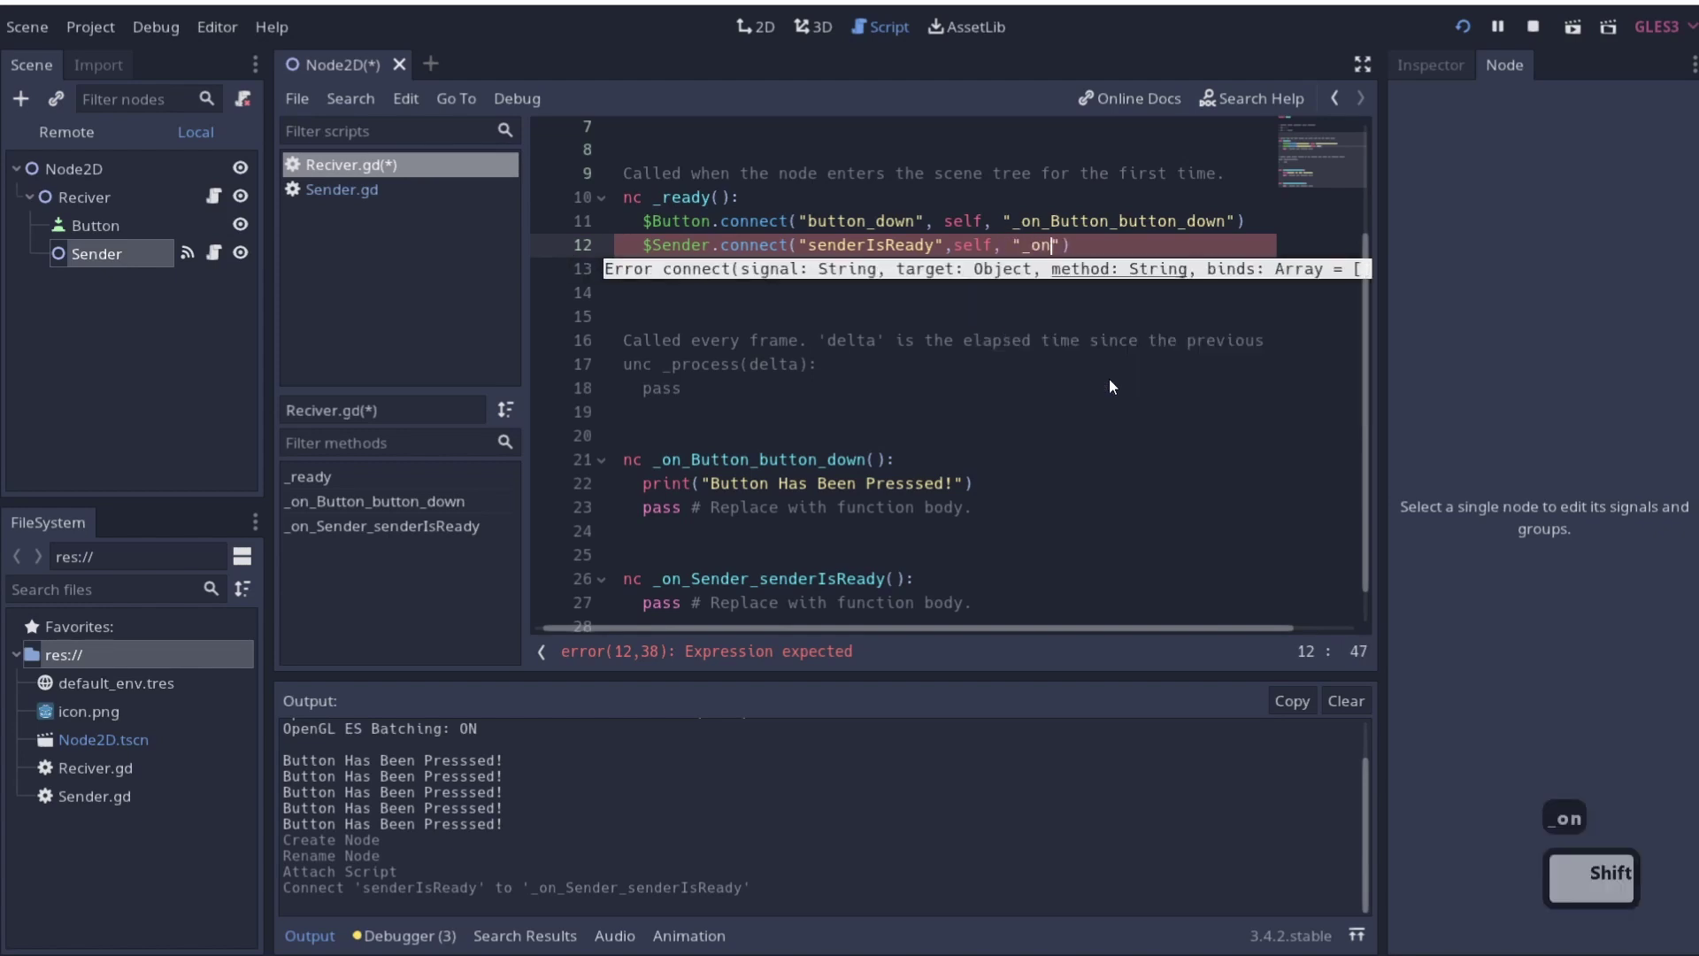
pyautogui.write('ender')
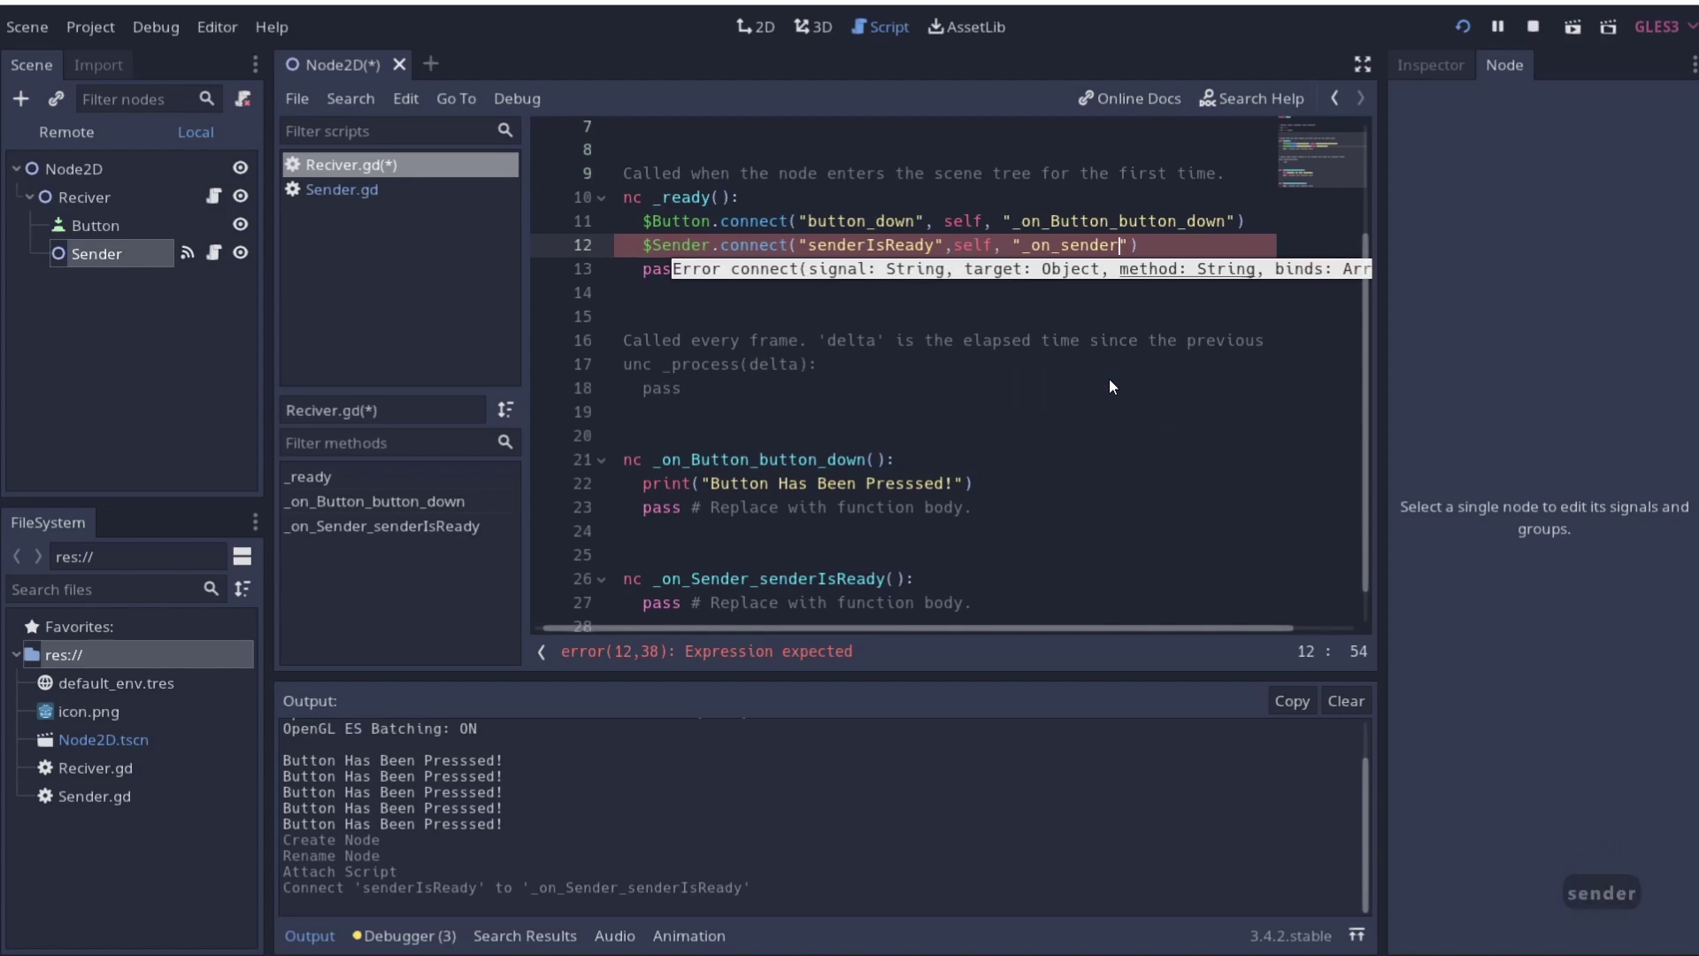
pyautogui.write('senderisready')
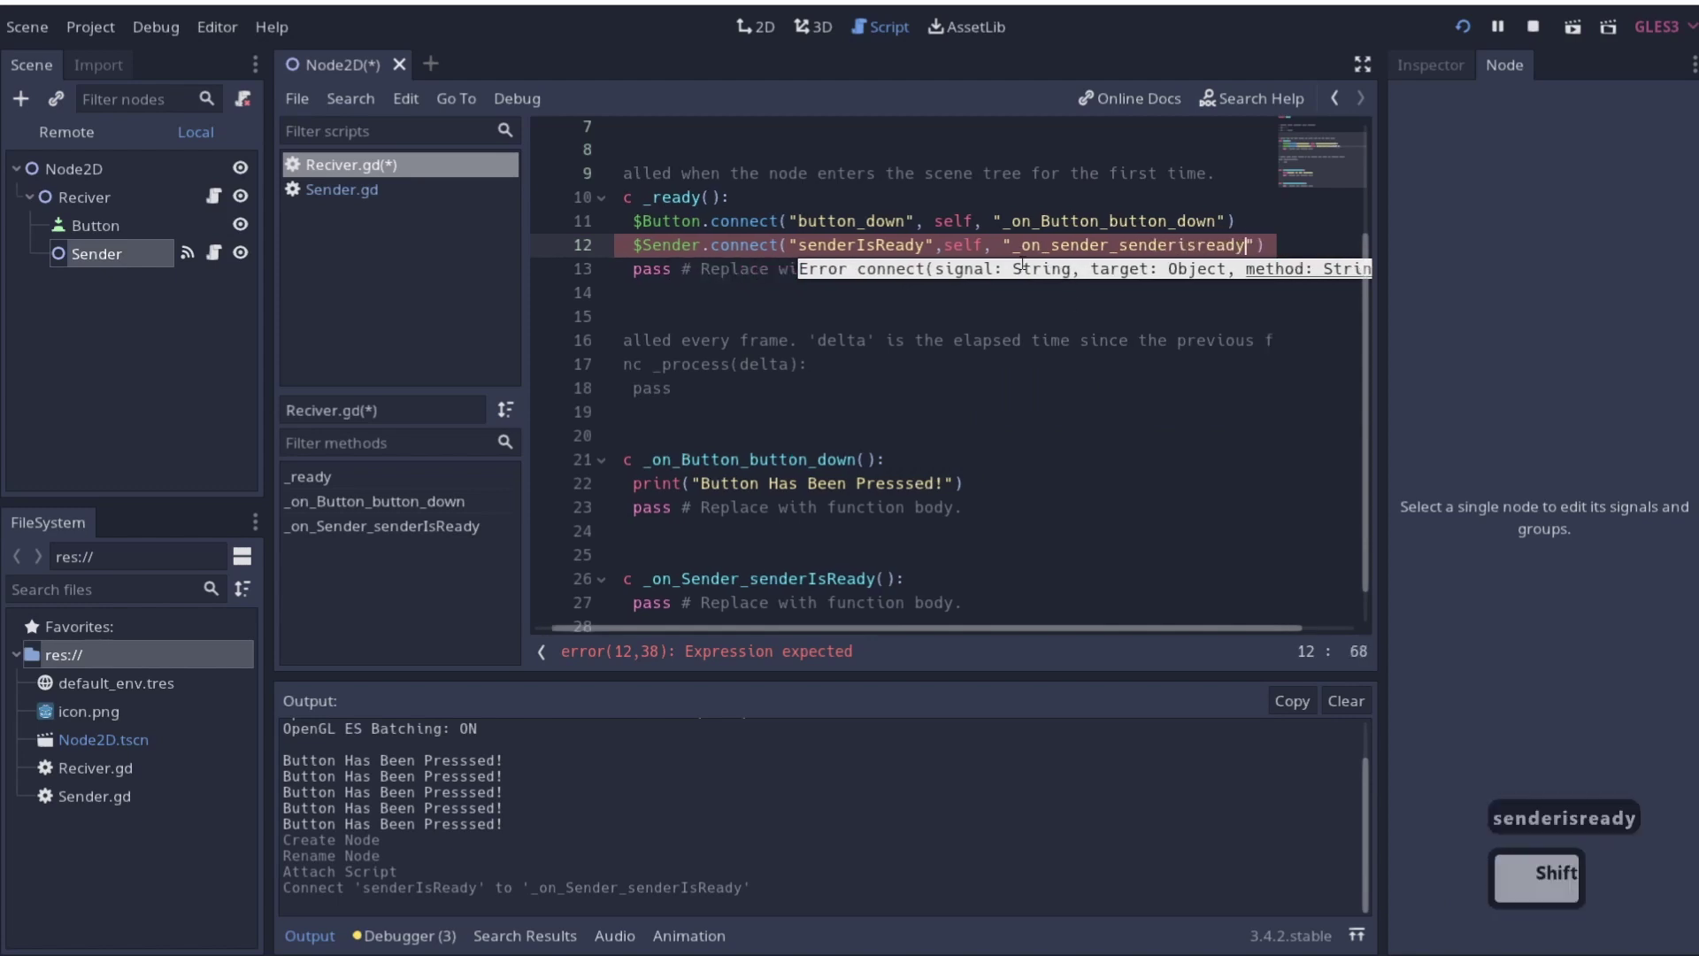
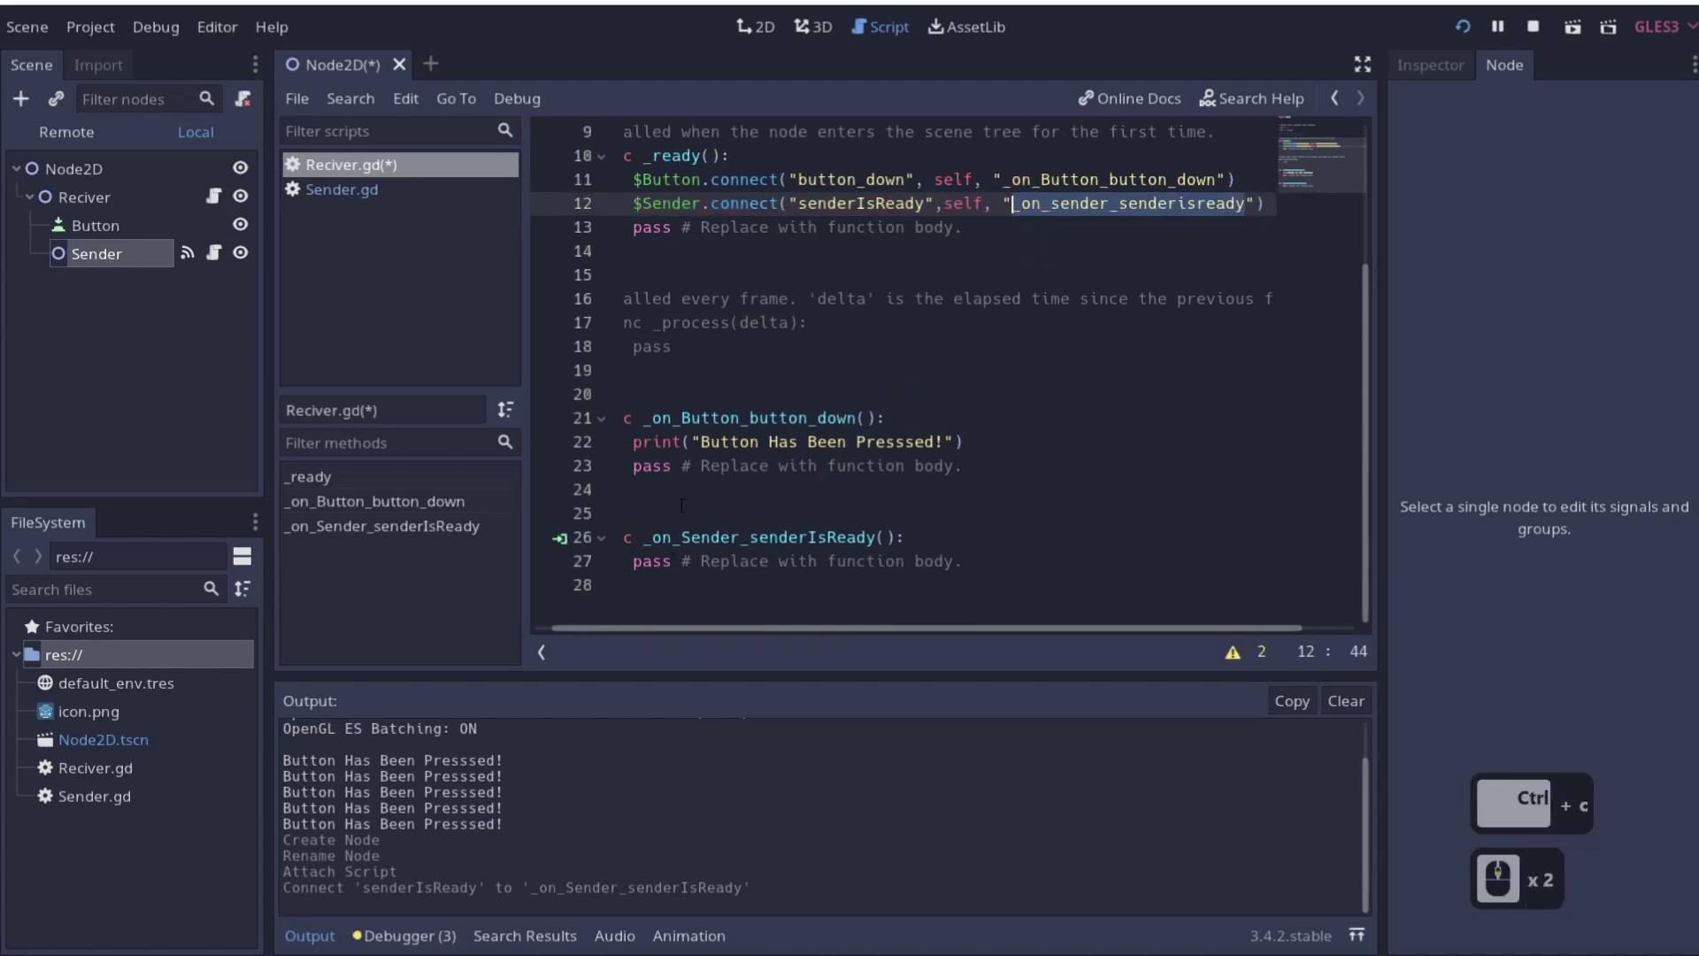
# Declare an empty func _on_sender_senderisready() above the generated handler by pasting the name
pyautogui.scroll(-3)
pyautogui.press('Return')
pyautogui.press('Return')
pyautogui.write('func')
pyautogui.press('ctrl+v')
pyautogui.write('(')
pyautogui.press(')')
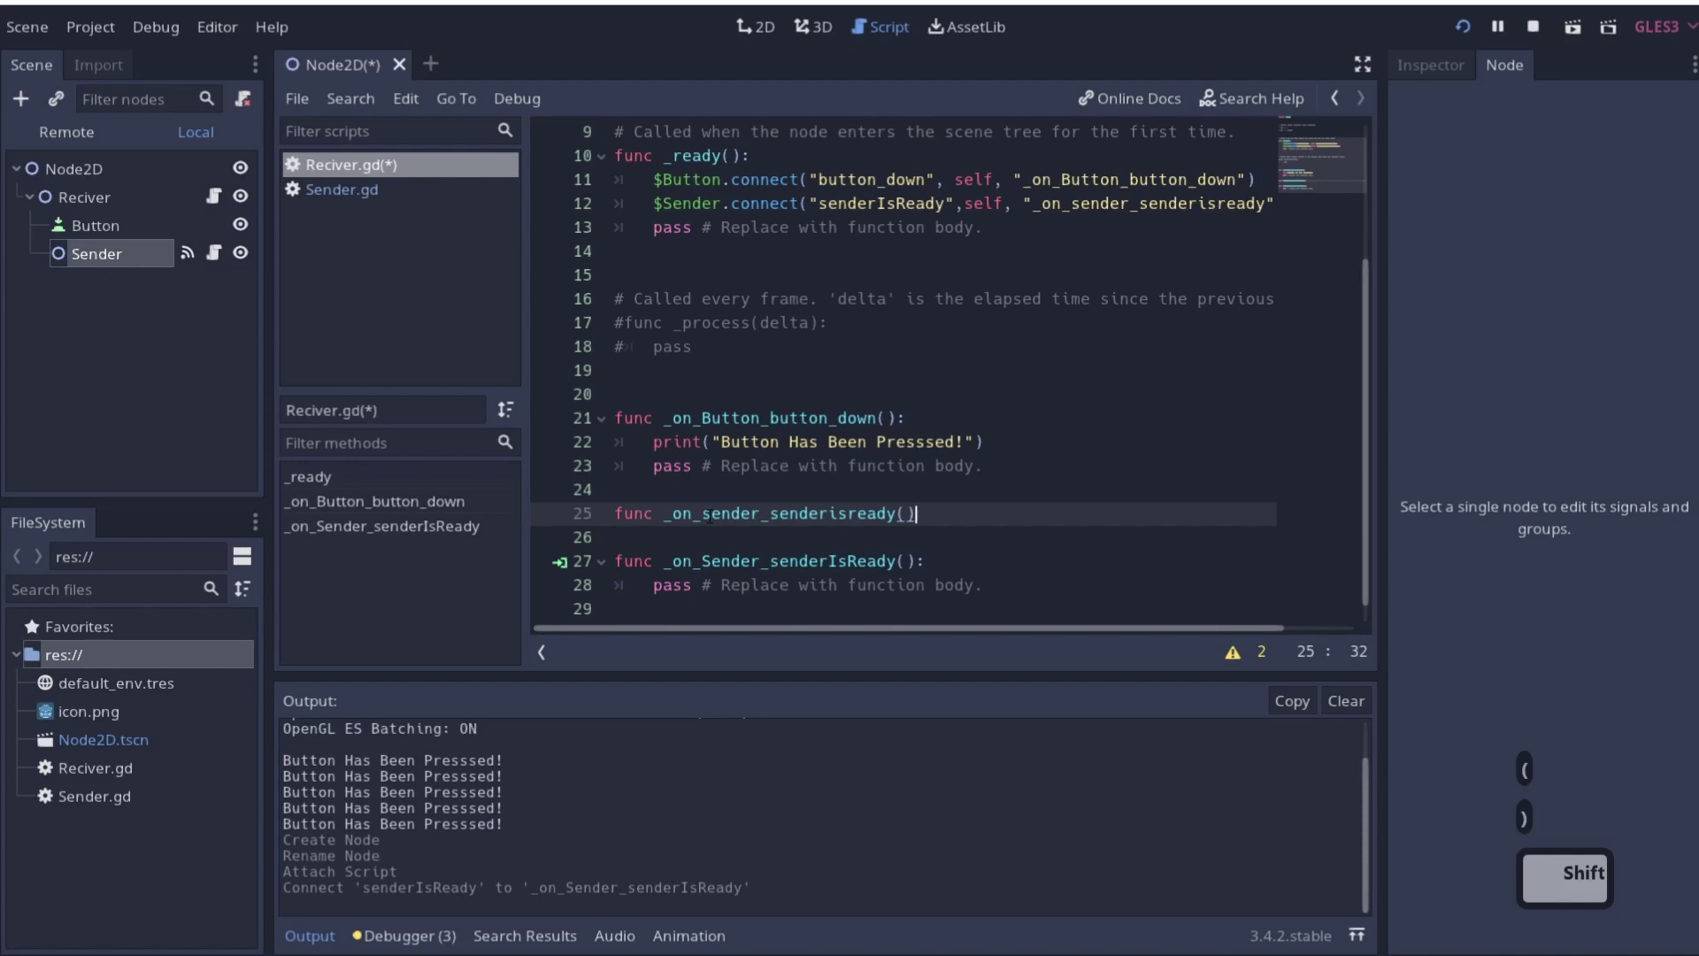
pyautogui.press('Return')
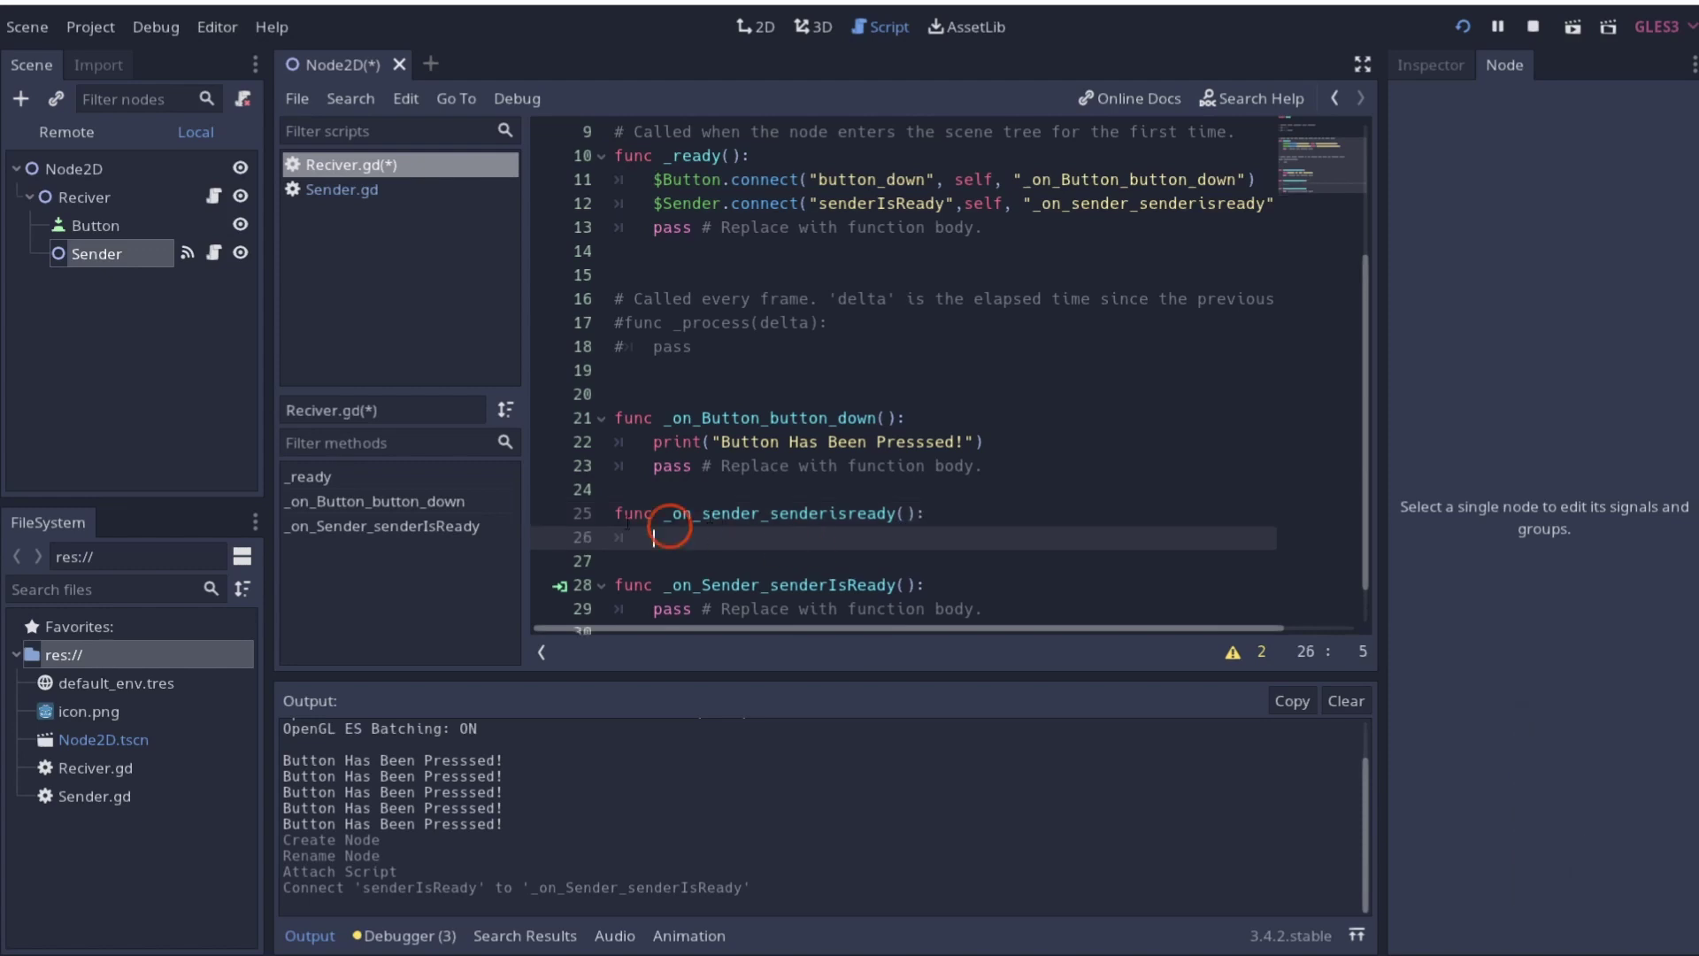
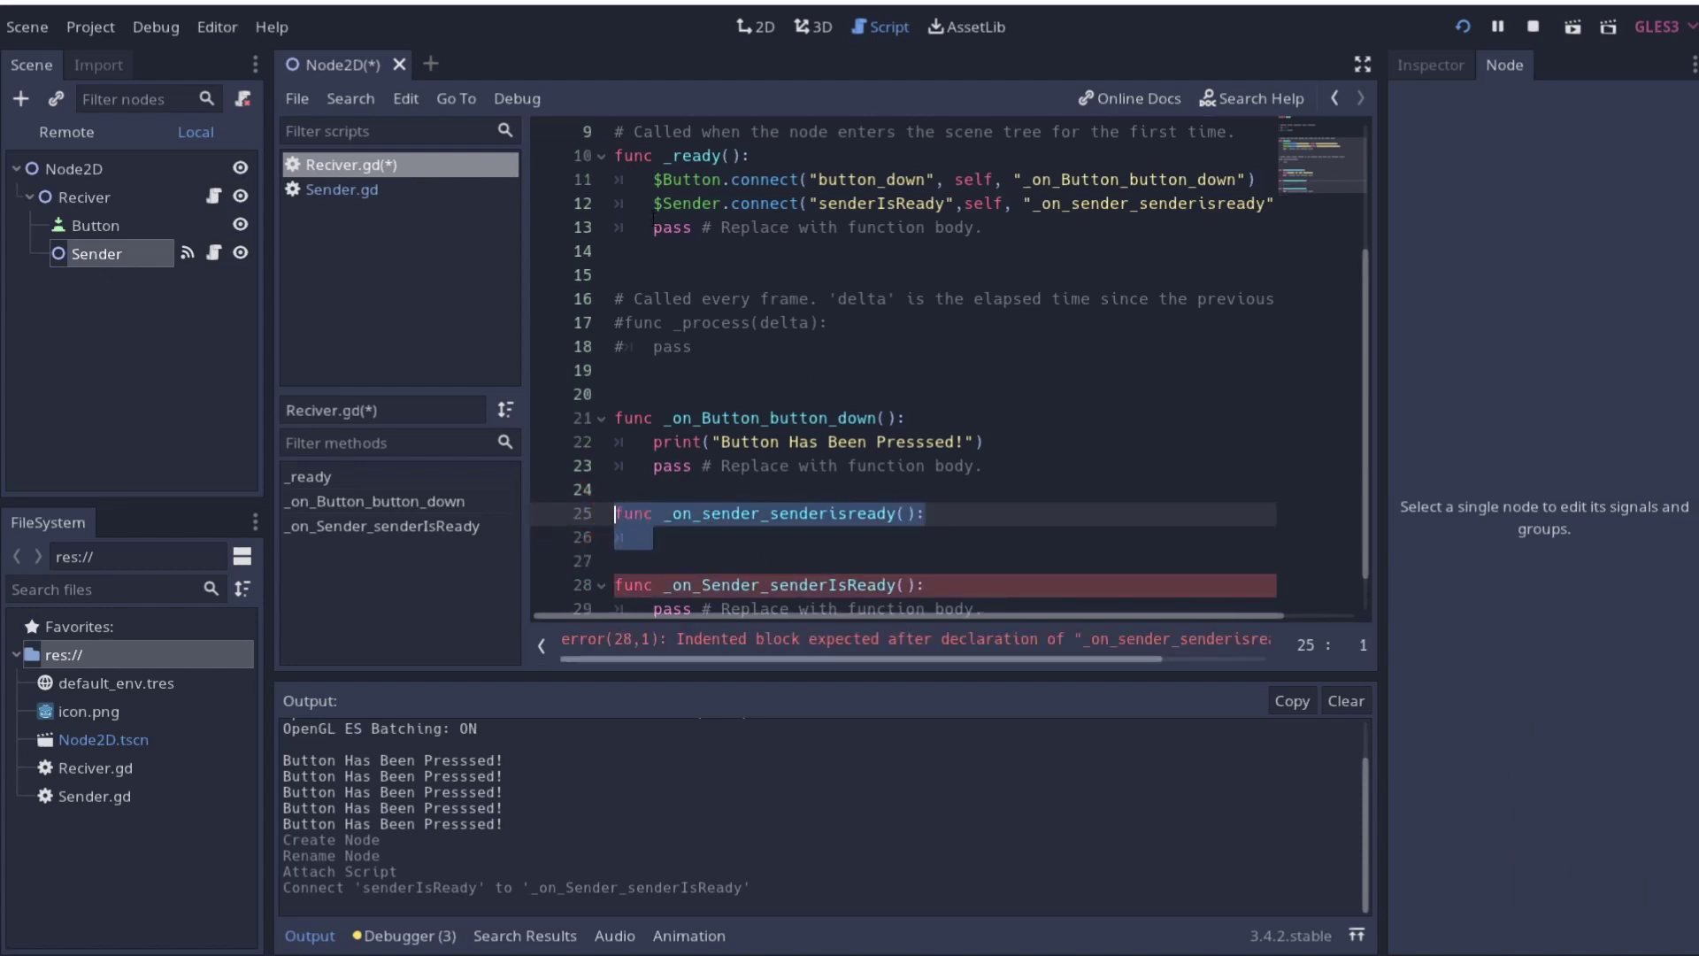
pyautogui.scroll(-3)
pyautogui.scroll(-3)
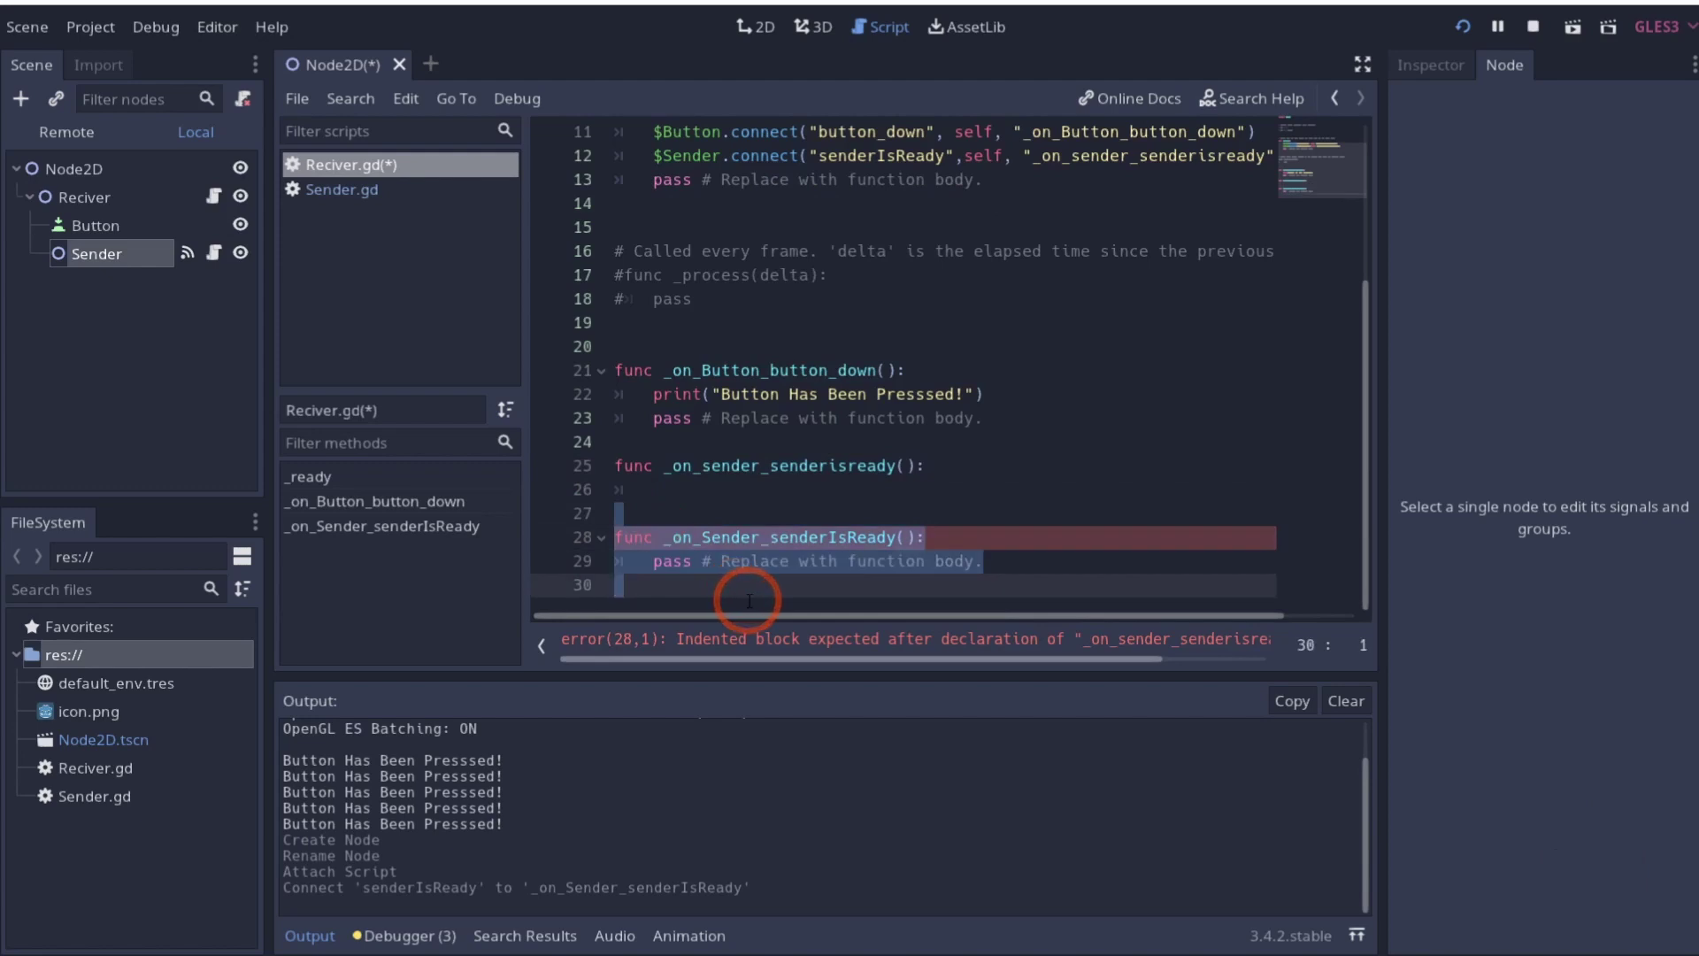
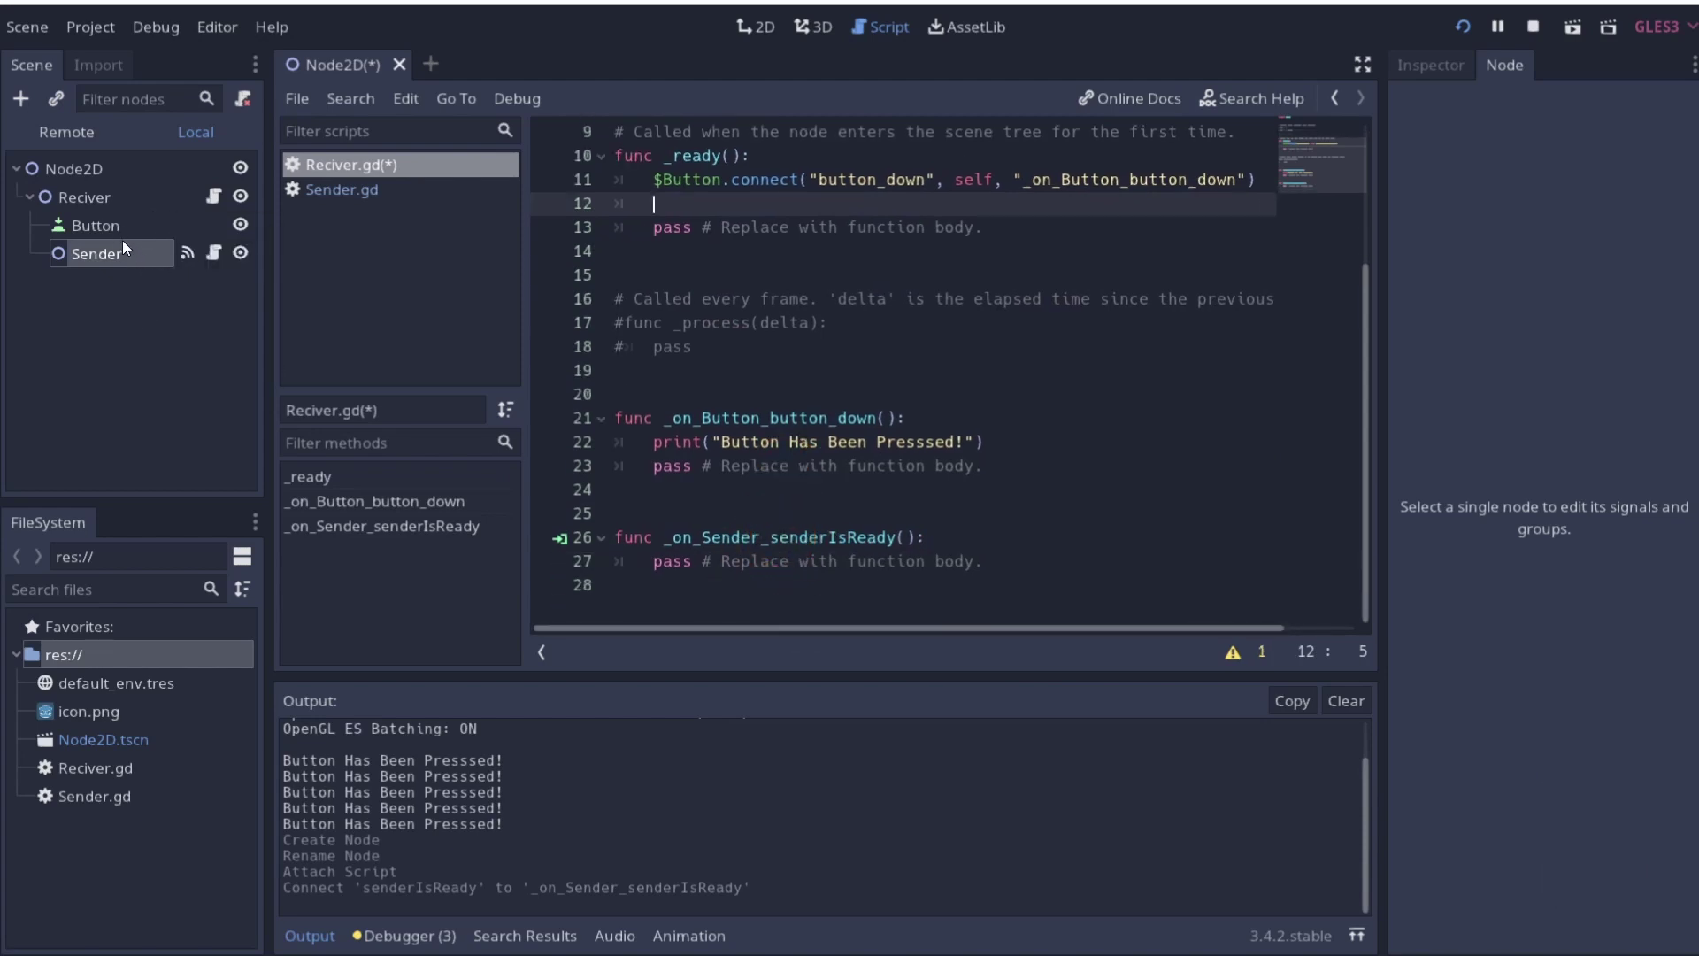
# Select Sender to confirm the senderIsReady connection, then bring up its Sender.gd script
pyautogui.click(100, 207)
pyautogui.moveTo(102, 264); pyautogui.dragTo(163, 206)
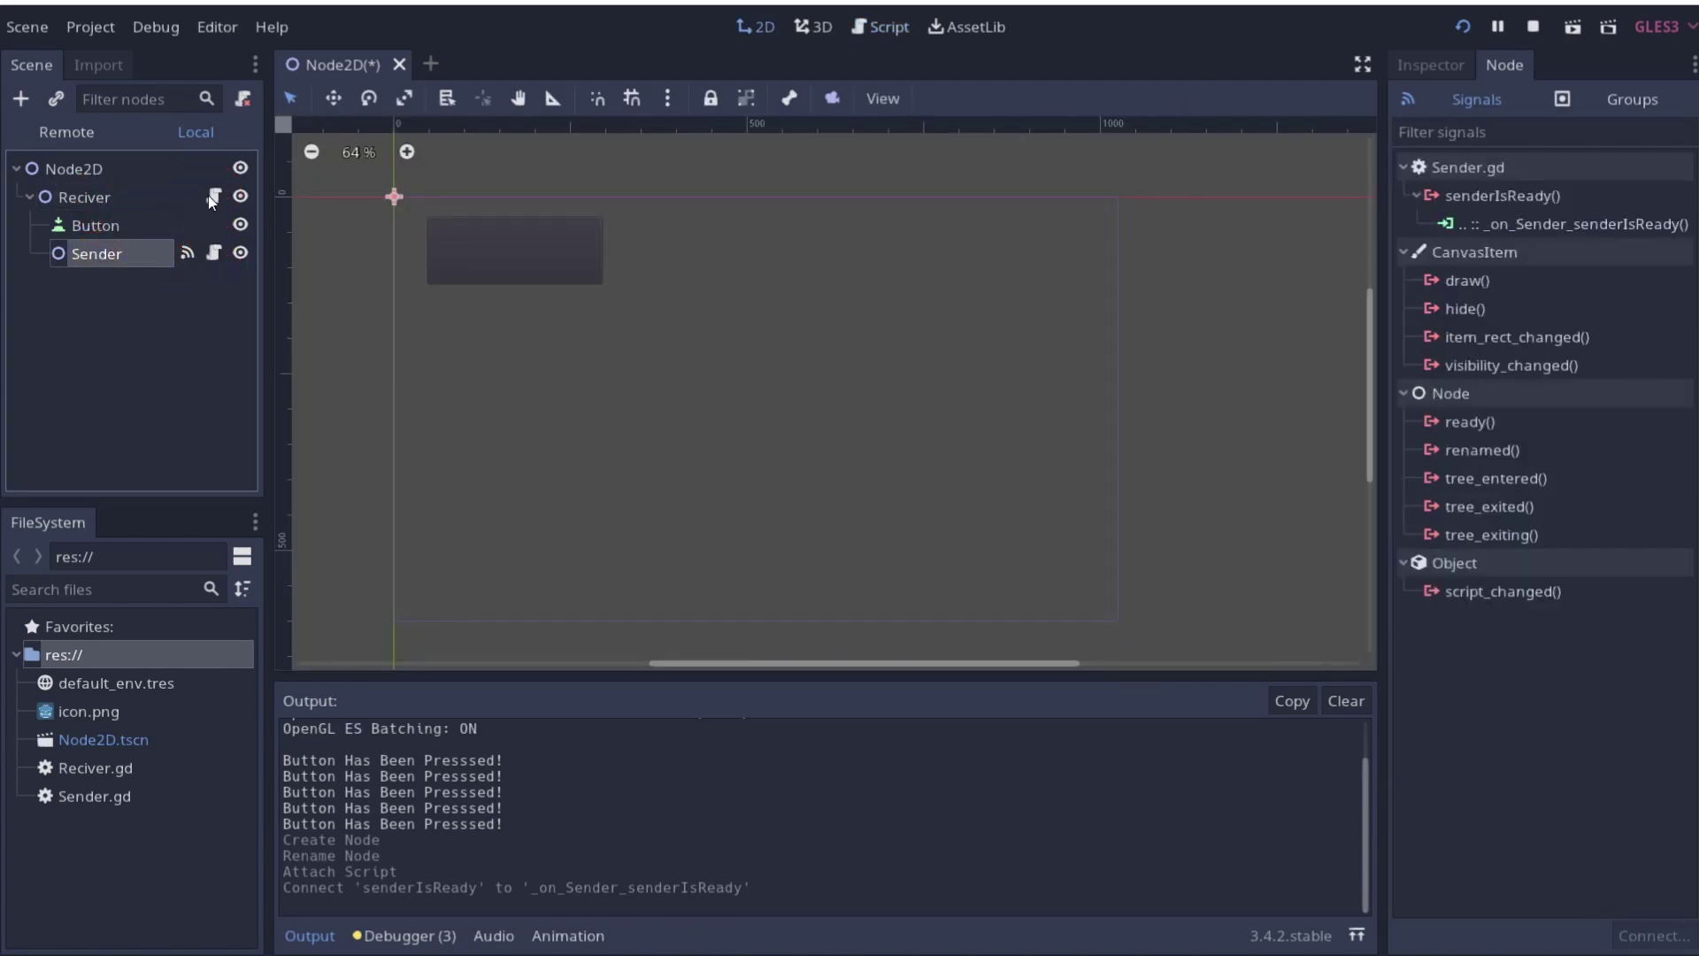
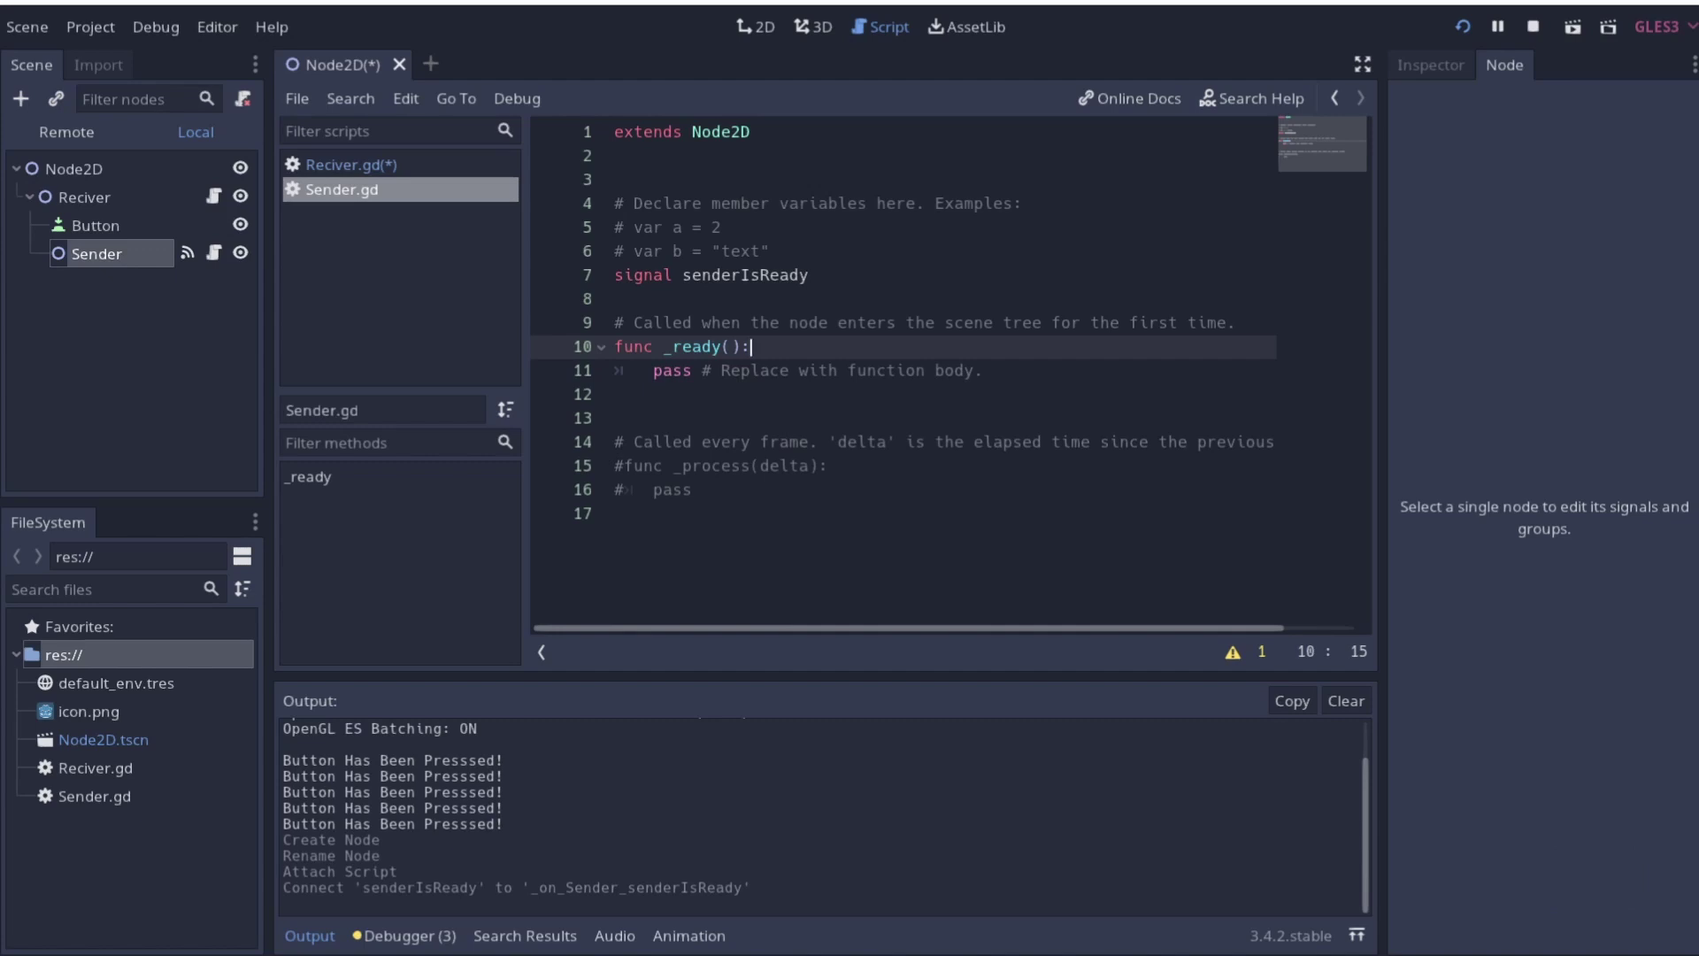
# Add emit_signal("senderIsReady") in Sender.gd's _ready via autocomplete and save the script
pyautogui.press('Return')
pyautogui.write('emit')
pyautogui.press('Tab')
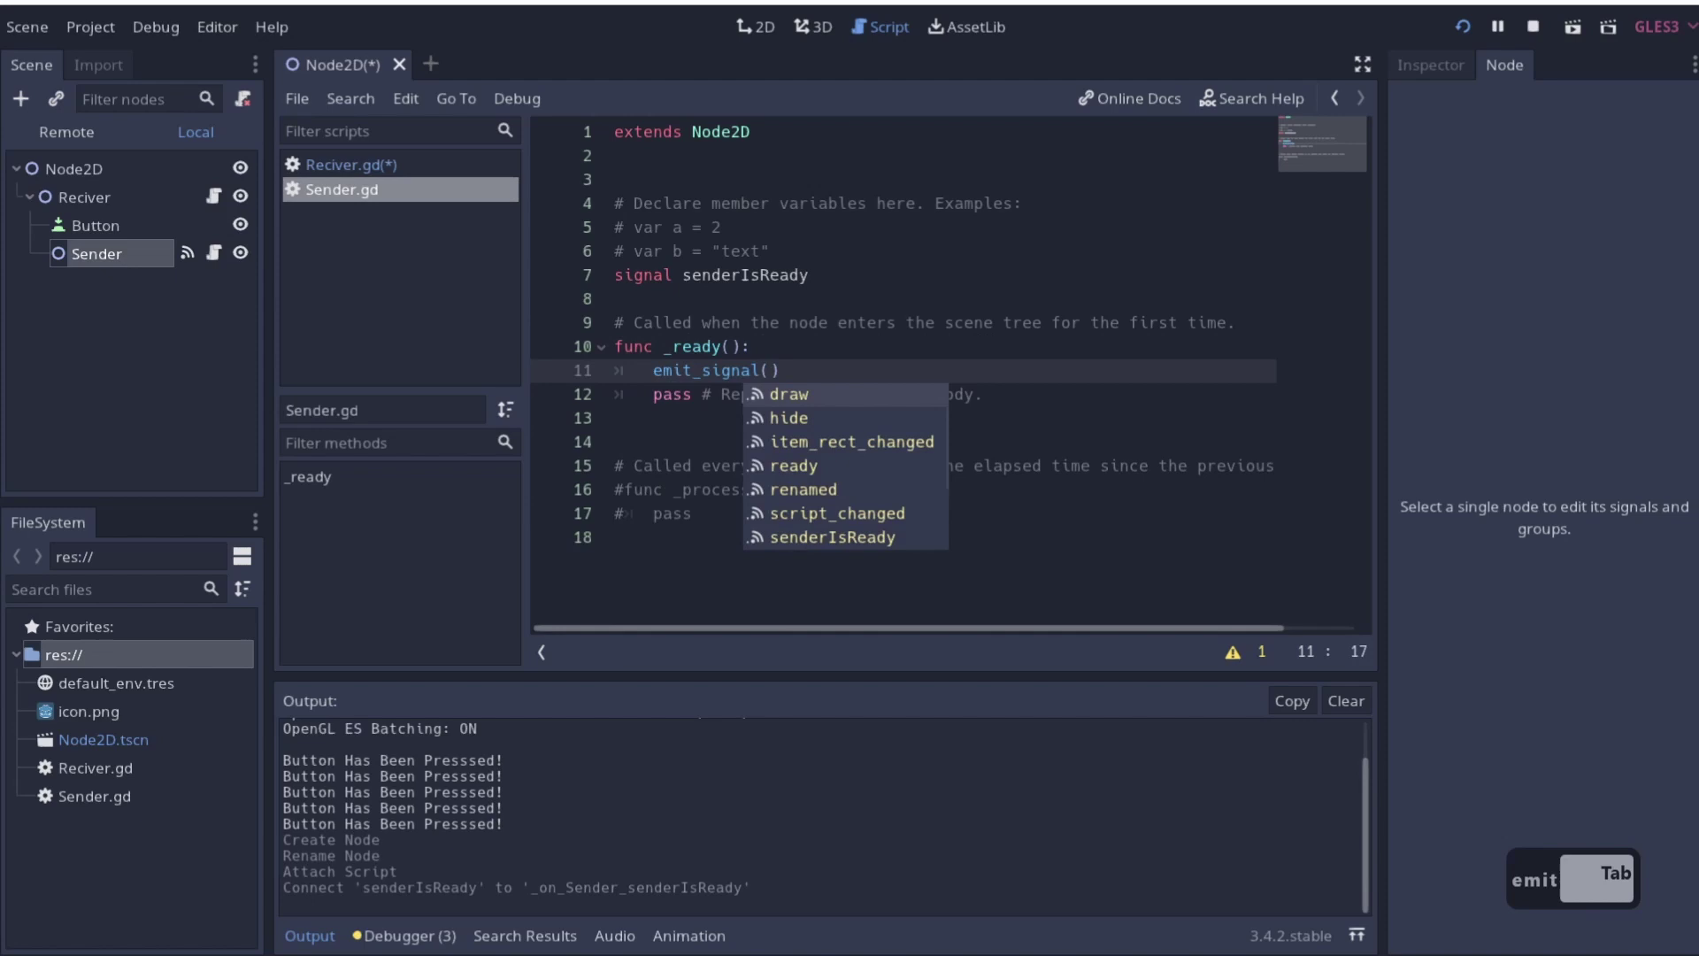
pyautogui.write('snd')
pyautogui.press('Tab')
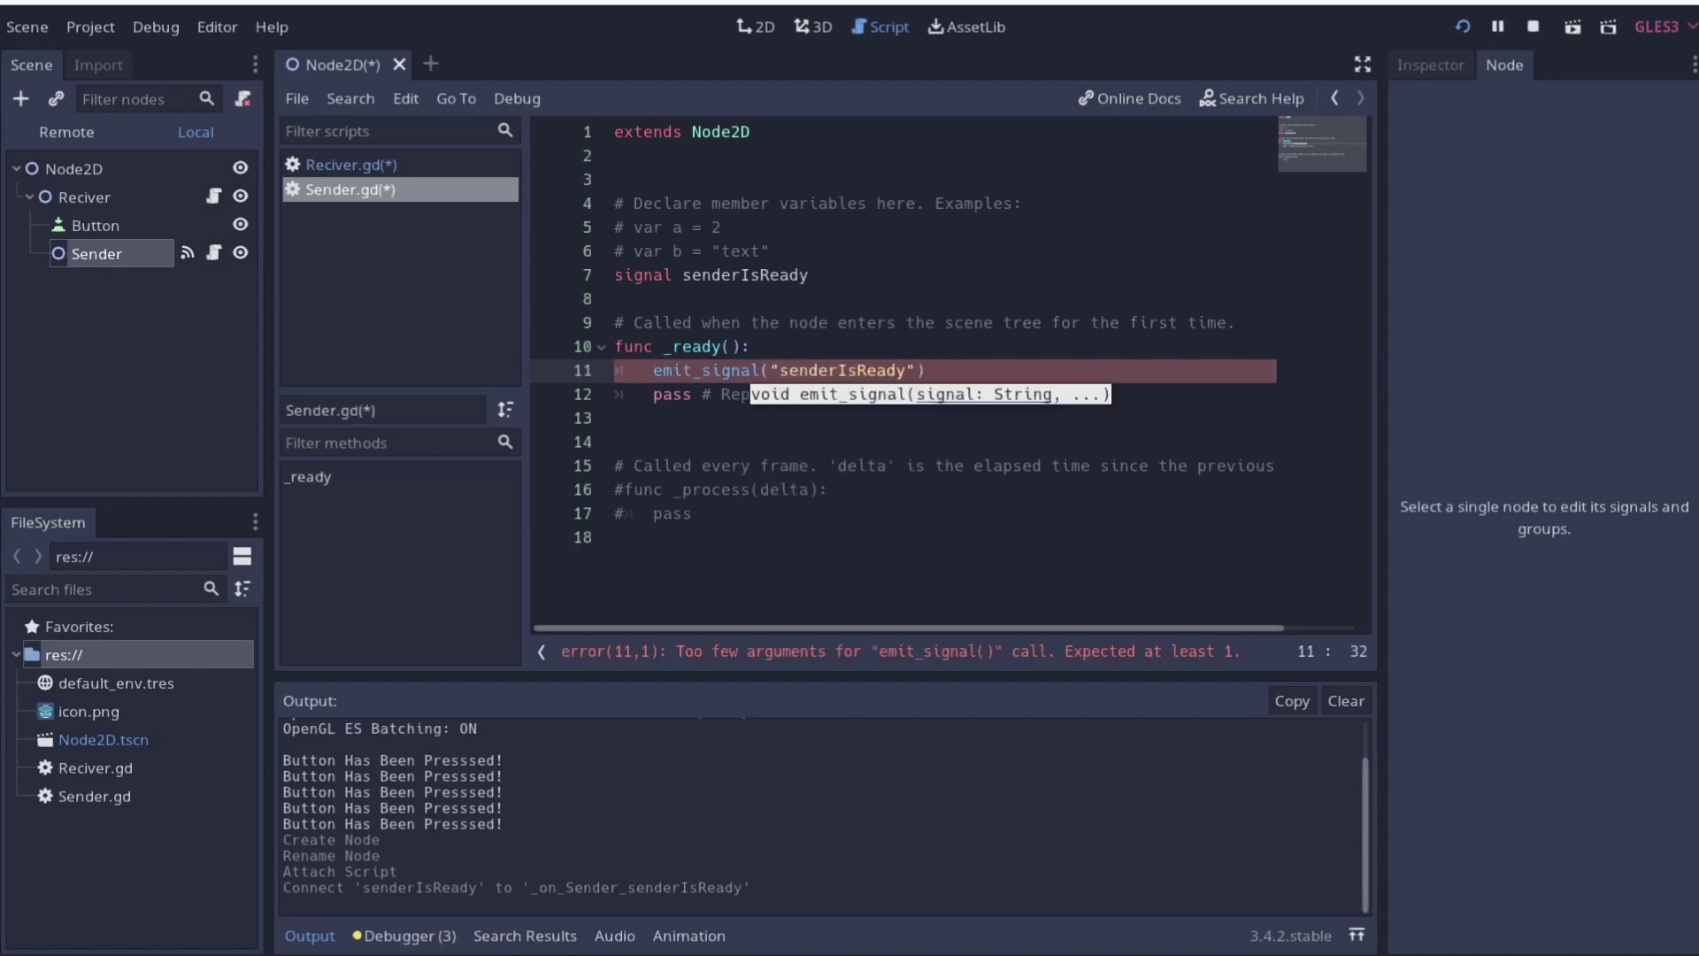
pyautogui.press('ctrl+s')
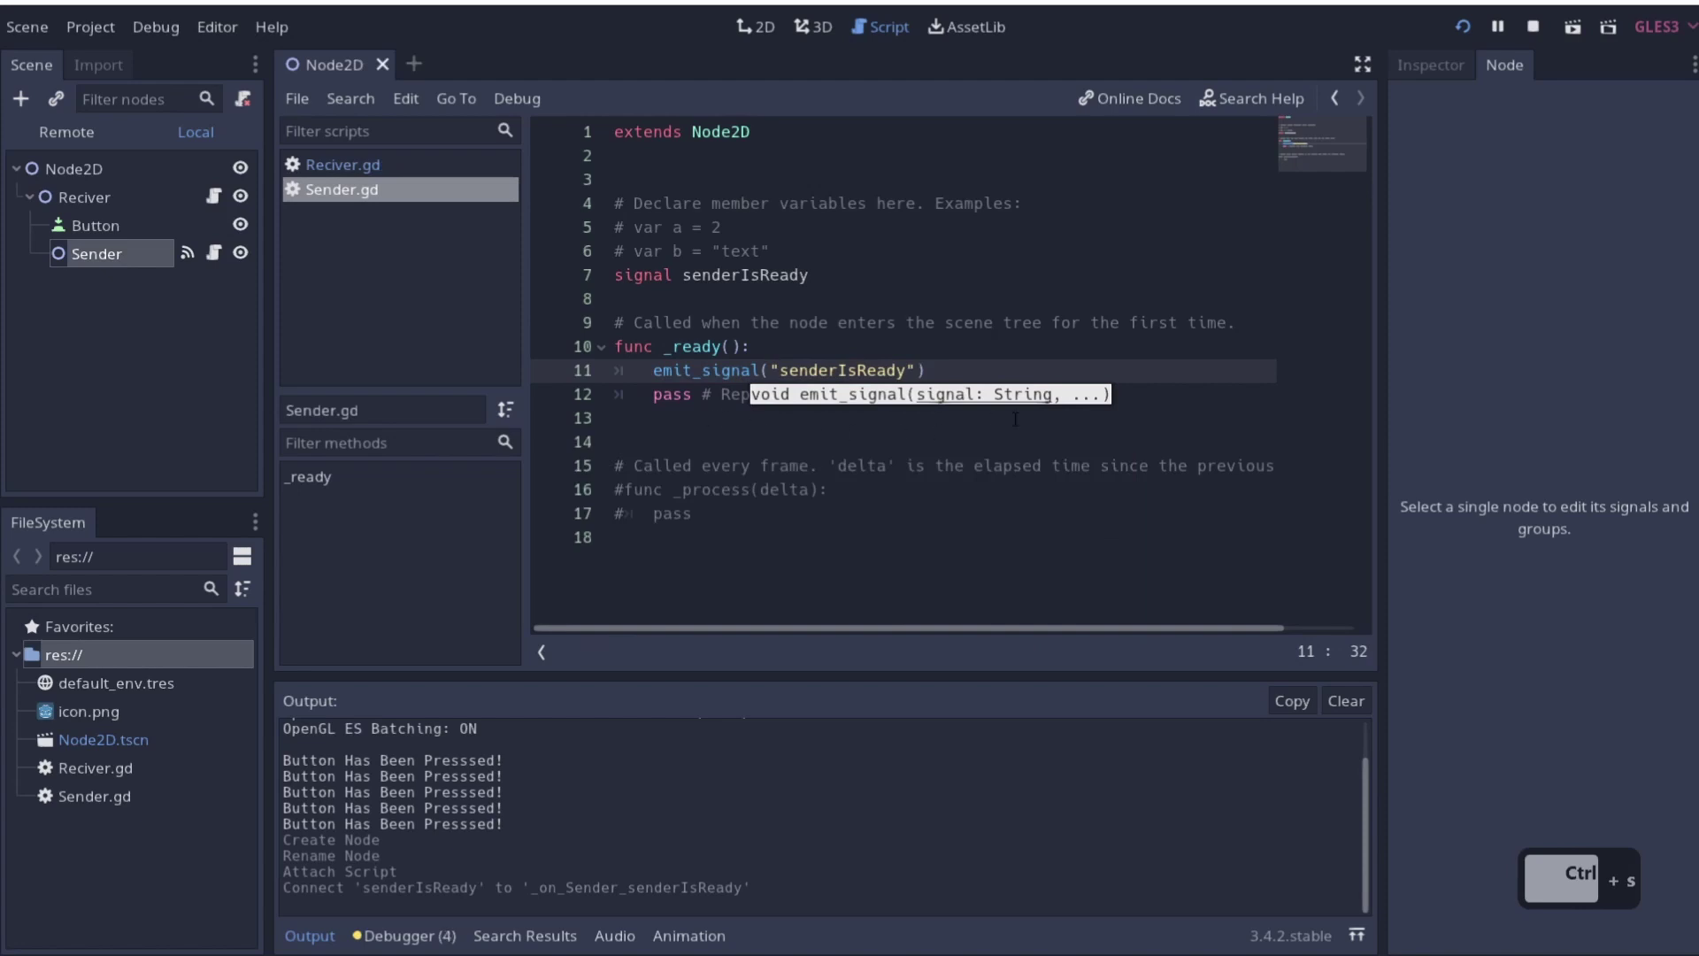
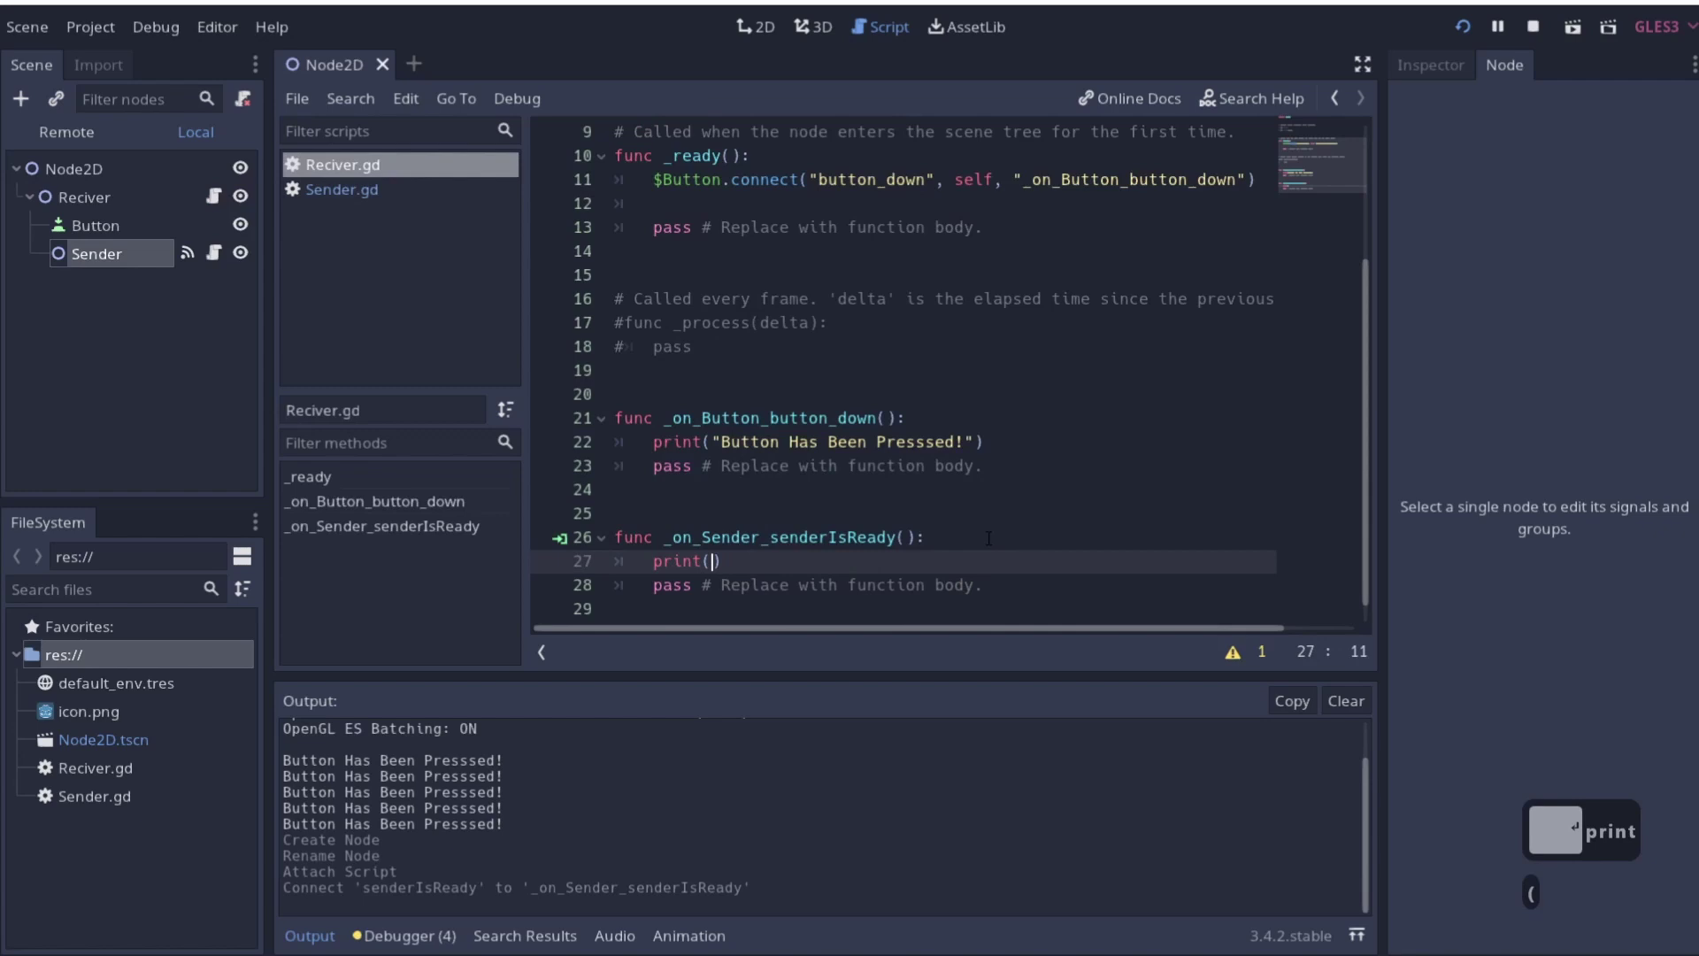
# Finish the print message so the receiver handler prints "Sender is ready"
pyautogui.write('nder is d')
pyautogui.press('BackSpace')
pyautogui.write('eady')
# Run the scene to see "Sender is ready" in the output, then close the game window
pyautogui.click(1465, 35)
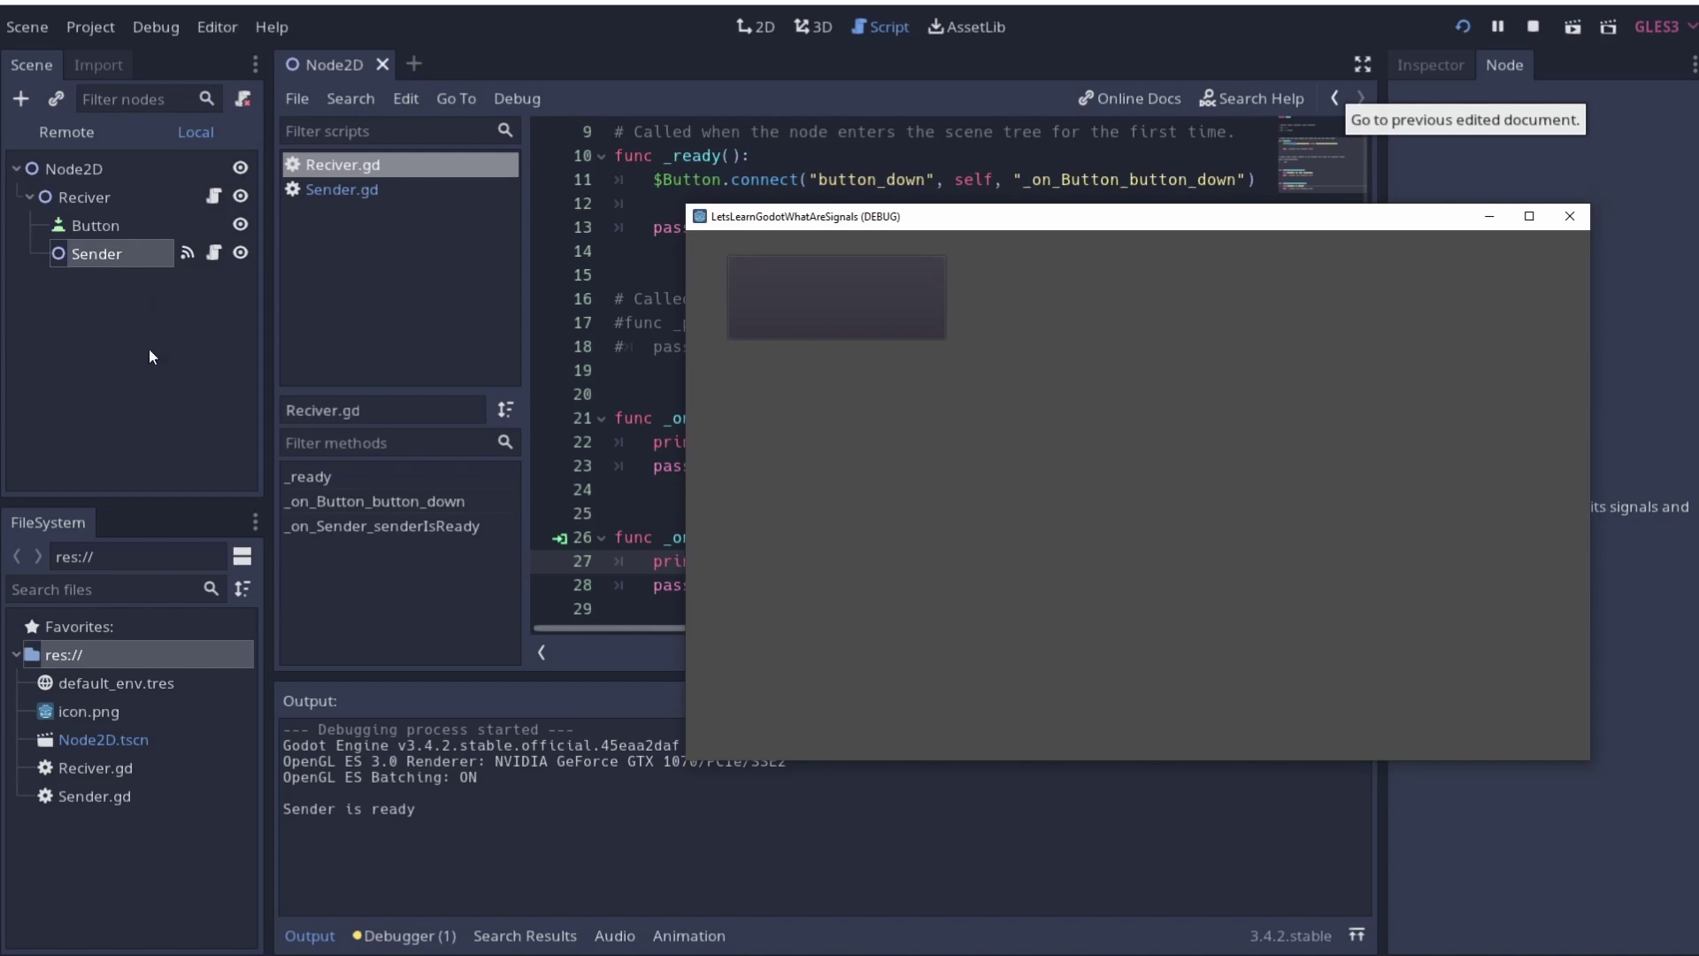
pyautogui.click(139, 396)
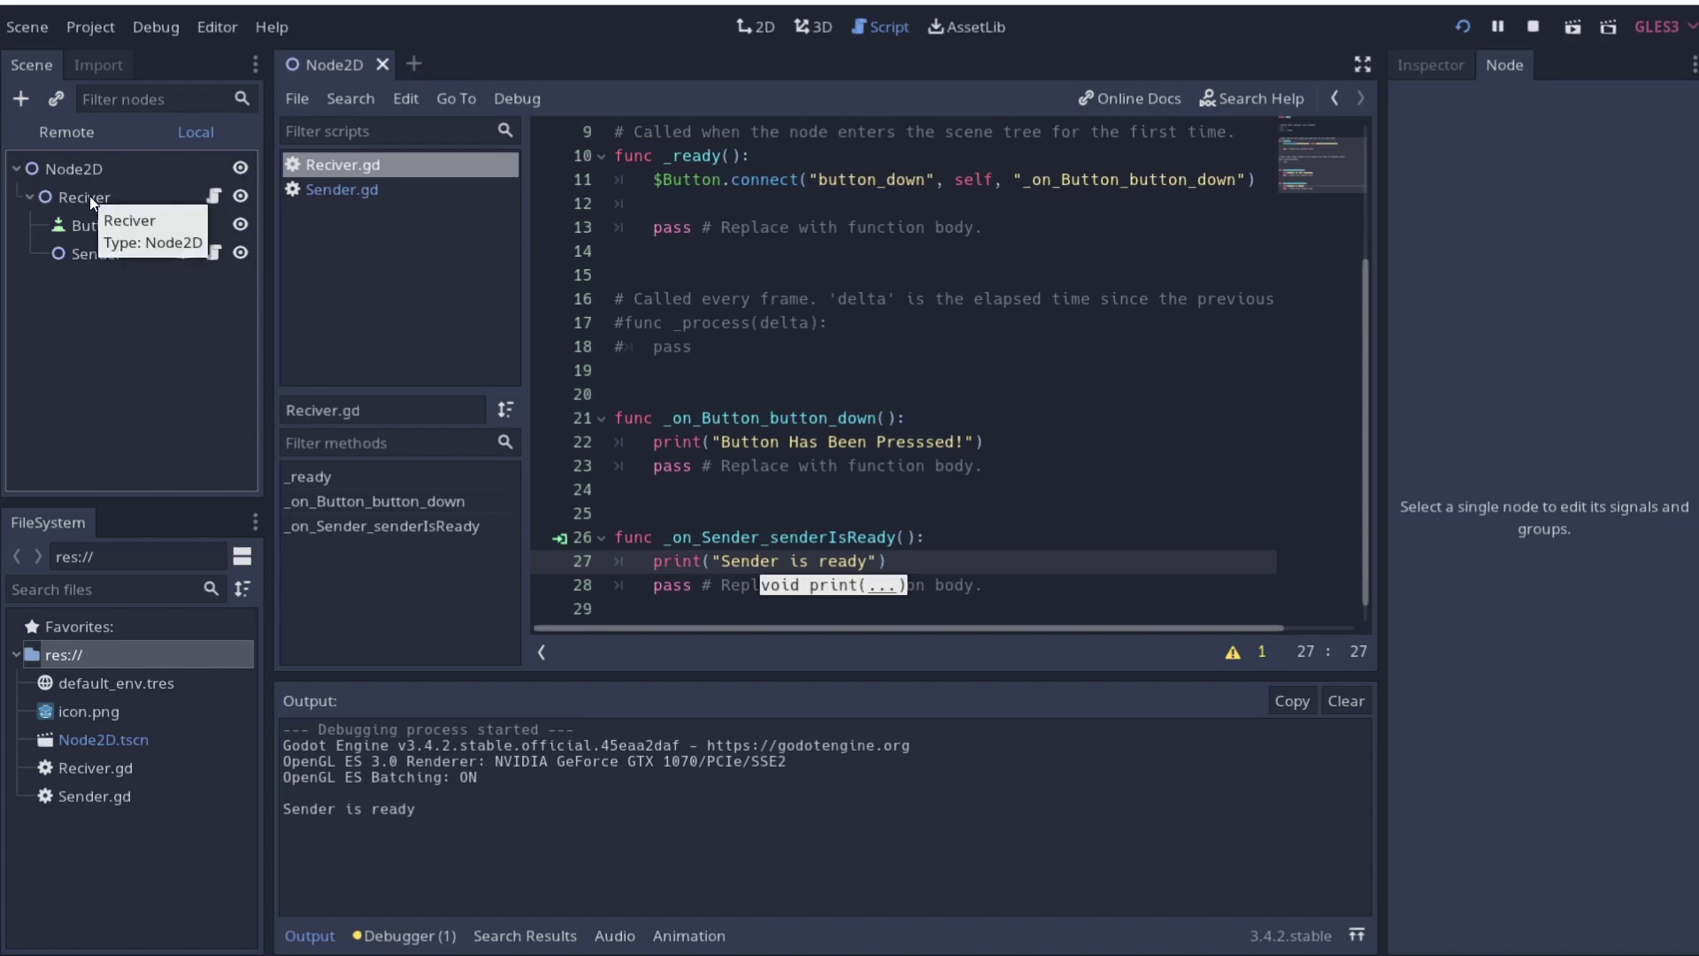
# Save the Reciver branch as its own scene Reciver.tscn
pyautogui.rightClick(99, 200)
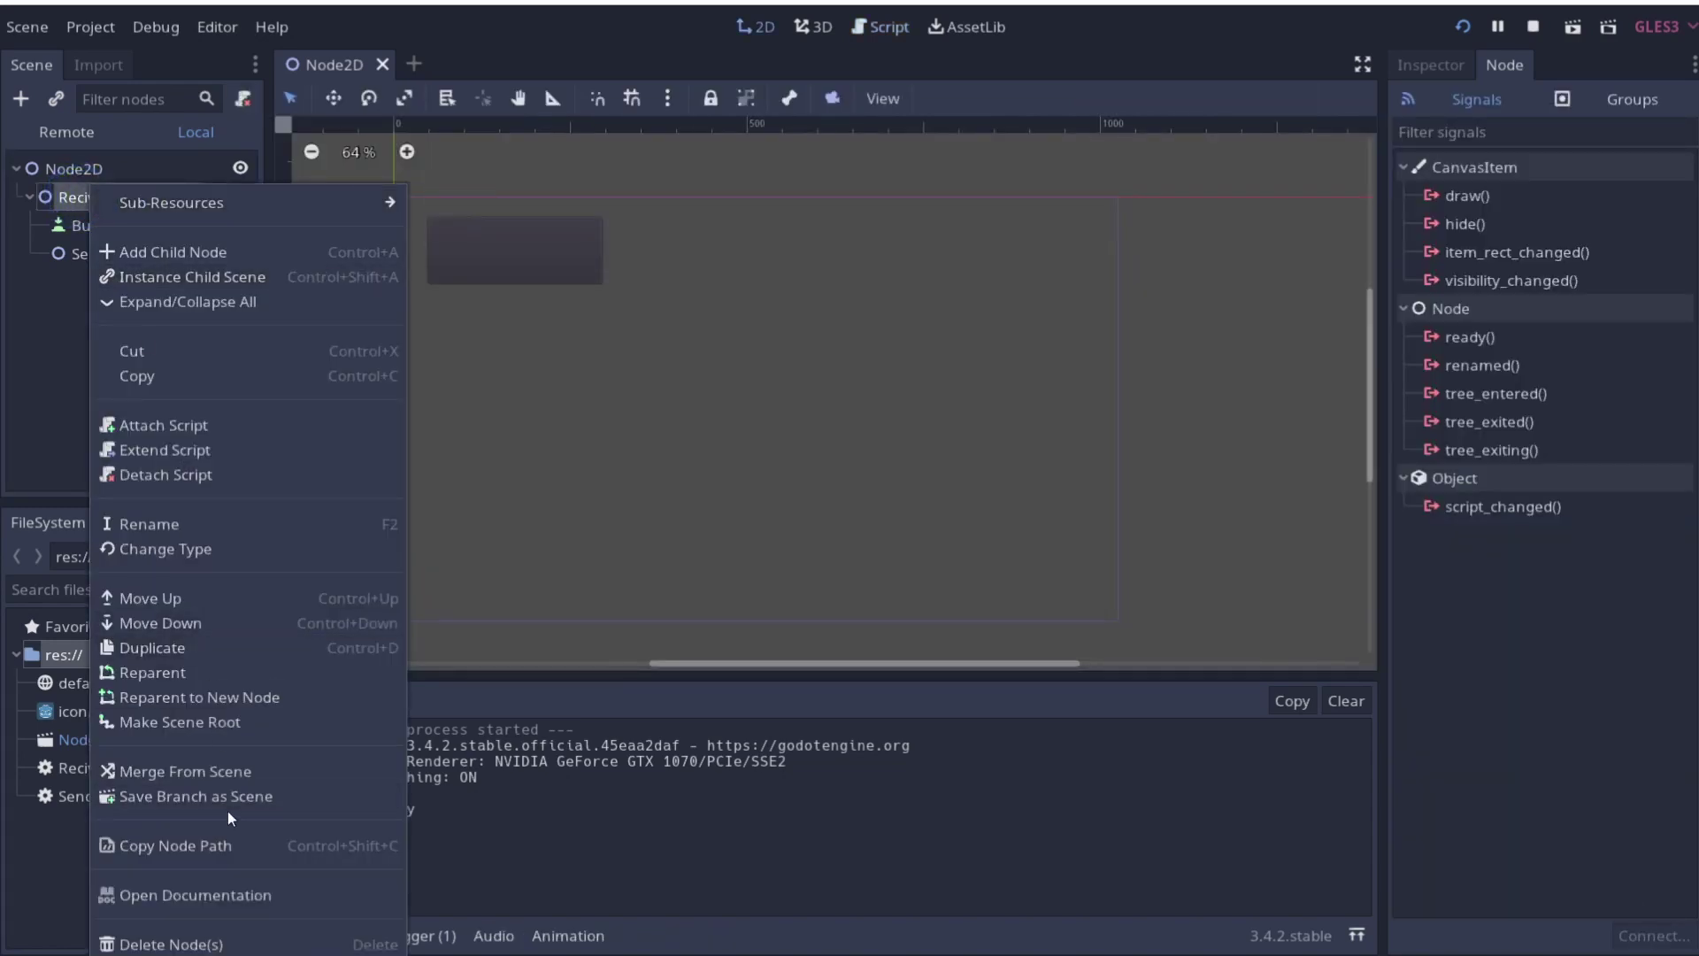
pyautogui.moveTo(219, 807); pyautogui.dragTo(628, 827)
pyautogui.moveTo(621, 832); pyautogui.dragTo(149, 772)
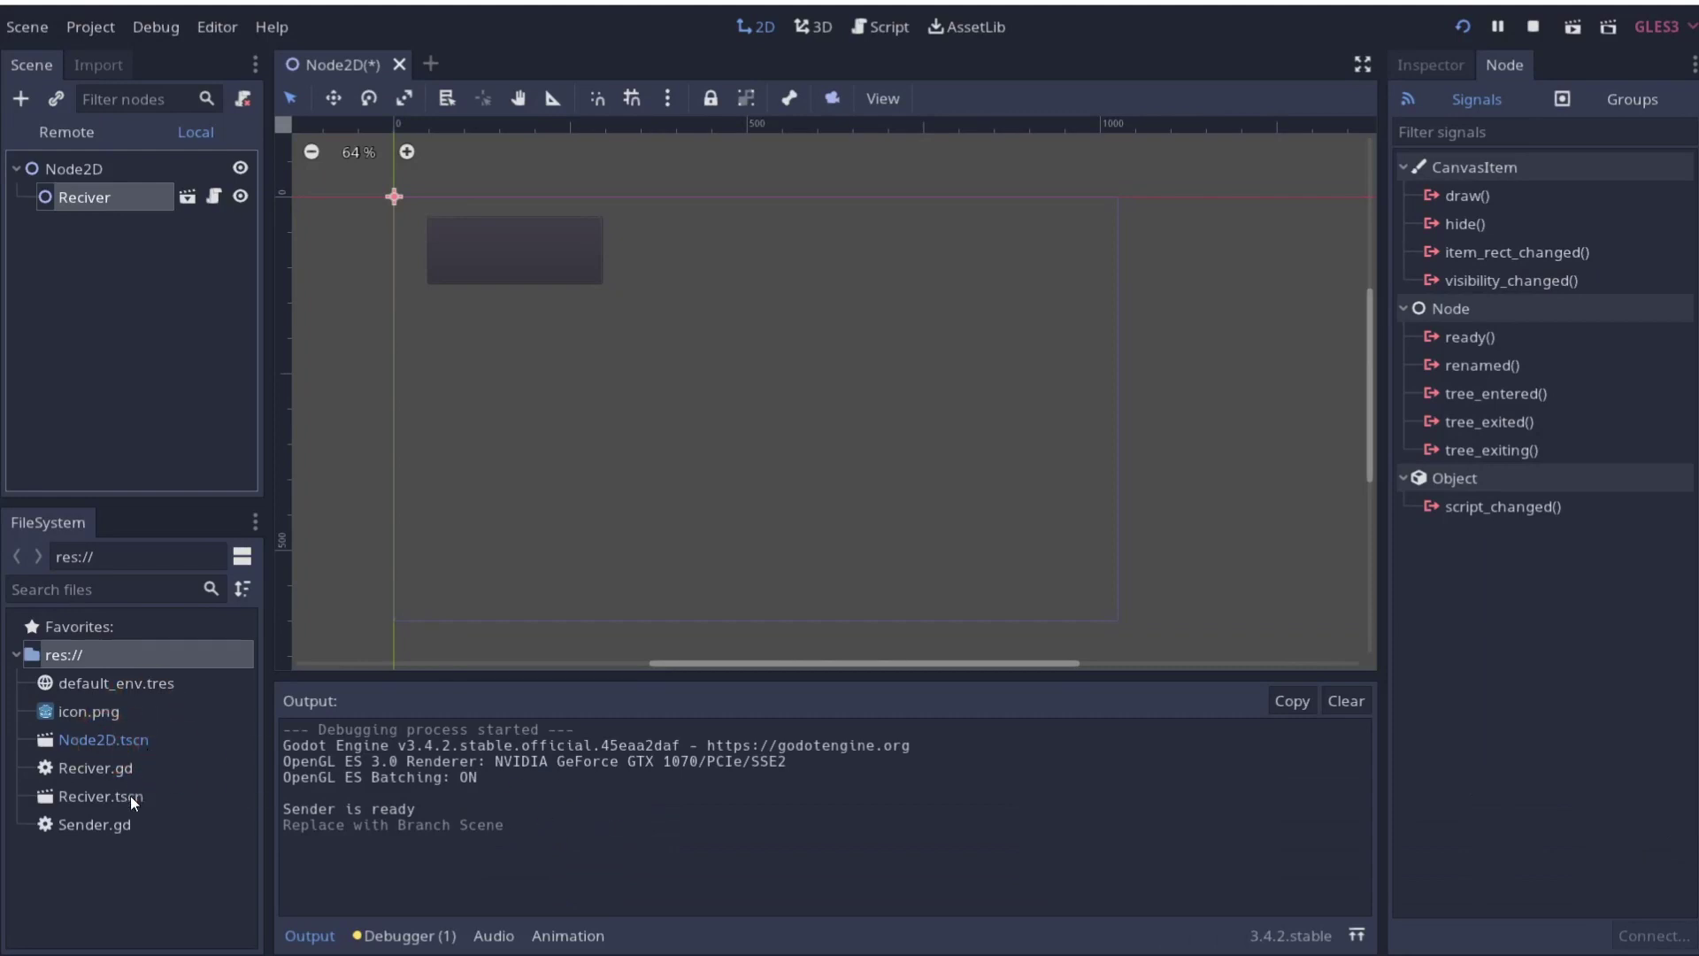
# Open Reciver.tscn from the FileSystem and view the Sender node's signals
pyautogui.doubleClick(135, 799)
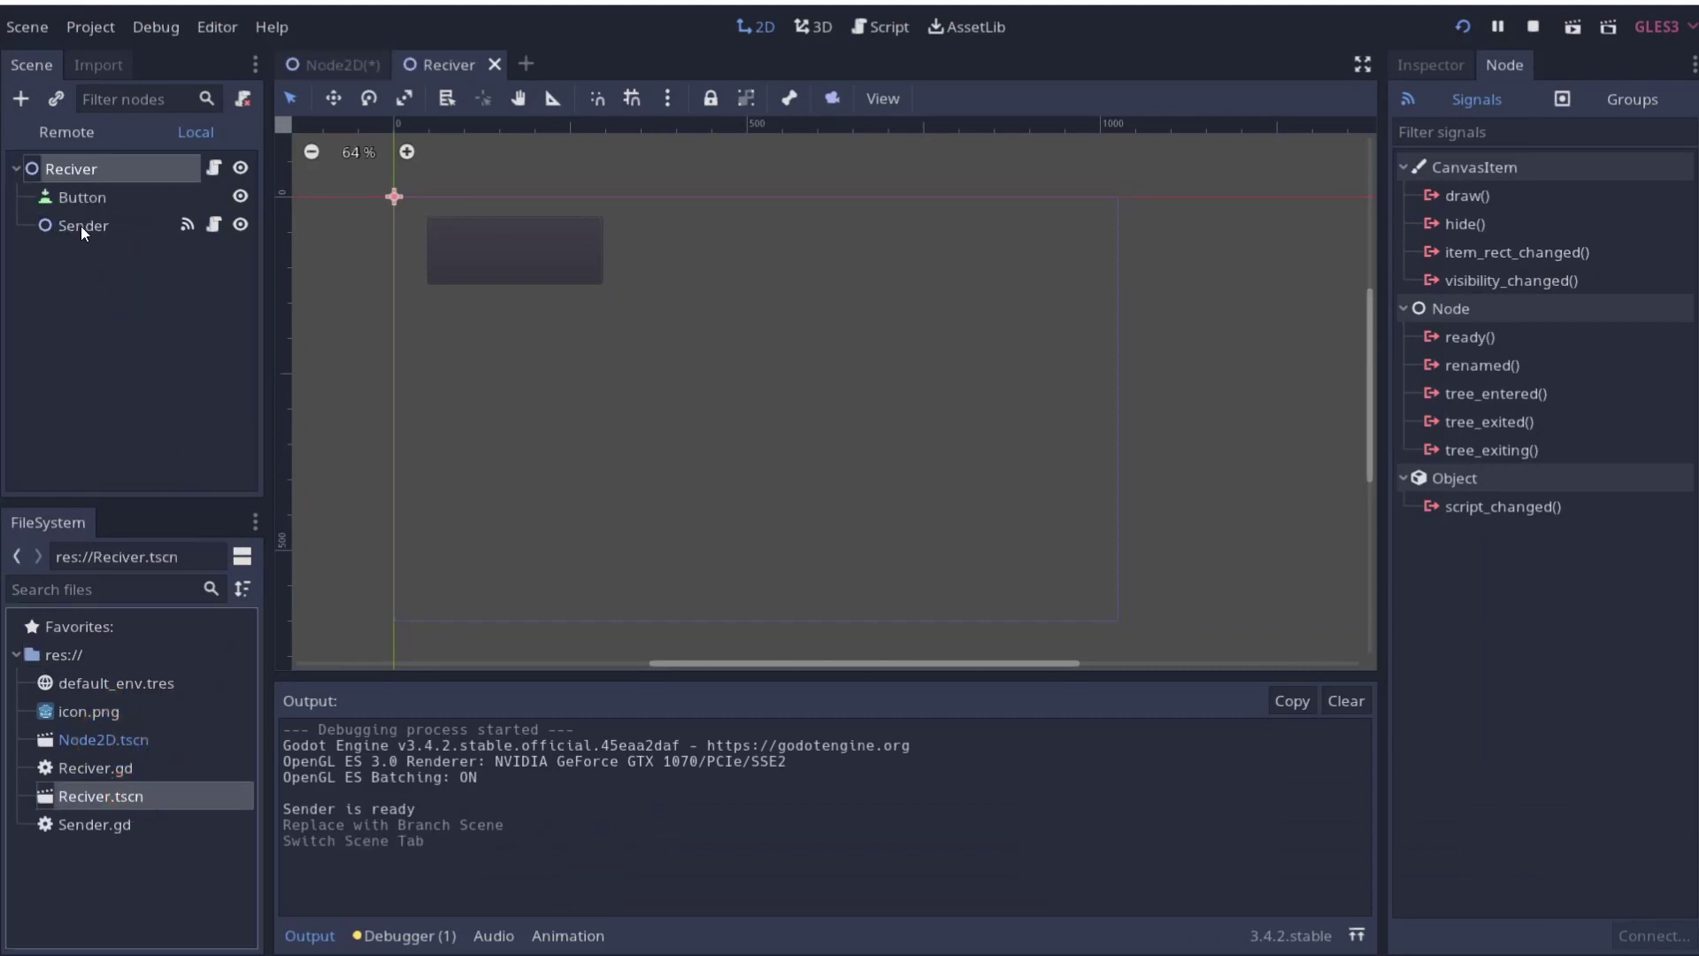
pyautogui.click(199, 233)
# Select the Reciver root node and check its Inspector and Node docks
pyautogui.doubleClick(1553, 234)
pyautogui.click(94, 180)
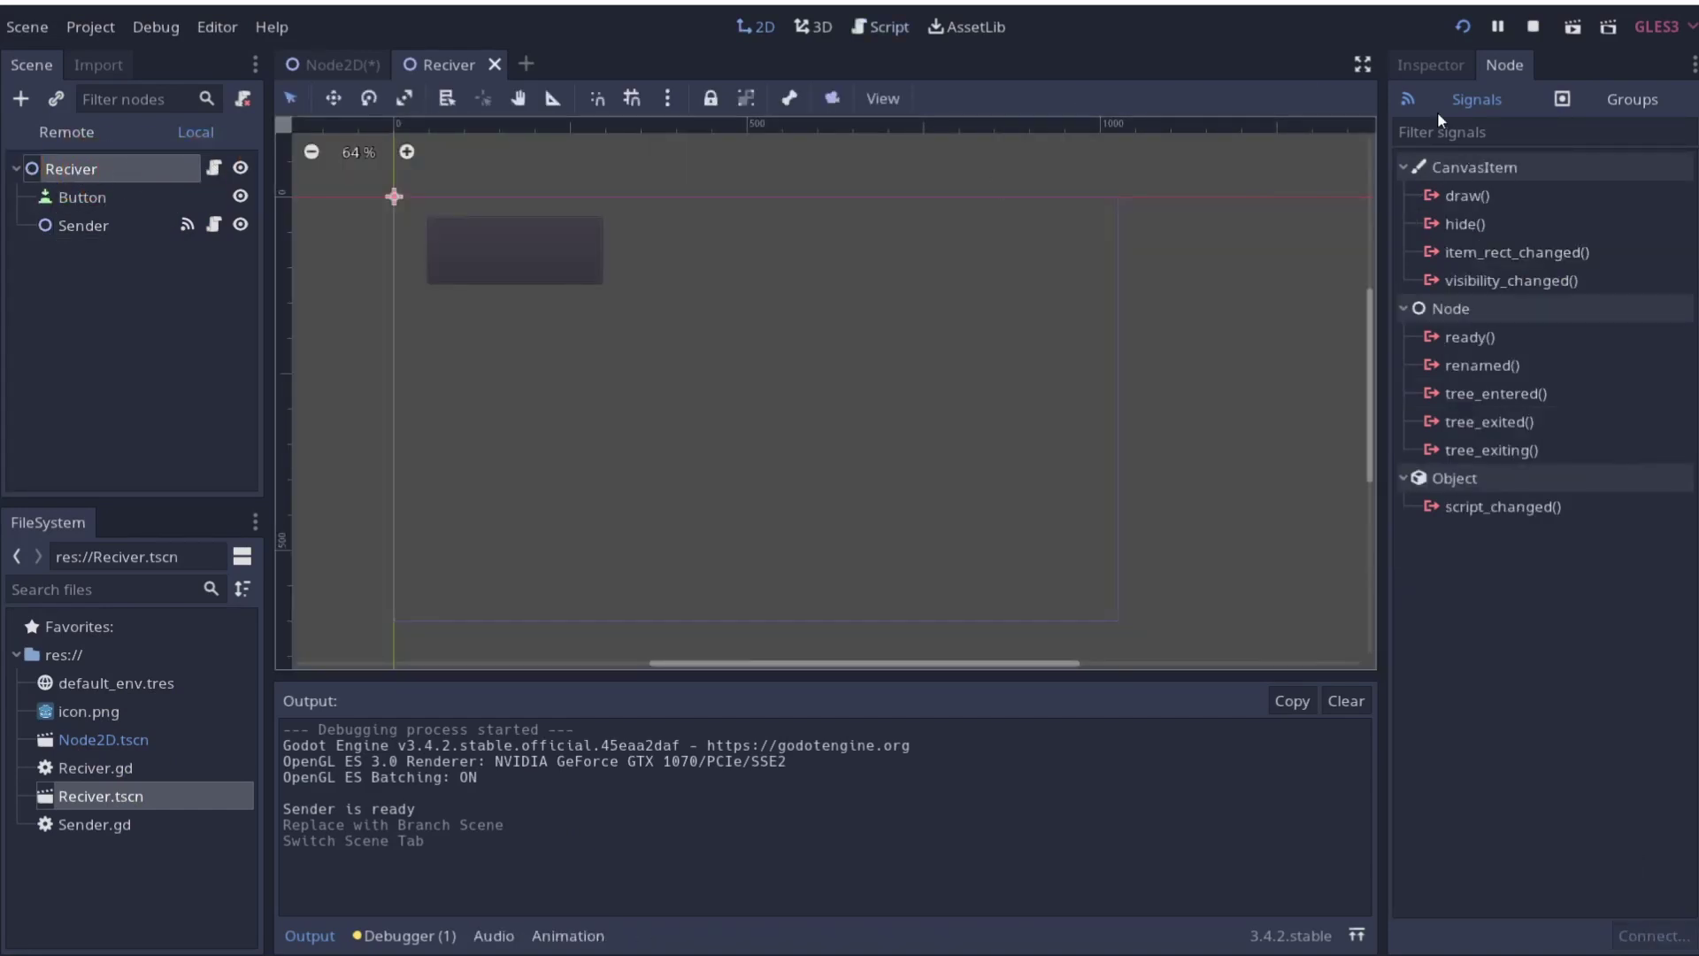
pyautogui.click(1431, 75)
pyautogui.click(1494, 101)
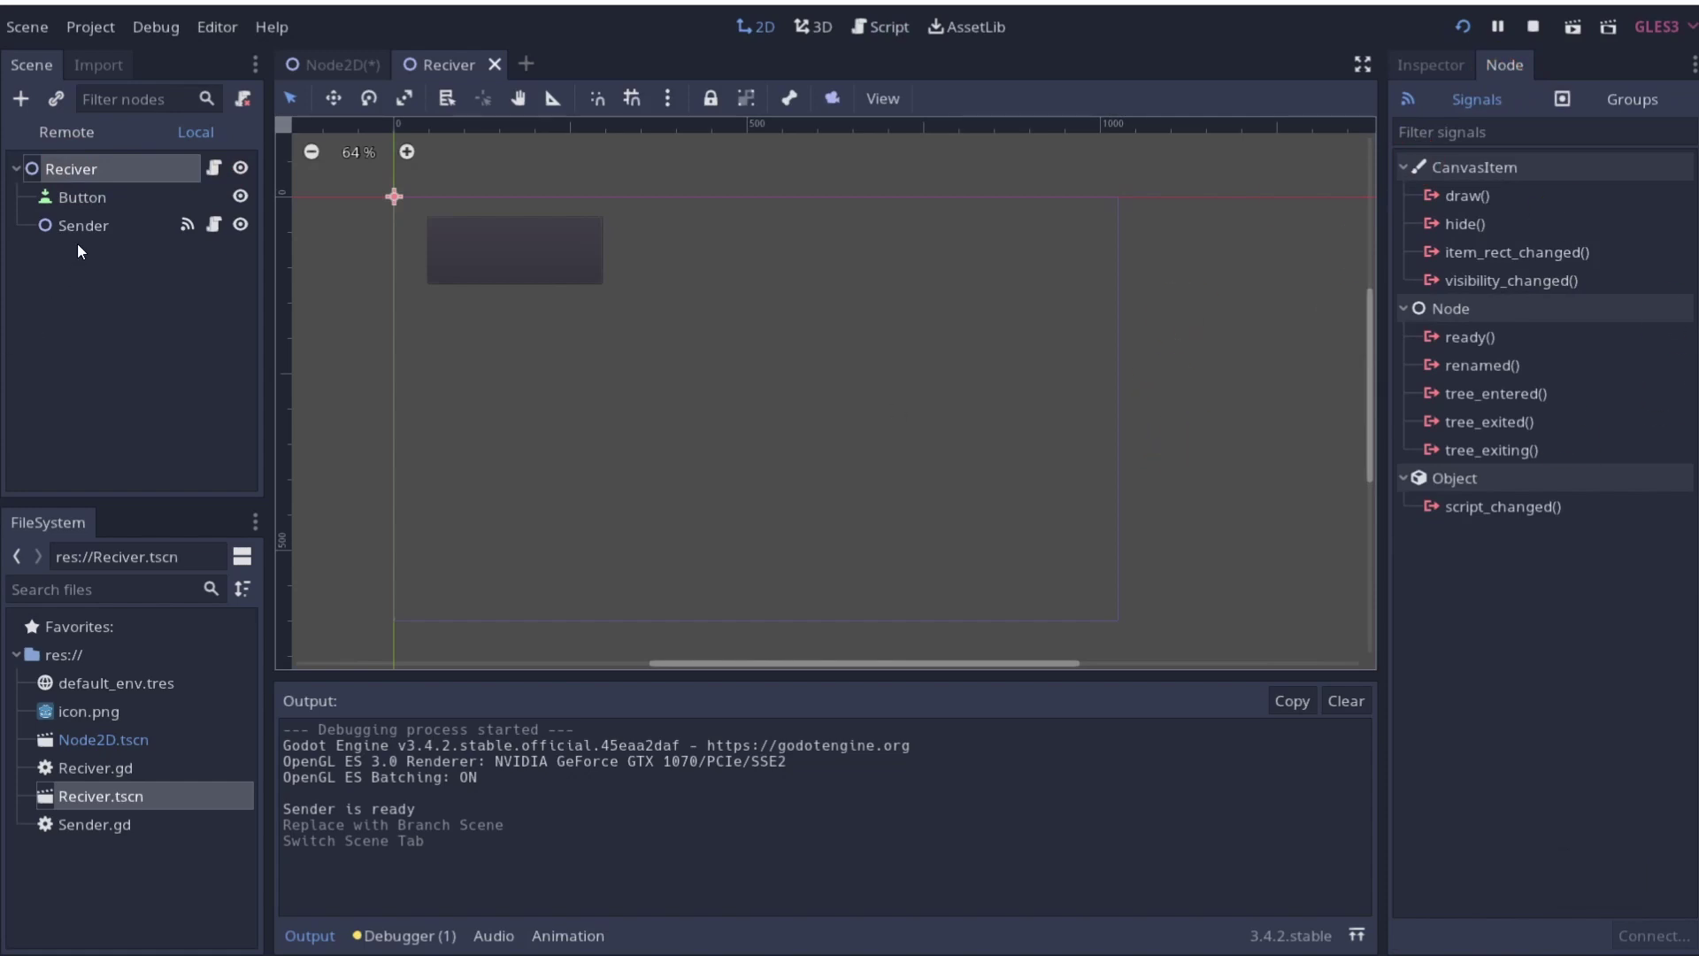
# Back in the Node2D scene, inspect the Reciver instance's properties and signals
pyautogui.click(349, 66)
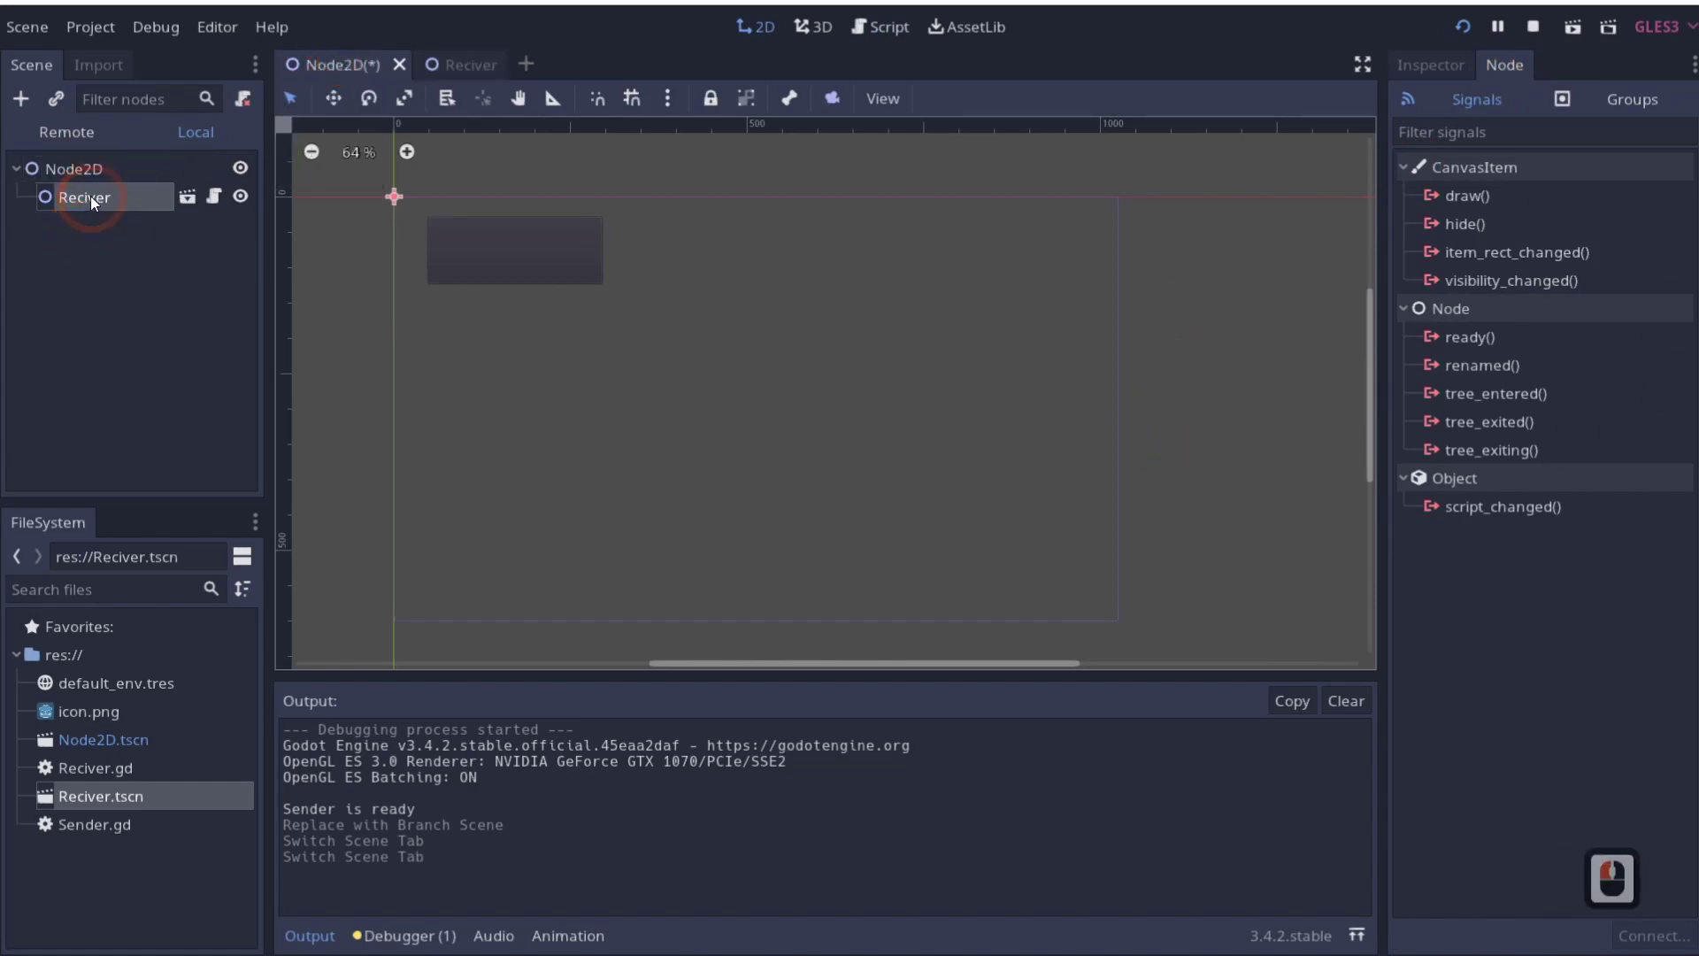
pyautogui.click(84, 177)
pyautogui.click(85, 199)
pyautogui.doubleClick(1407, 79)
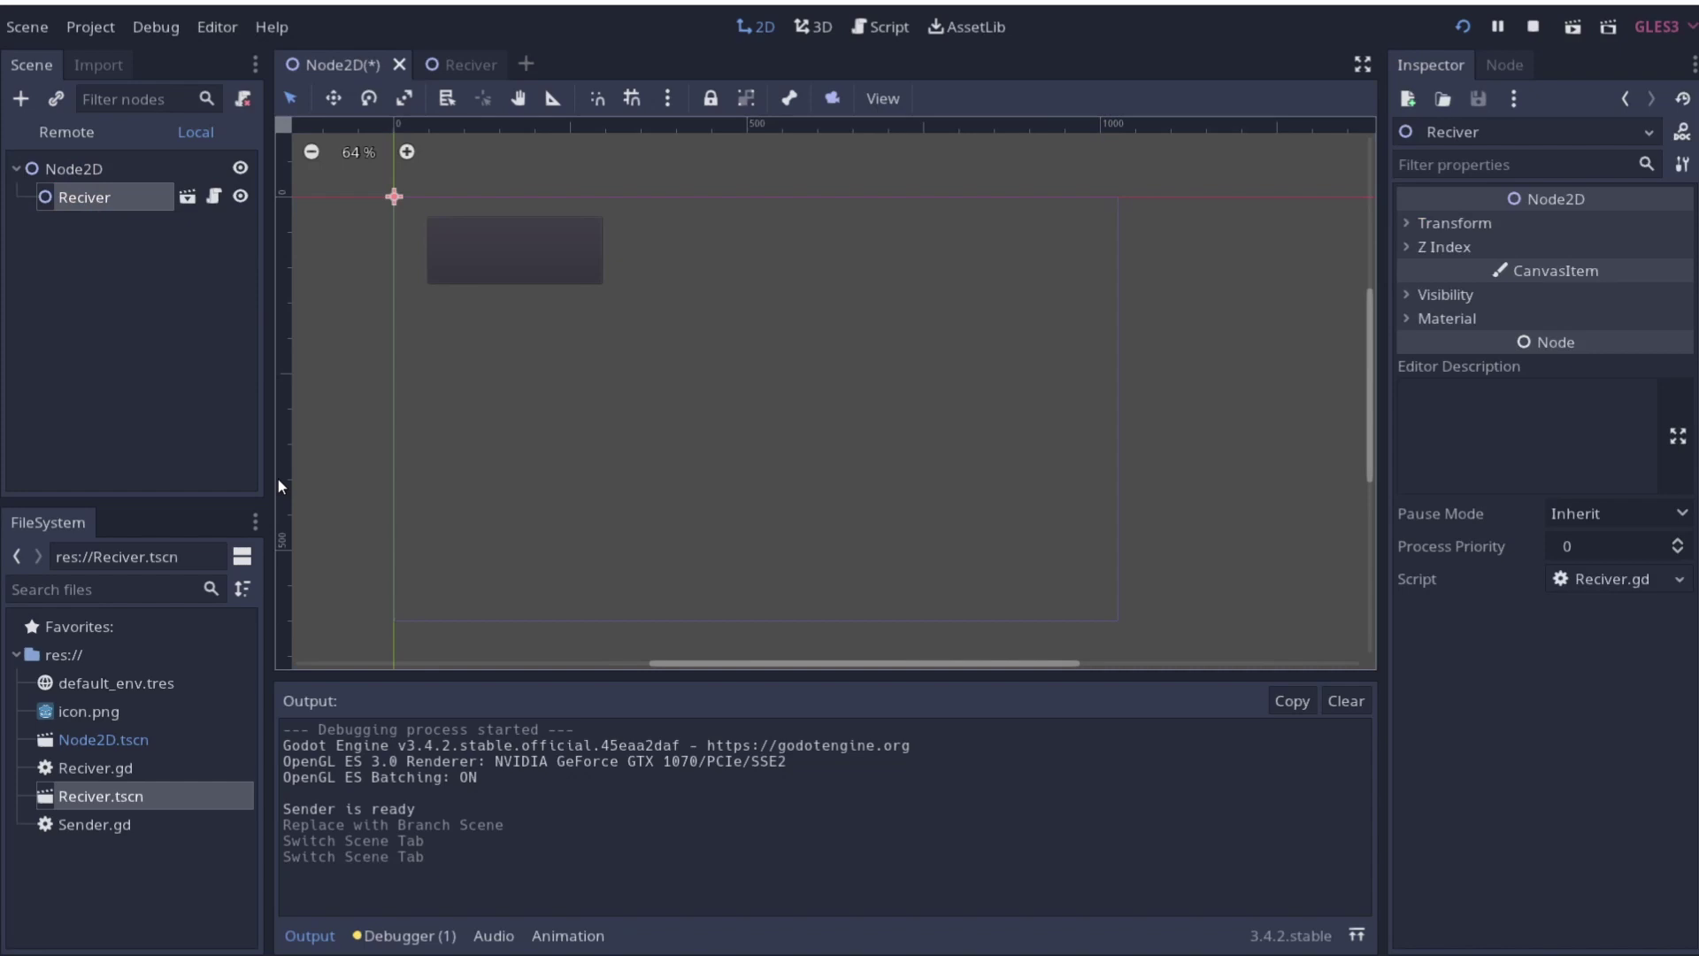
pyautogui.click(1510, 72)
pyautogui.scroll(-3)
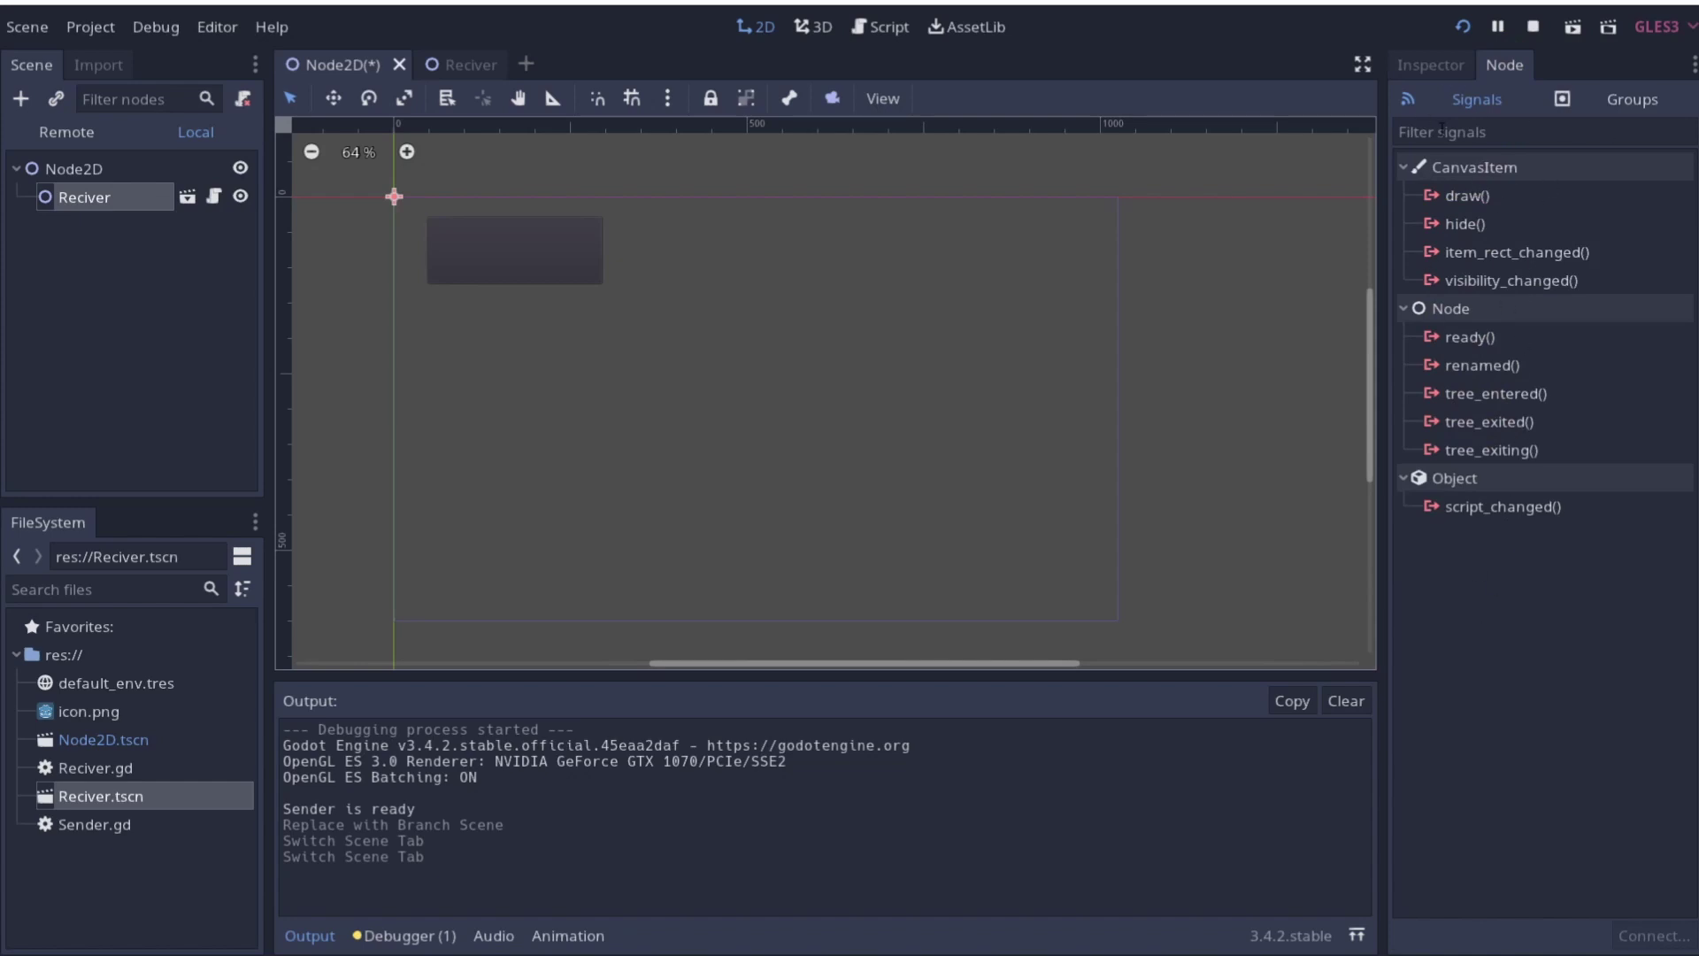
# Run the game from the main scene and stop it again
pyautogui.click(1417, 67)
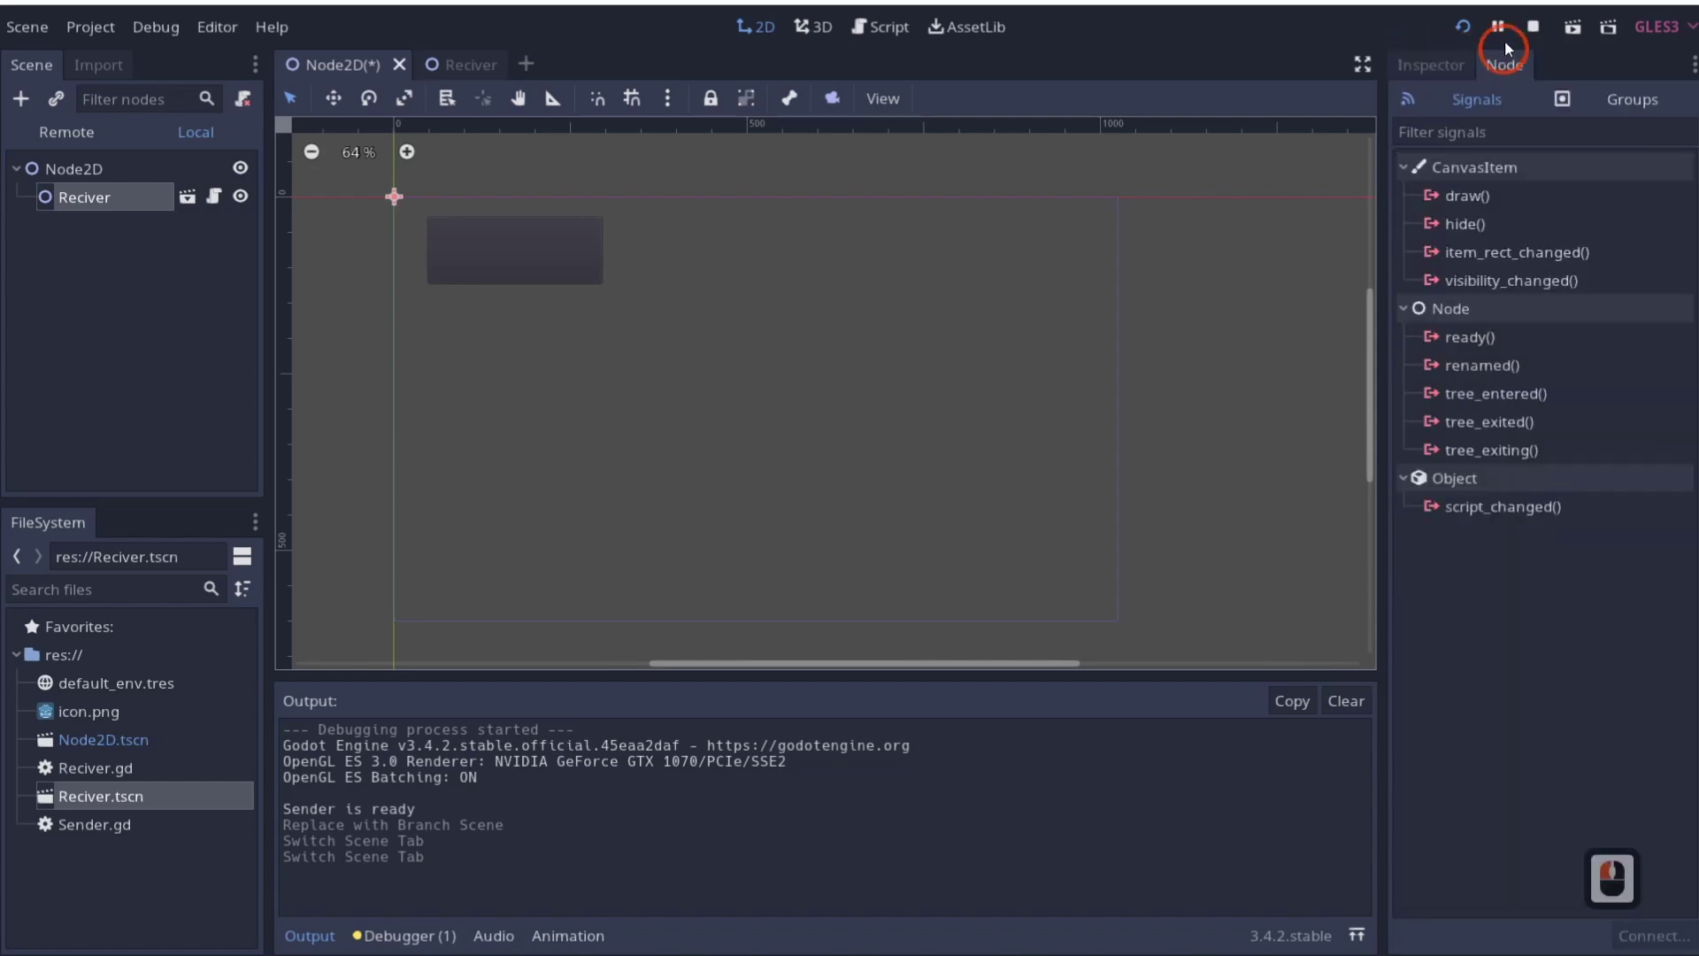
pyautogui.click(1534, 33)
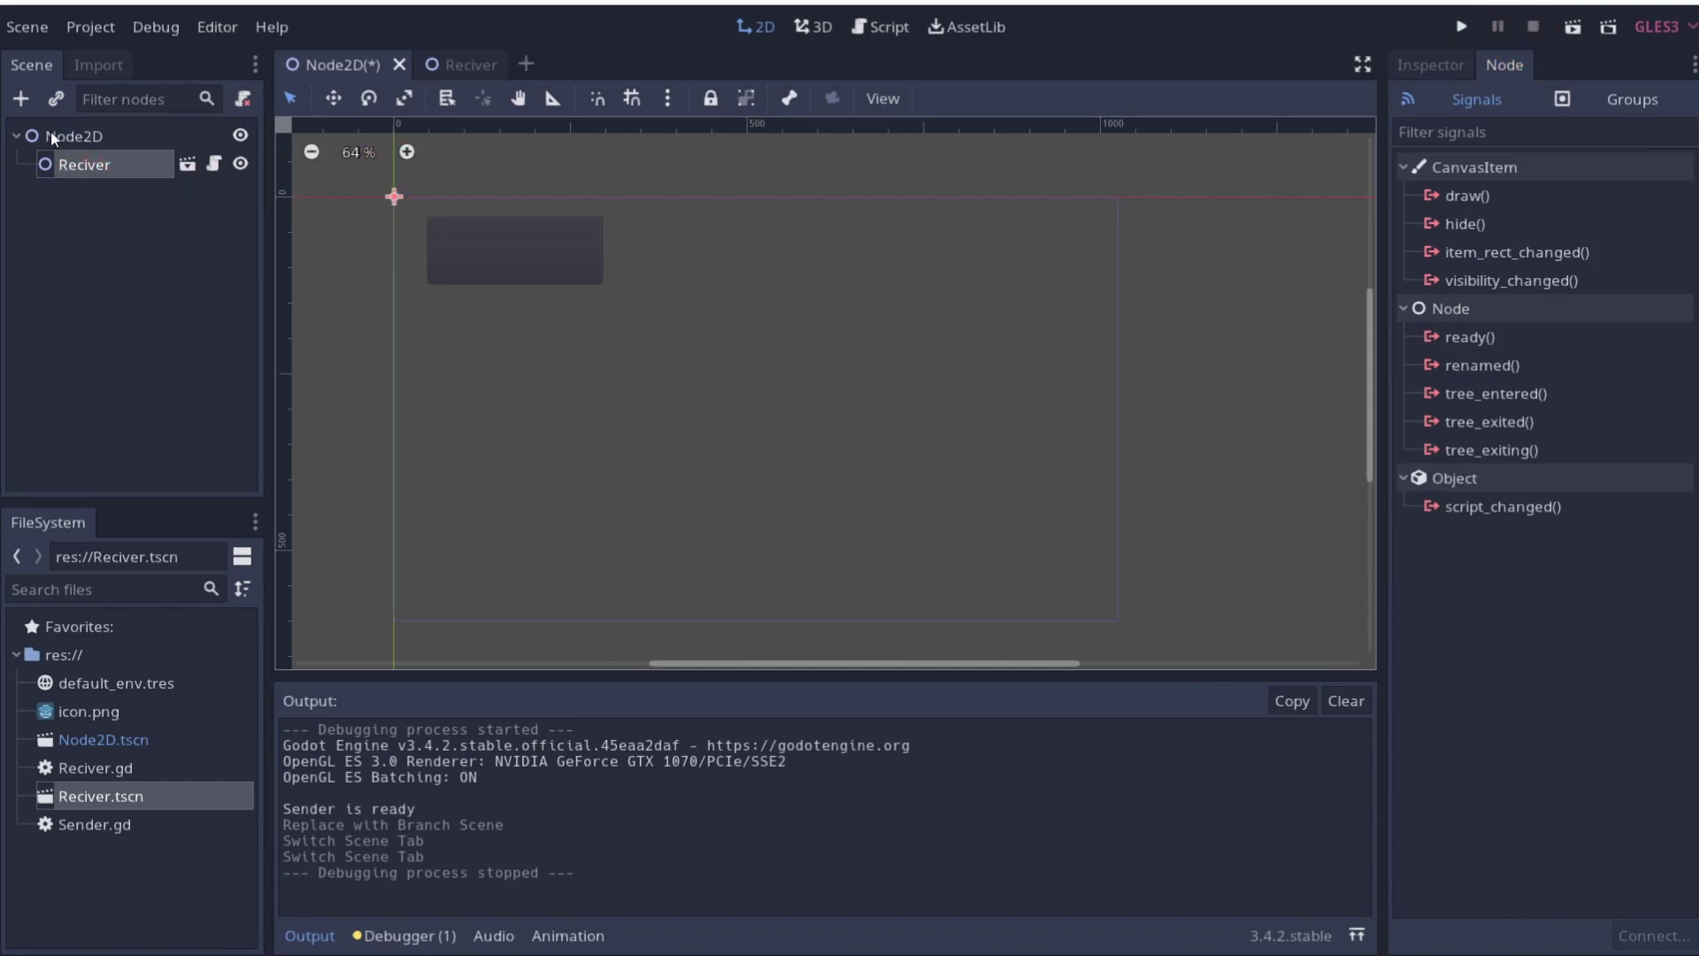
# Attach a new script named GameManager.gd to the Node2D root
pyautogui.click(60, 135)
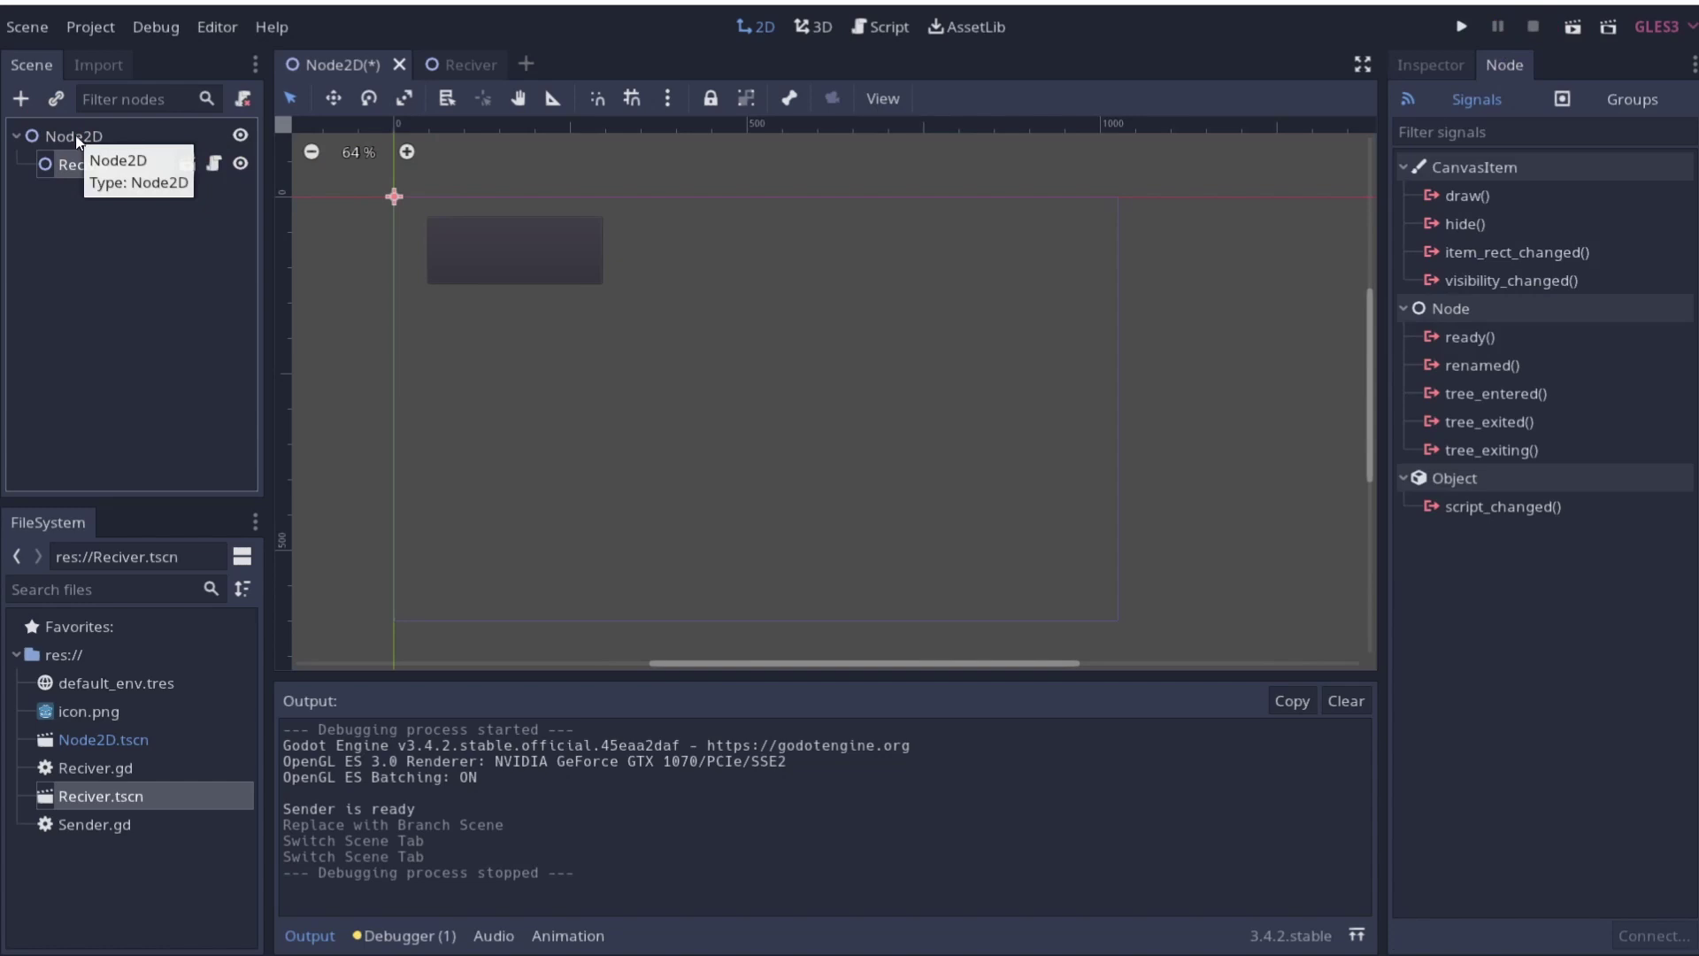
pyautogui.moveTo(85, 139); pyautogui.dragTo(166, 329)
pyautogui.moveTo(166, 329); pyautogui.dragTo(813, 645)
pyautogui.write('gma')
pyautogui.press('BackSpace')
pyautogui.write('magr')
pyautogui.press('Return')
pyautogui.write('nagernager')
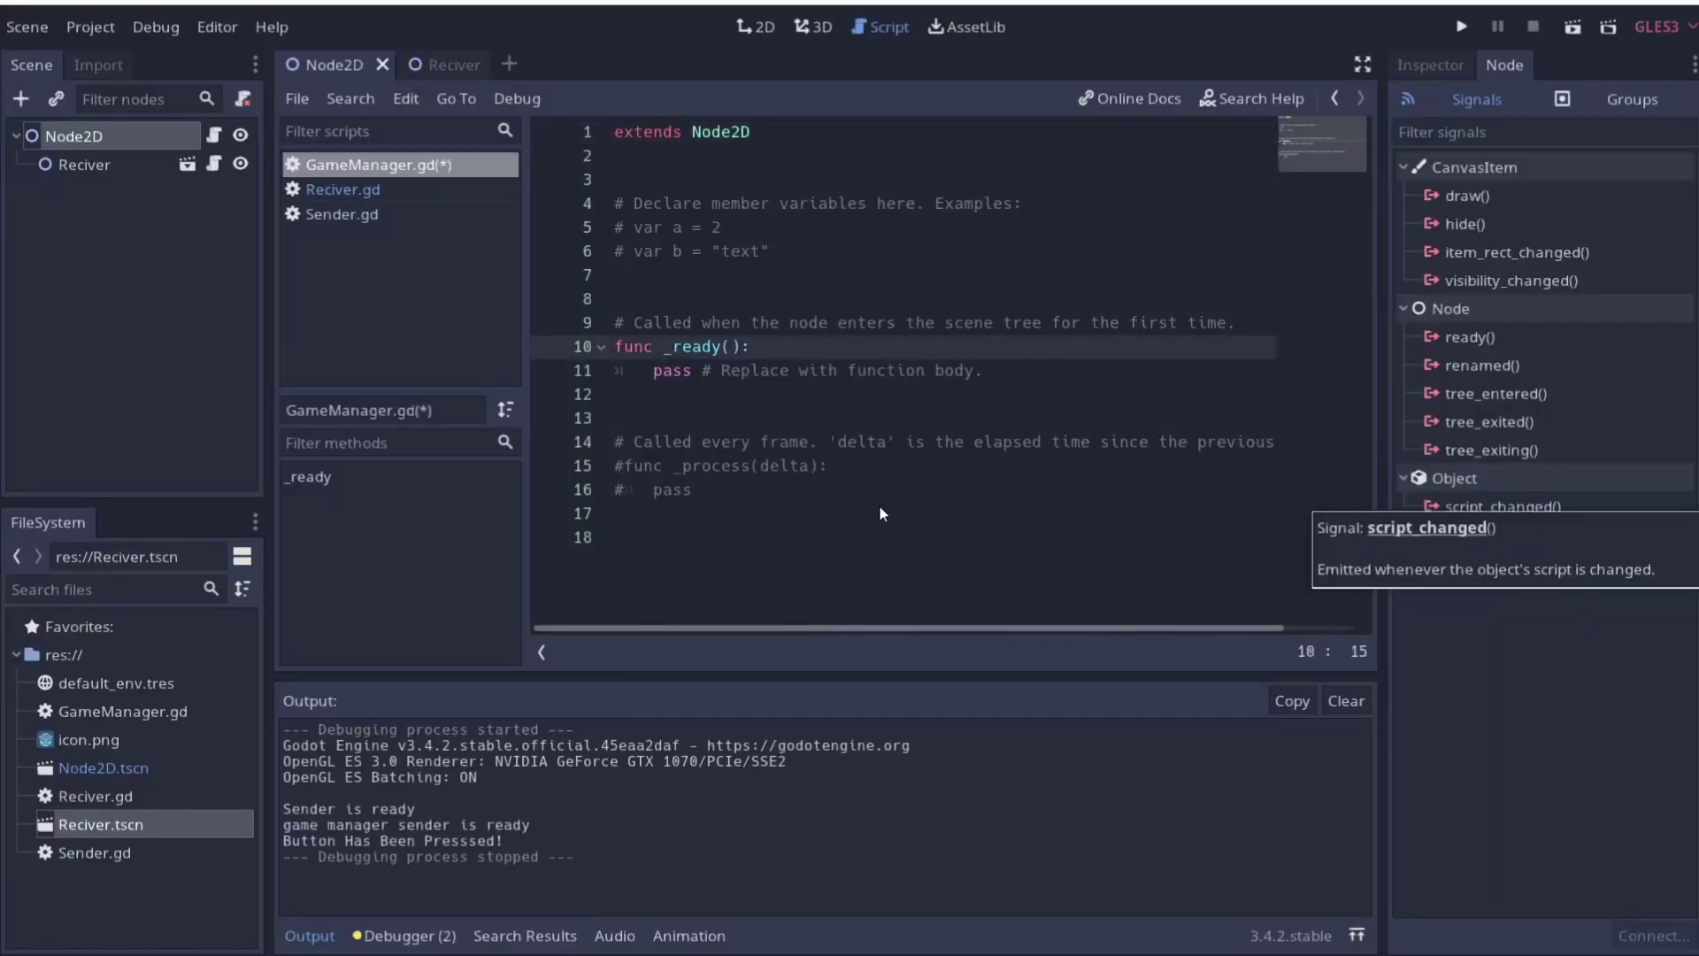
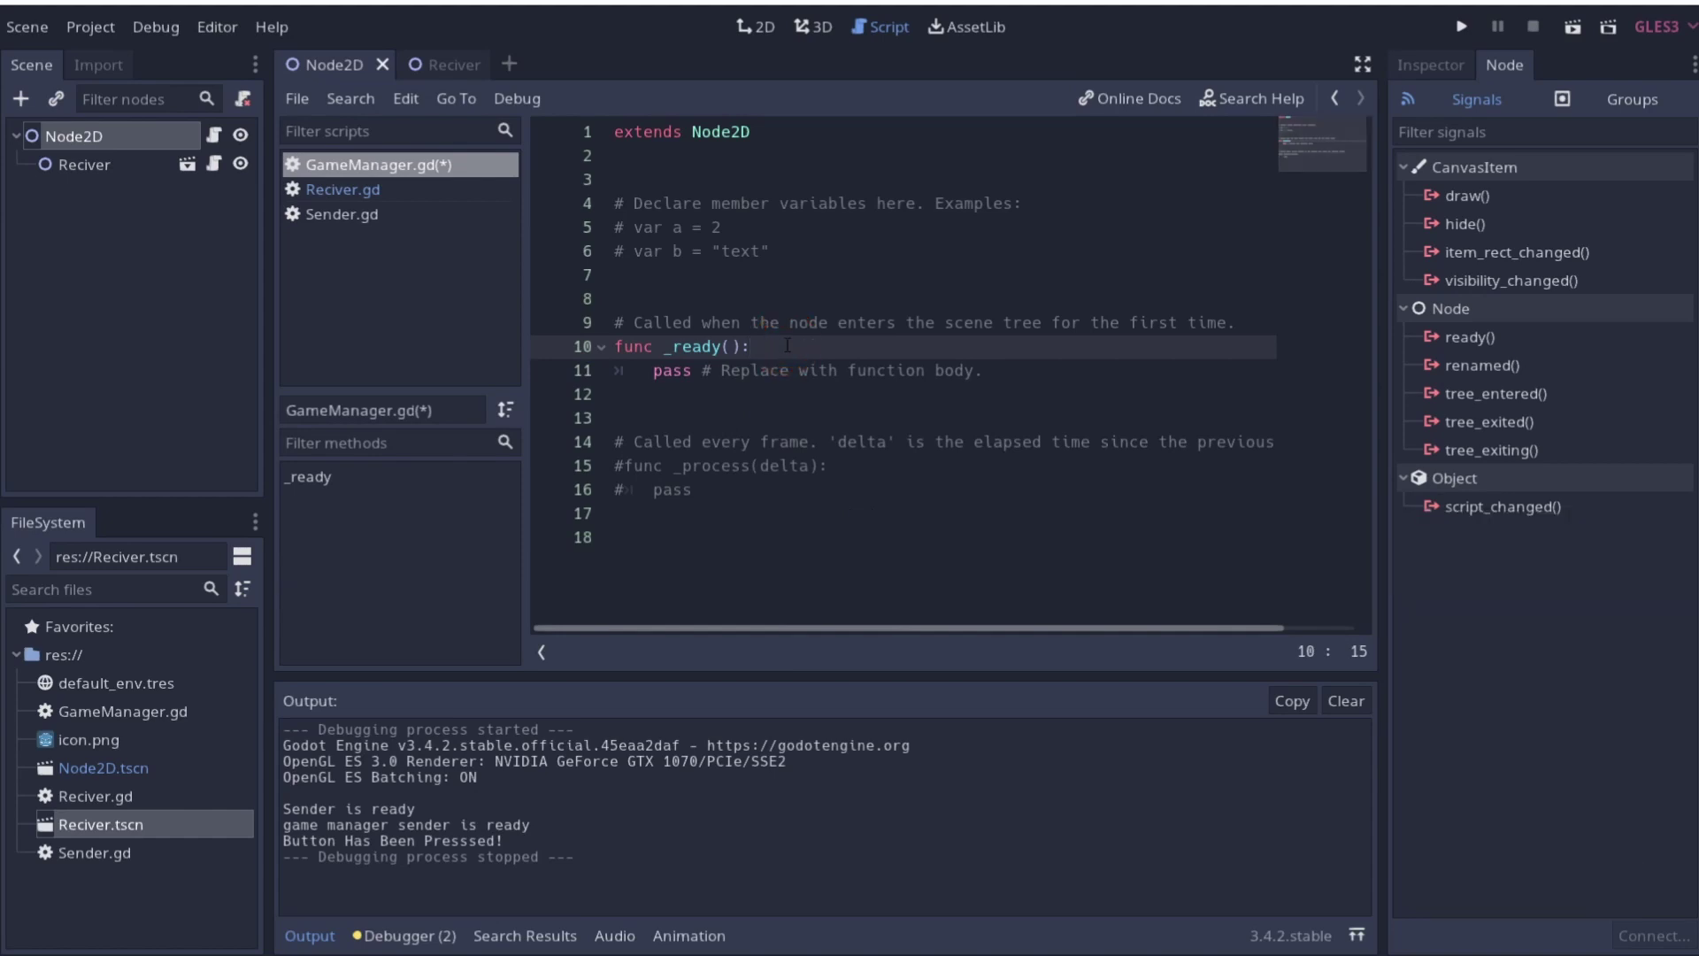
# In _ready, start writing get_tree().root.find_node("") with the quotes open
pyautogui.press('Return')
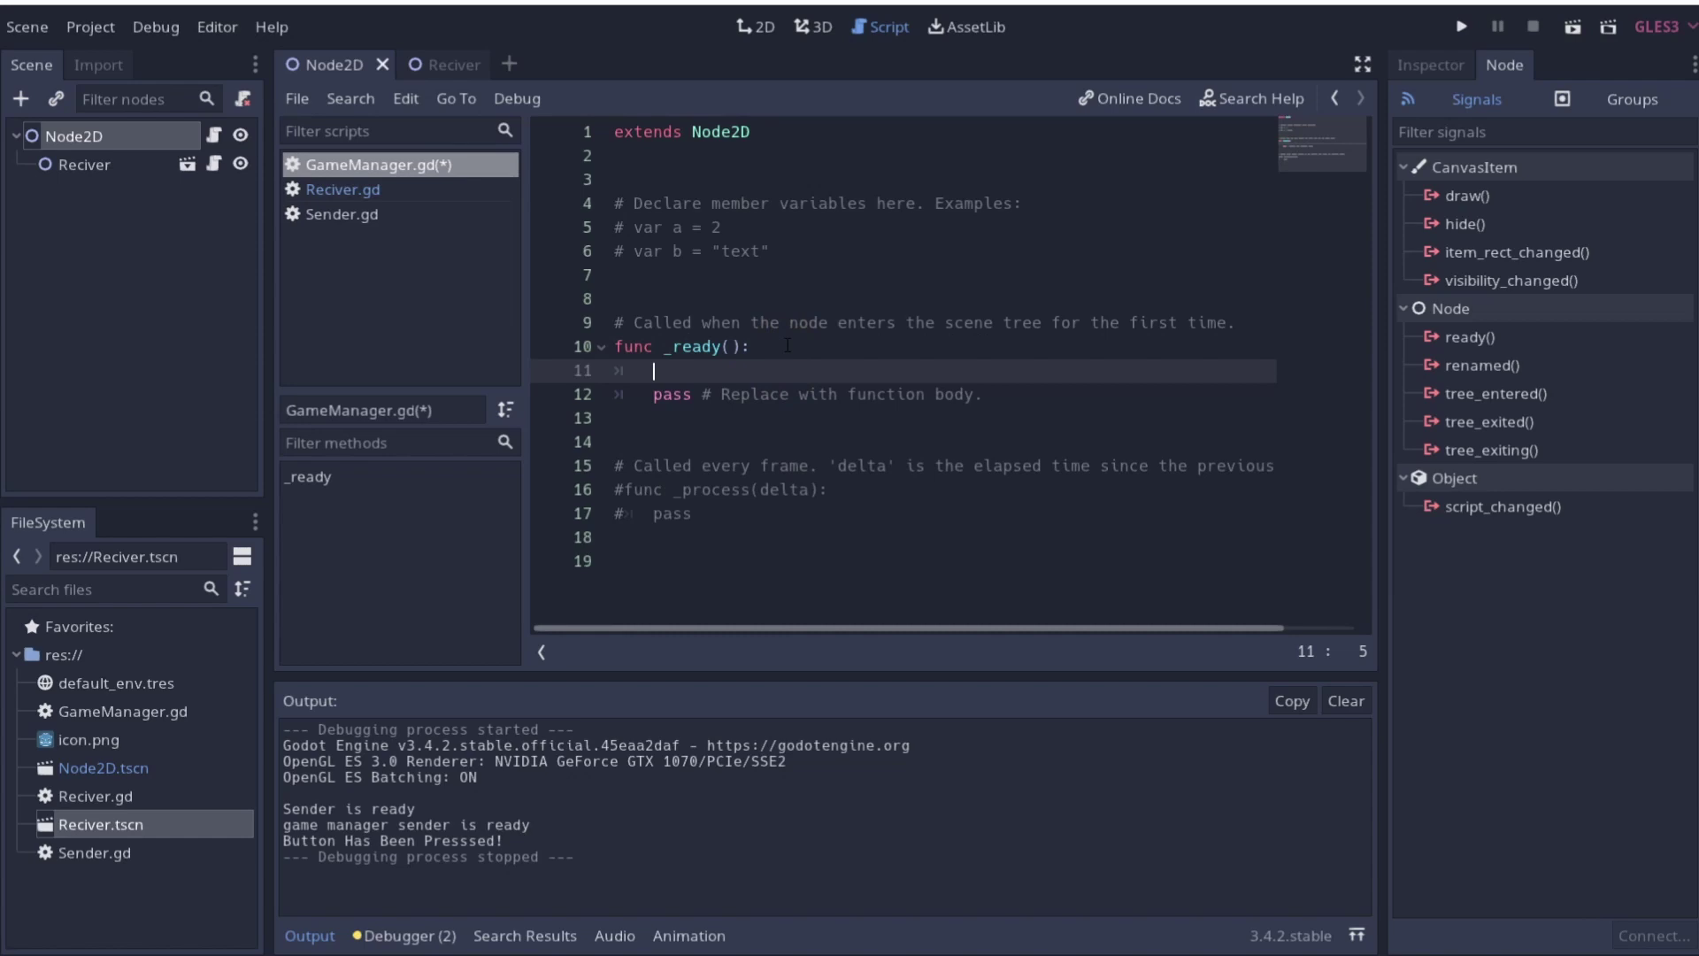
pyautogui.write('gettree')
pyautogui.press('Tab')
pyautogui.write('reoo')
pyautogui.press('BackSpace')
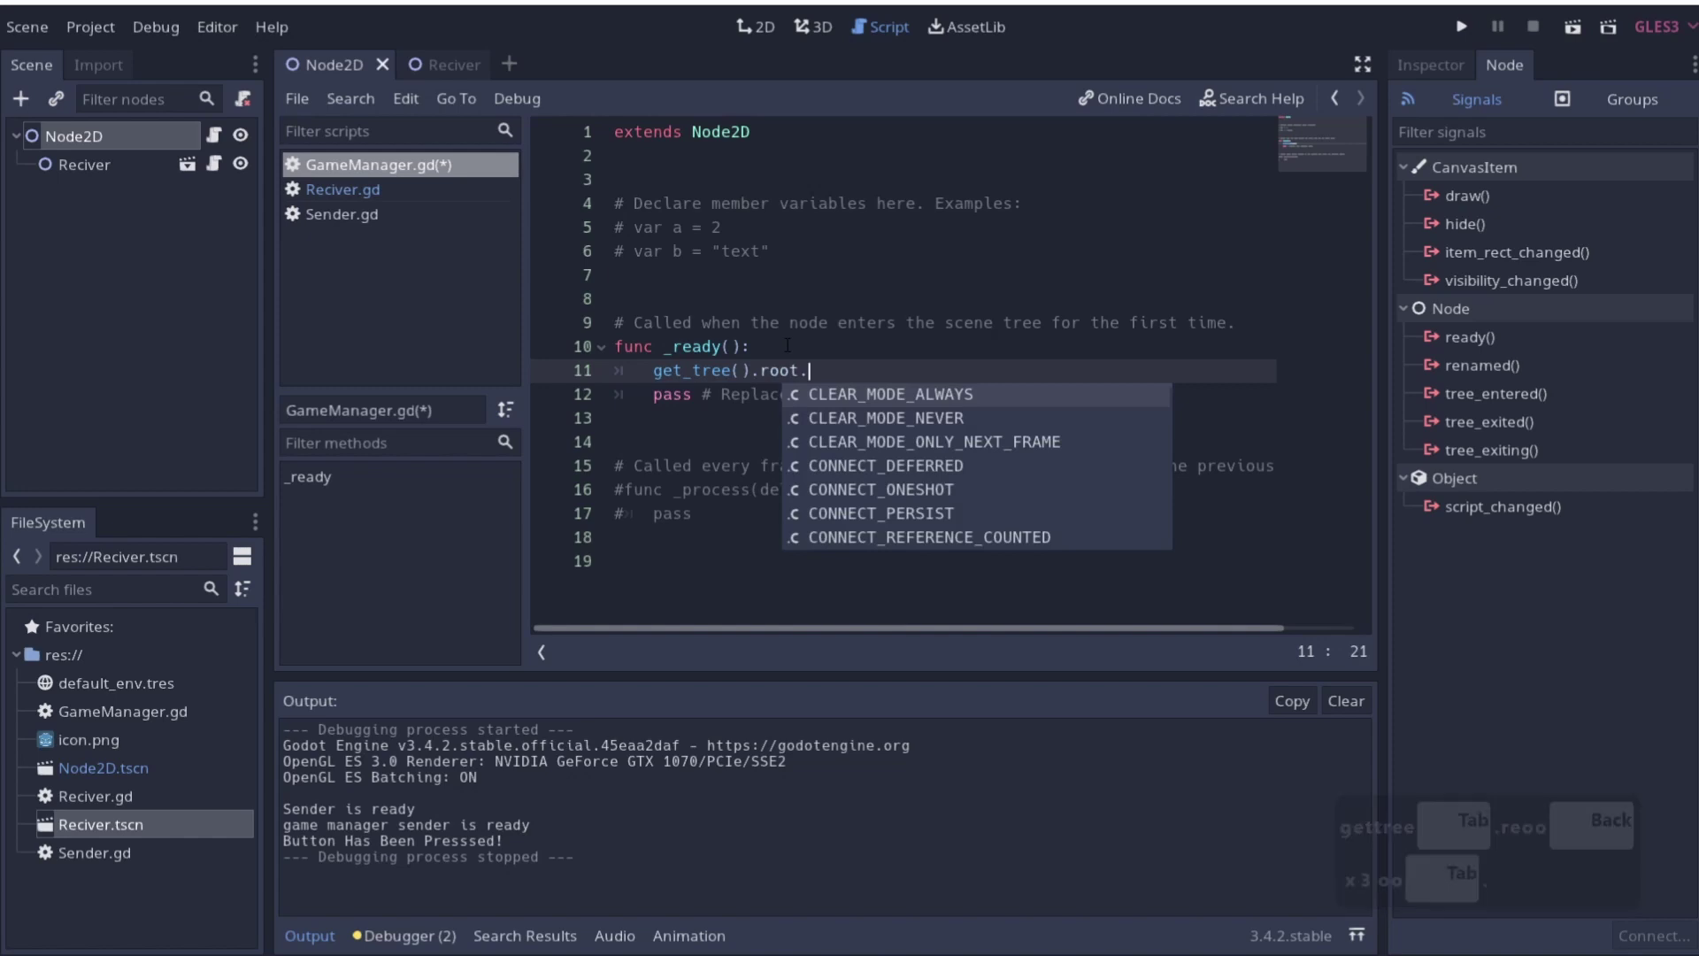
pyautogui.write('fine')
pyautogui.press('Down')
pyautogui.press('Return')
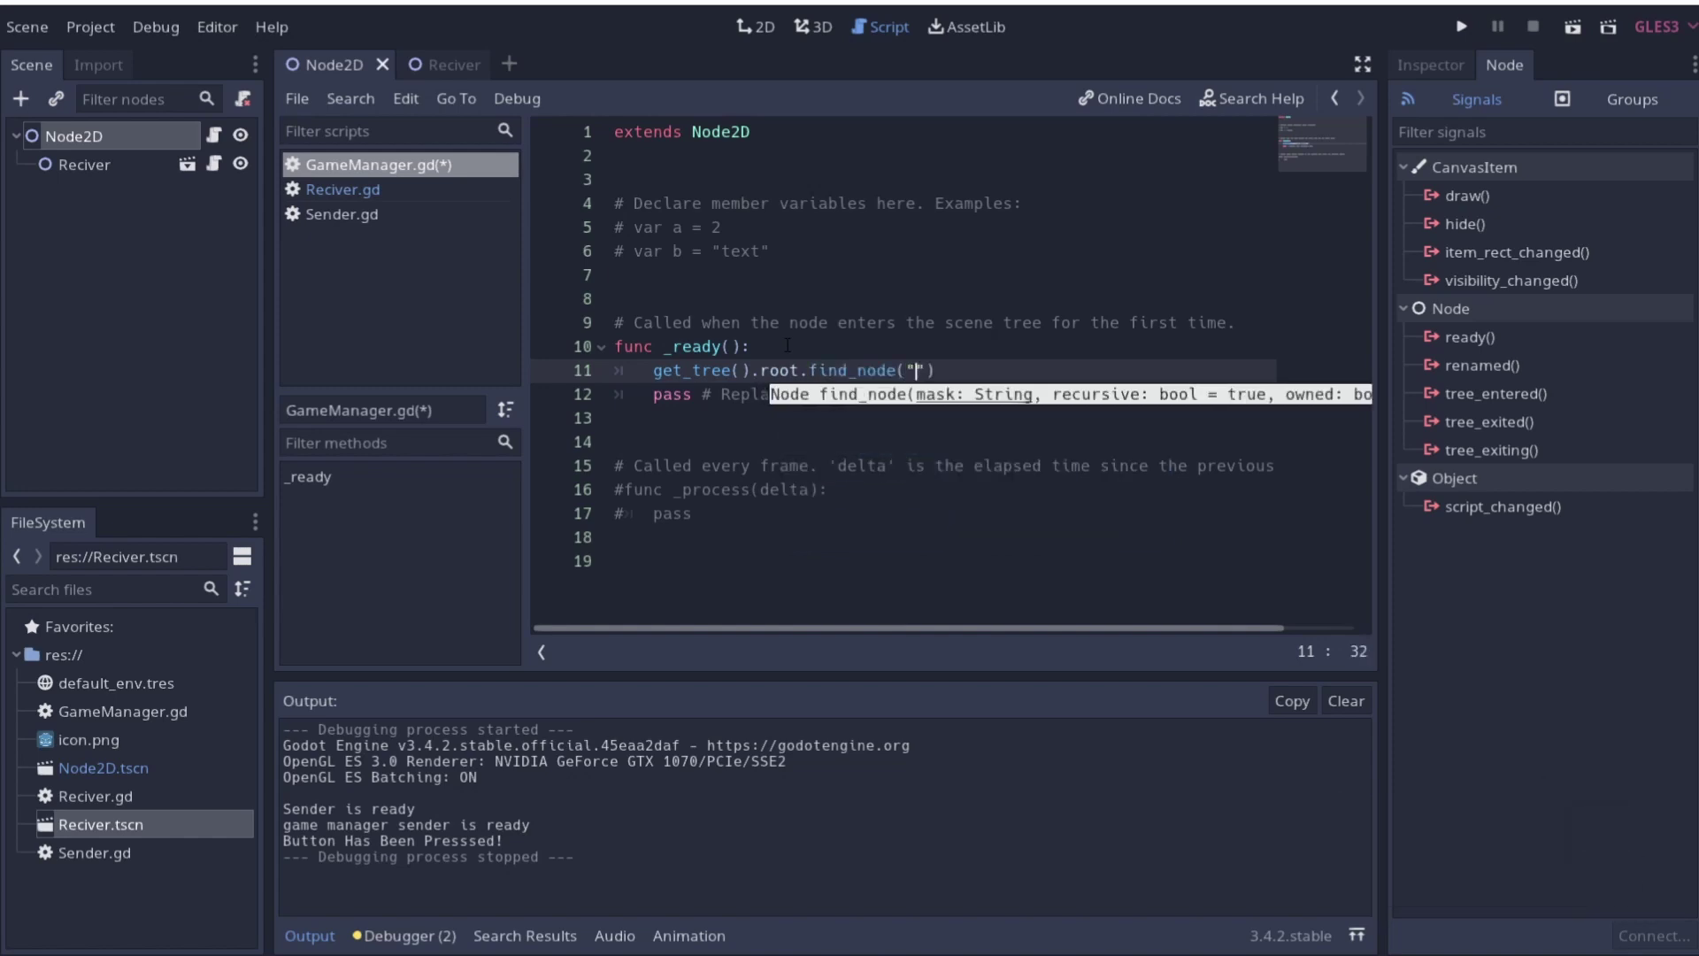
# Review Sender.gd's emit_signal code, then select the Button in the Reciver scene
pyautogui.click(445, 74)
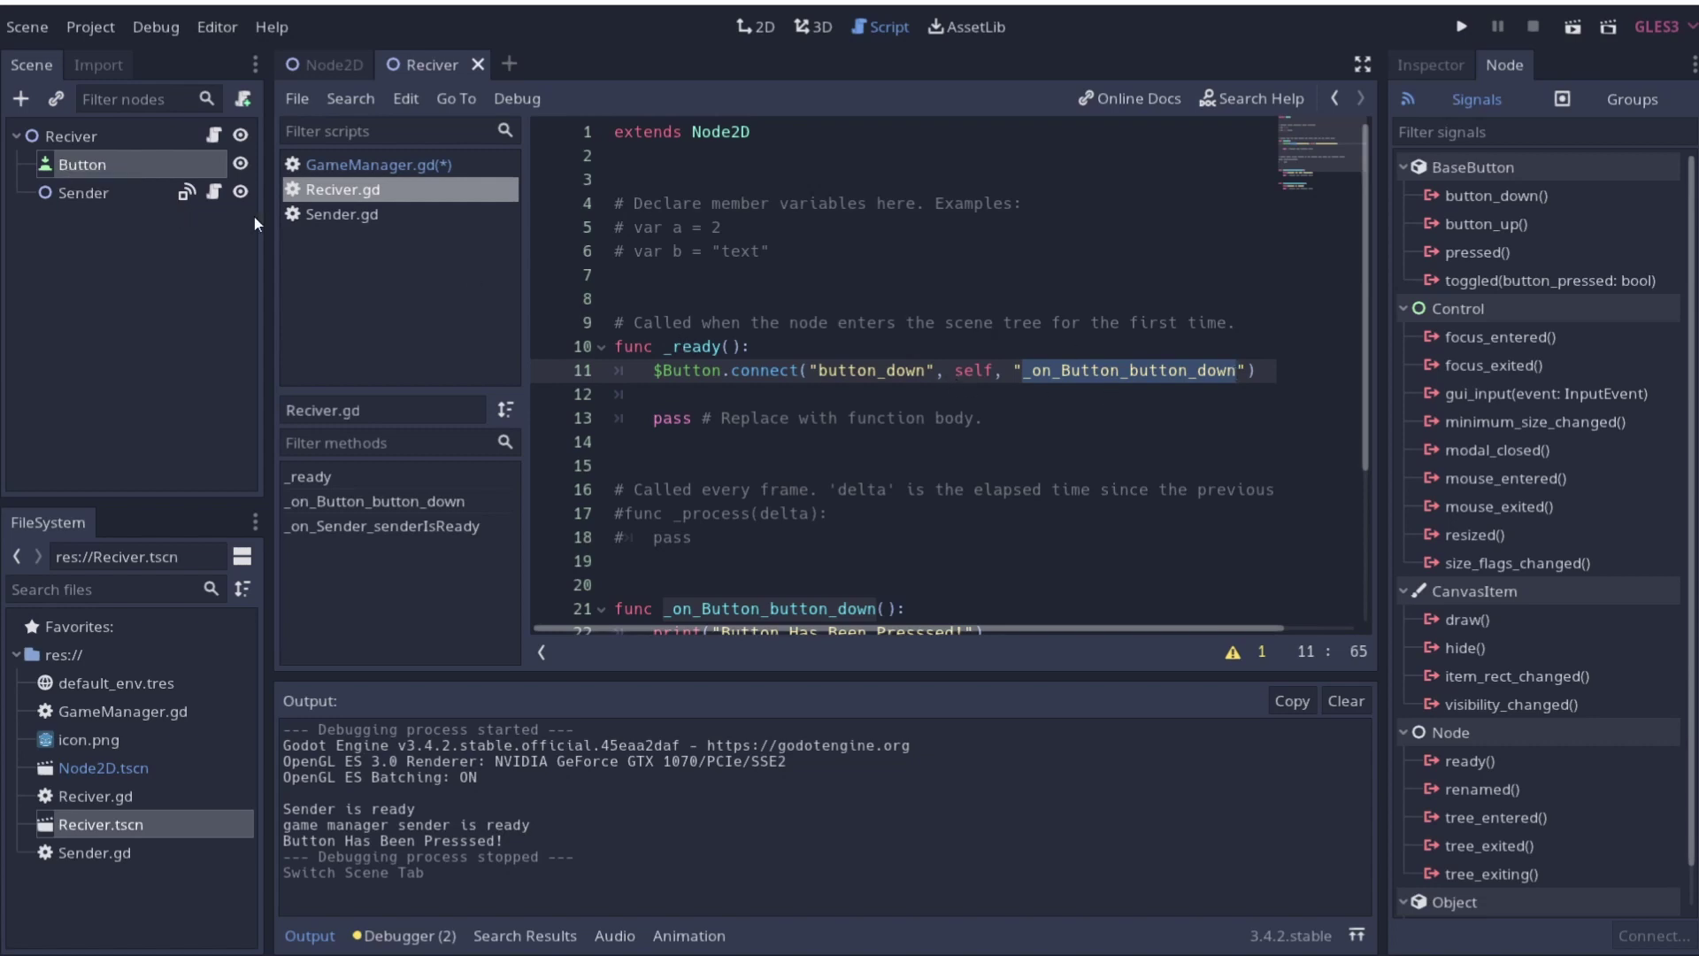
pyautogui.click(438, 295)
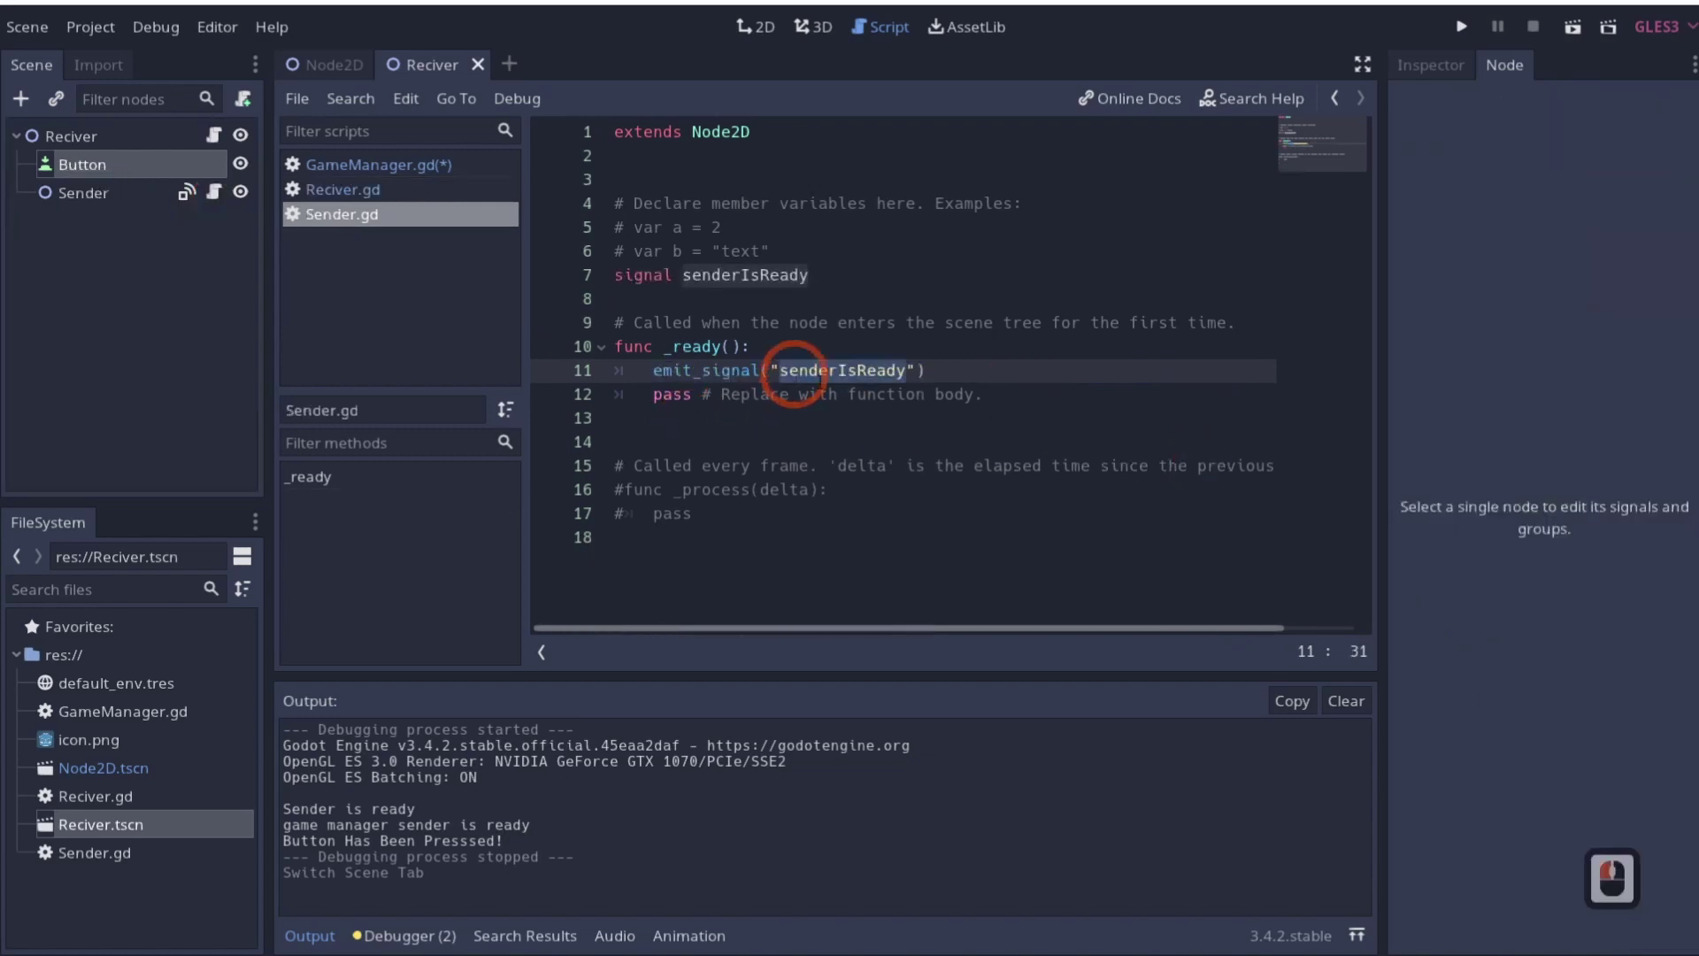
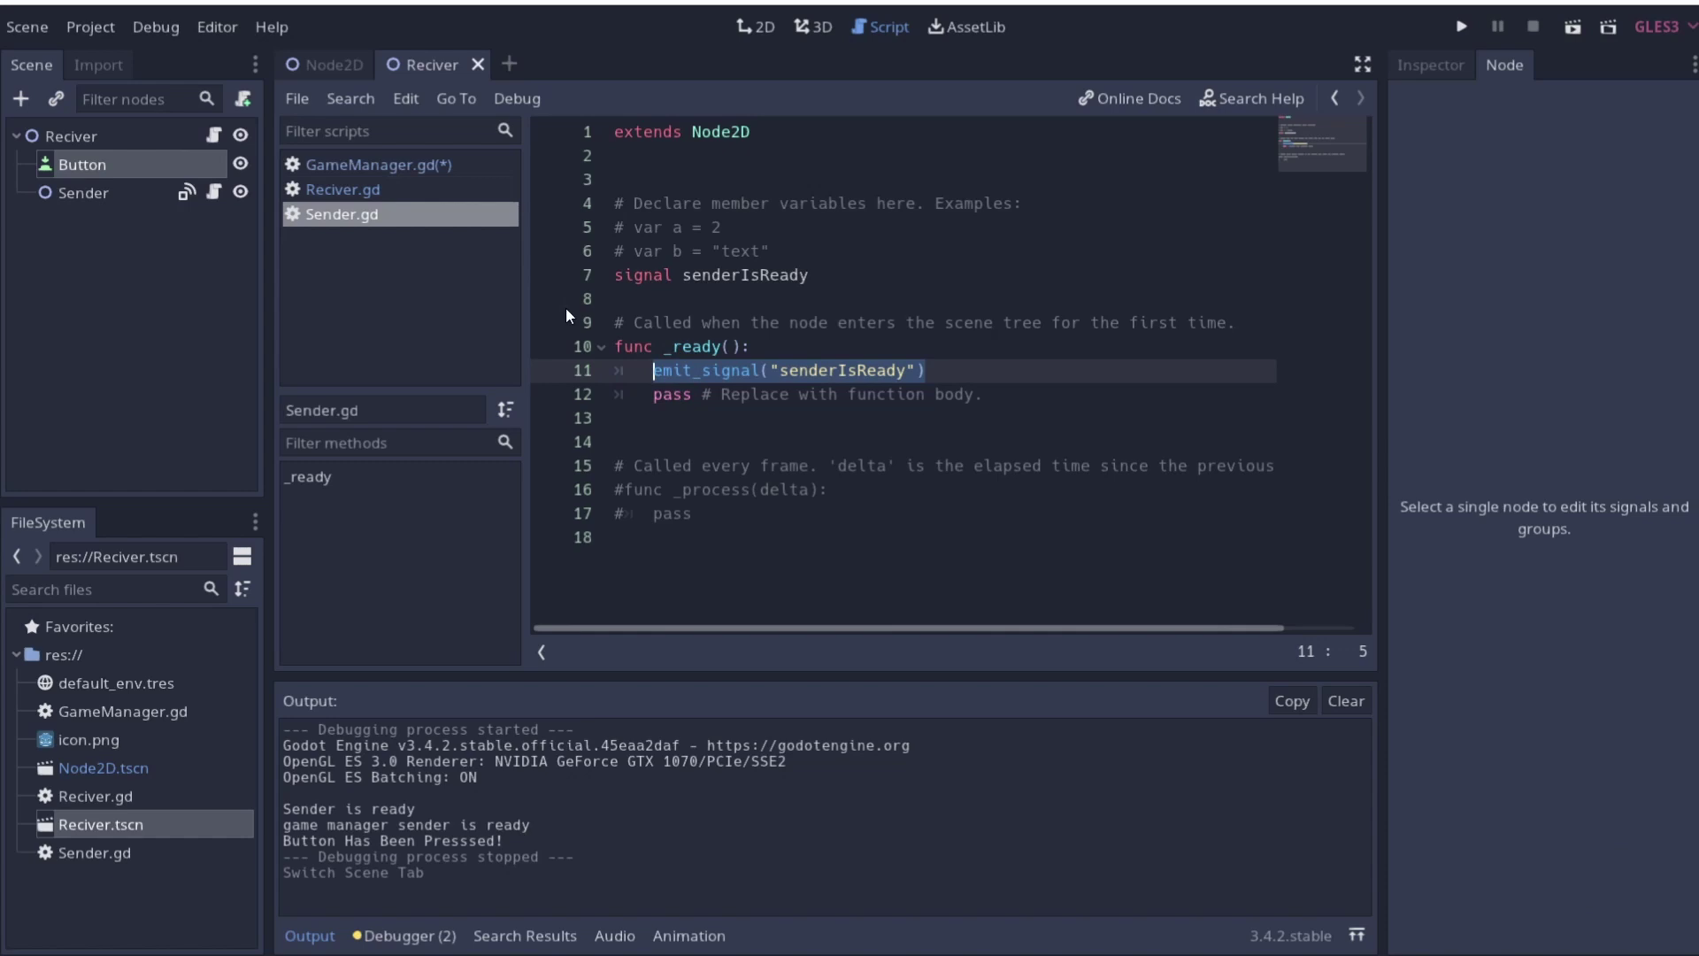
pyautogui.moveTo(72, 163); pyautogui.dragTo(123, 179)
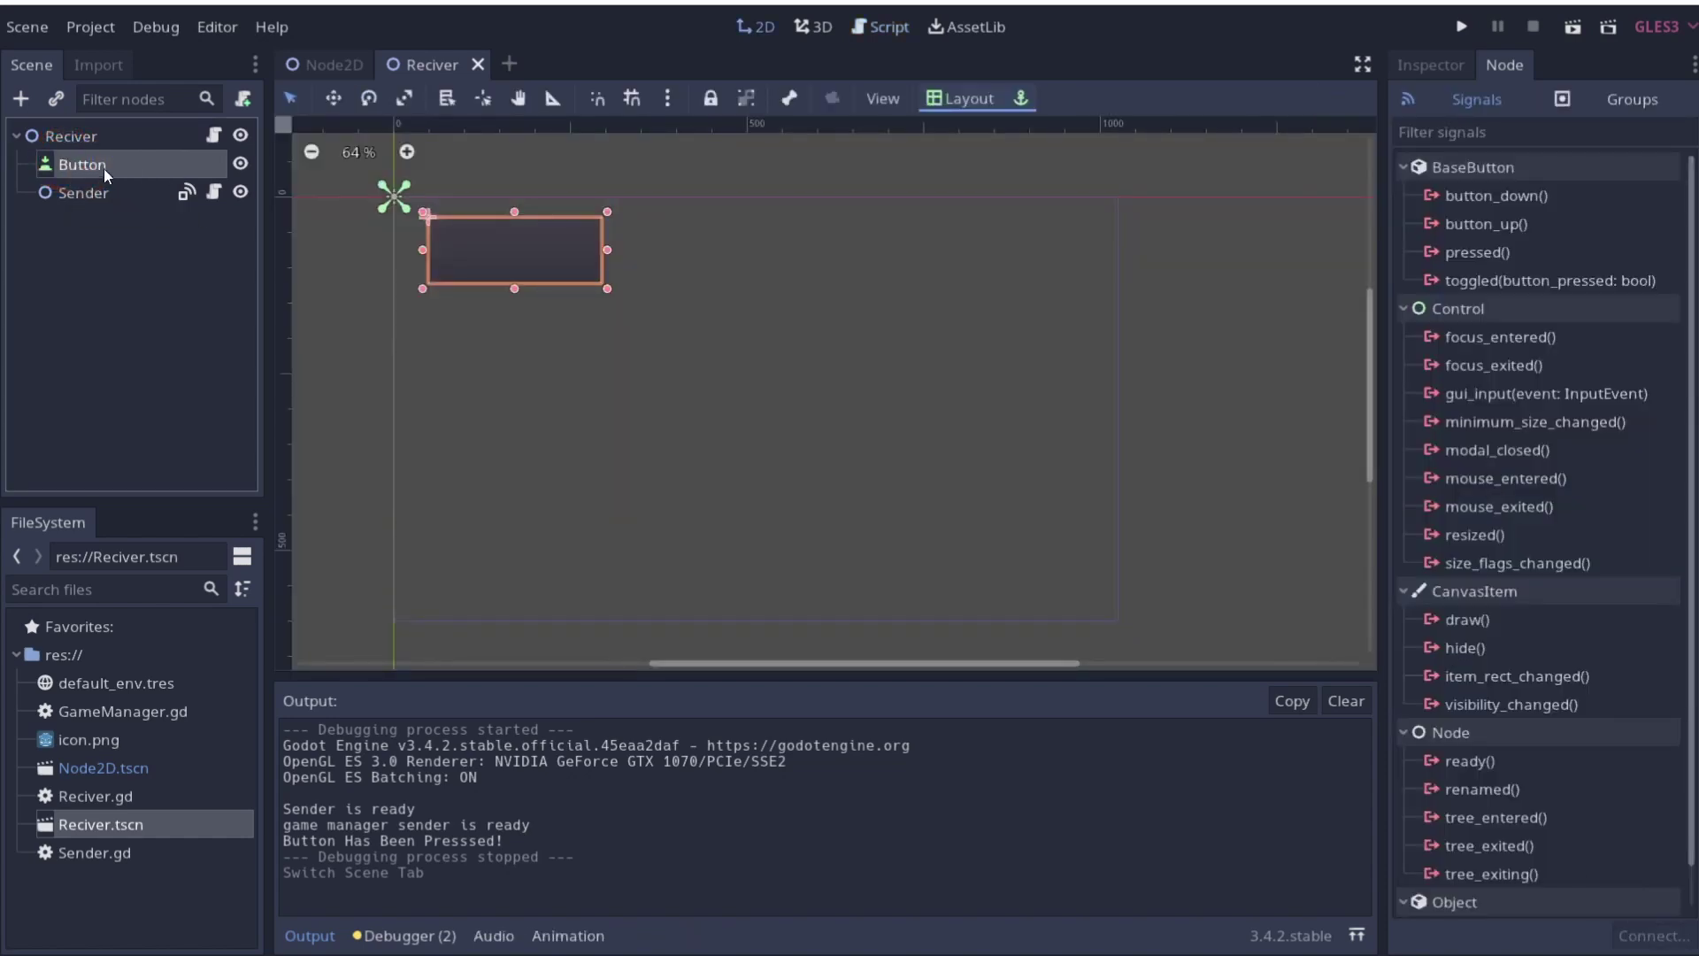
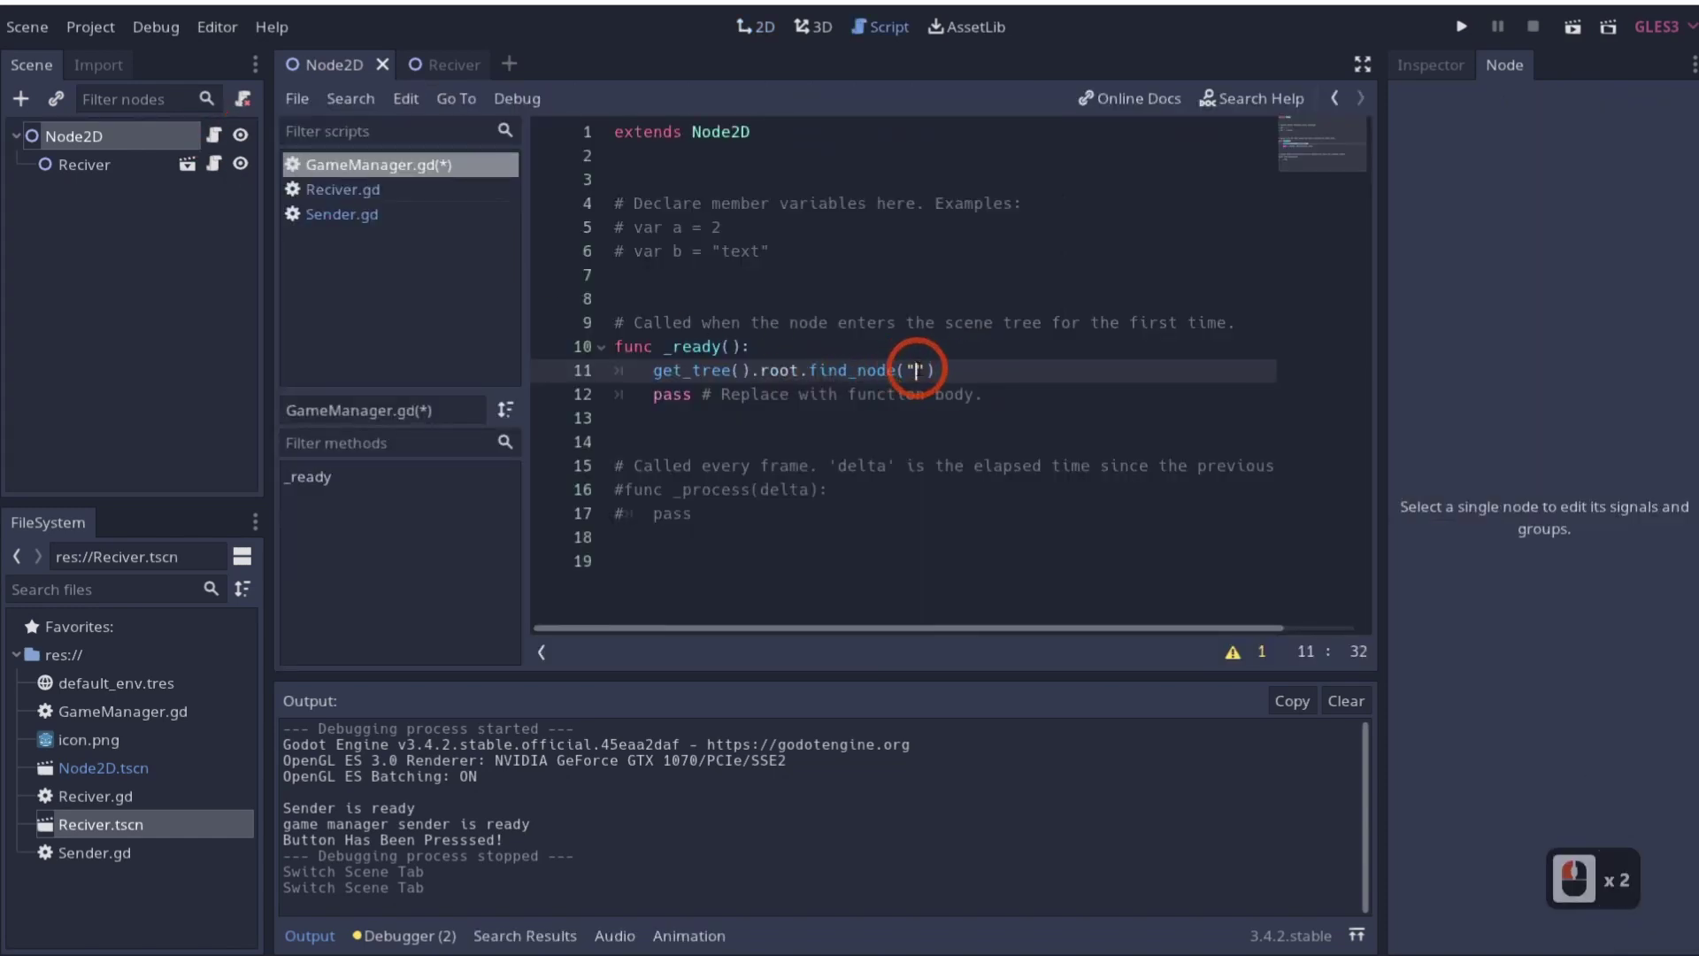
# Complete find_node("Button").connect( and begin the "button_down" signal argument
pyautogui.write('btton')
pyautogui.press('Right')
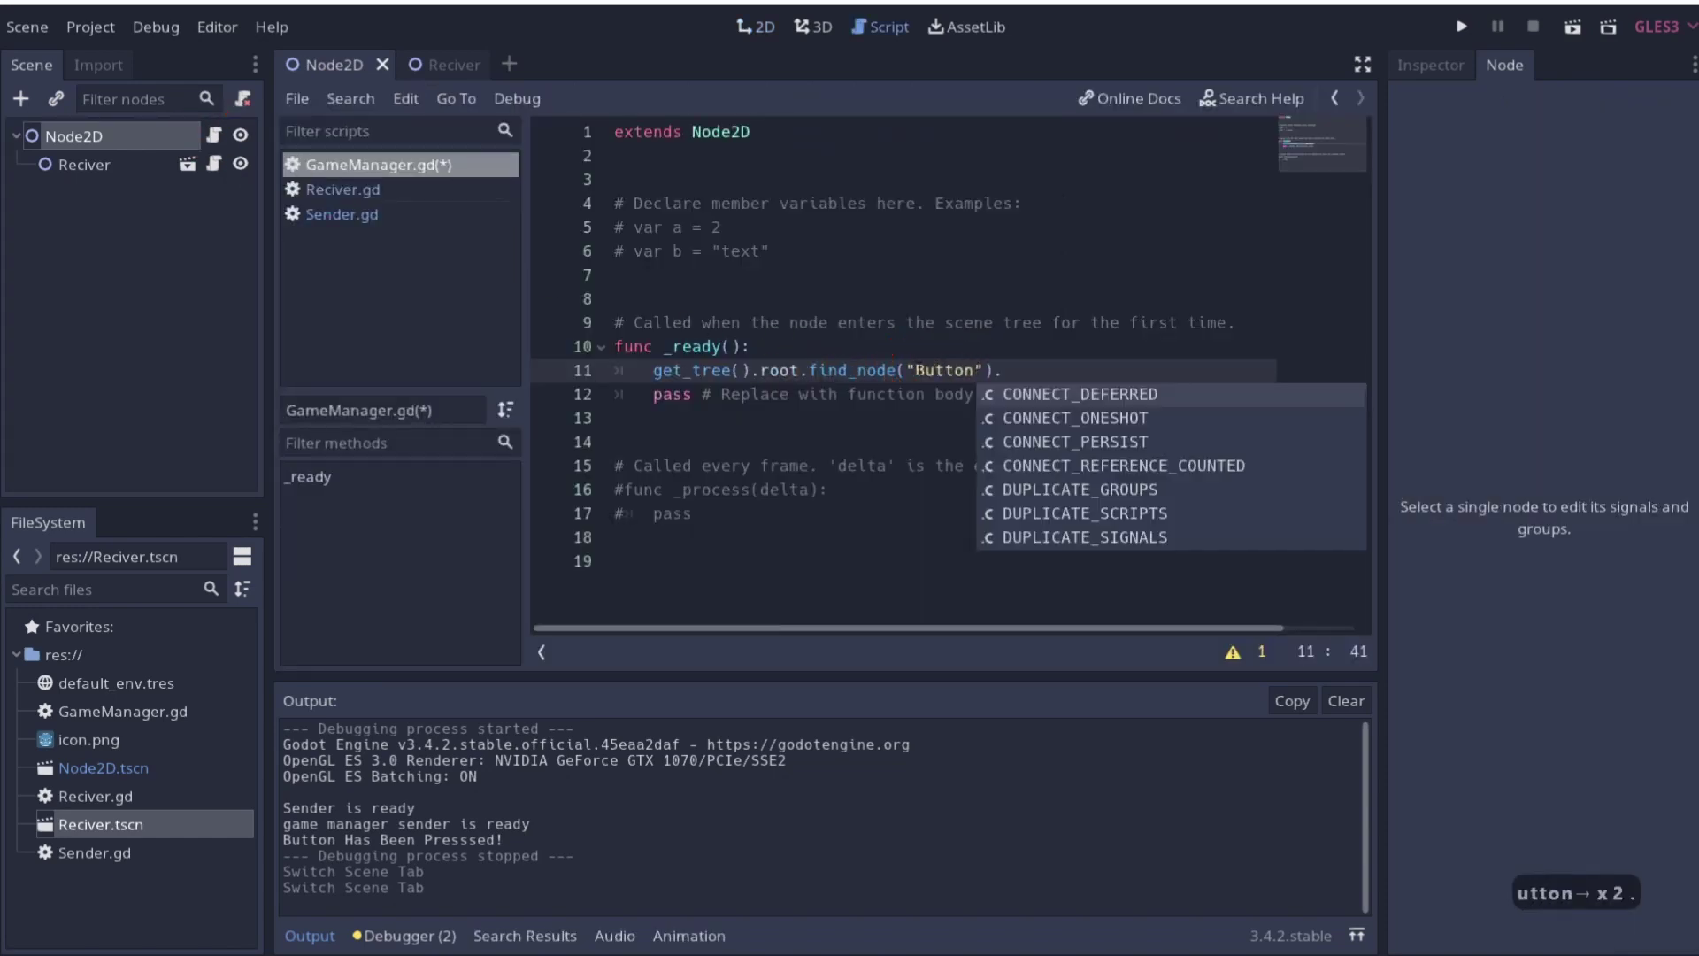
pyautogui.write('.nn')
pyautogui.press('Tab')
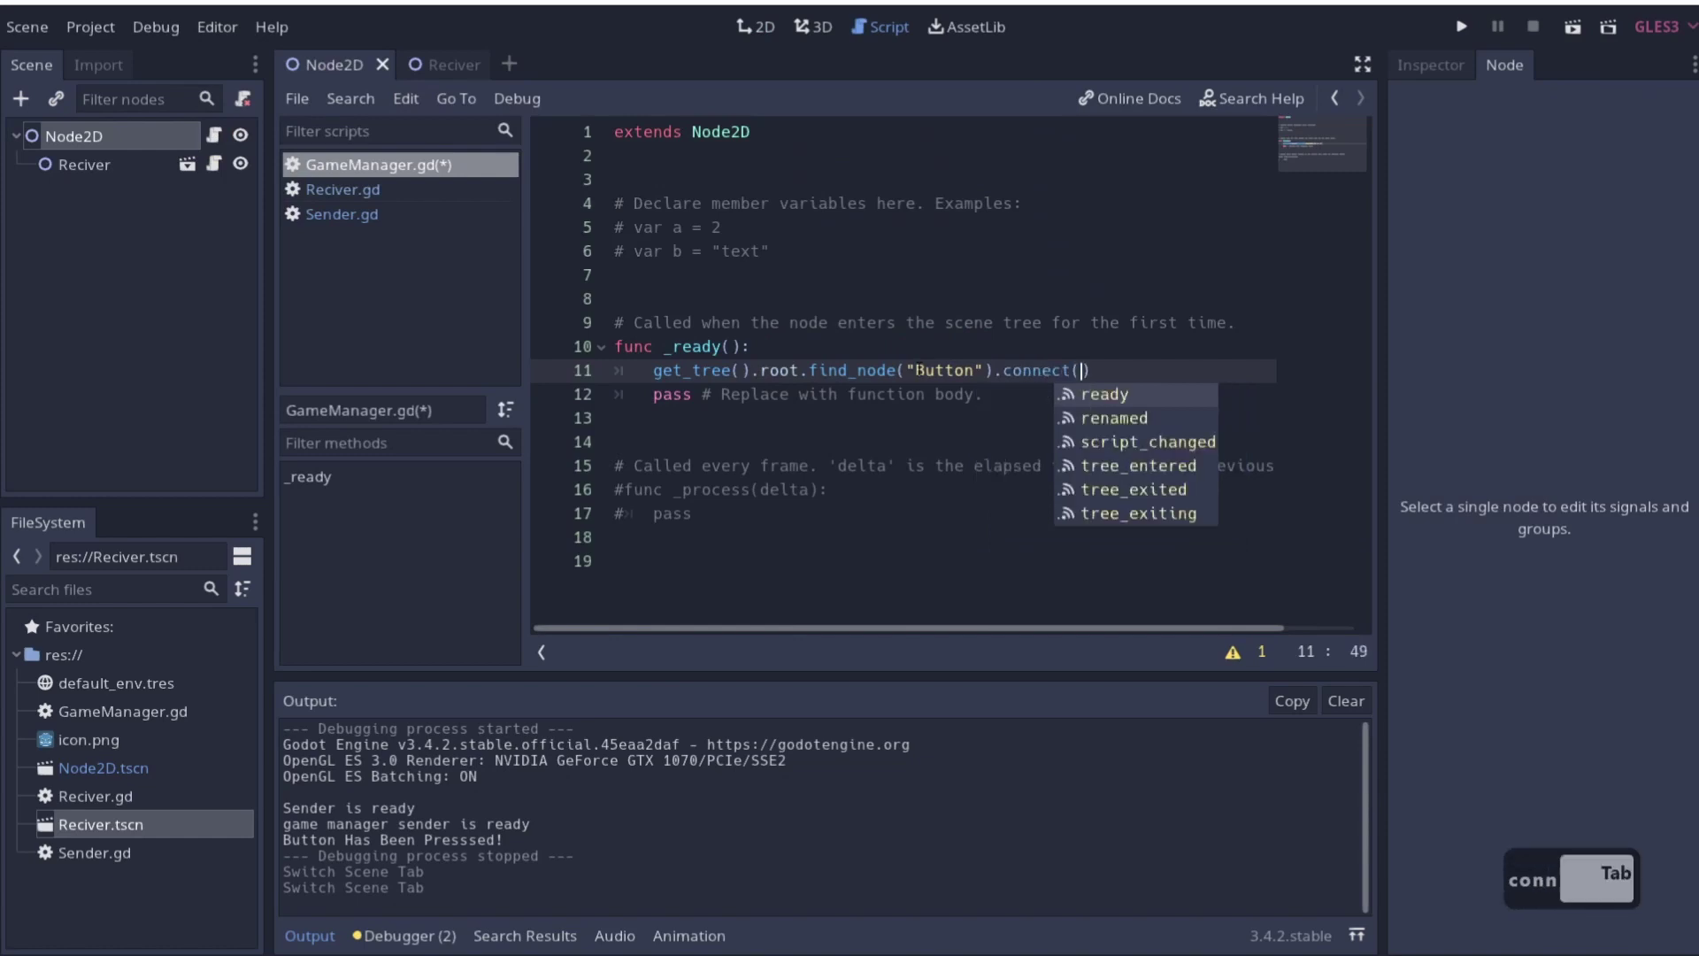
pyautogui.write('butt')
pyautogui.press('BackSpace')
pyautogui.press('BackSpace')
pyautogui.press('BackSpace')
pyautogui.press('BackSpace')
pyautogui.press('BackSpace')
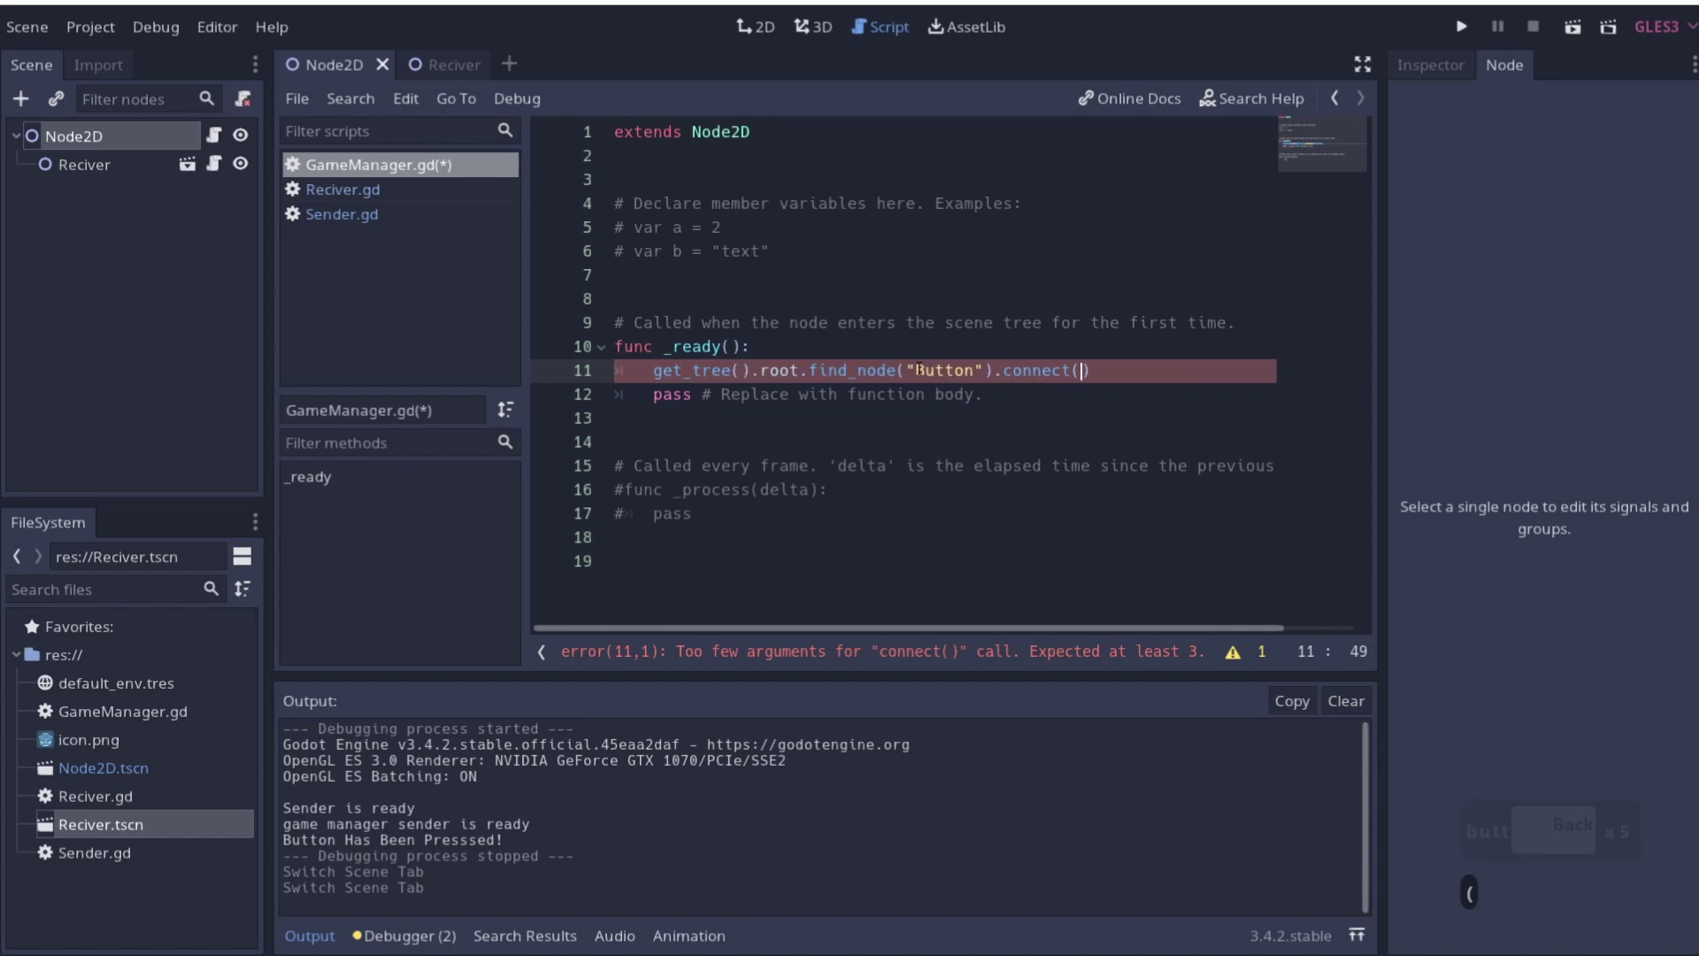
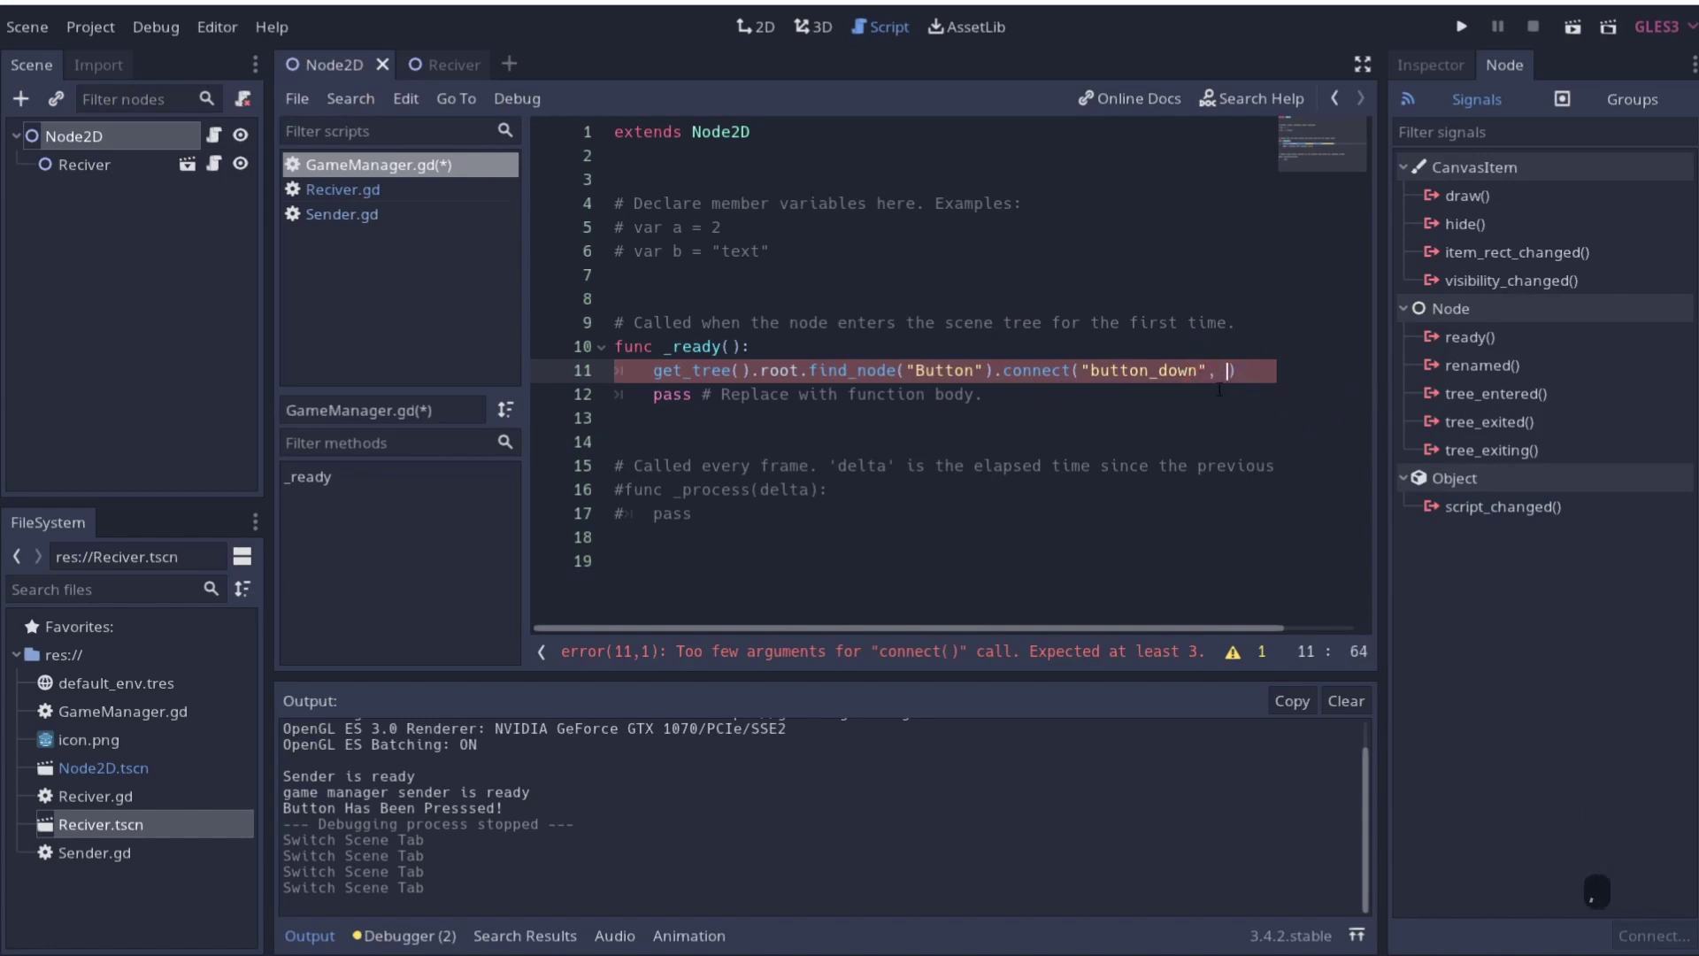
# Finish the connect call with self and "_on_Button_down" as target and handler
pyautogui.write('self,')
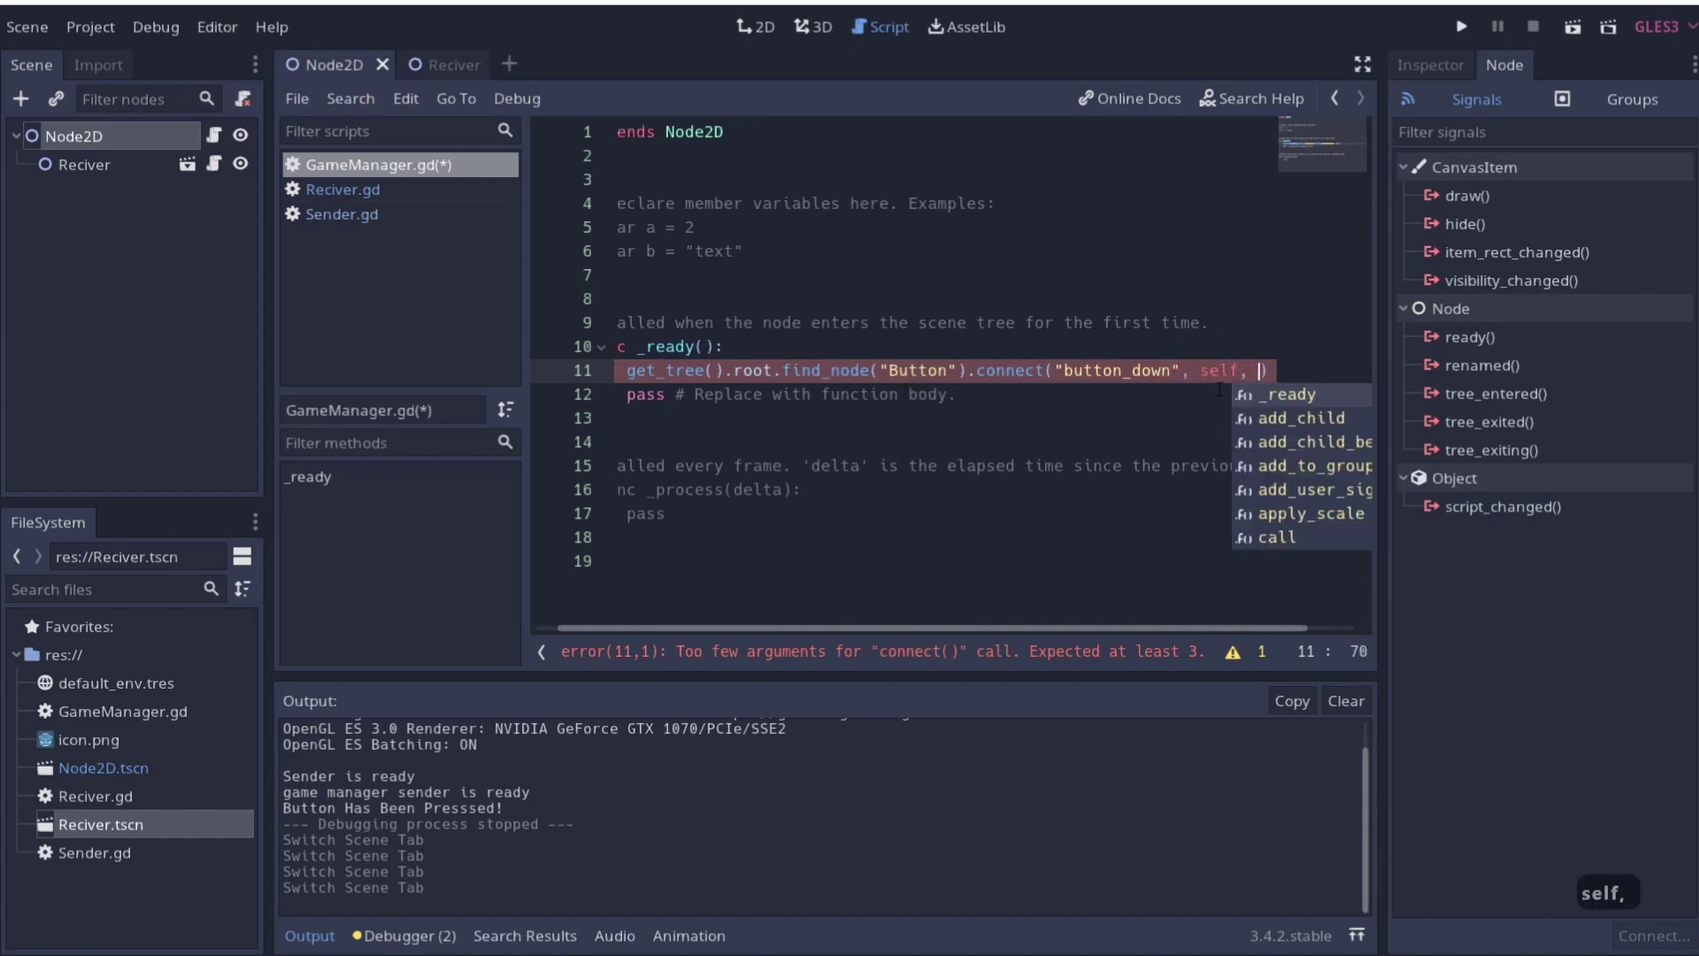
pyautogui.write('_n')
pyautogui.write('tton')
pyautogui.write('own')
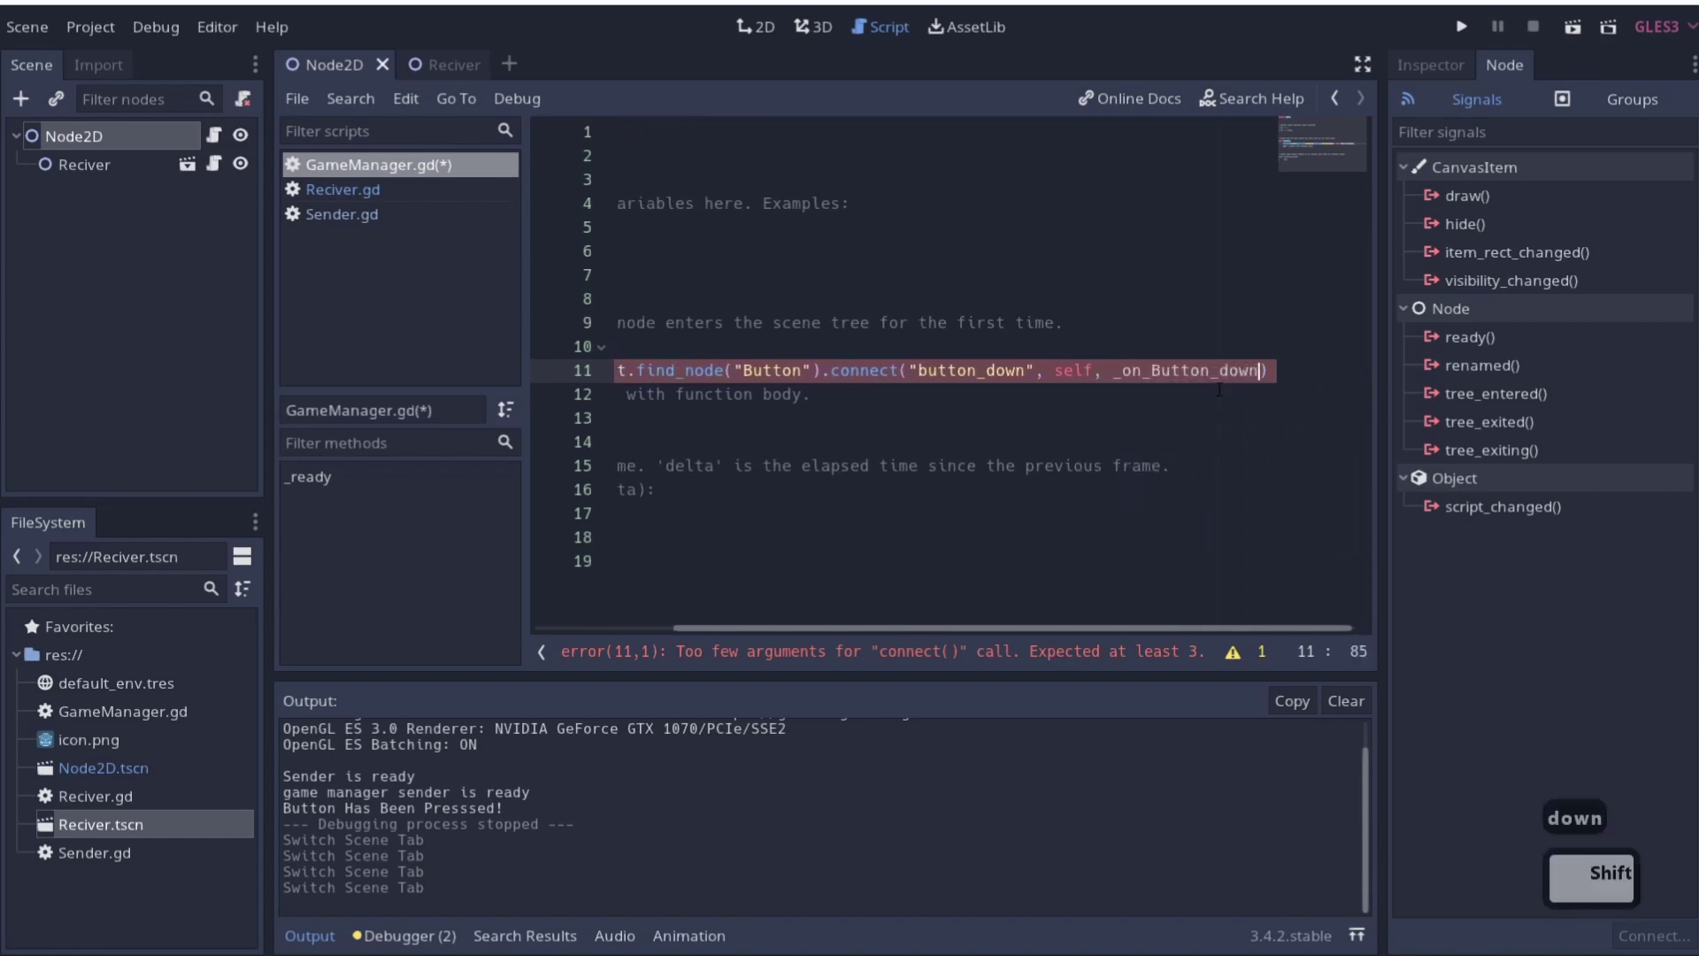
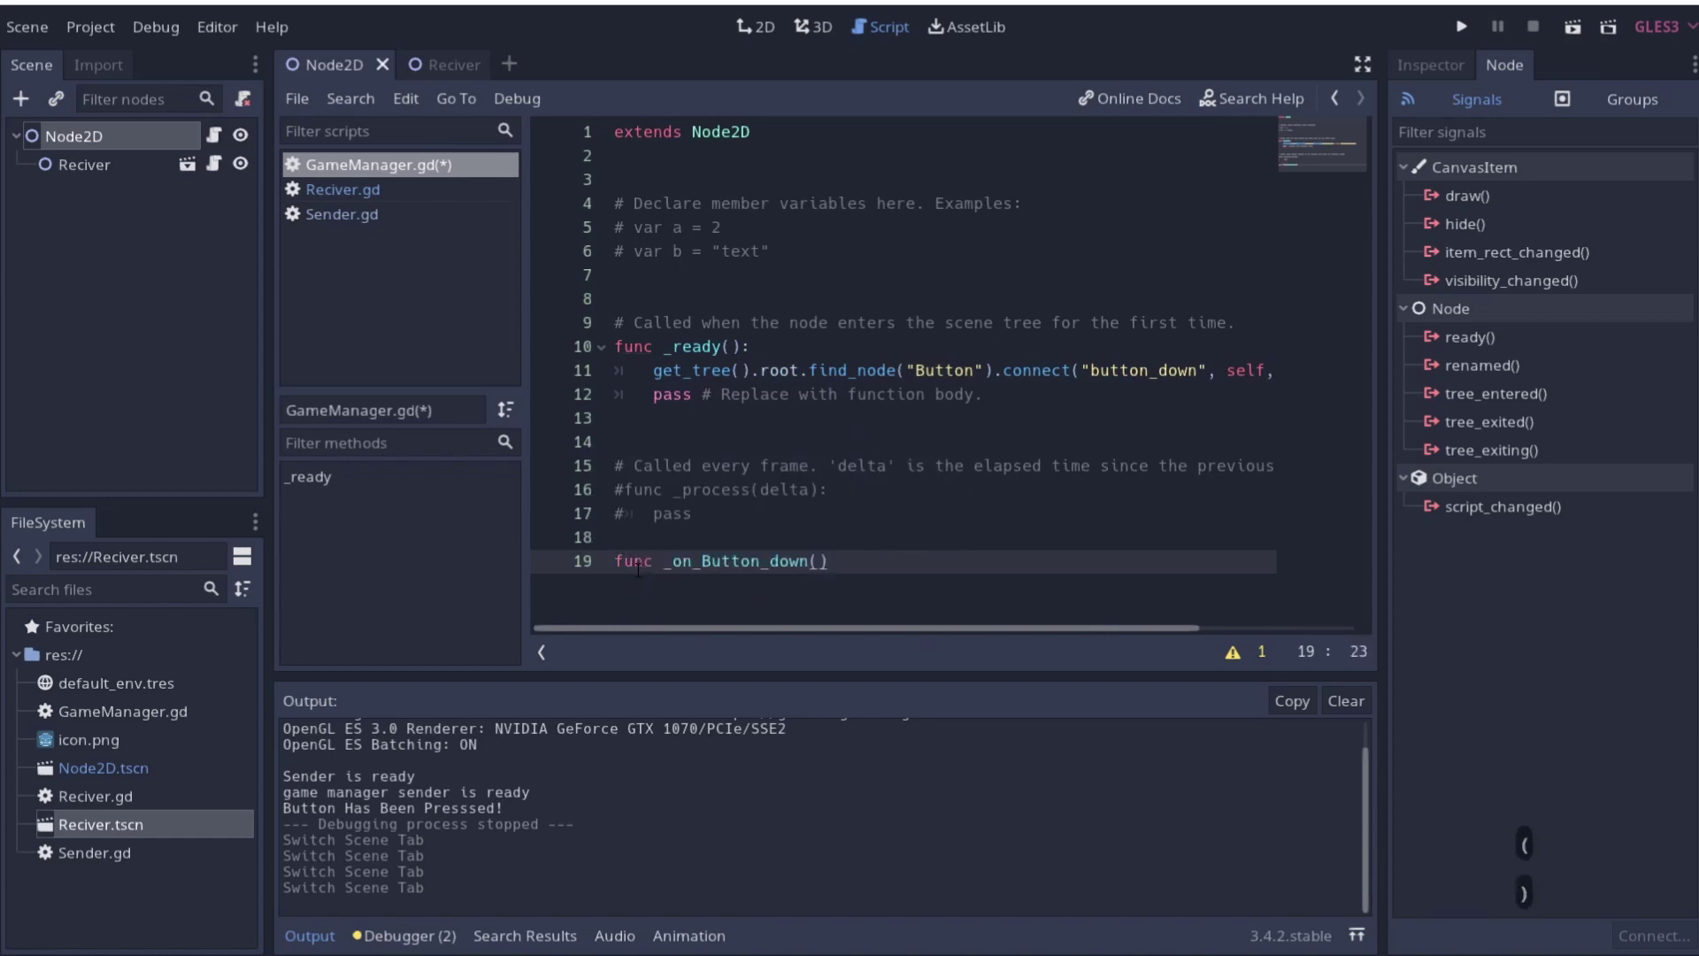
# Make _on_Button_down print "game manager button down" and run the game, hitting a null-instance error
pyautogui.press('Return')
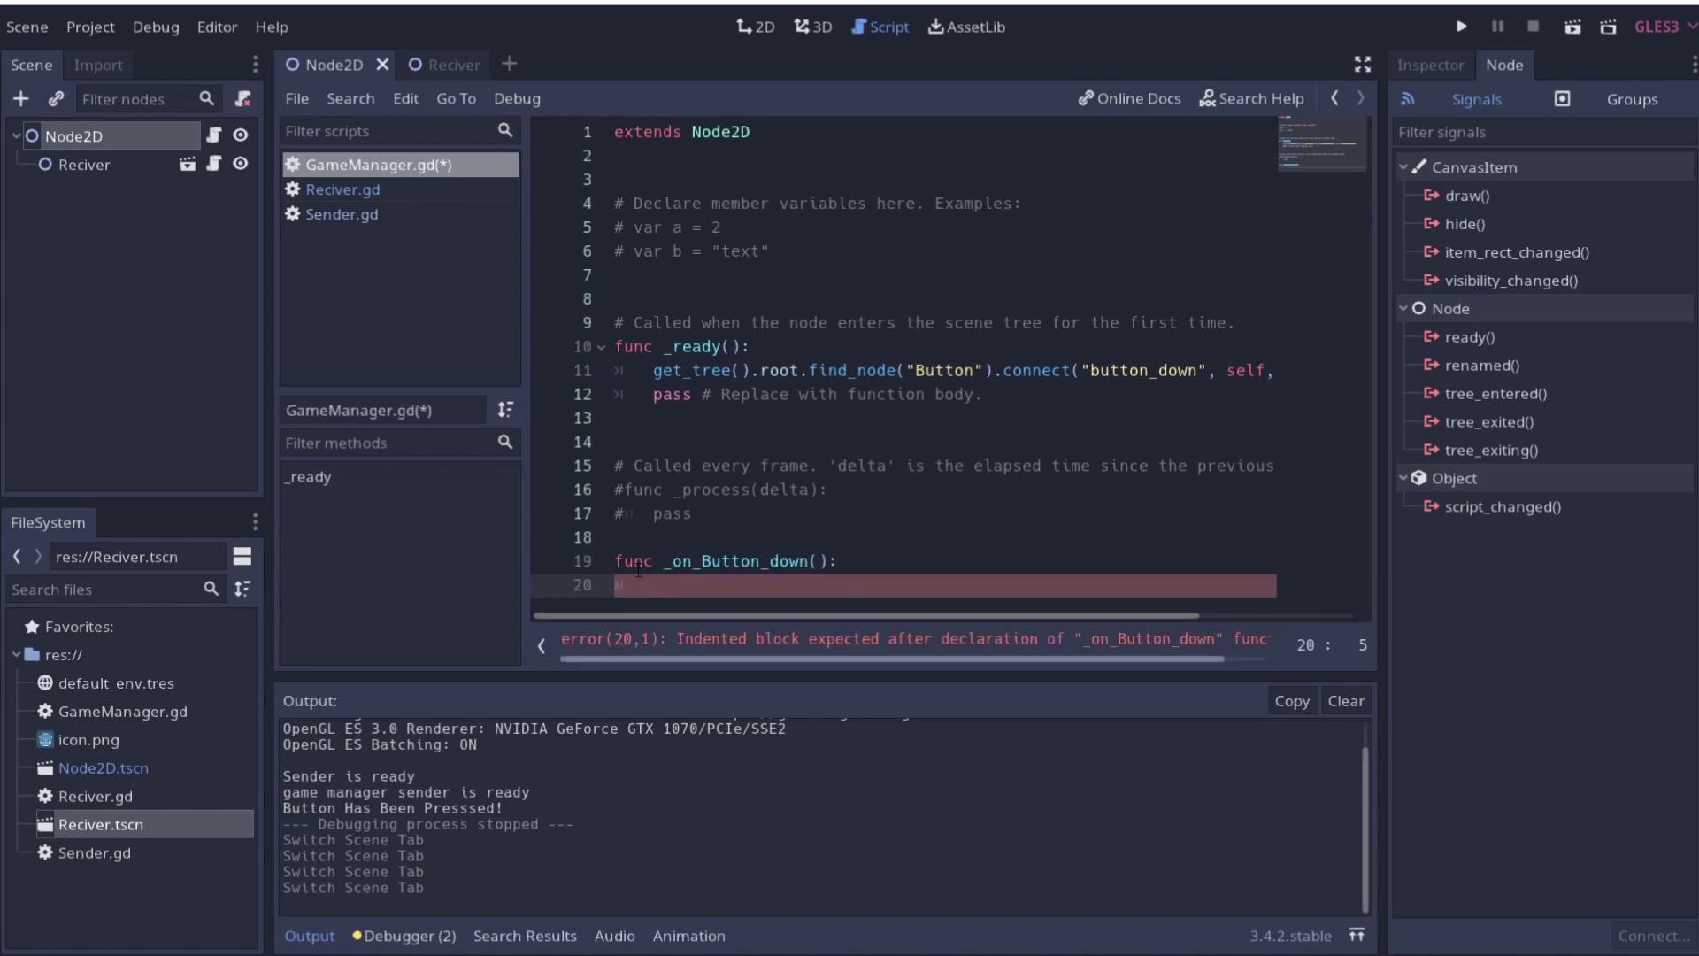
pyautogui.write('print')
pyautogui.write('a')
pyautogui.press('BackSpace')
pyautogui.press('BackSpace')
pyautogui.write('meme mame manager button down')
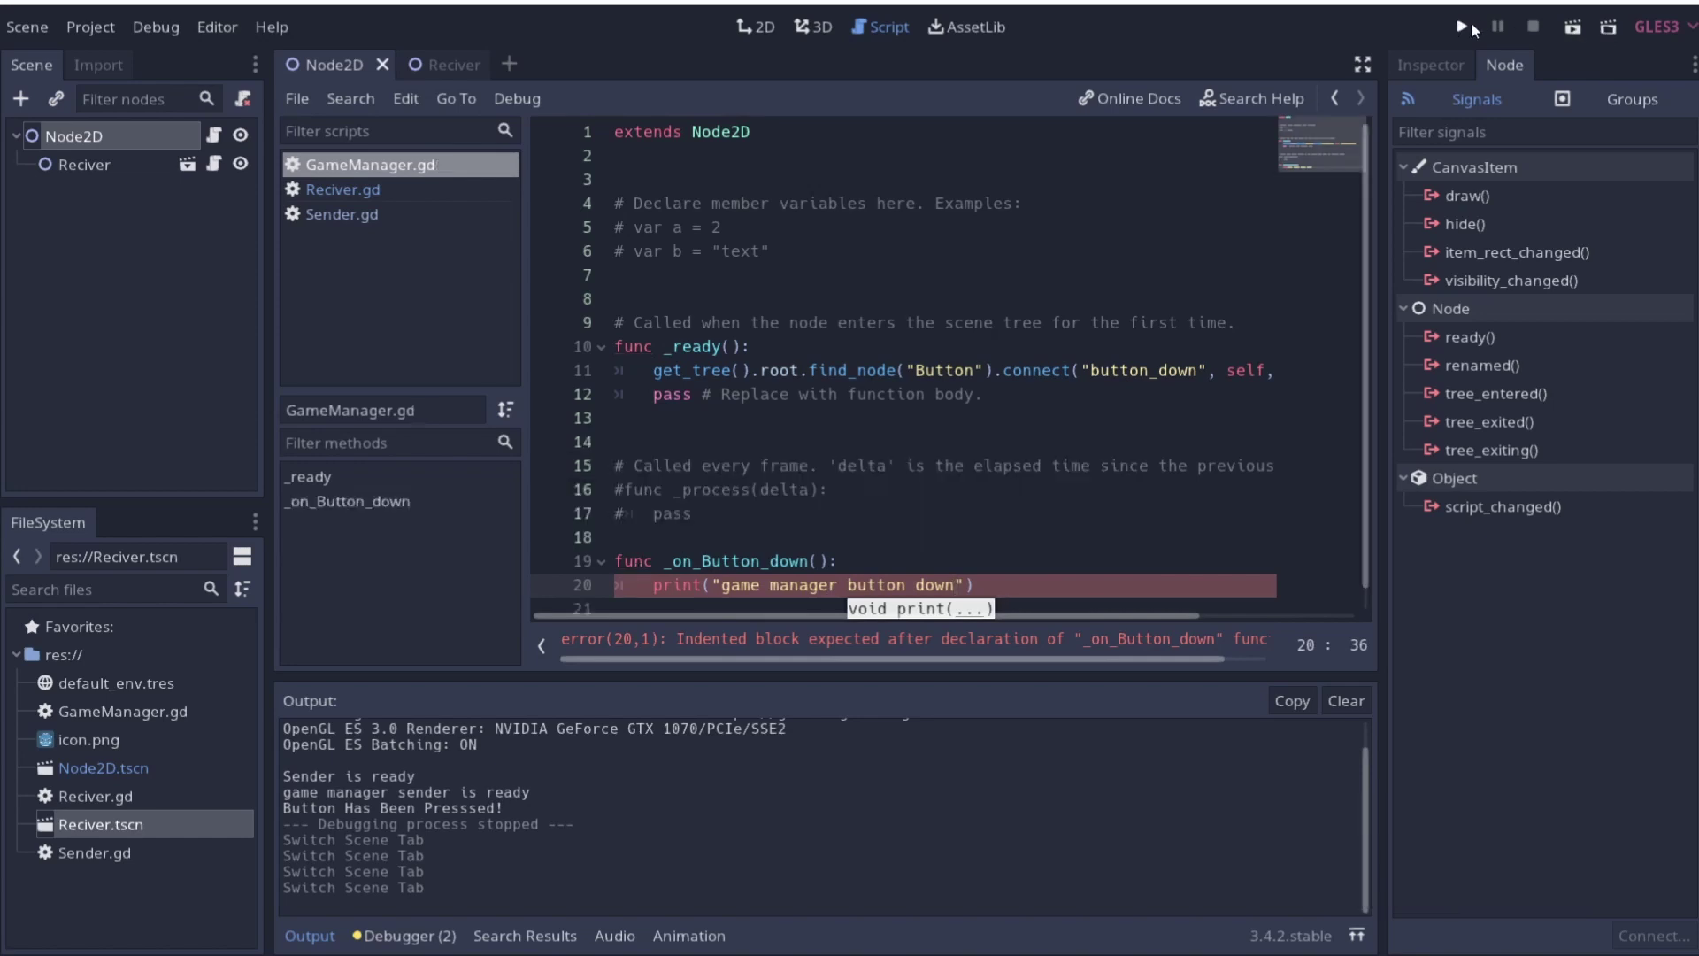
pyautogui.click(1472, 30)
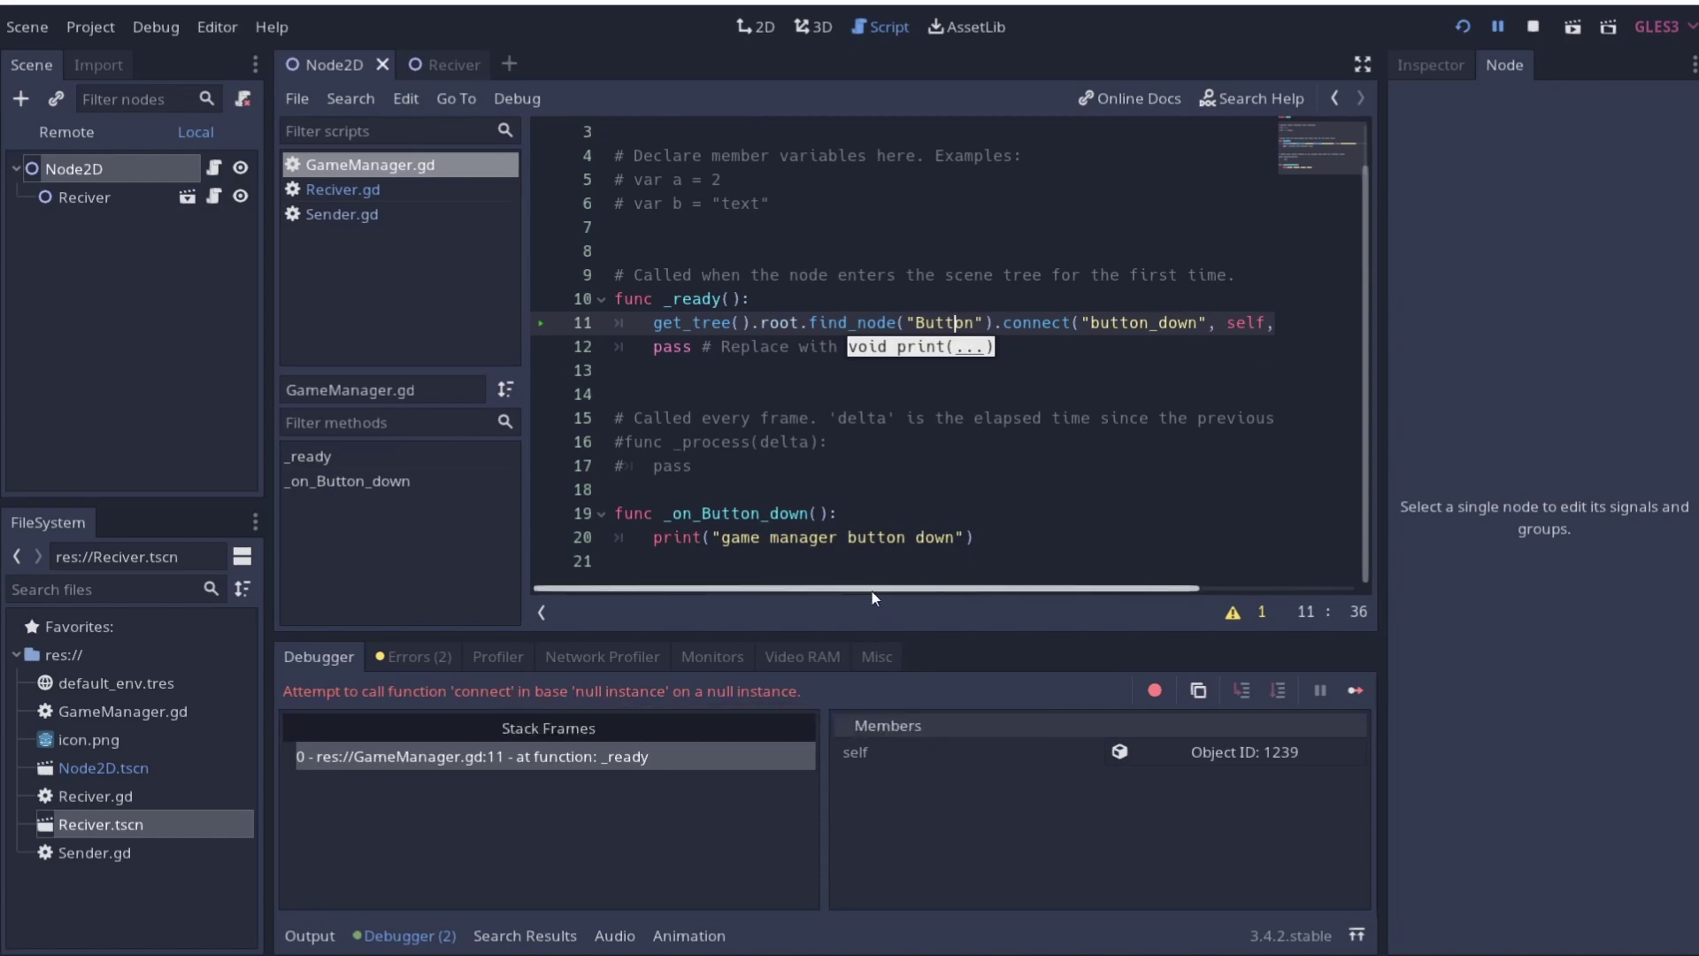
# Check the debugger's null-instance error and stop the failed run
pyautogui.click(762, 595)
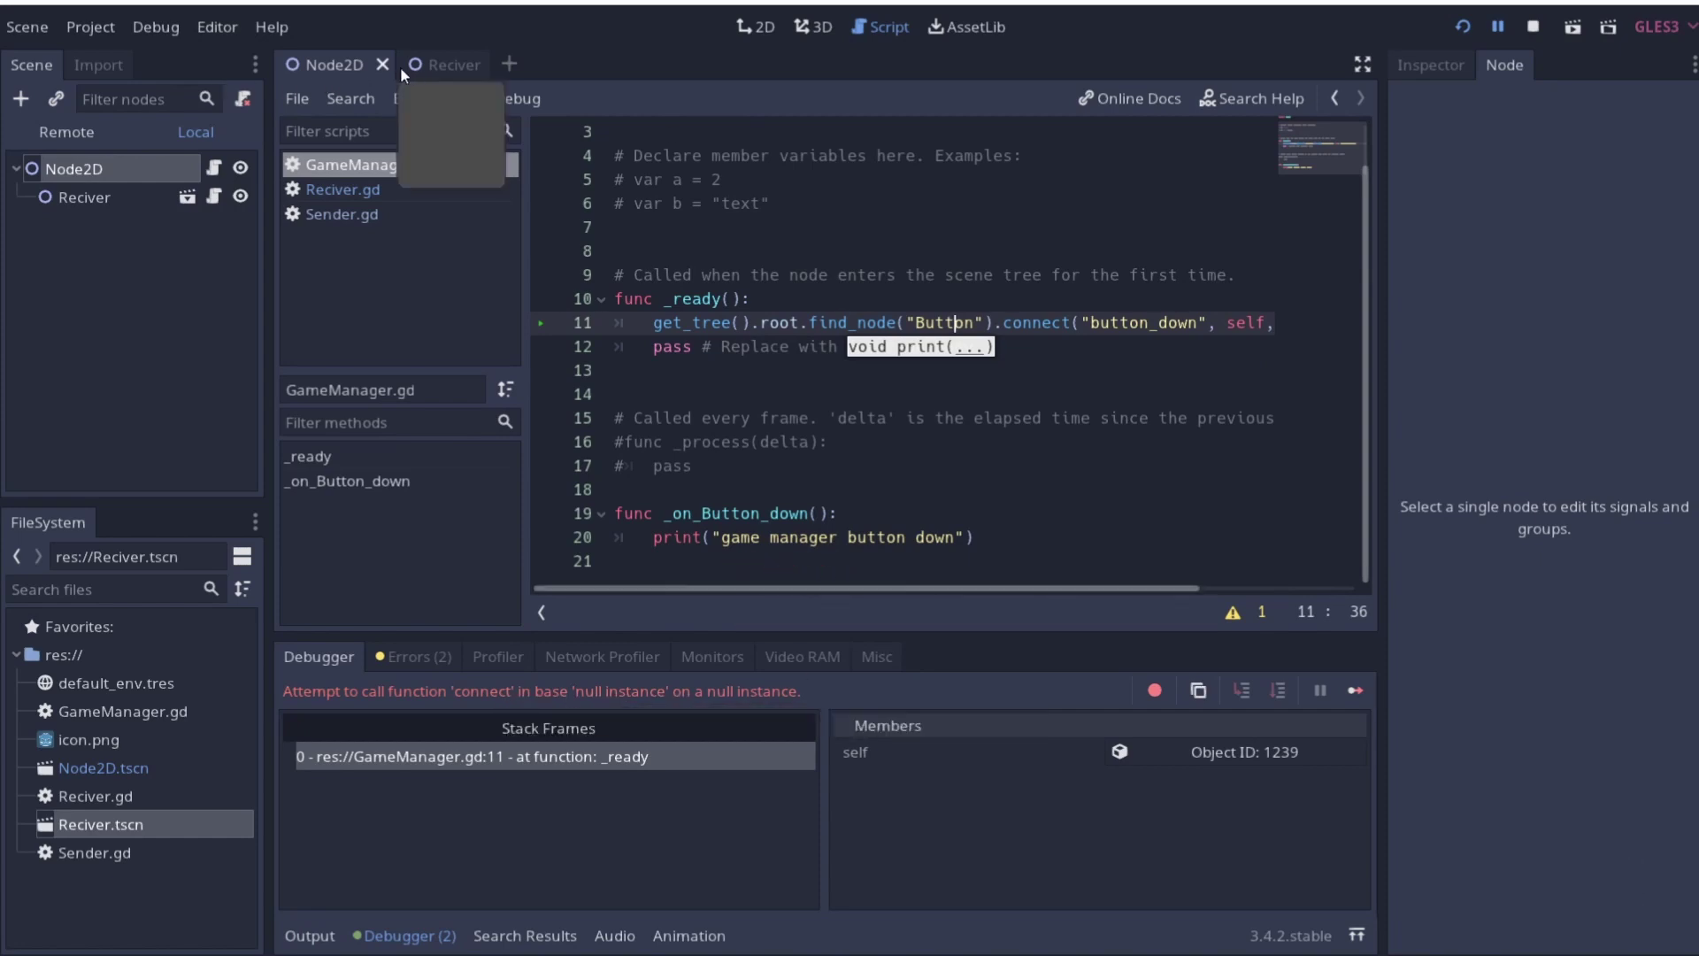
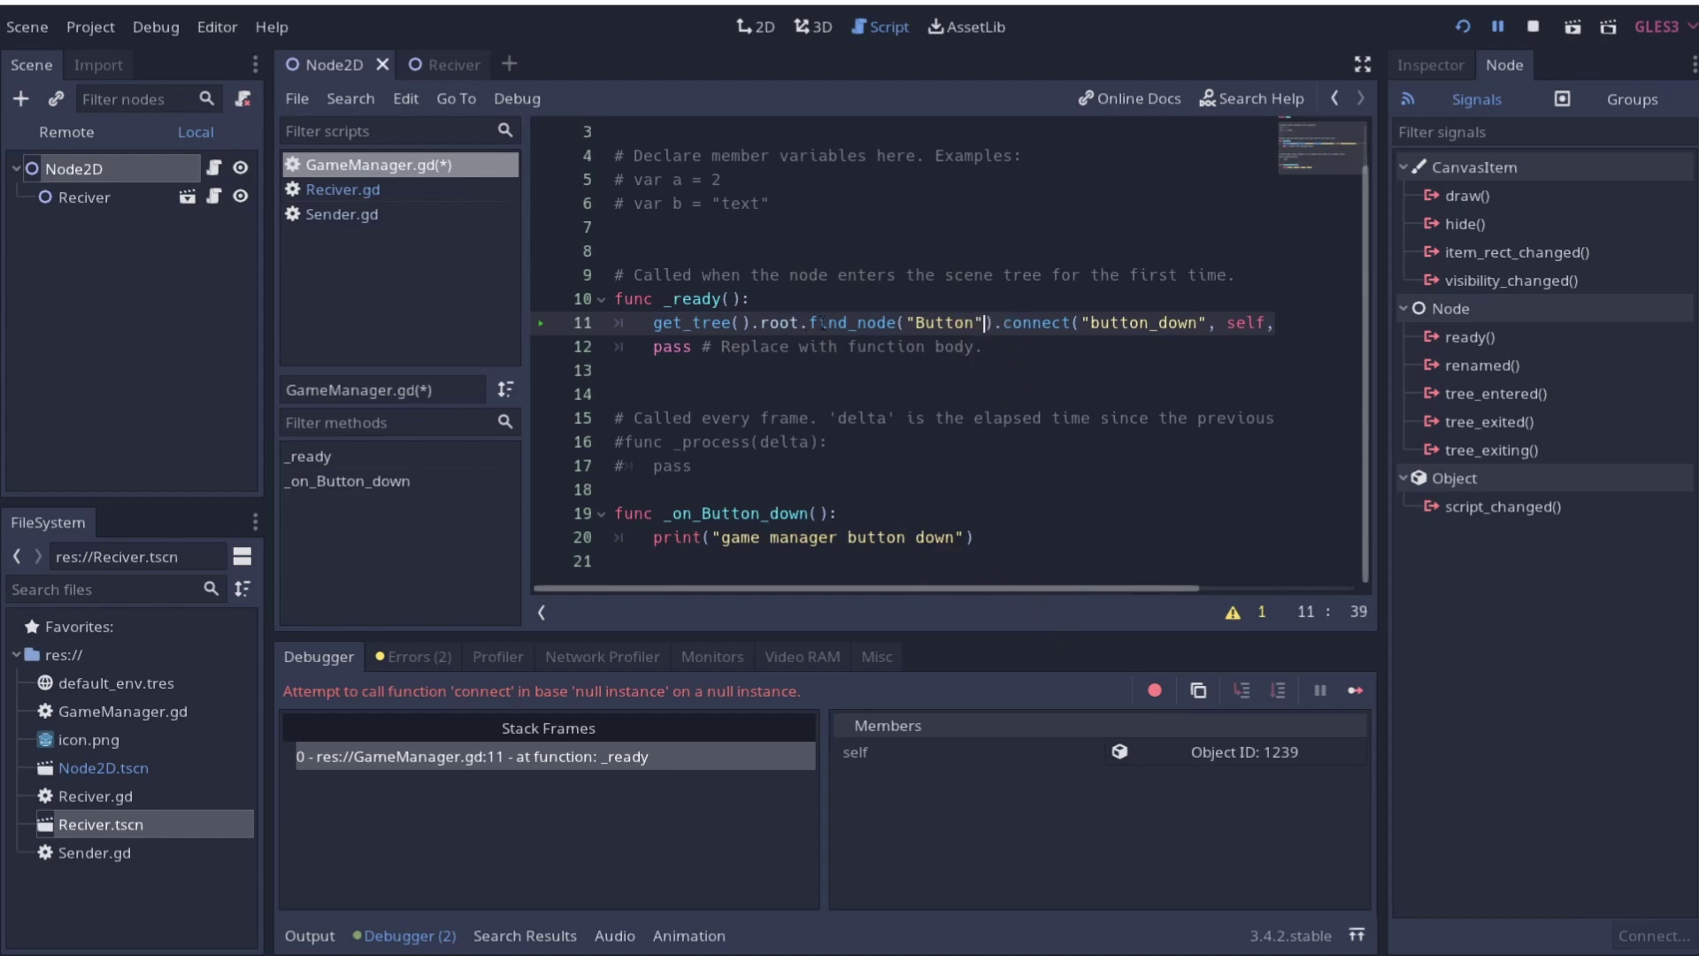
pyautogui.click(1524, 34)
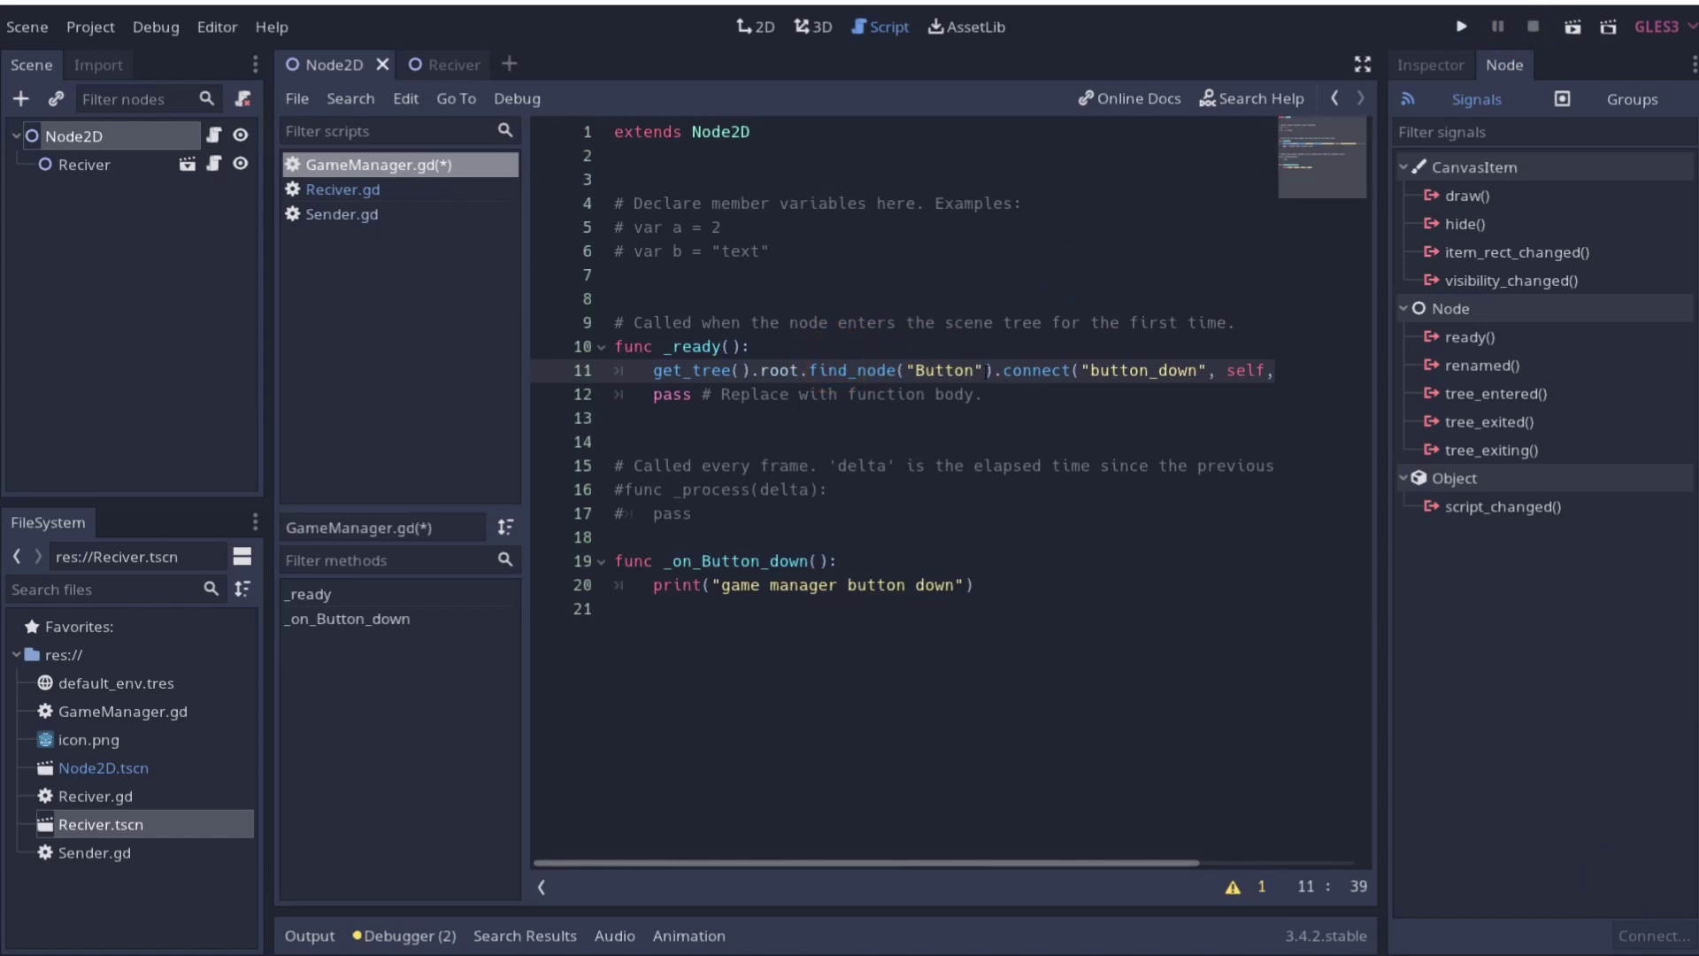
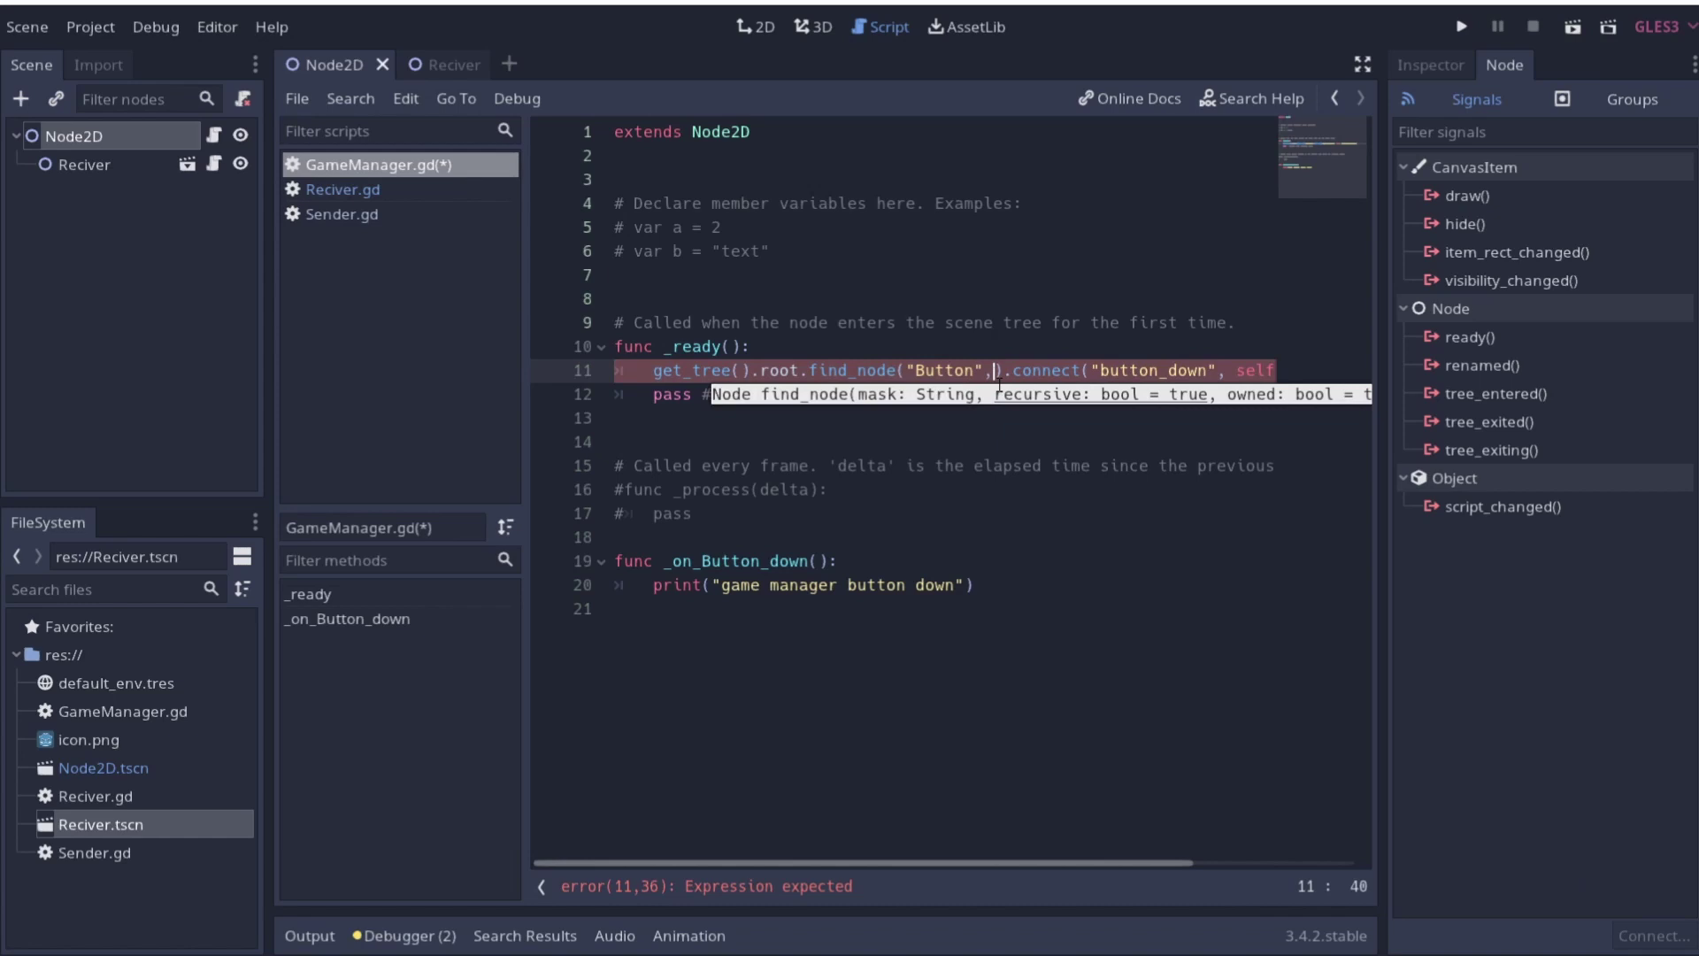
# Change the call to find_node("Button",true,false) and save GameManager.gd
pyautogui.write('true,')
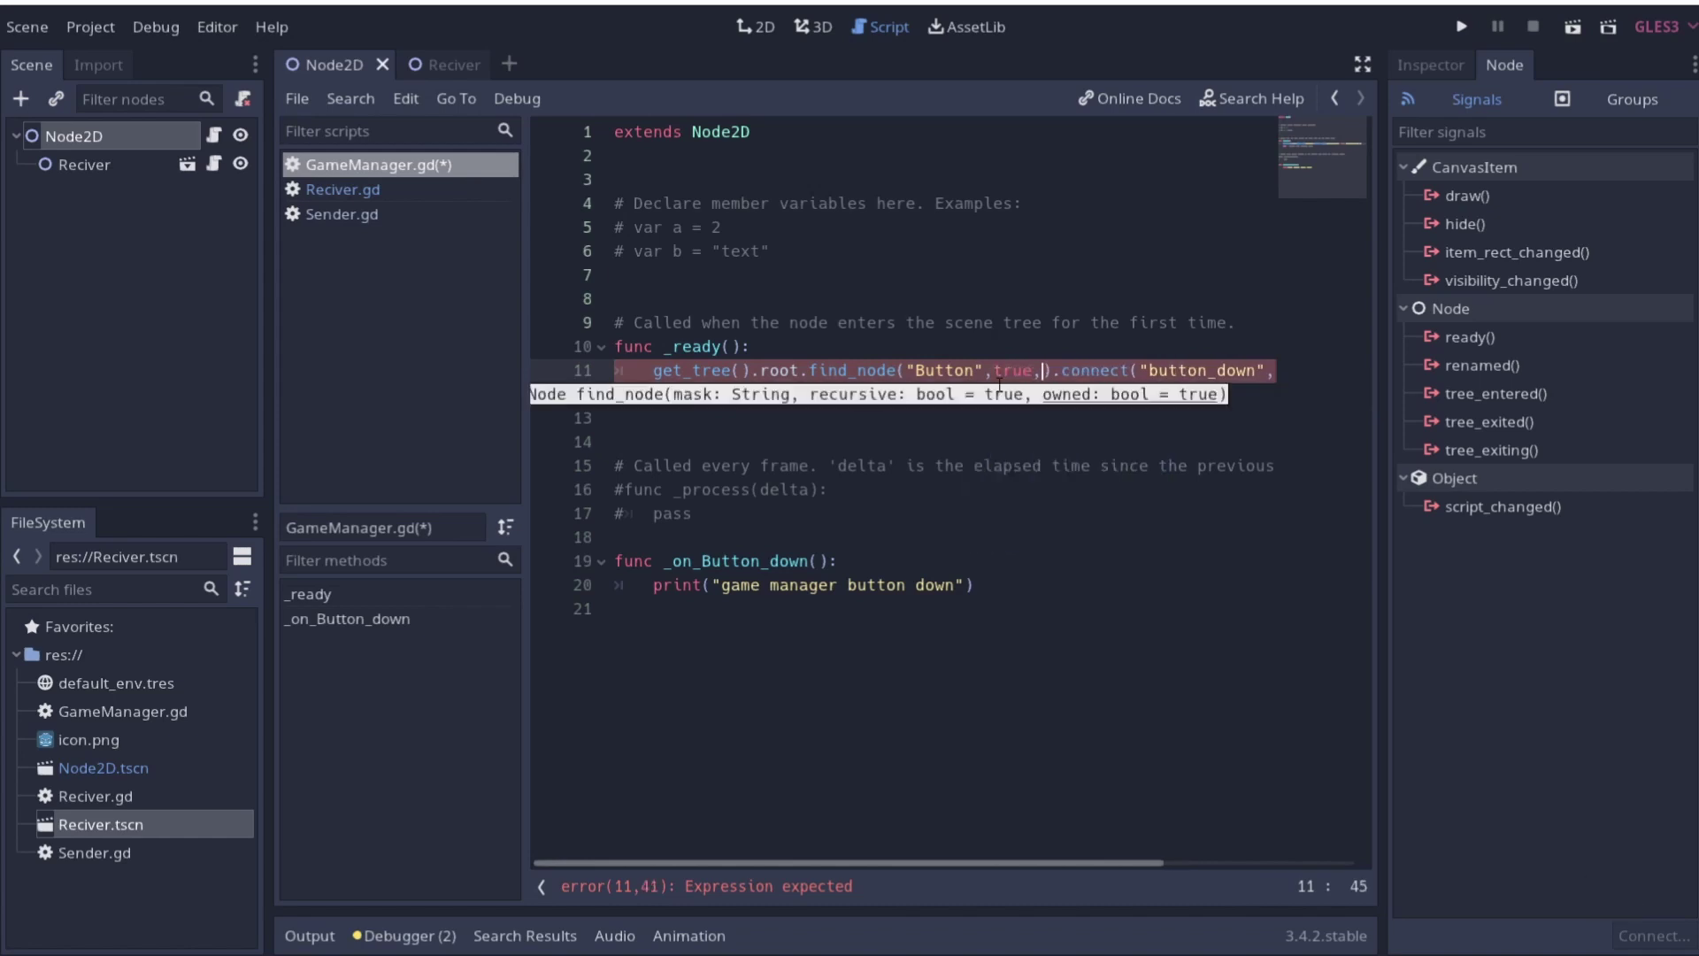
pyautogui.write('false')
pyautogui.press('ctrl+s')
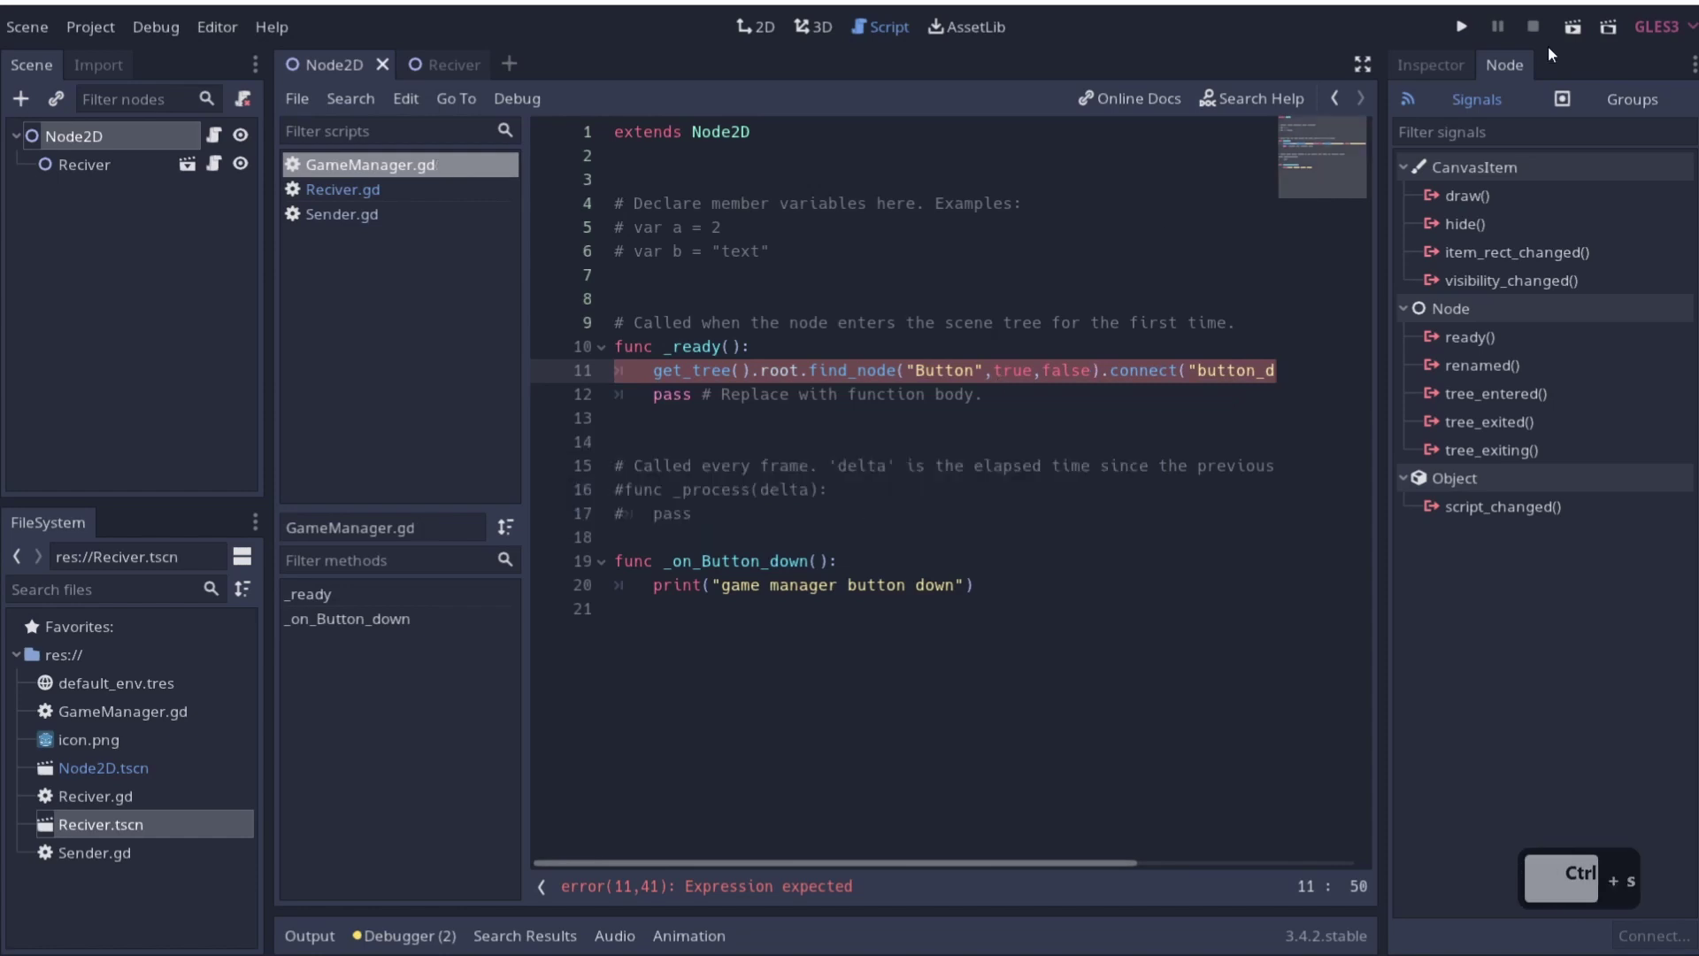
# Run the game again and press the in-game Button, printing "game manager button down"
pyautogui.click(1468, 39)
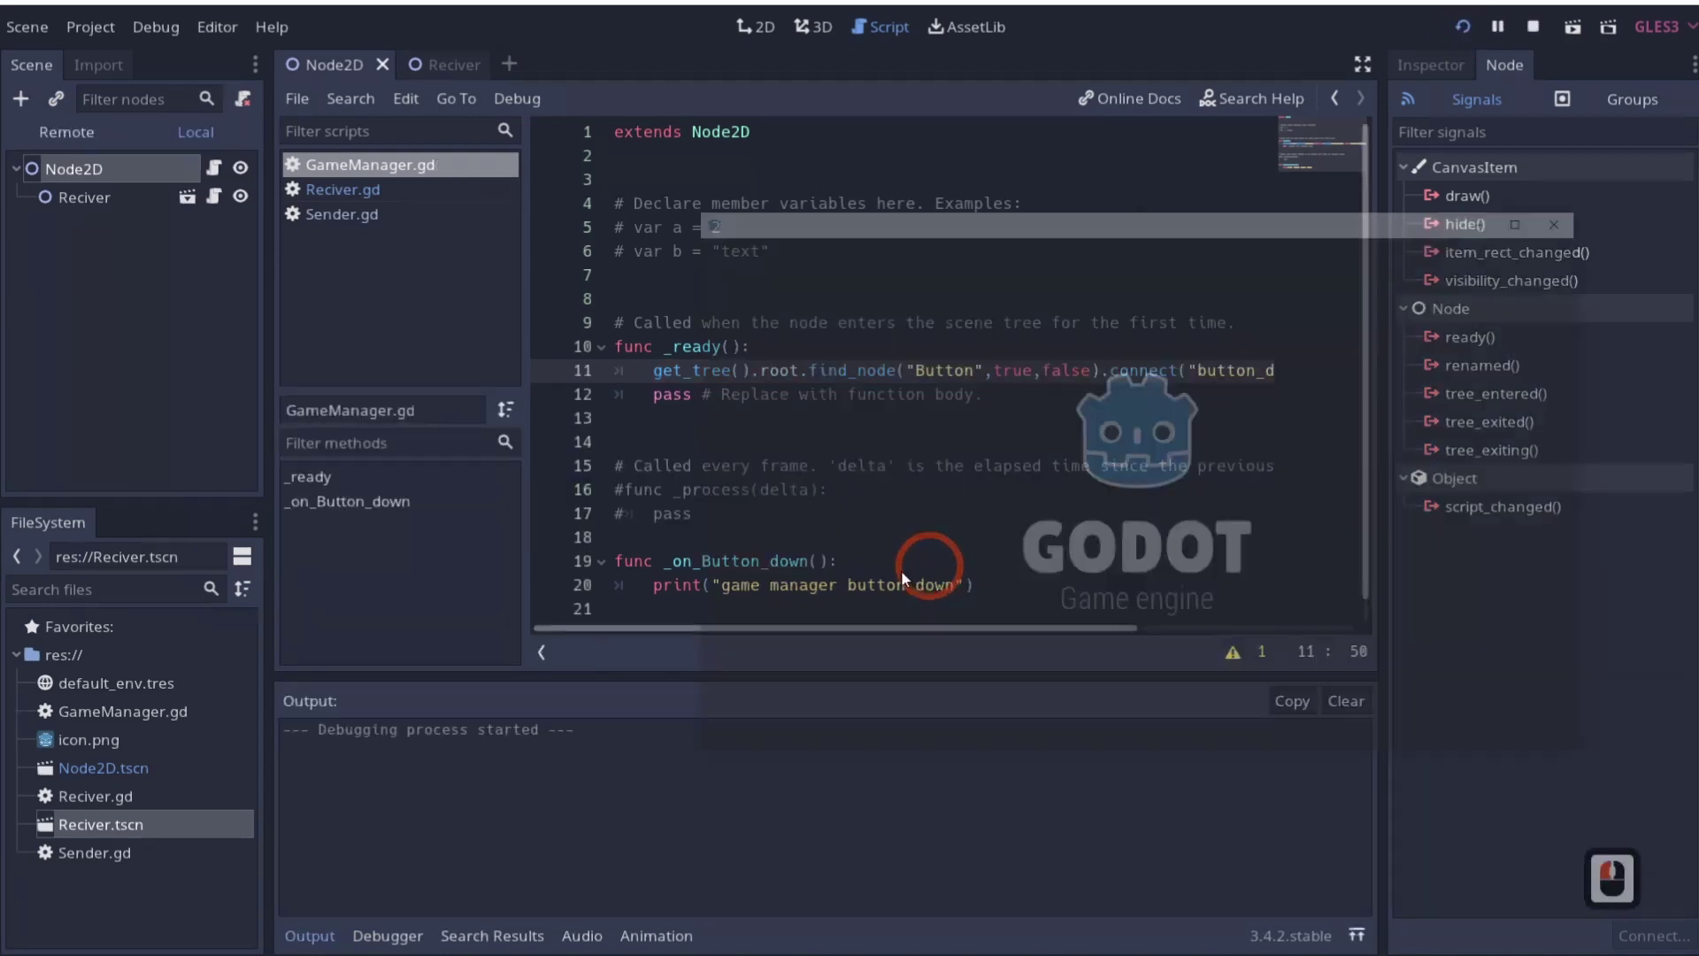
pyautogui.click(868, 314)
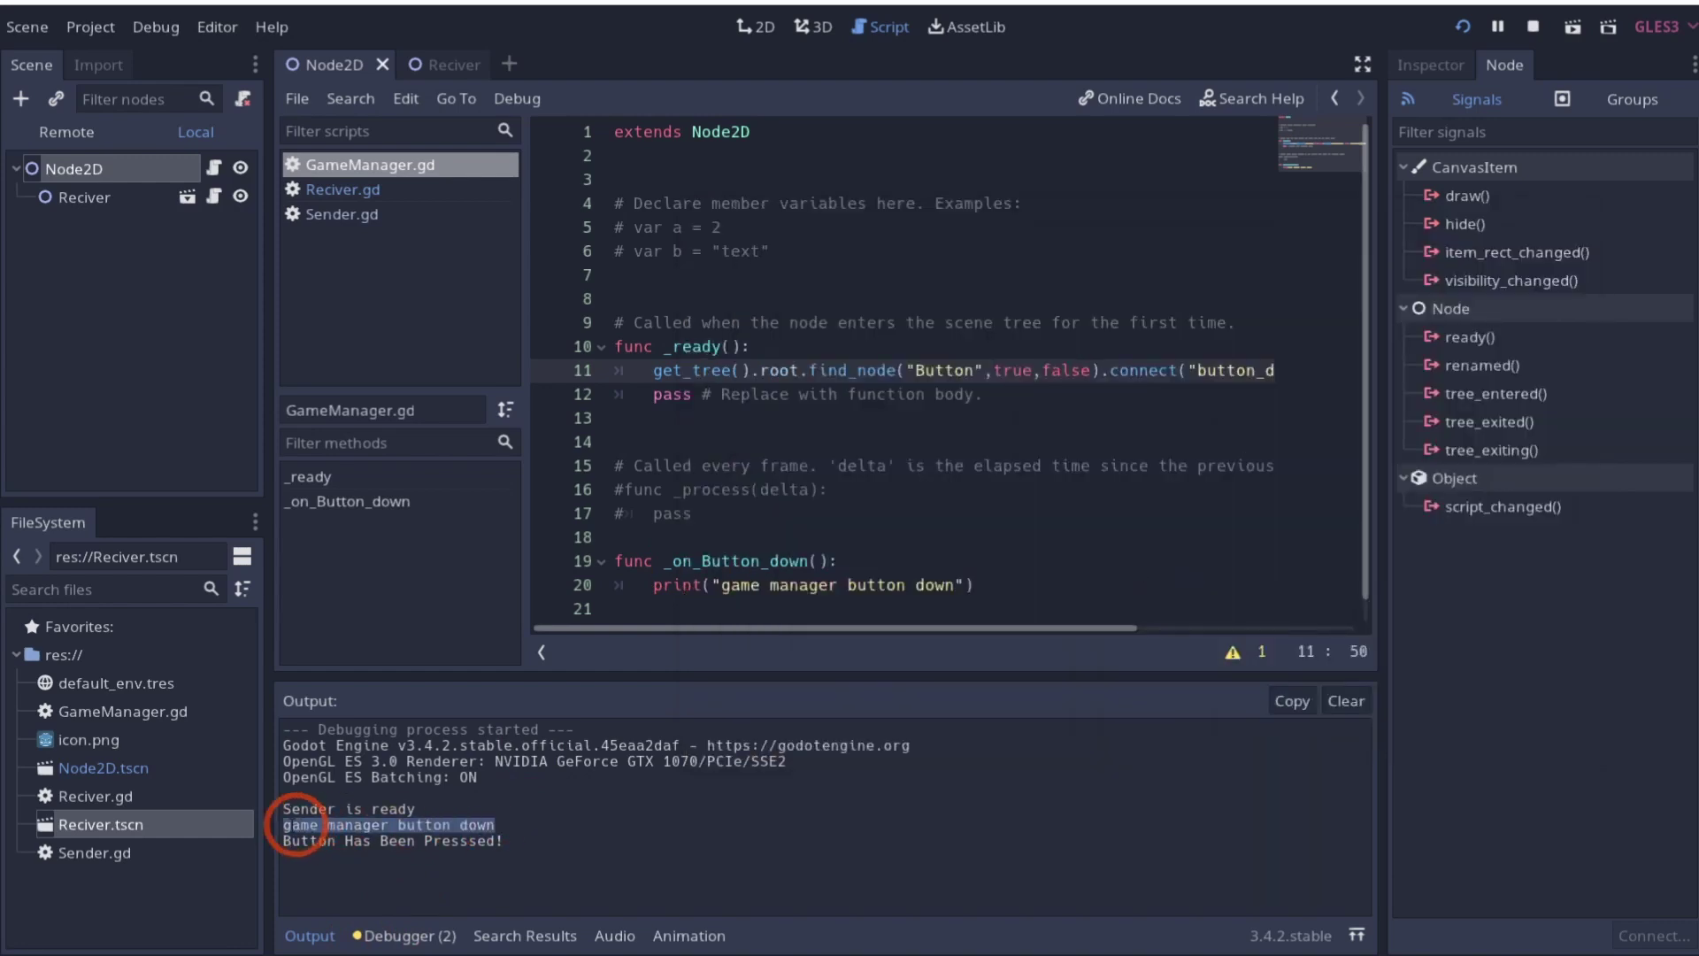
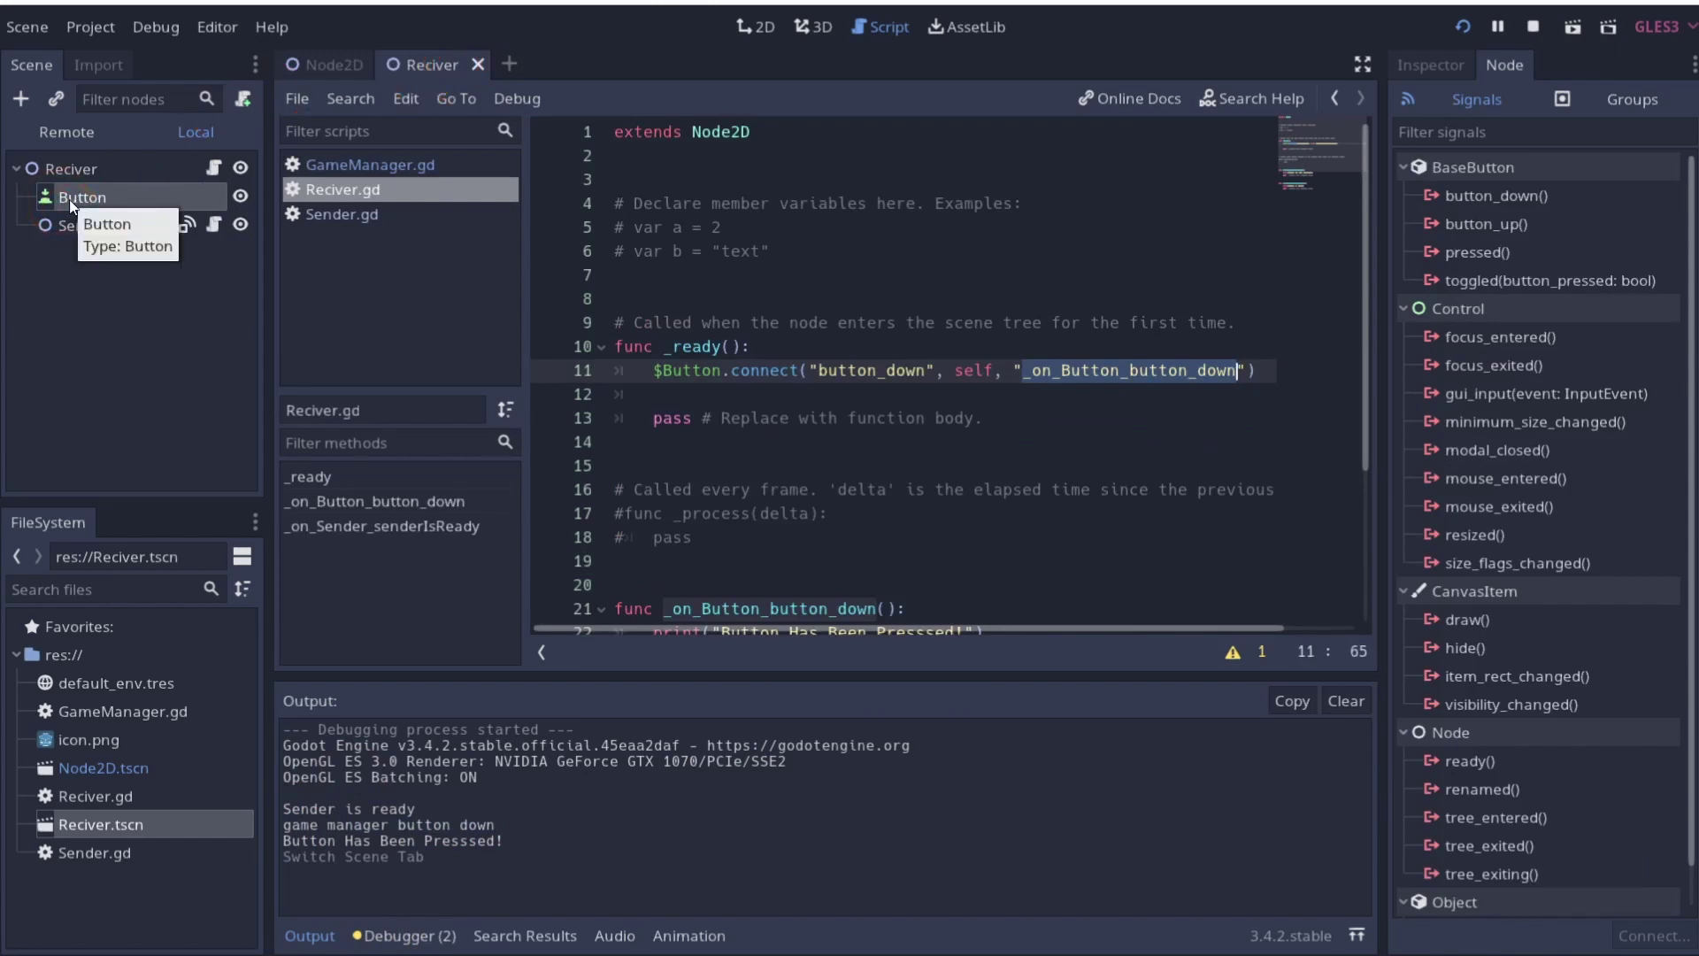
# Switch between the Node2D and Reciver scenes to revisit the GameManager script
pyautogui.click(353, 75)
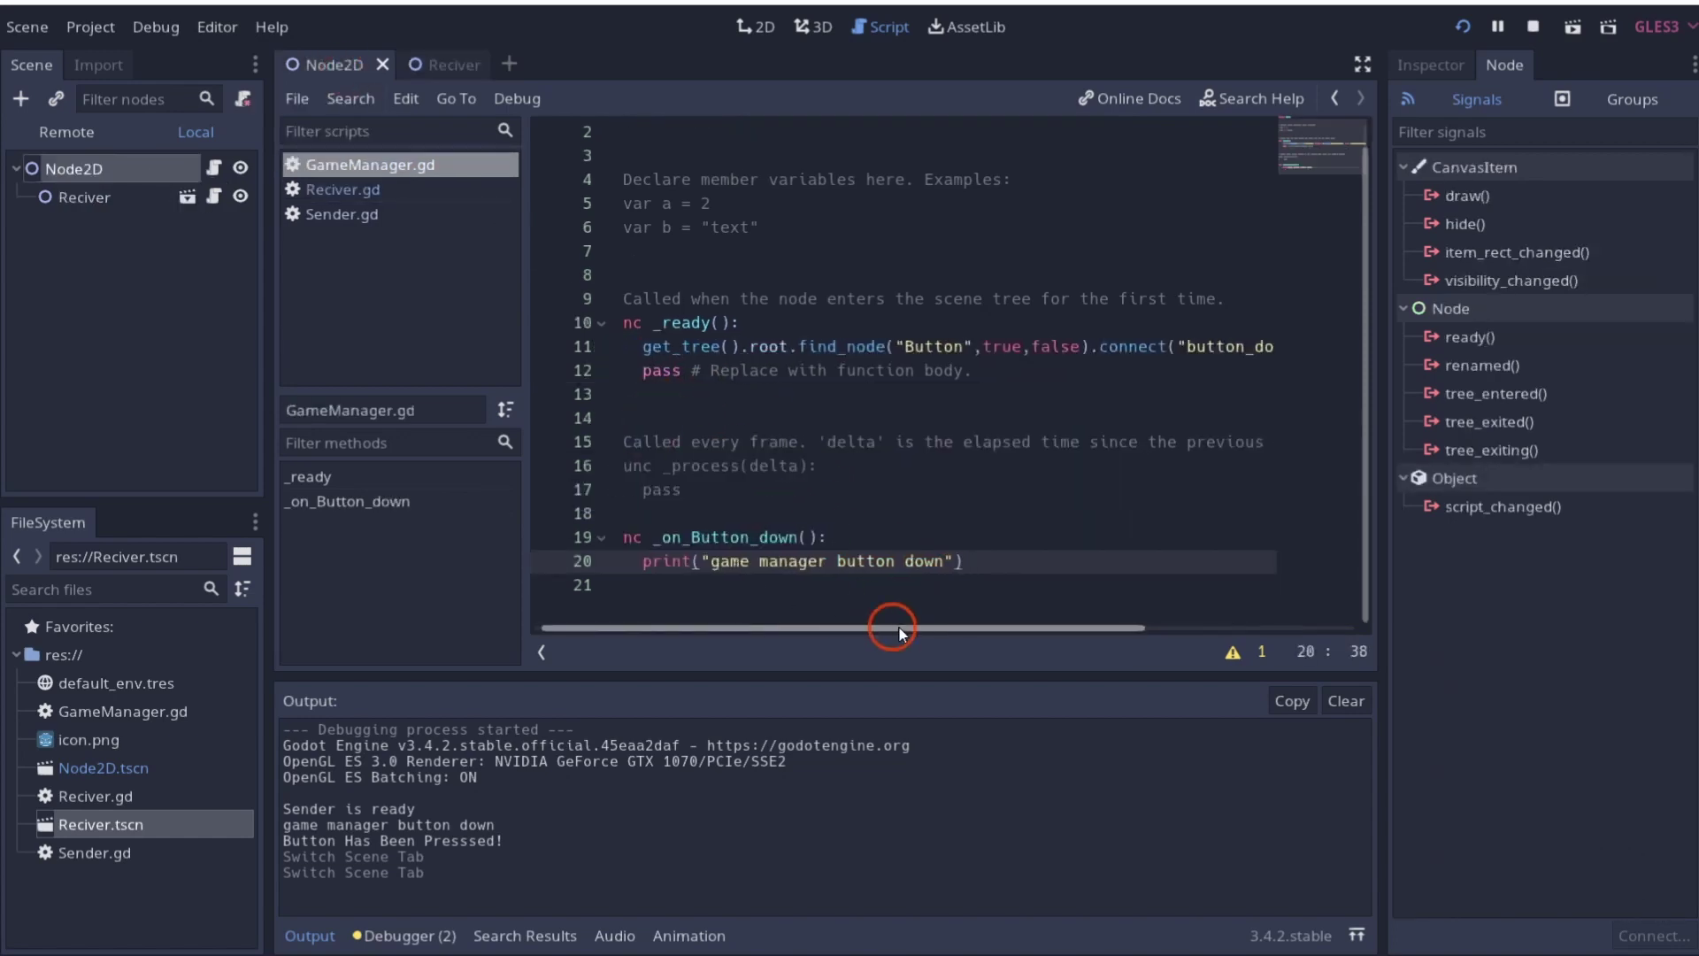
pyautogui.click(784, 630)
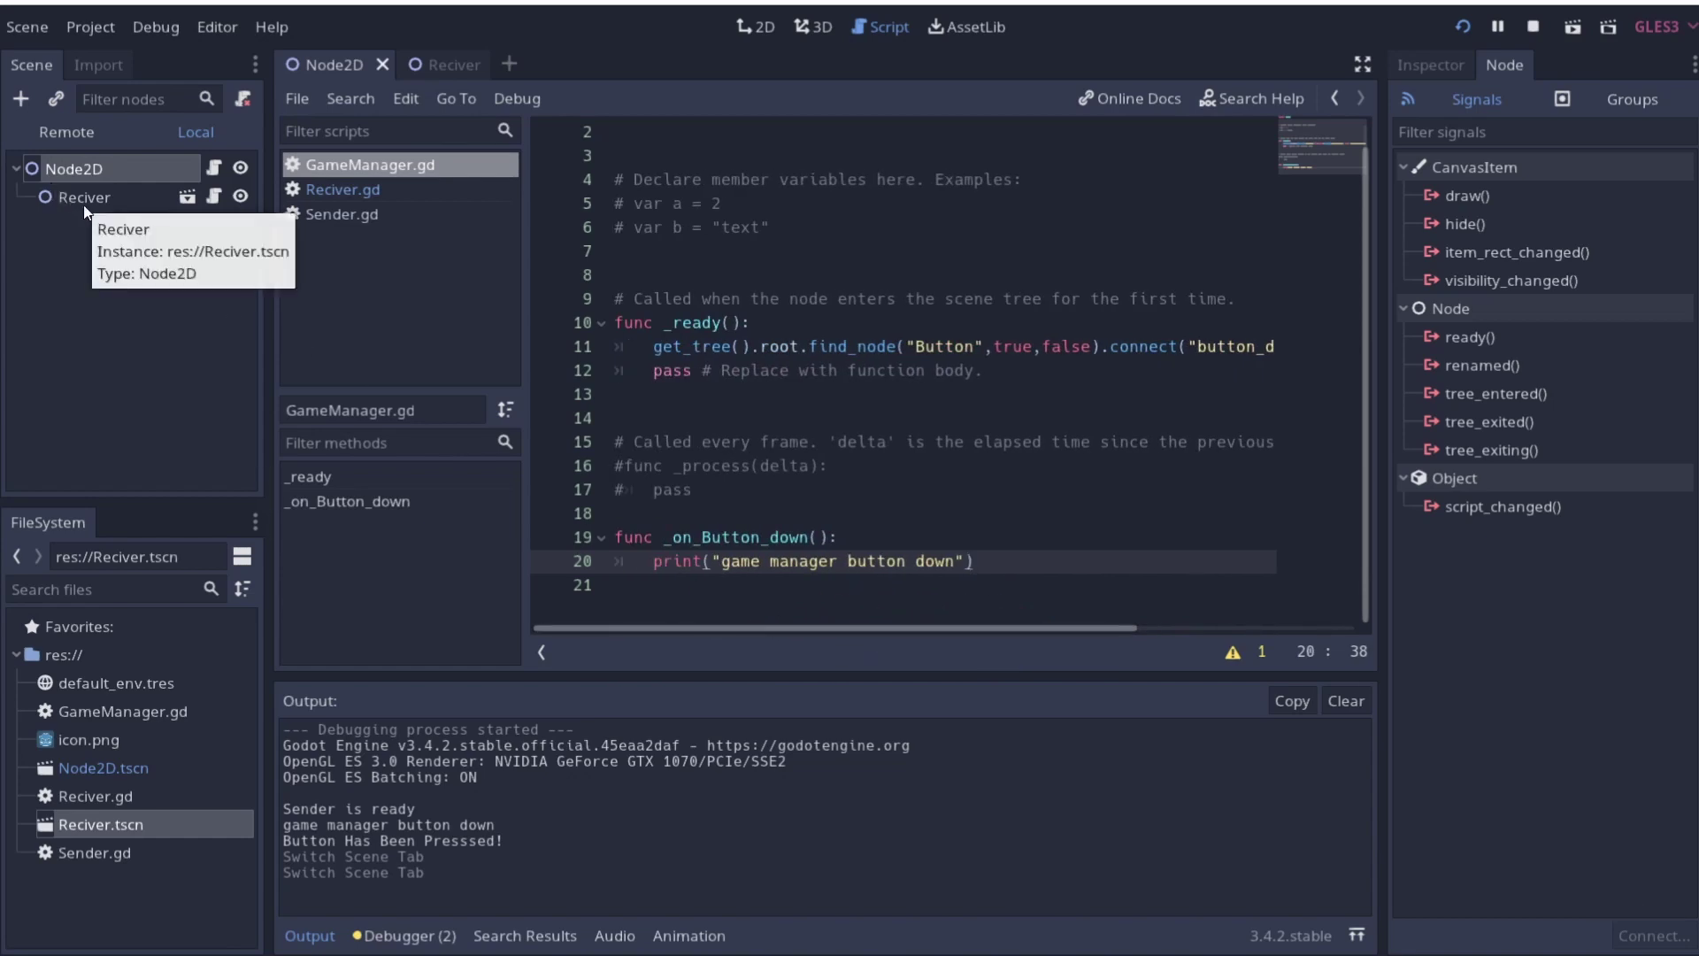
pyautogui.click(451, 74)
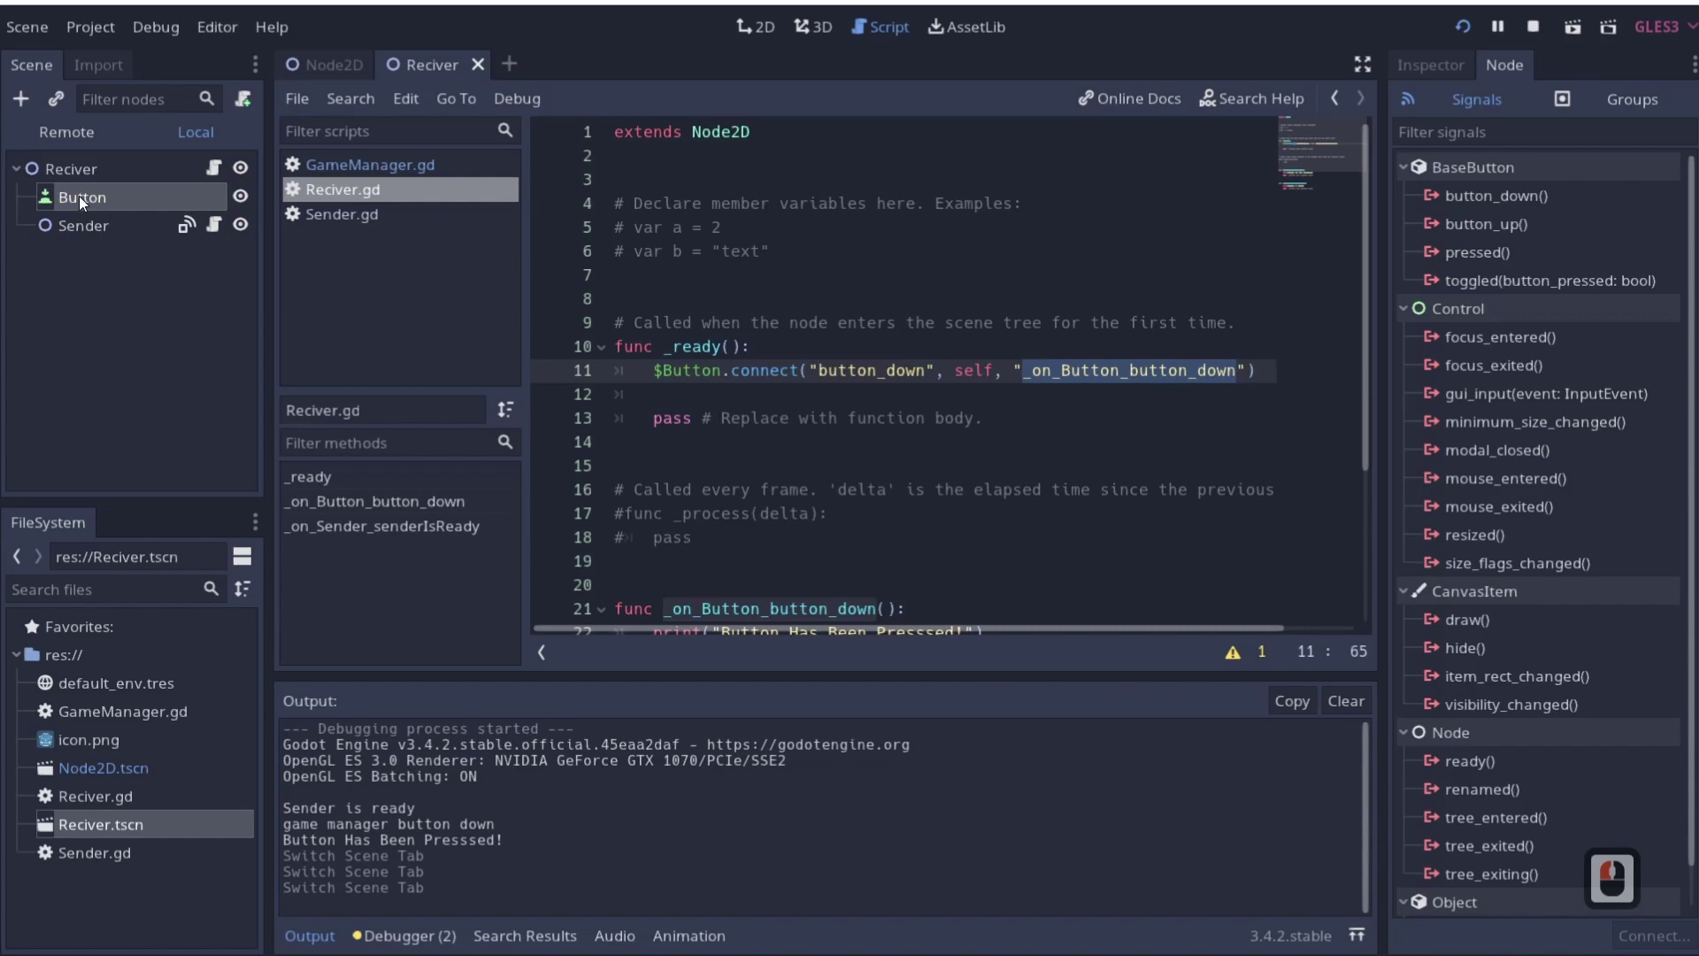
pyautogui.click(341, 63)
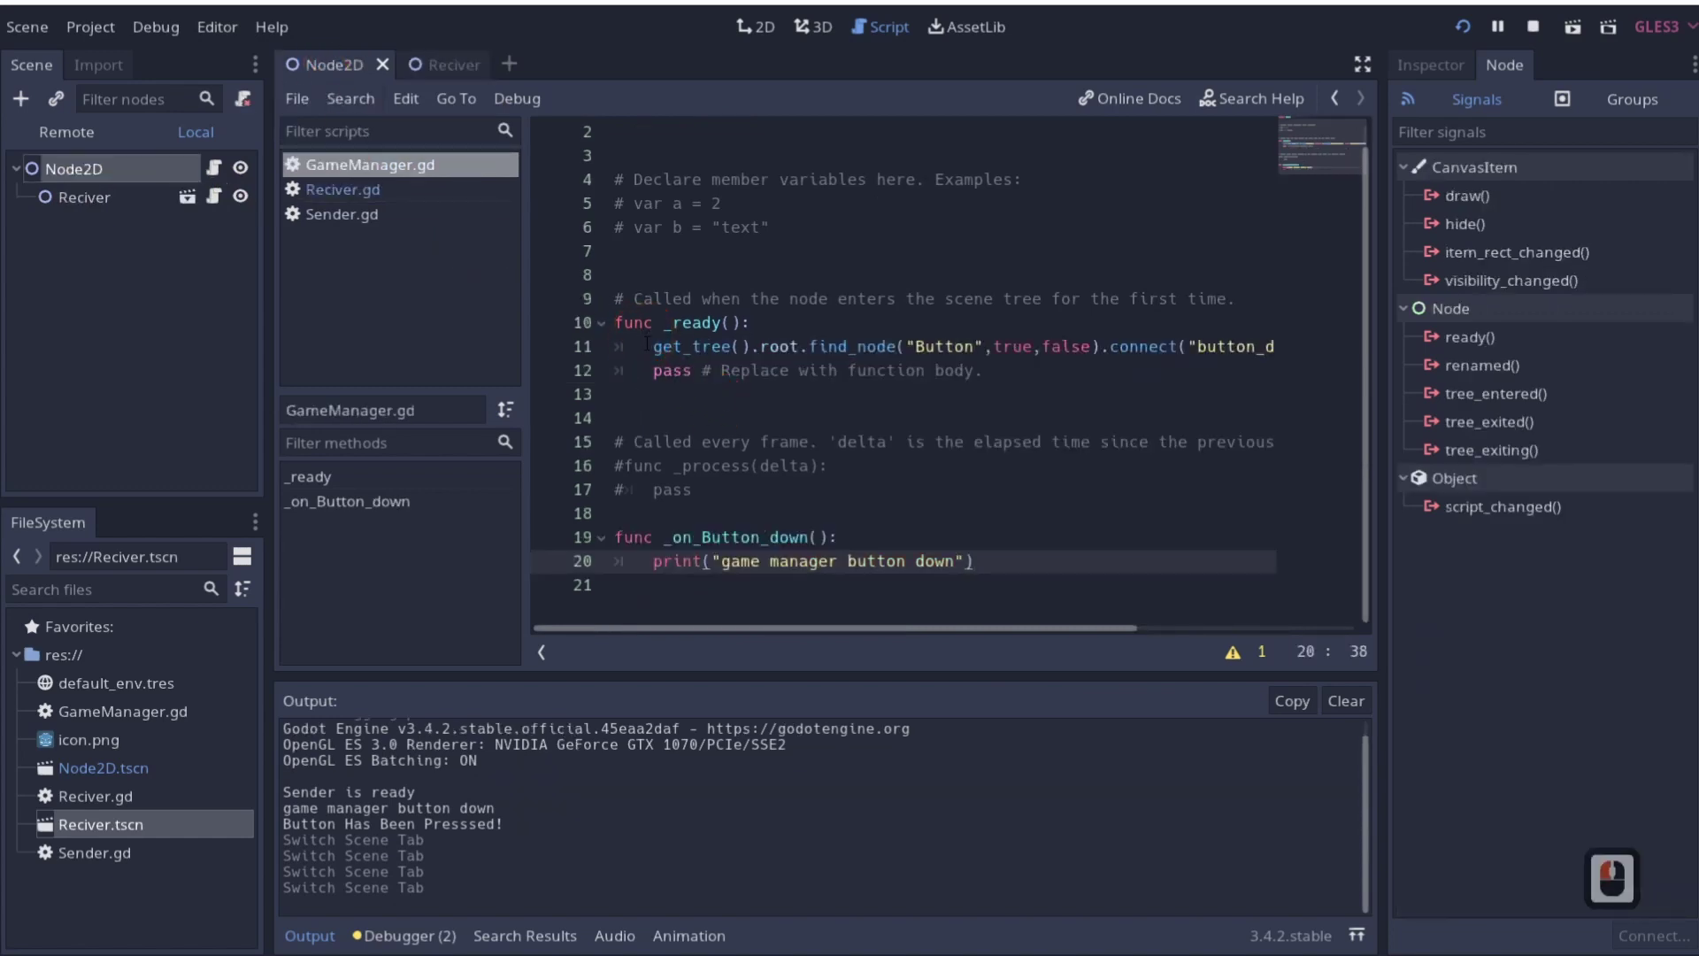
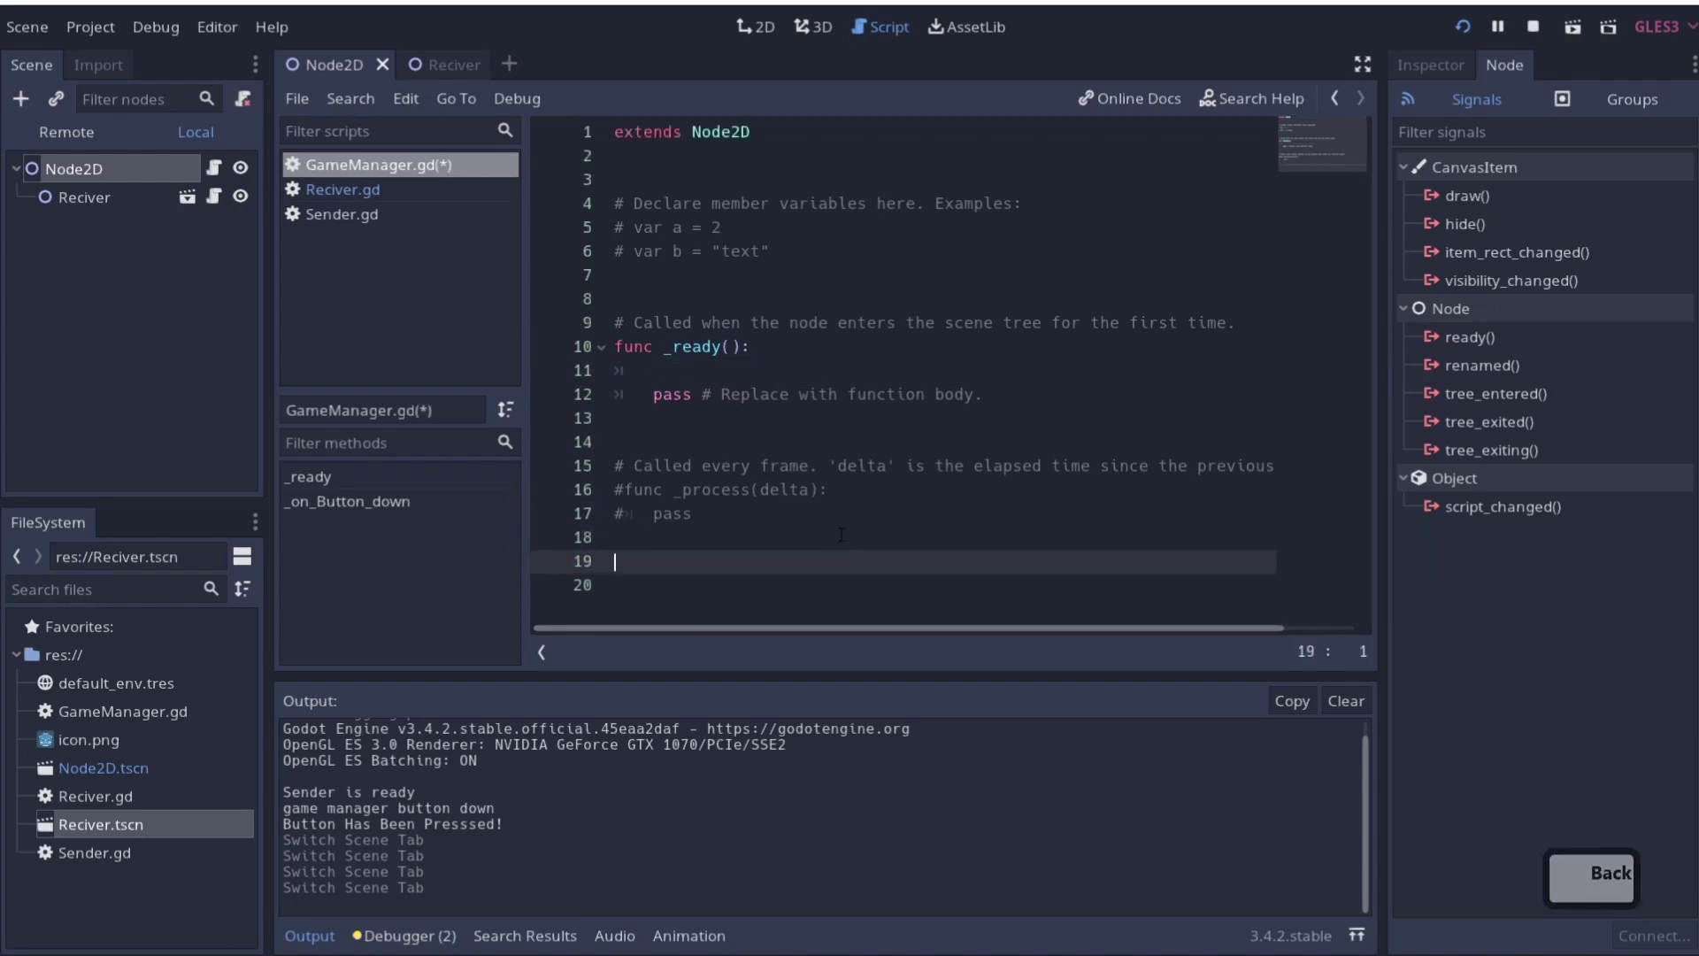
# Save the stripped GameManager script and select Sender in the Reciver scene
pyautogui.press('ctrl+s')
pyautogui.moveTo(436, 70); pyautogui.dragTo(80, 196)
pyautogui.moveTo(76, 232); pyautogui.dragTo(116, 226)
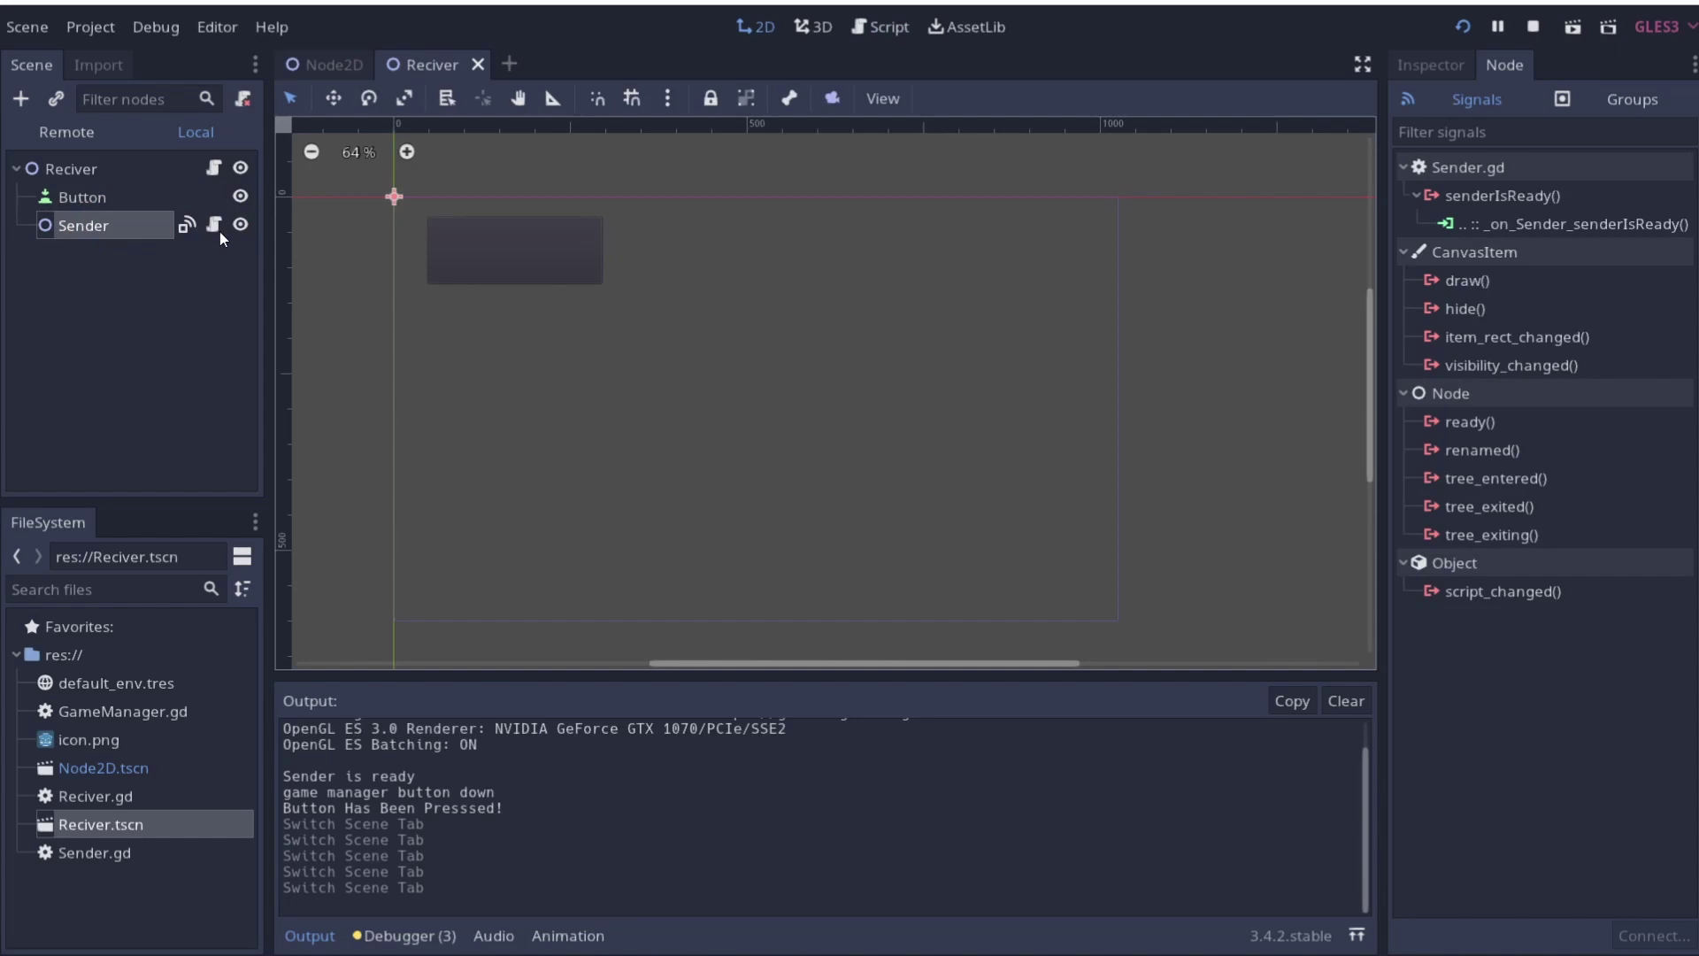
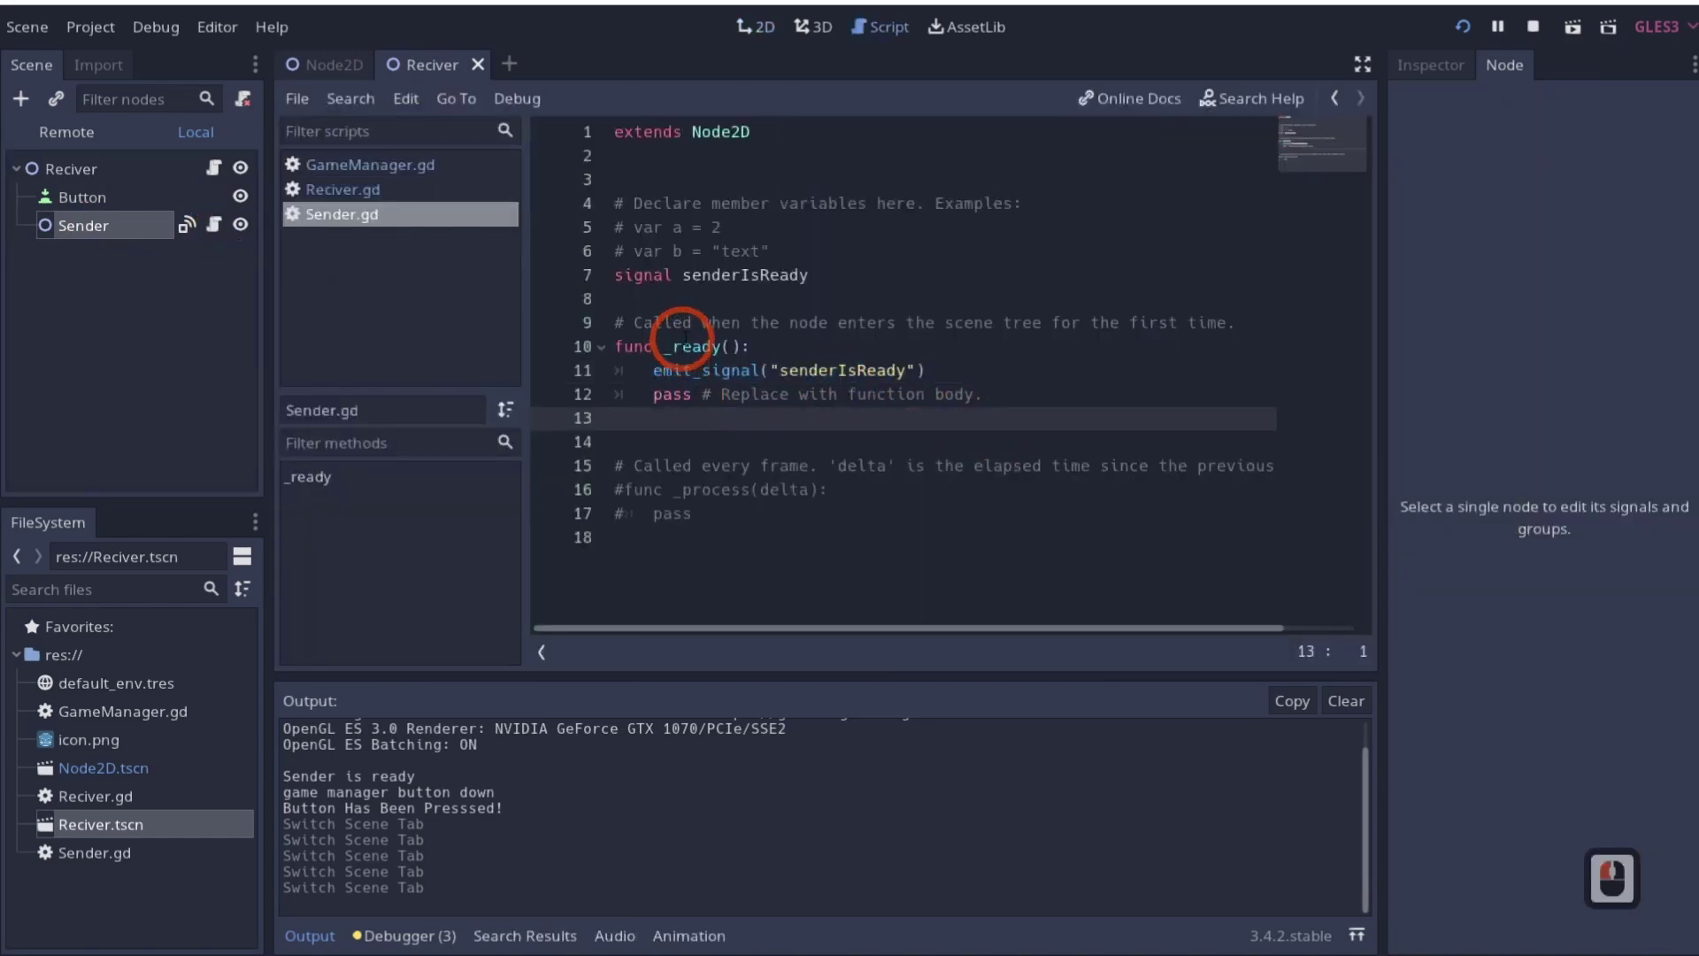
# Select Button and open the connect dialog for its button_down signal
pyautogui.click(112, 203)
pyautogui.doubleClick(1477, 210)
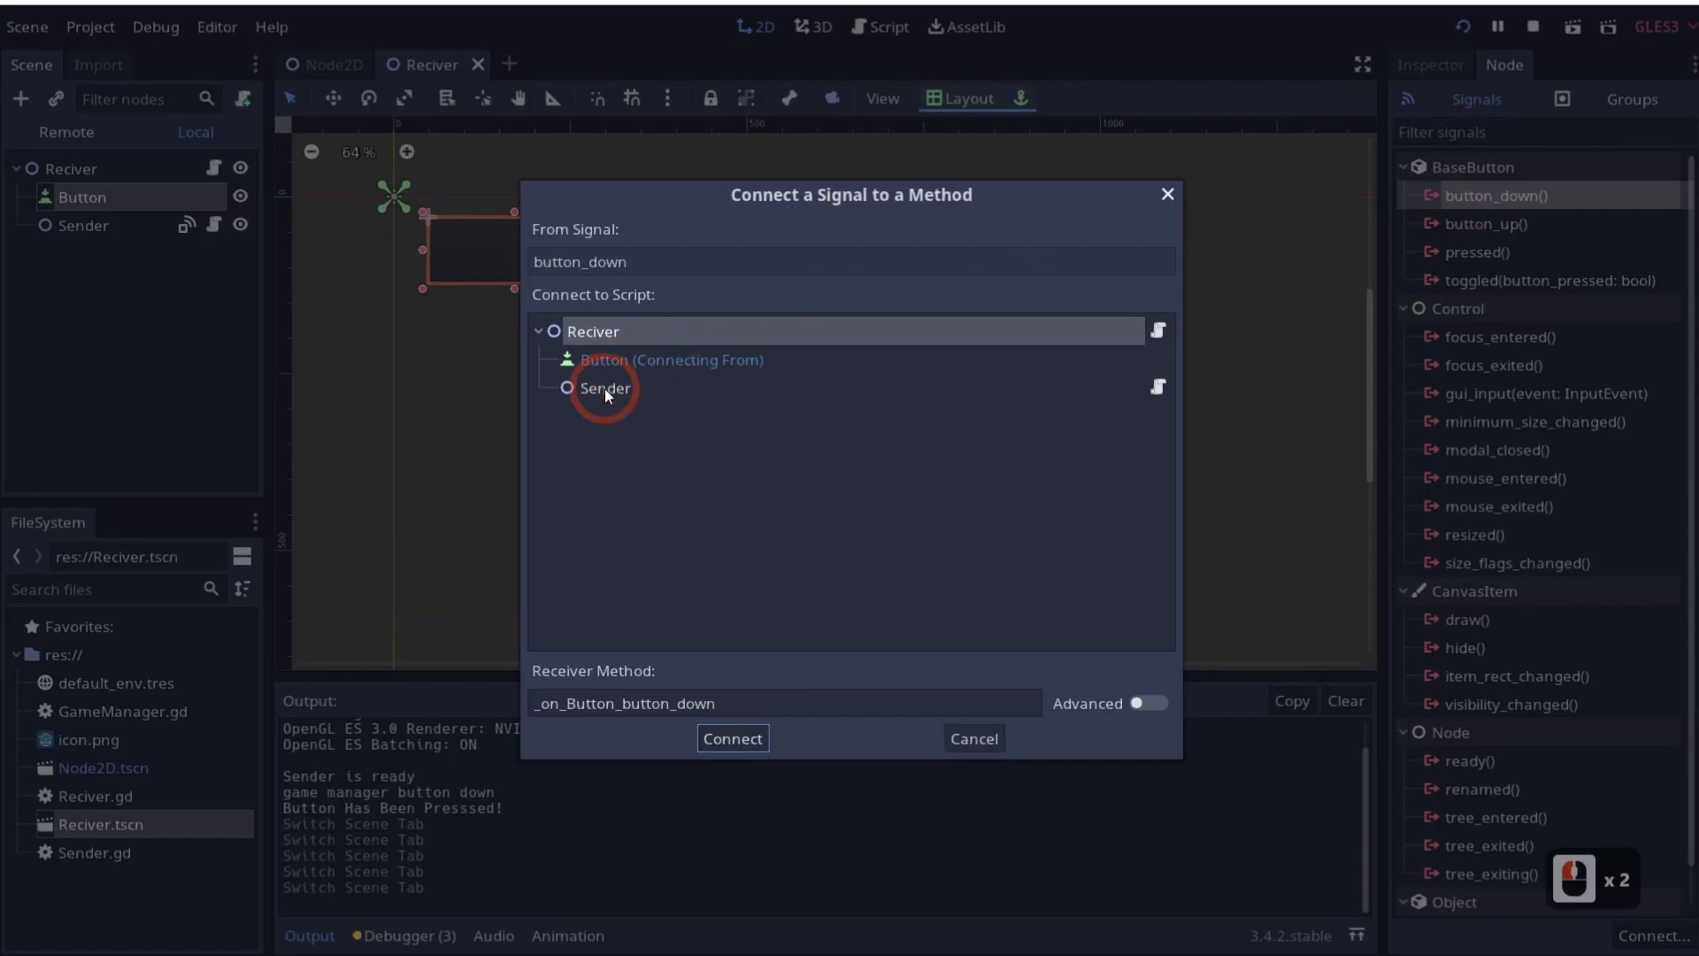
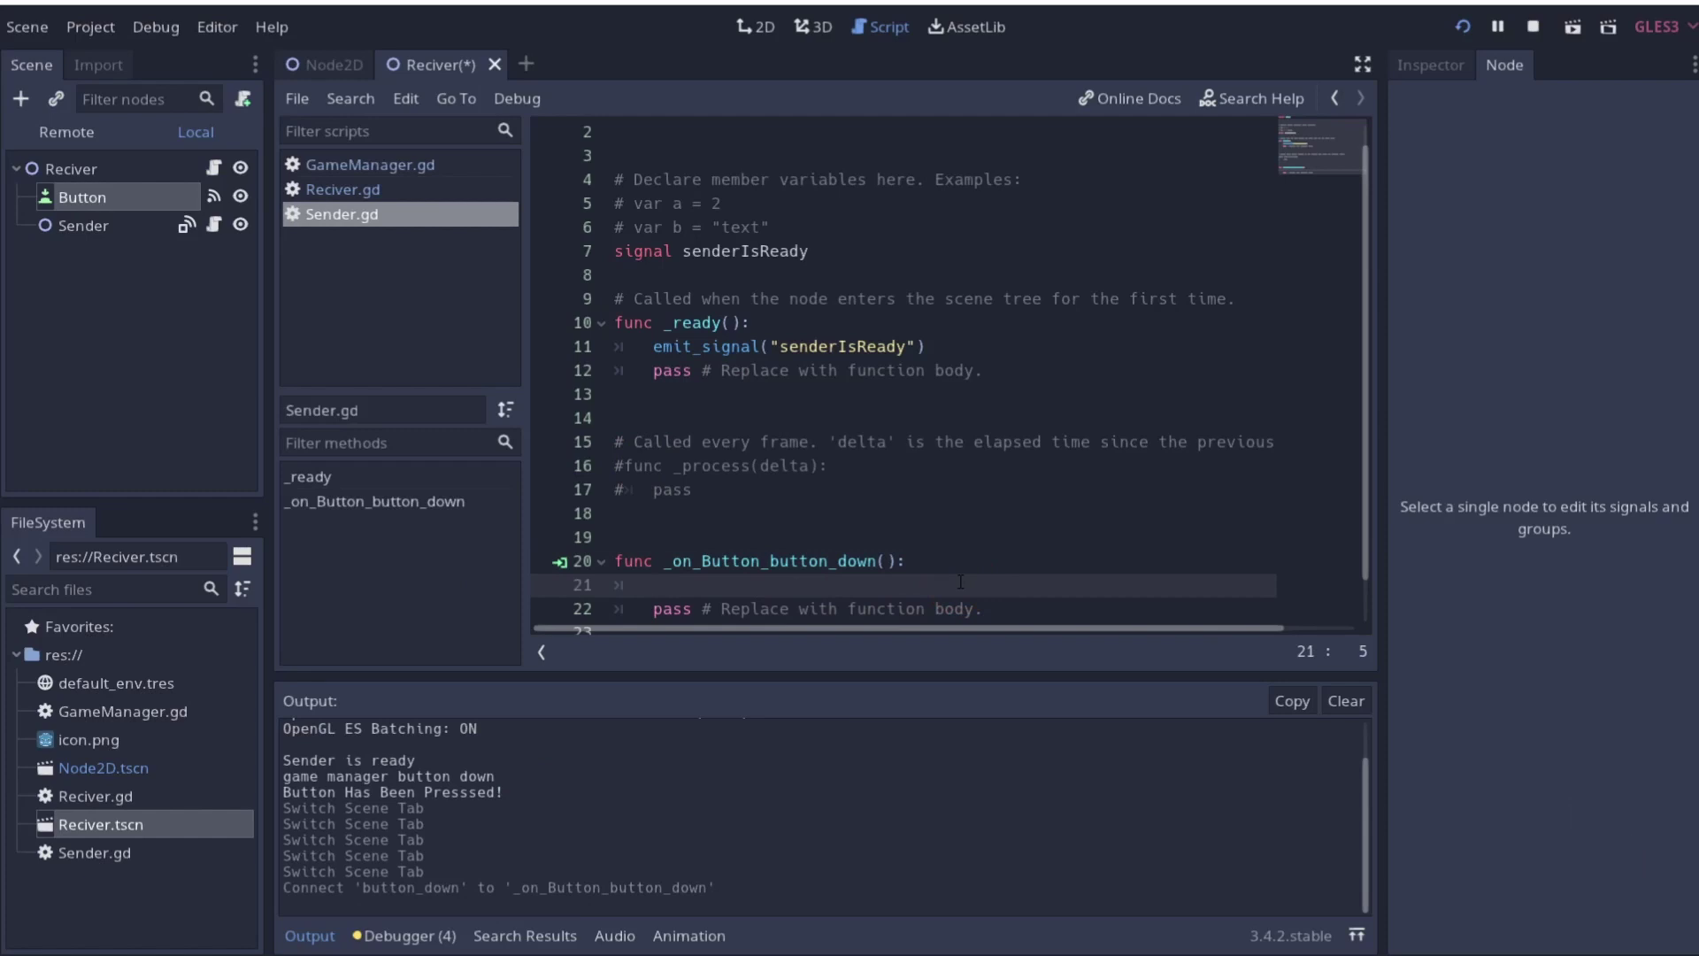
# Write emit_signal("senderIsReady", "the sender button has been pressed!") in _on_Button_button_down, fixing a typo
pyautogui.write('emit')
pyautogui.press('Tab')
pyautogui.press('Down')
pyautogui.press('Return')
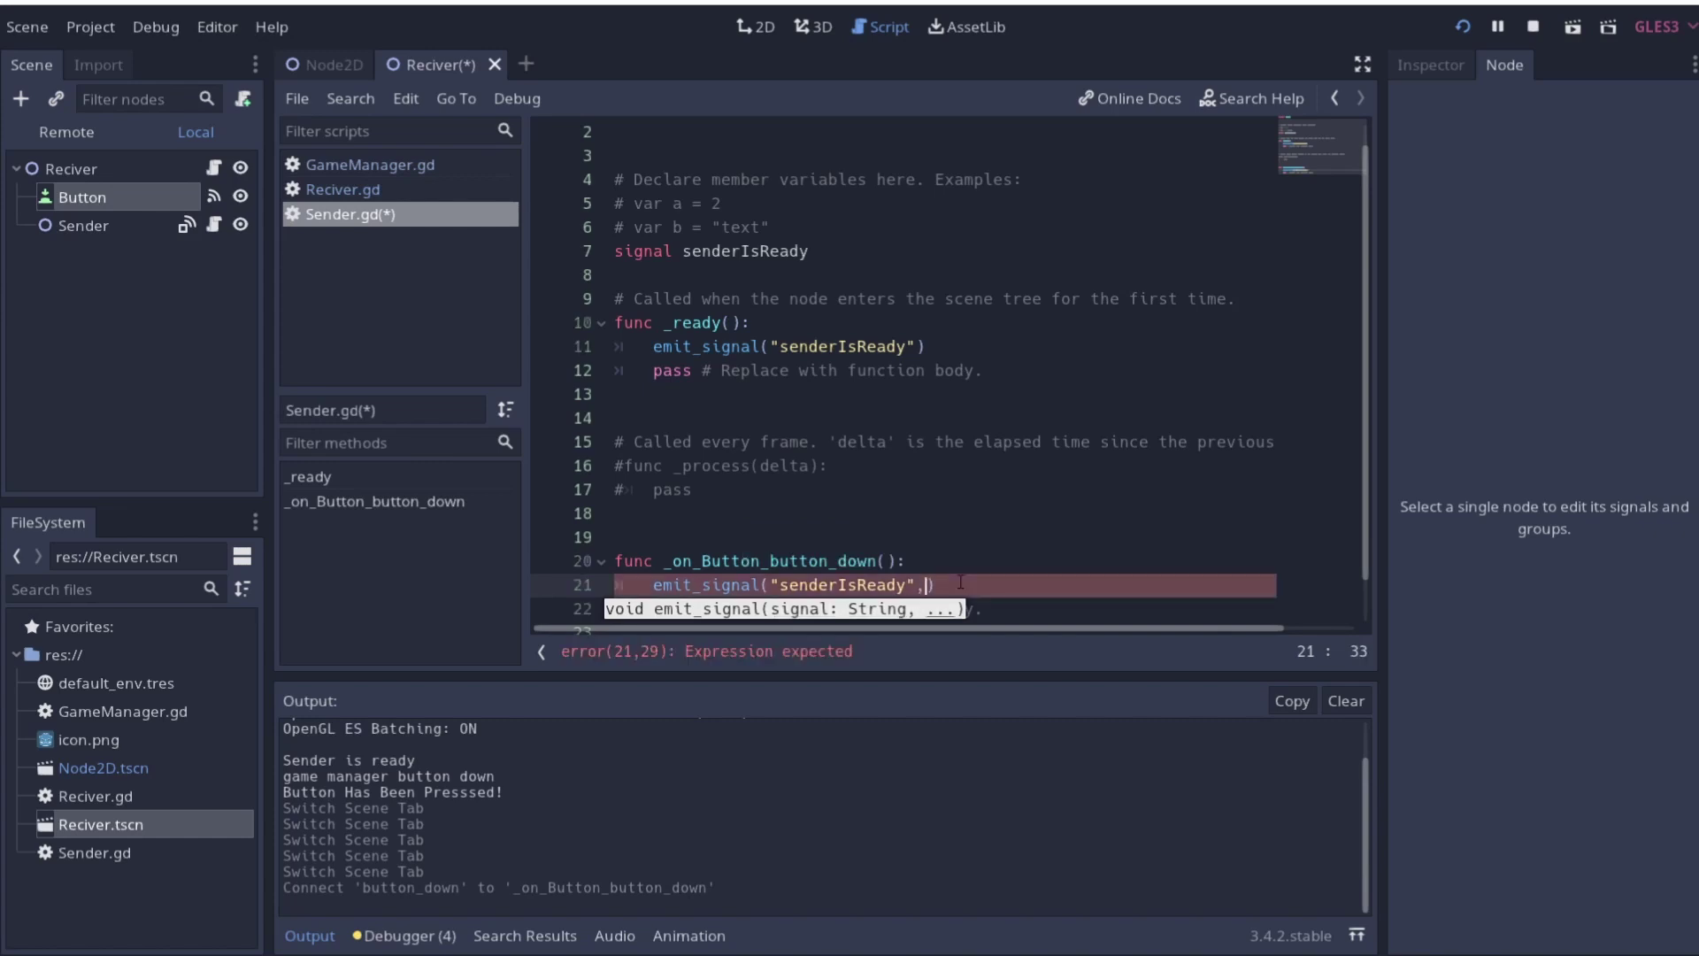
pyautogui.write('"')
pyautogui.write('the sender is')
pyautogui.press('BackSpace')
pyautogui.press('BackSpace')
pyautogui.press('BackSpace')
pyautogui.write('bu')
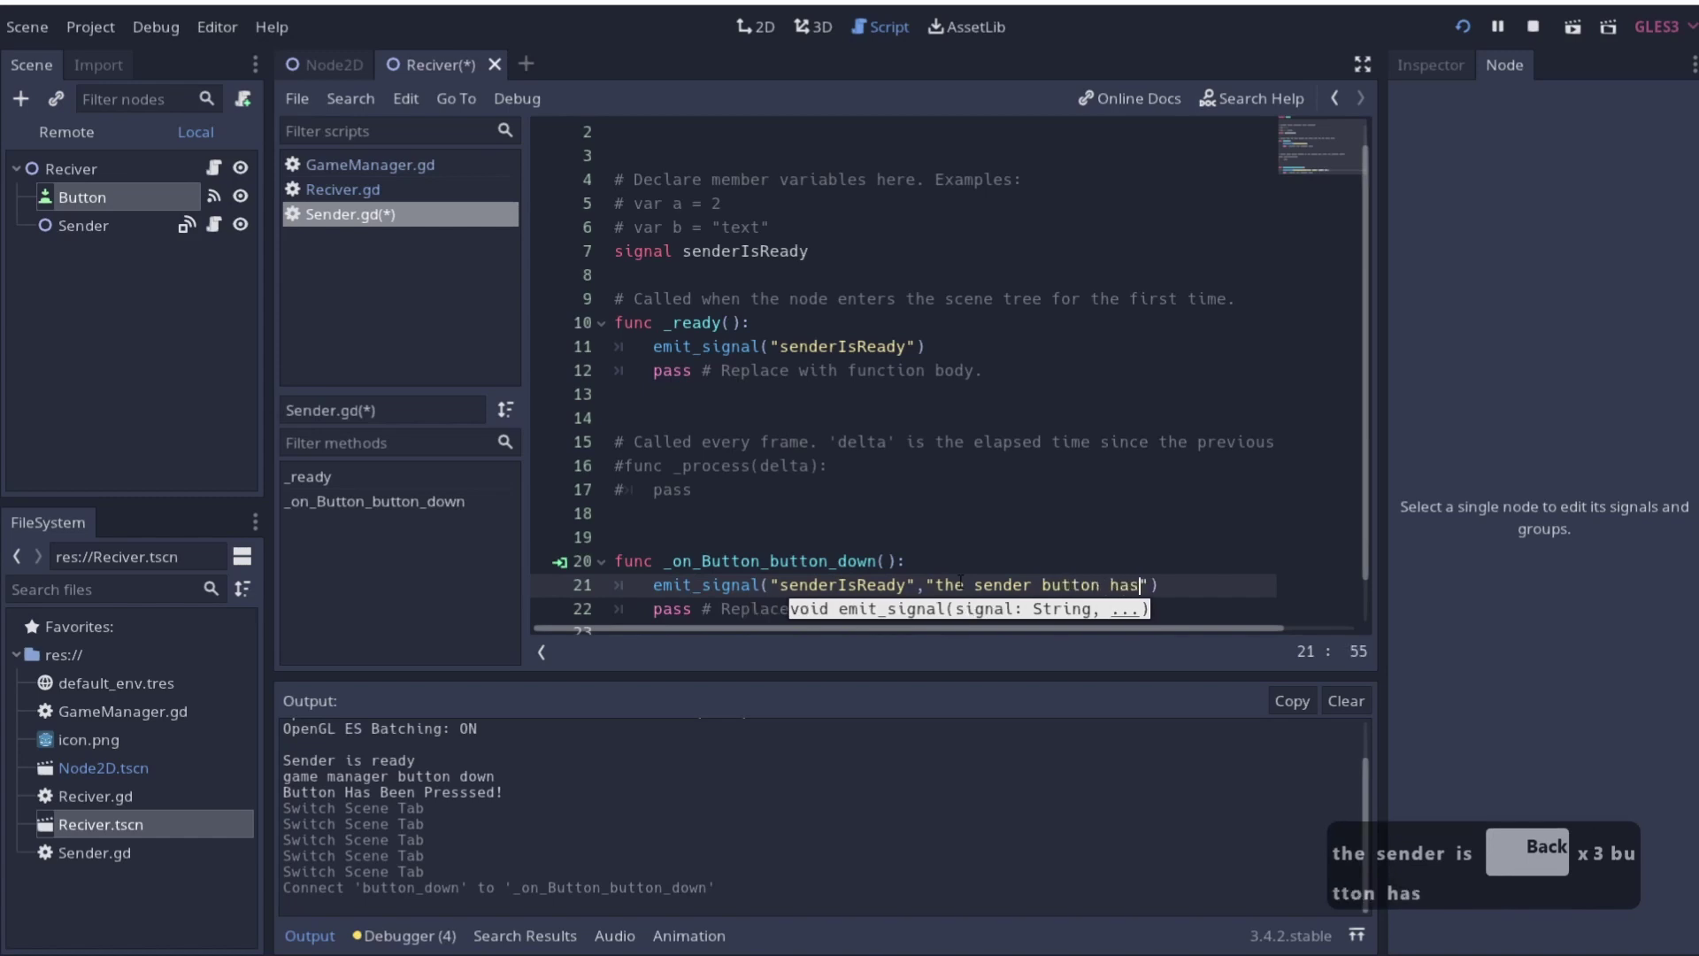
pyautogui.write('essed')
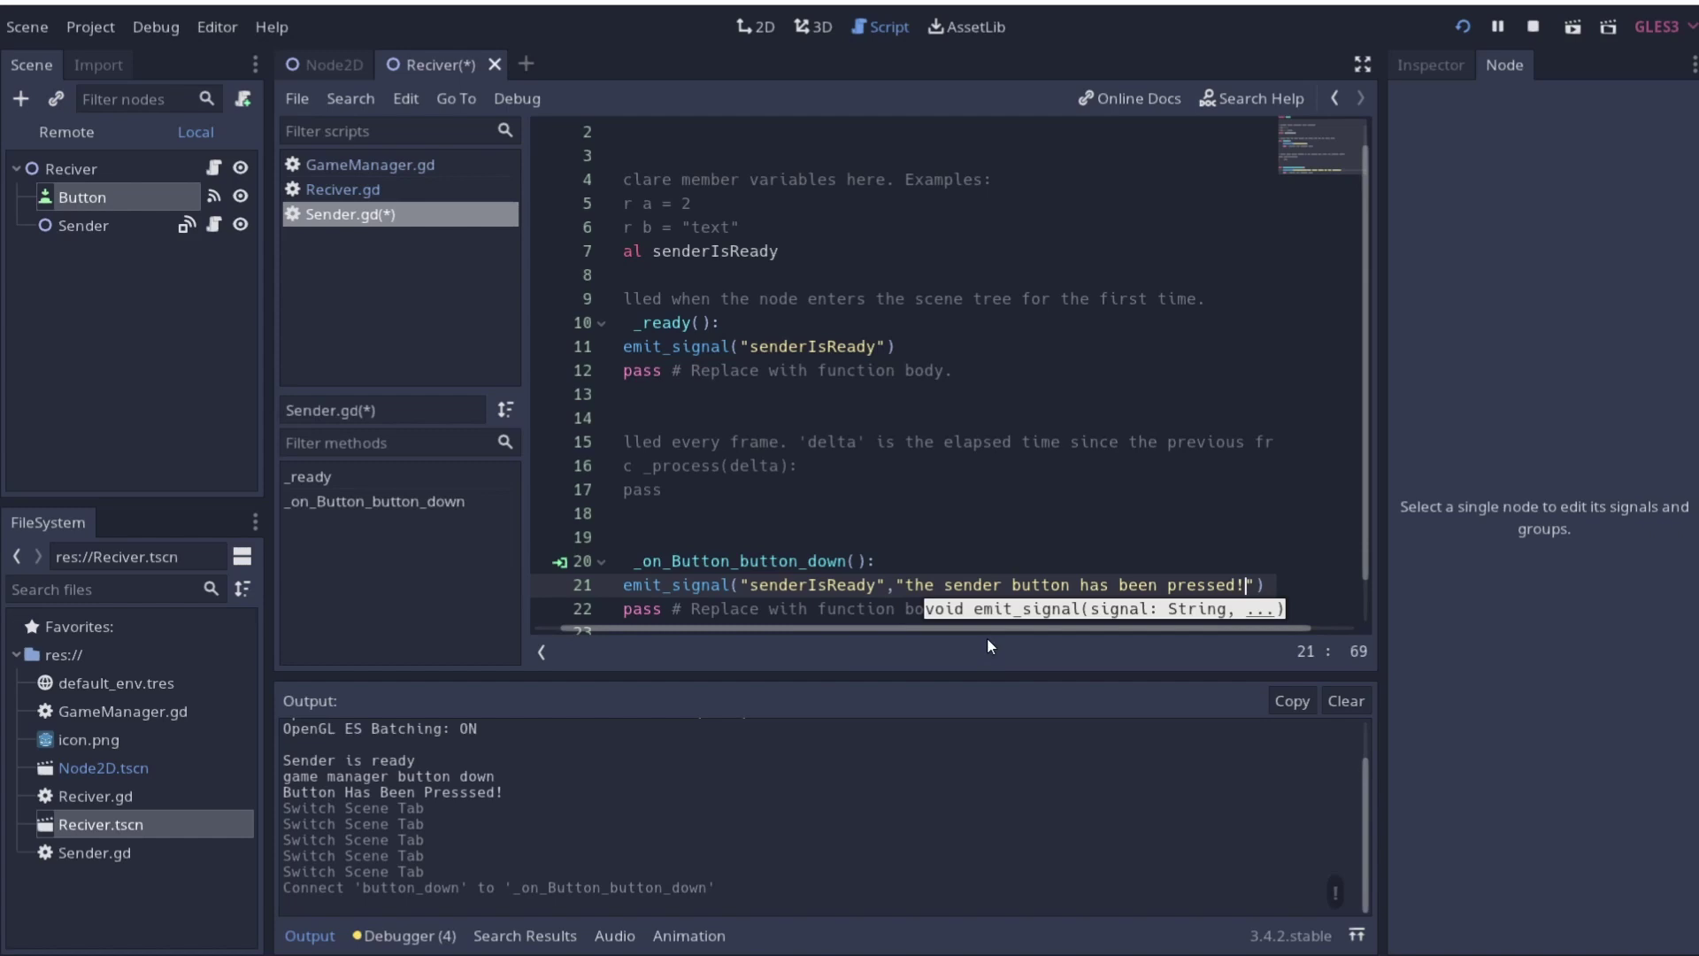
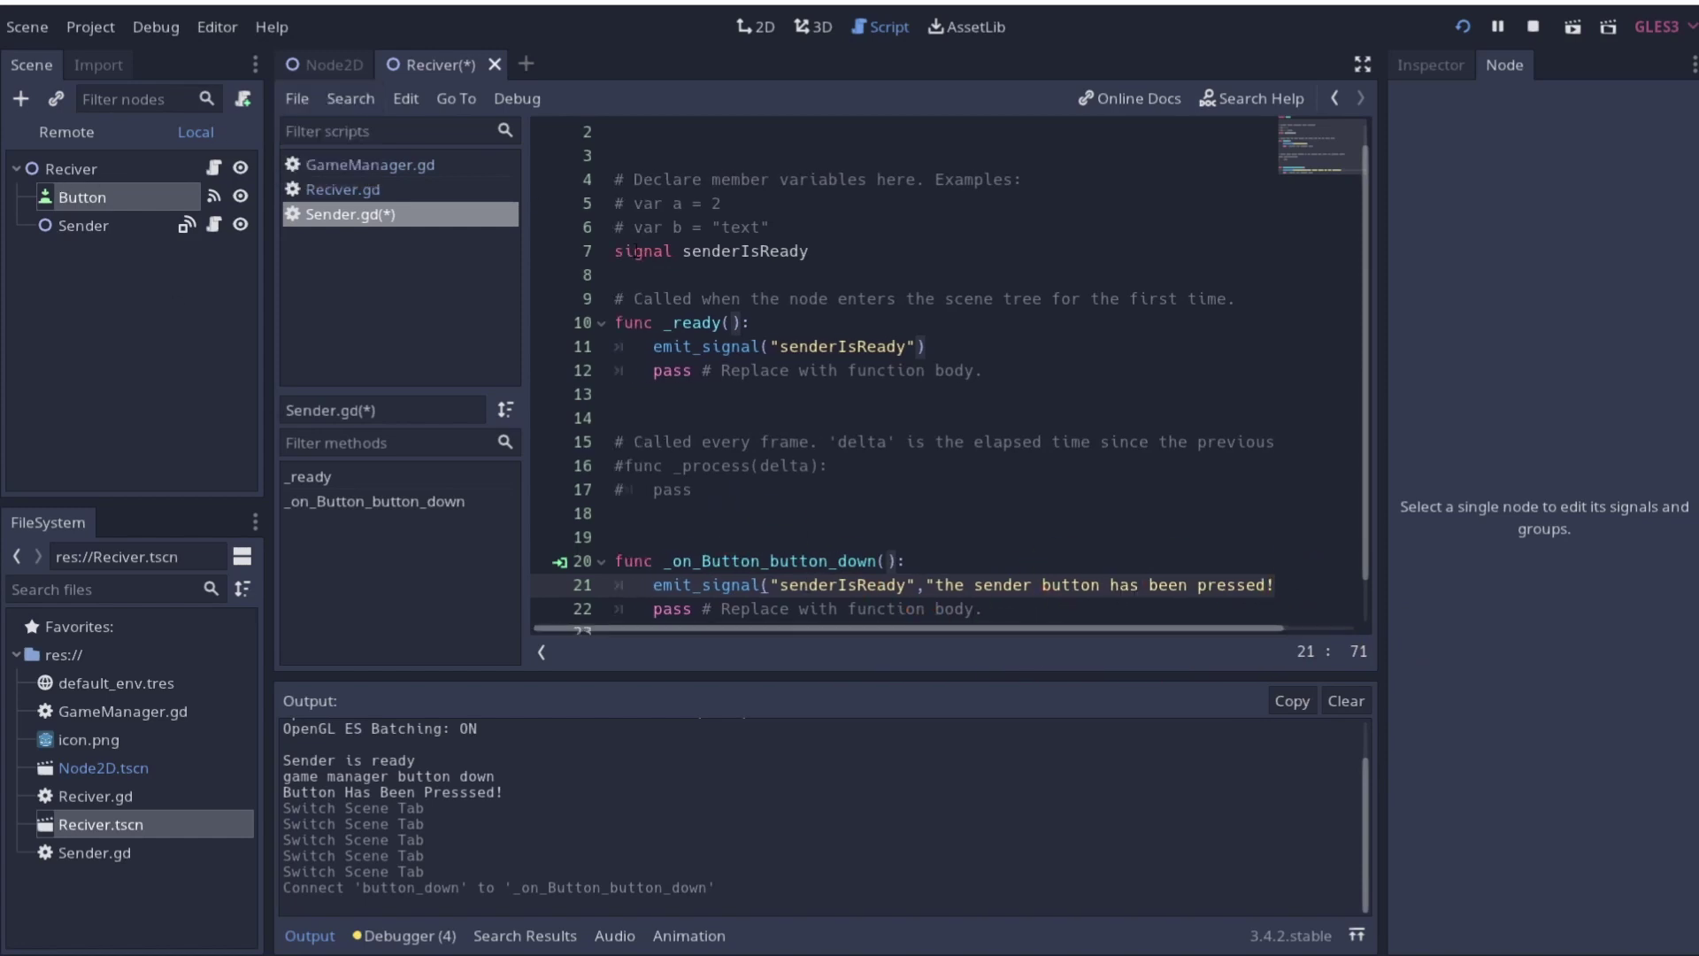
# Save Sender.gd, then start get_tree().root in GameManager's _ready via autocomplete
pyautogui.press('ctrl+s')
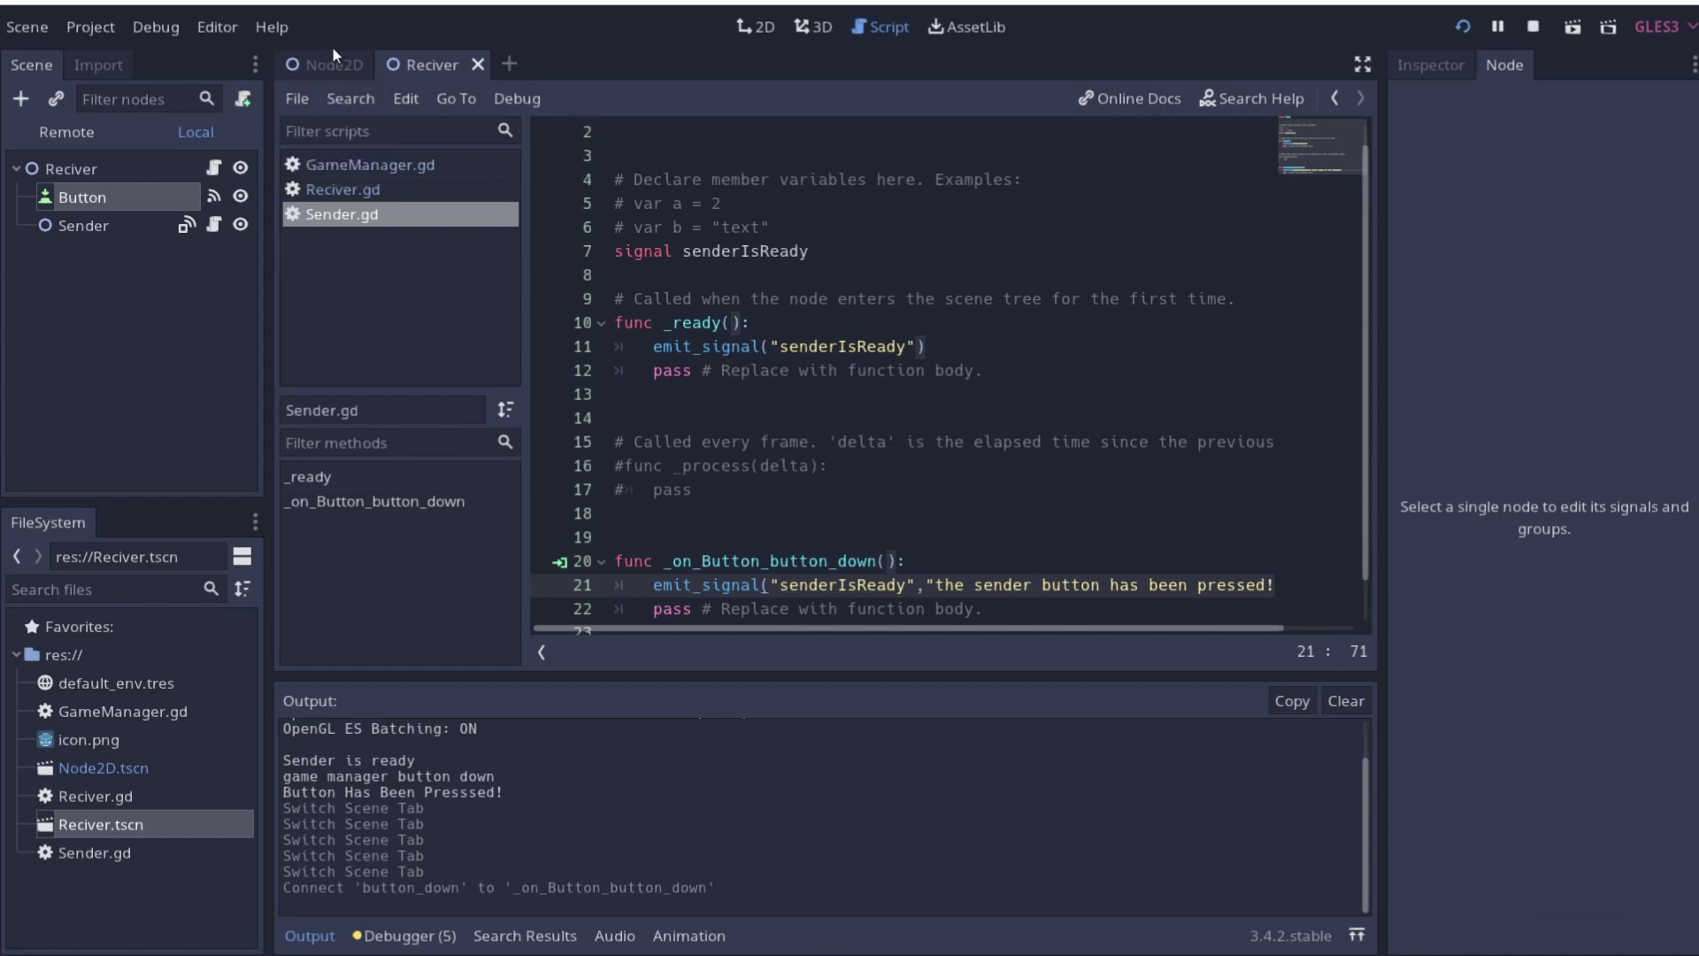
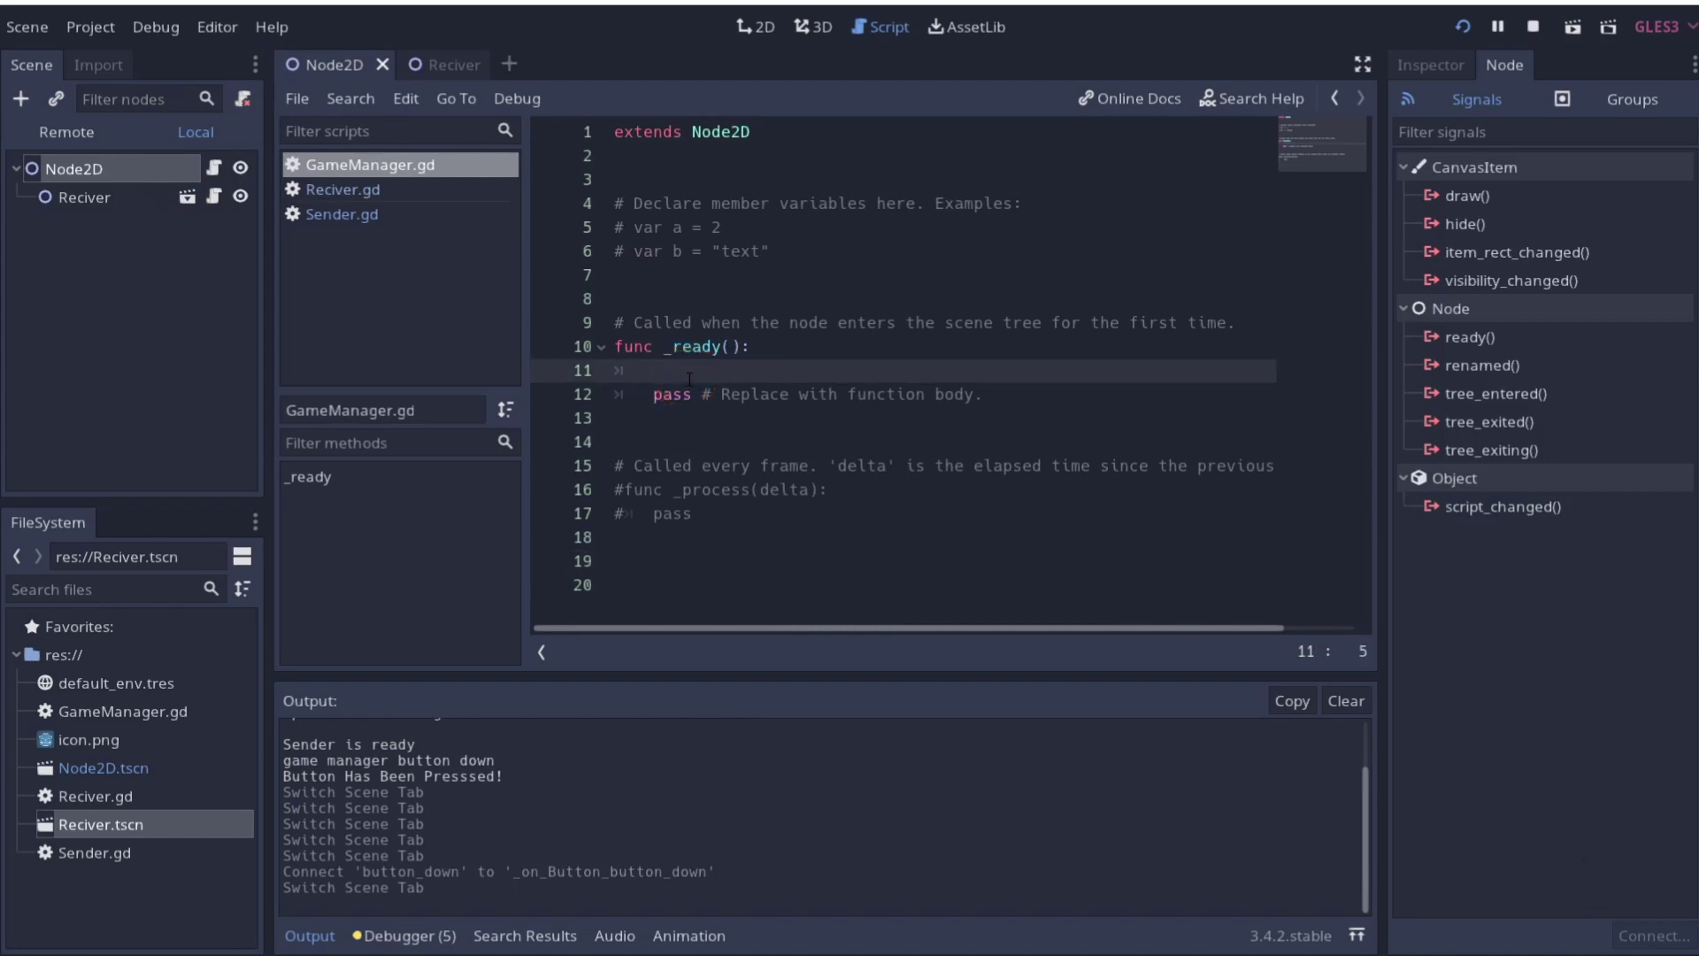
pyautogui.write('get')
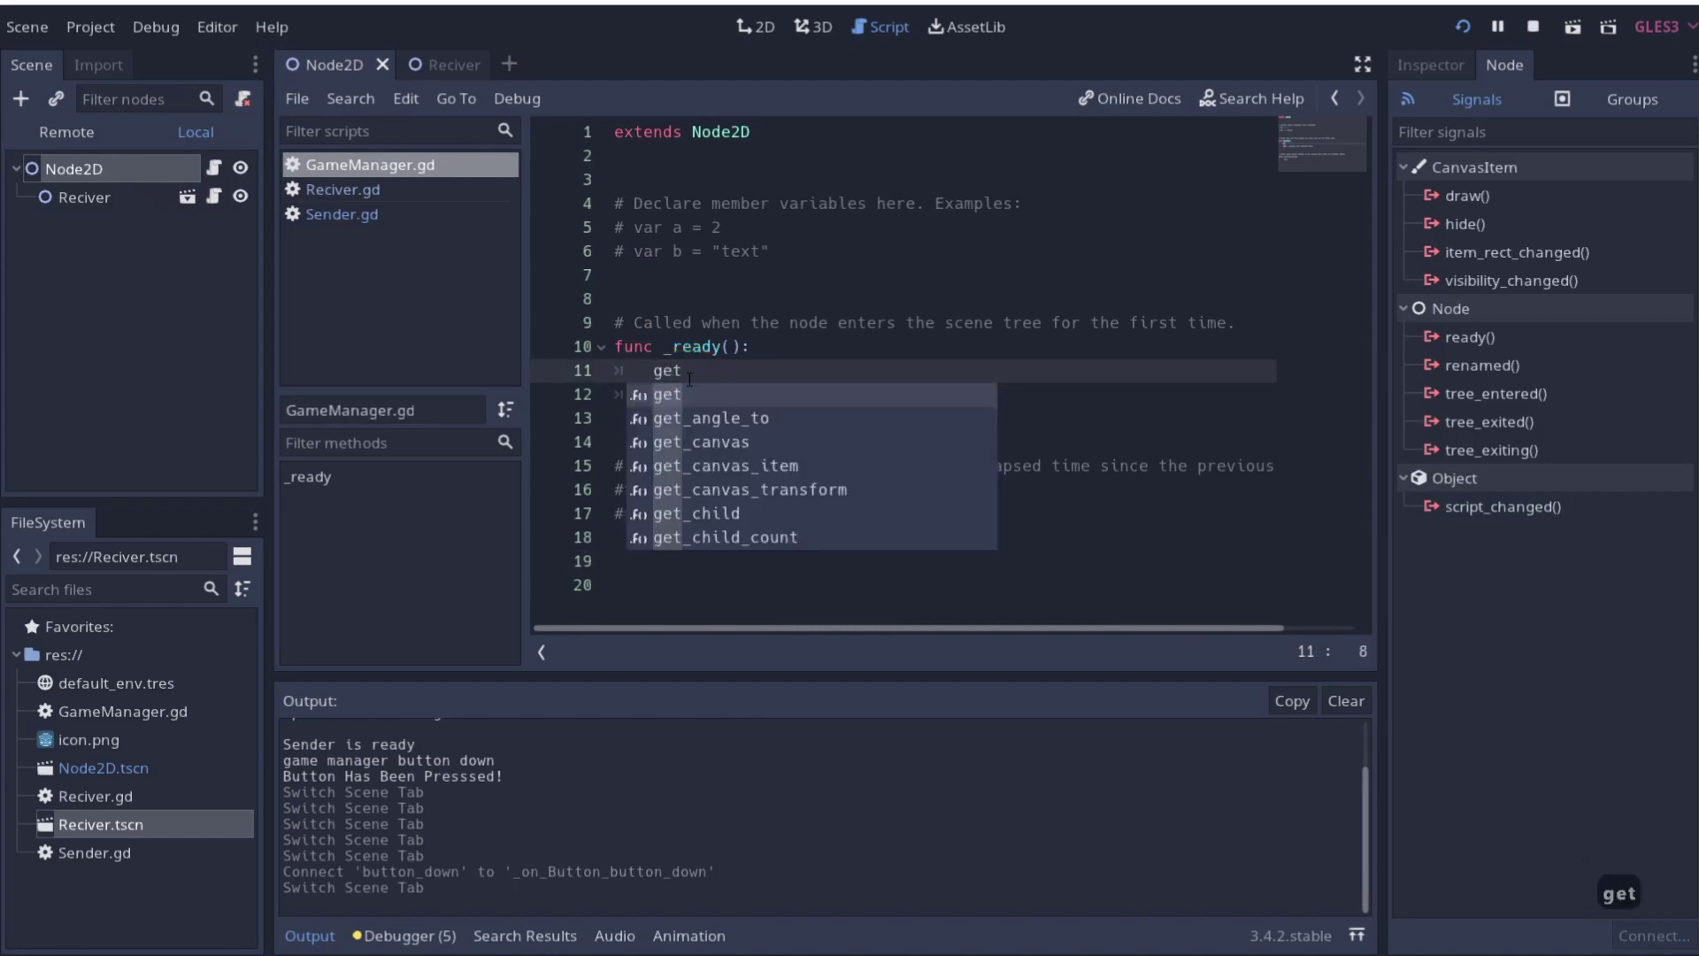
pyautogui.write('_re')
pyautogui.press('Tab')
pyautogui.write('rt')
pyautogui.press('BackSpace')
pyautogui.press('BackSpace')
pyautogui.write('roo')
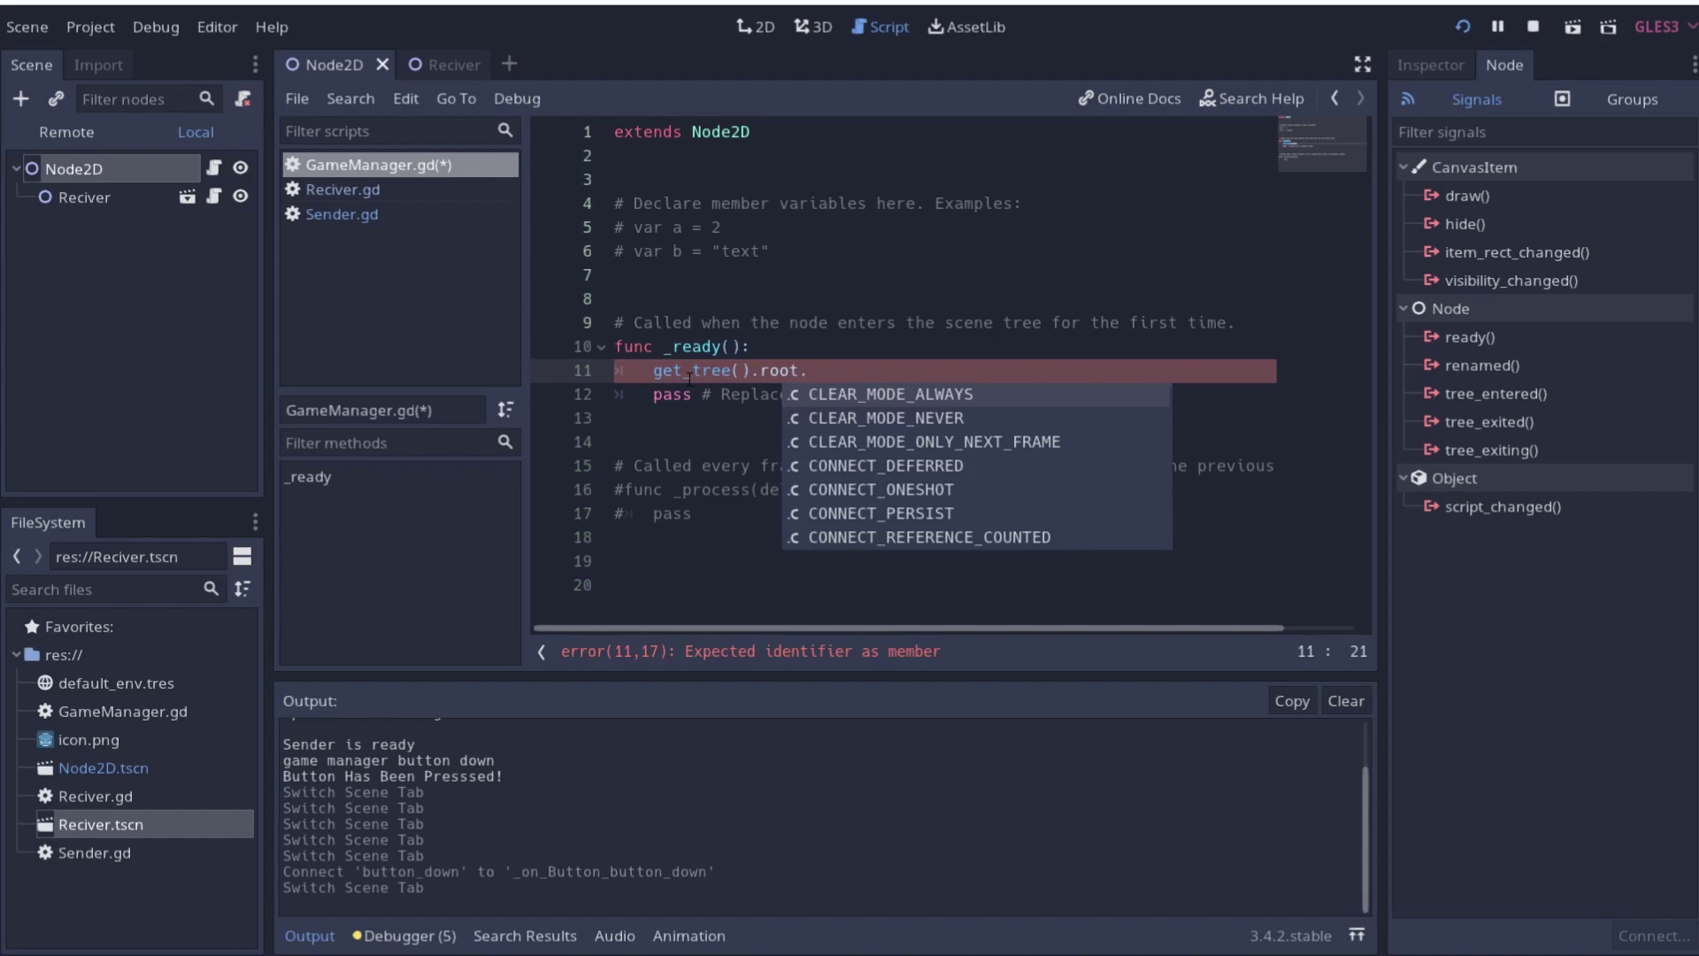
# Complete the line as find_node("Sender", true, false) for a recursive search
pyautogui.press('BackSpace')
pyautogui.press('BackSpace')
pyautogui.press('BackSpace')
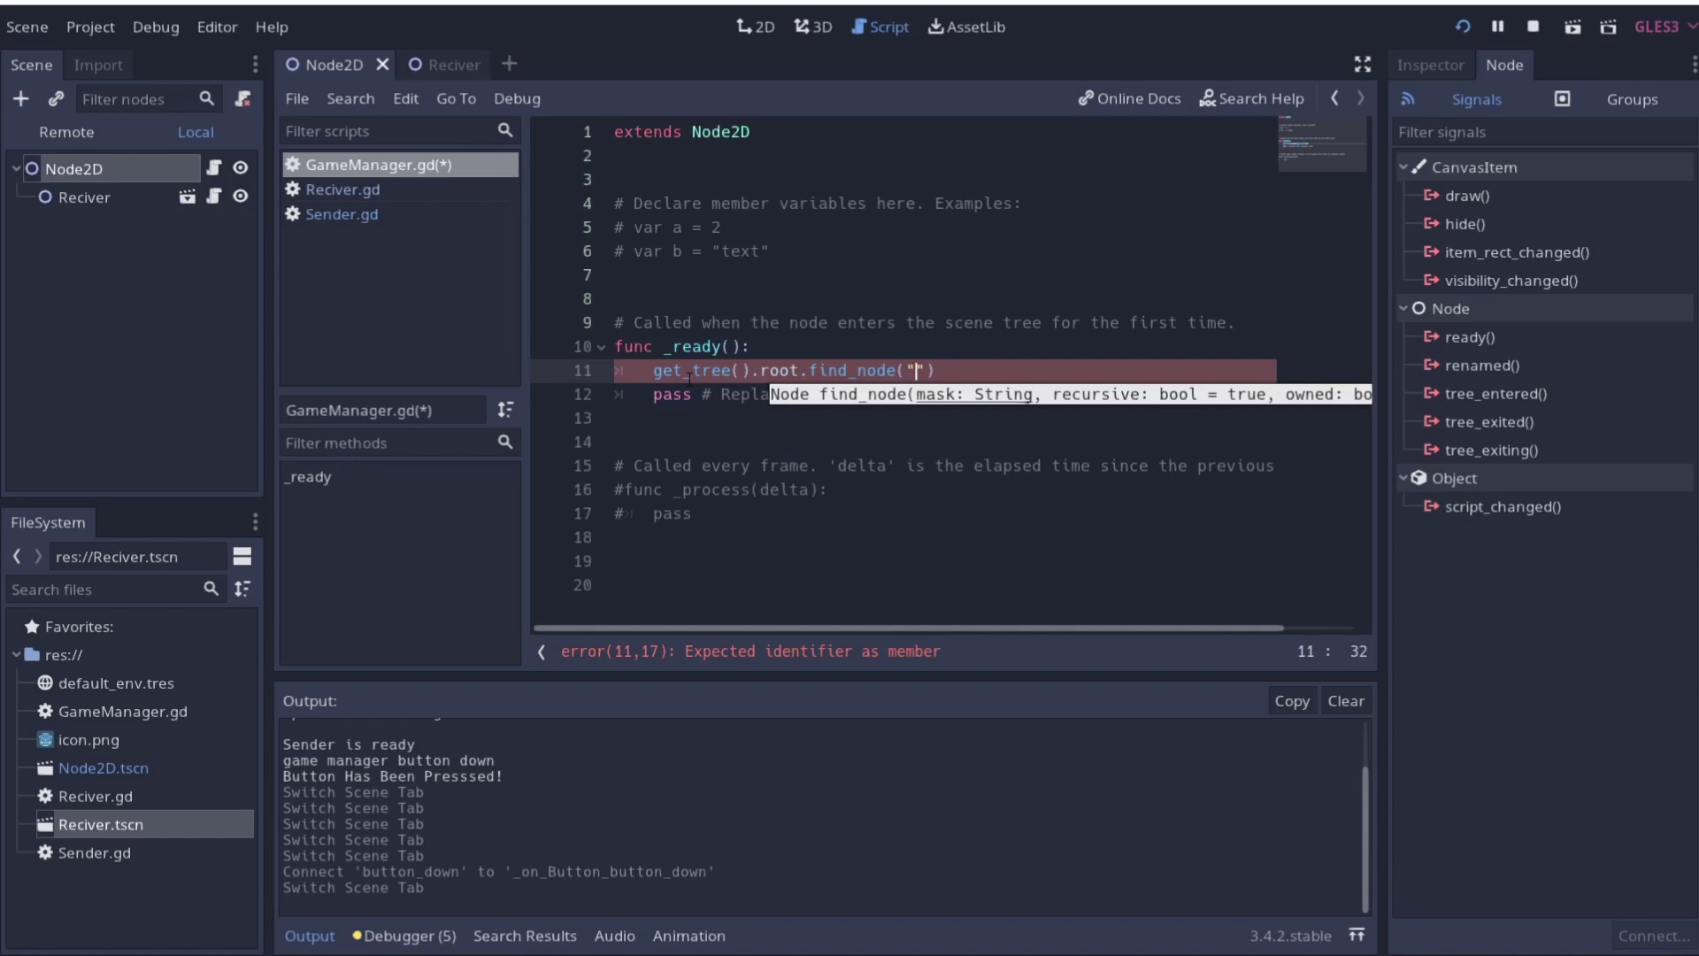
pyautogui.write('snder')
pyautogui.press('Right')
pyautogui.press('Right')
pyautogui.write(',true,false')
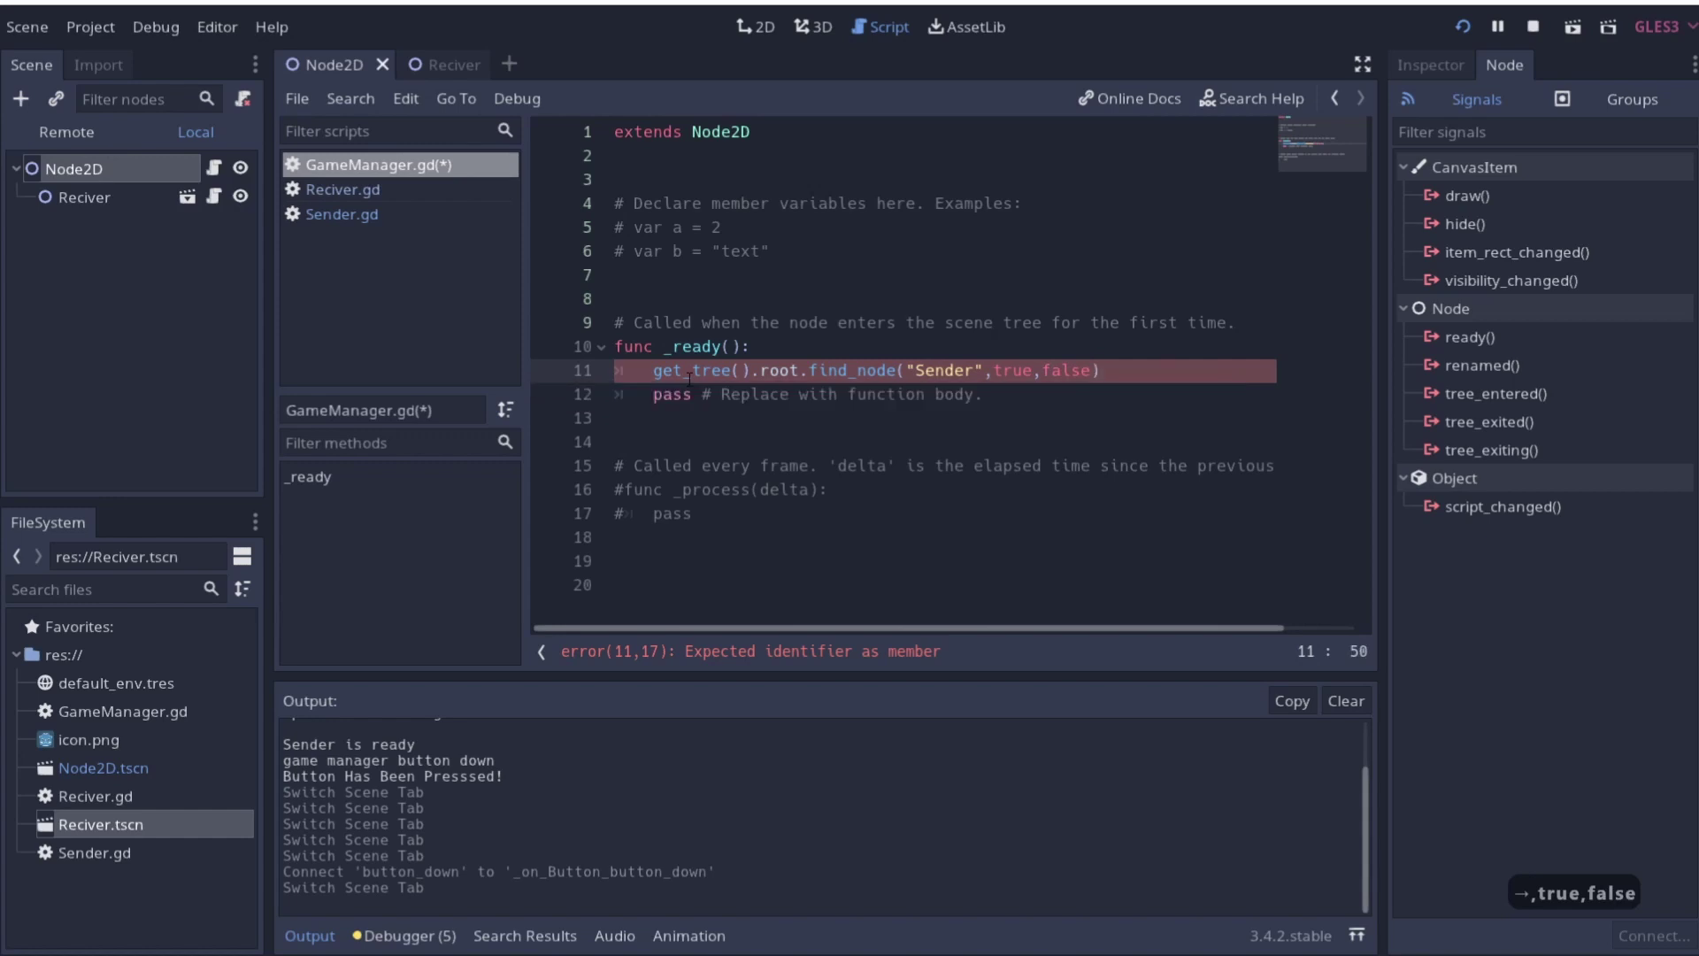